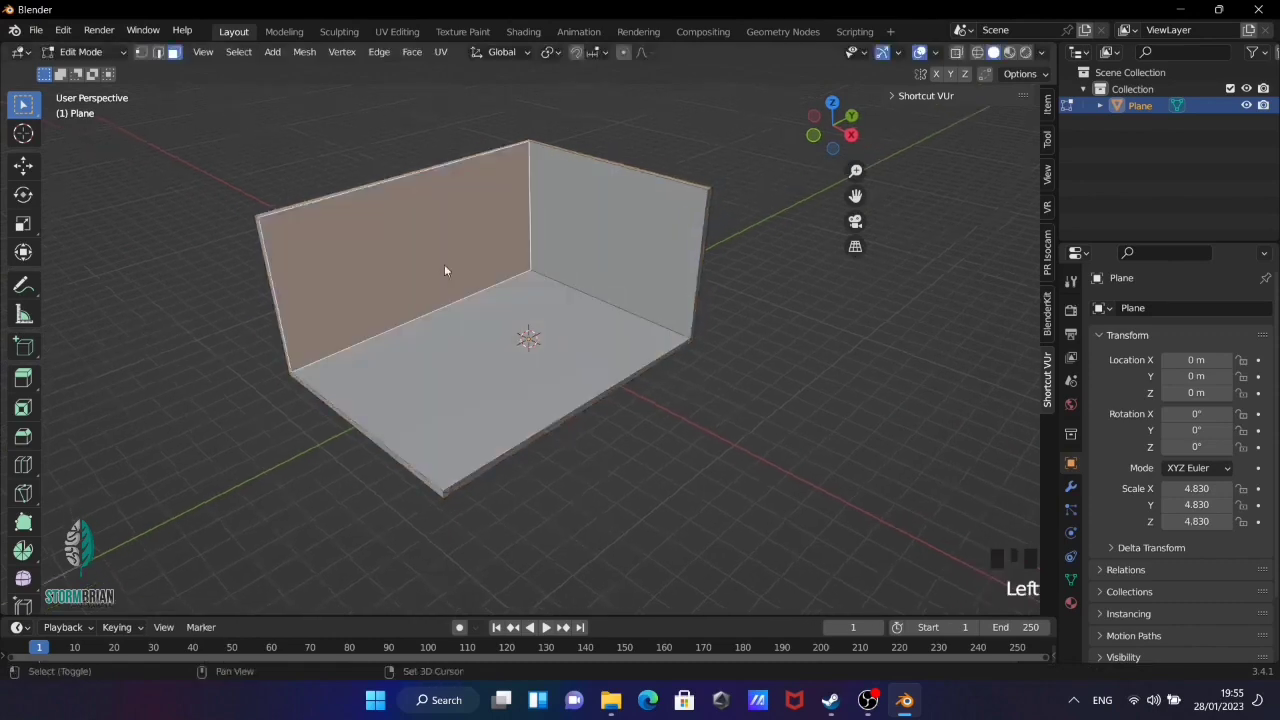
Add a plane, stand it upright at 90° and stretch it into a tall window-sized panel
{"action": "key", "text": "Tab"}
{"action": "key", "text": "shift+a"}
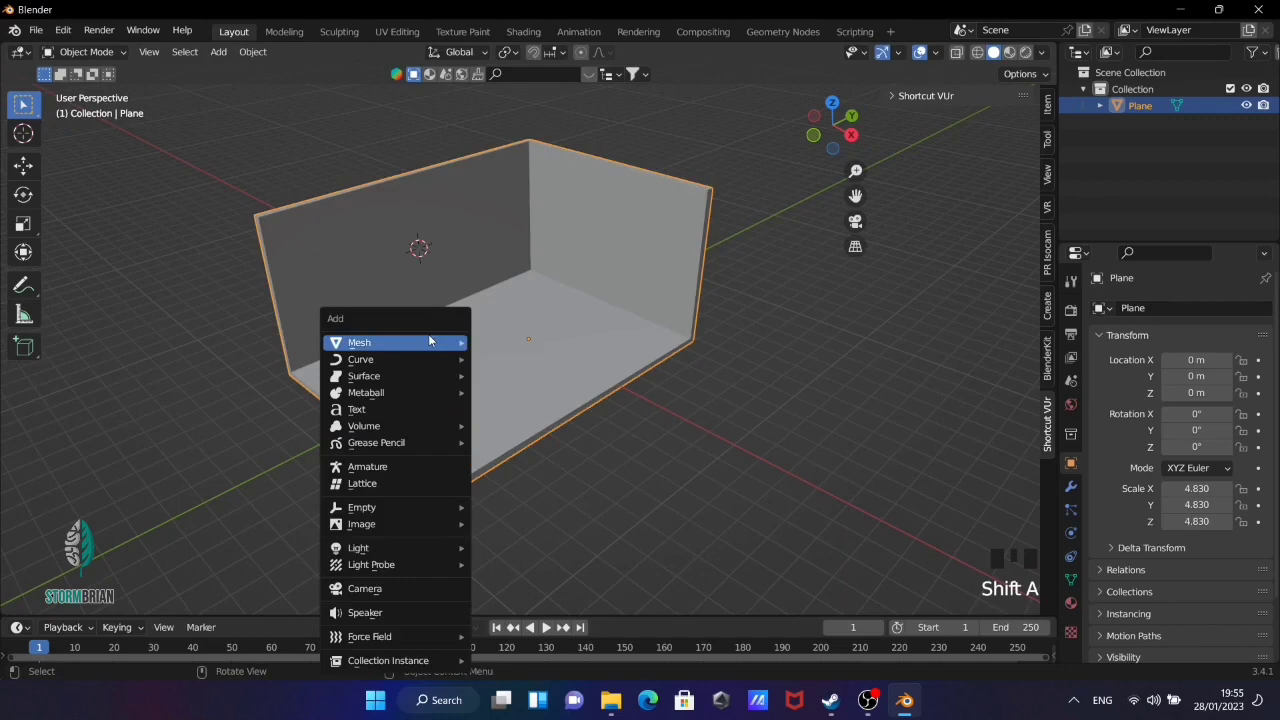
{"action": "key", "text": "r"}
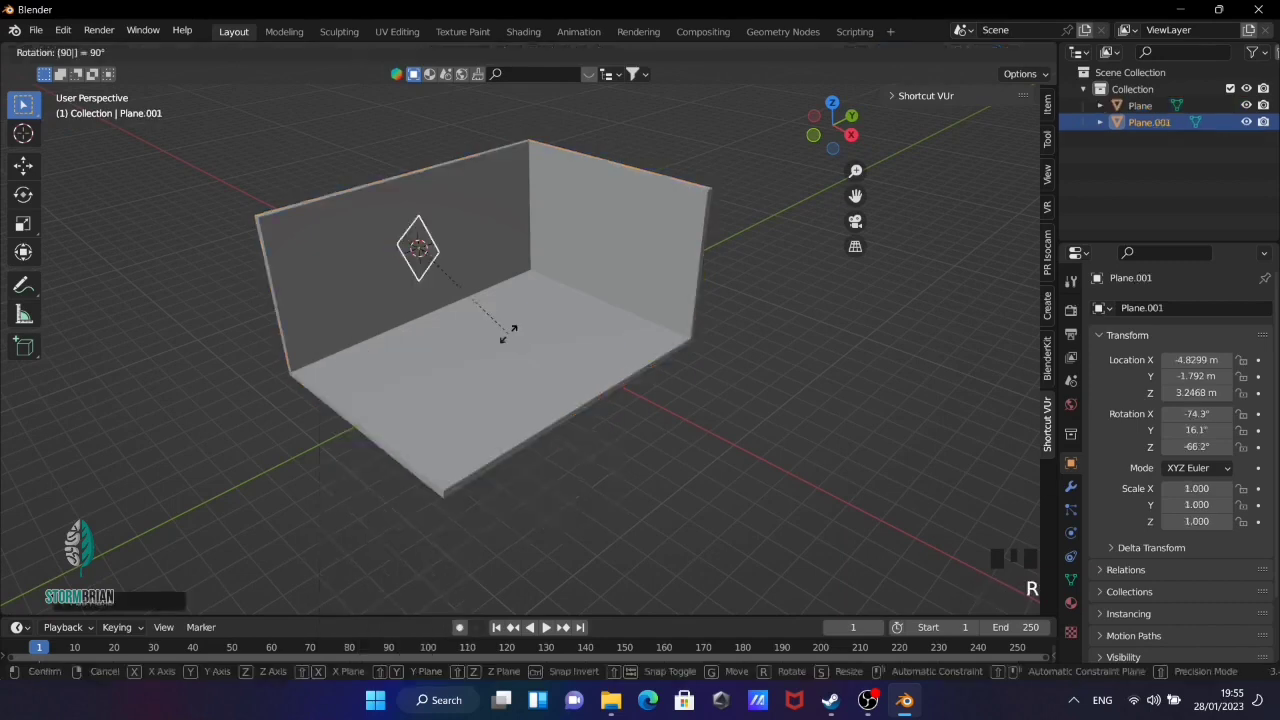
{"action": "left_click_drag", "start_coordinate": [549, 363], "coordinate": [540, 332]}
{"action": "key", "text": "s"}
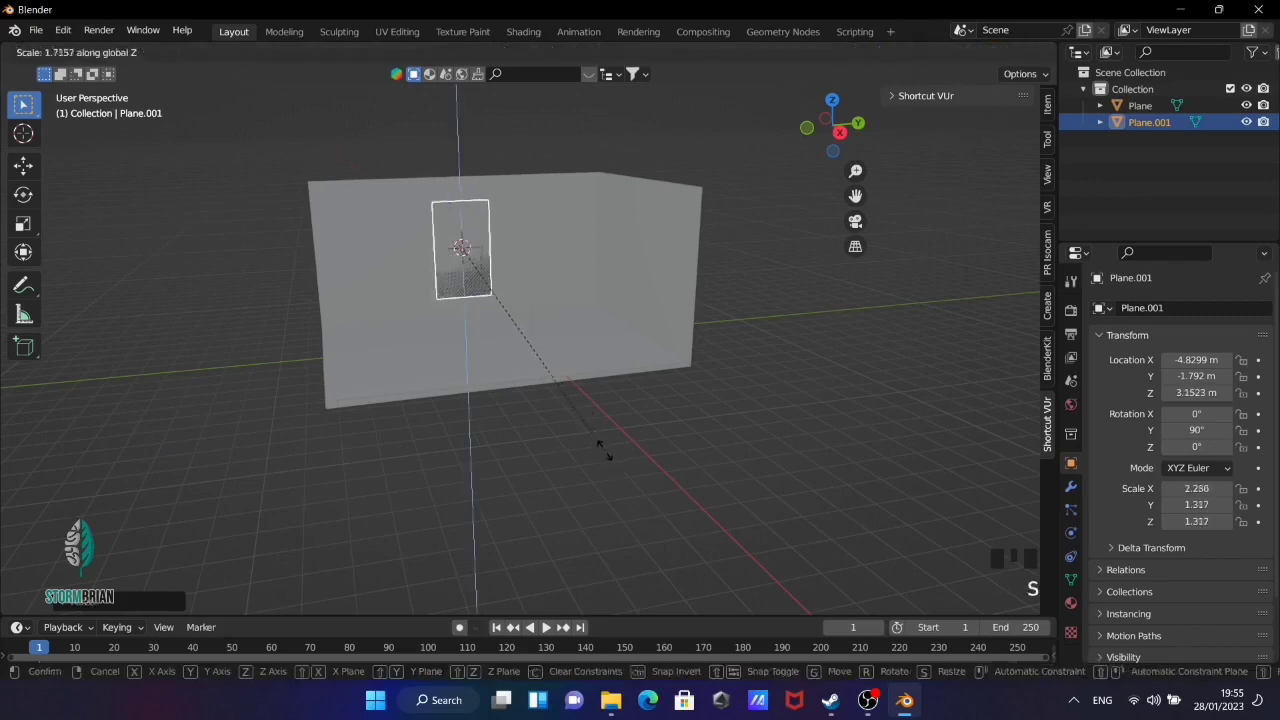
{"action": "left_click_drag", "start_coordinate": [592, 456], "coordinate": [431, 312]}
{"action": "key", "text": "Tab"}
{"action": "key", "text": "Tab"}
Duplicate the panel, hide the spare copy, and slide the original into the left wall's thickness
{"action": "key", "text": "shift+d"}
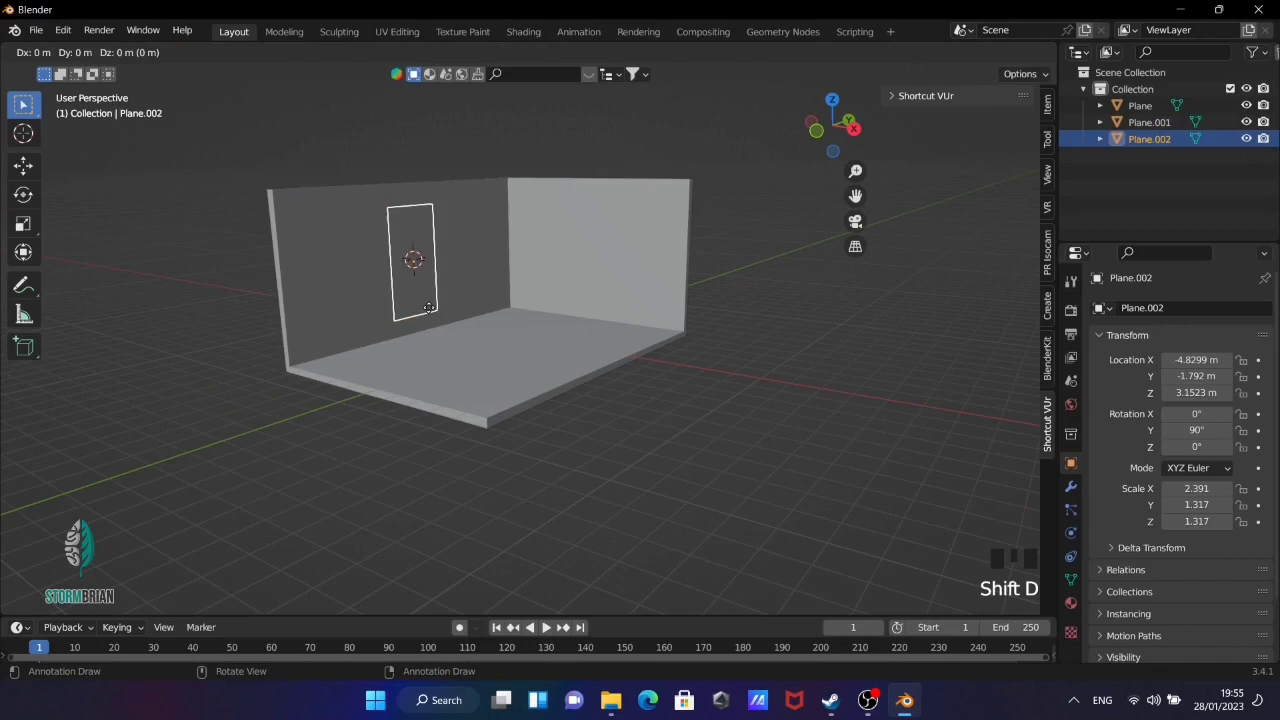
{"action": "left_click", "coordinate": [497, 281]}
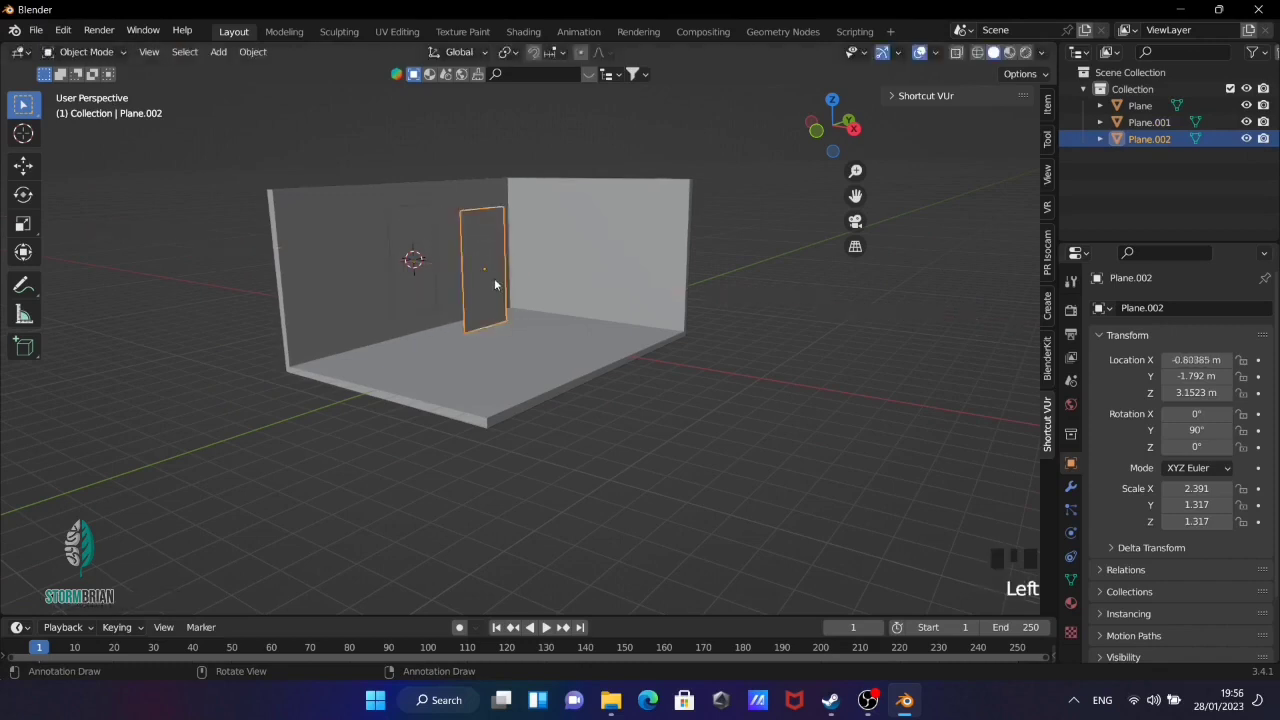
{"action": "key", "text": "h"}
{"action": "left_click", "coordinate": [403, 264]}
{"action": "left_click_drag", "start_coordinate": [504, 297], "coordinate": [429, 304]}
{"action": "key", "text": "g"}
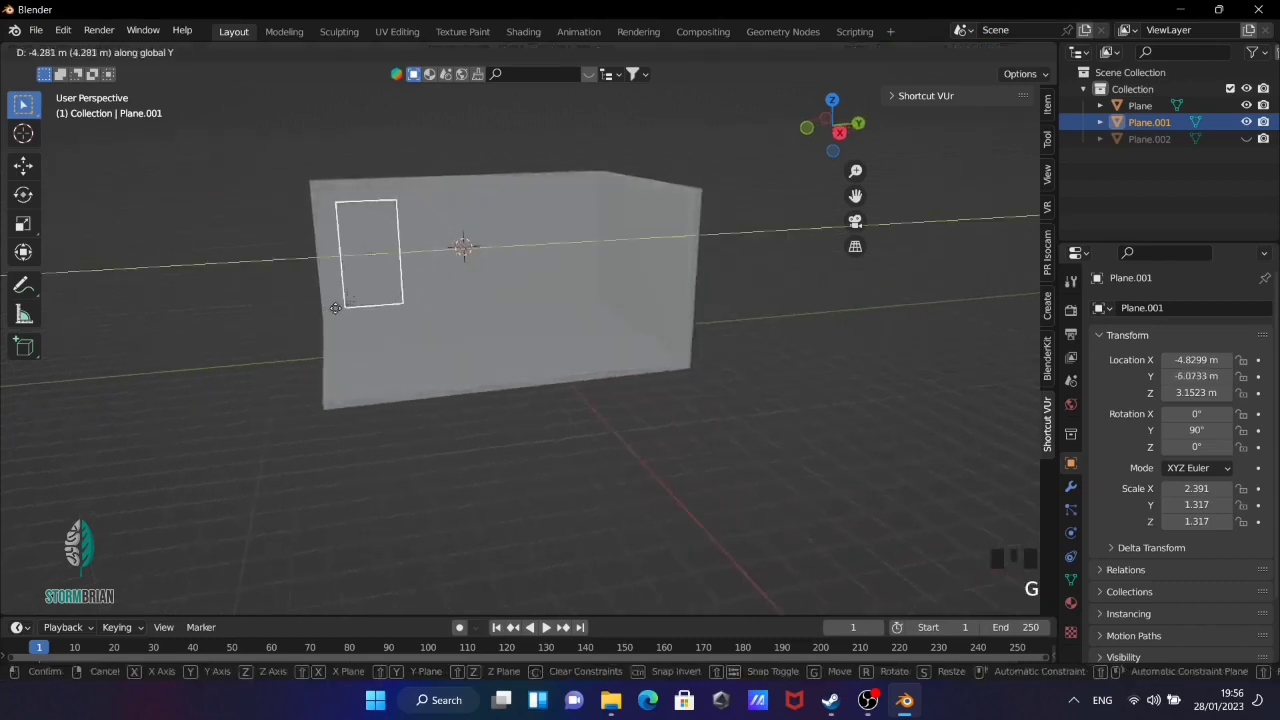
{"action": "left_click_drag", "start_coordinate": [311, 303], "coordinate": [485, 336]}
{"action": "key", "text": "KP_1"}
{"action": "key", "text": "Tab"}
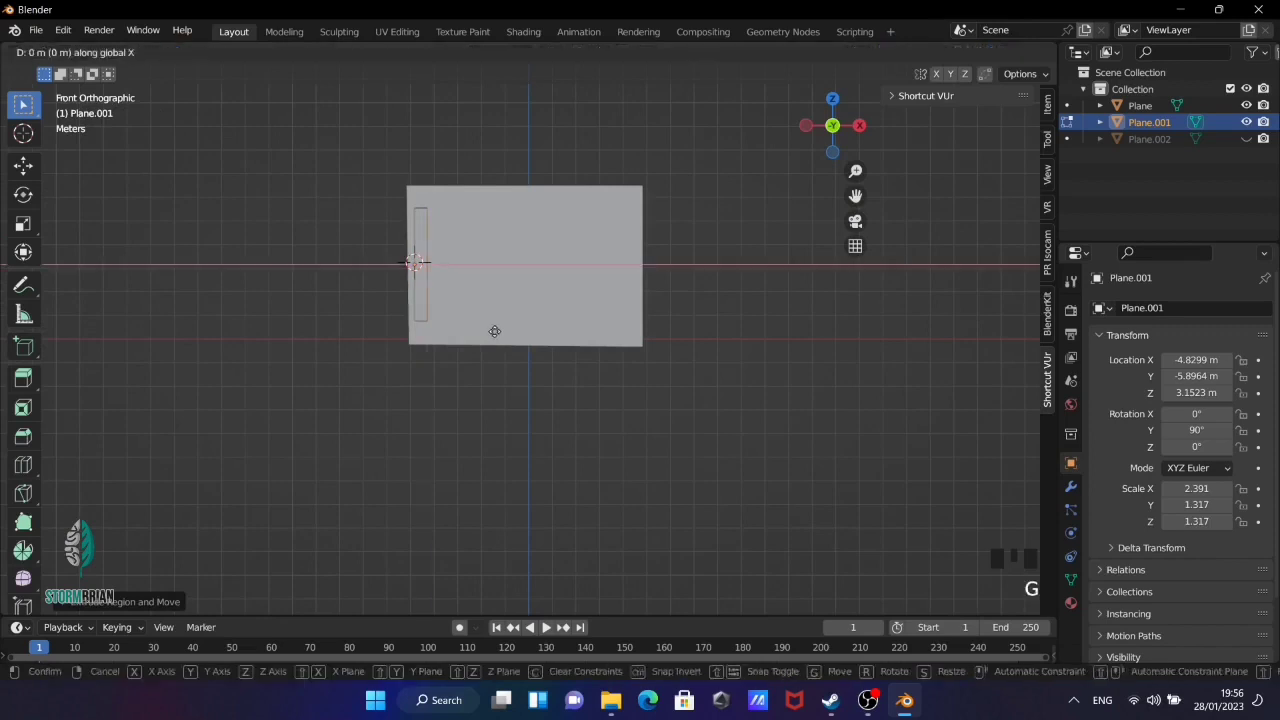
{"action": "key", "text": "Tab"}
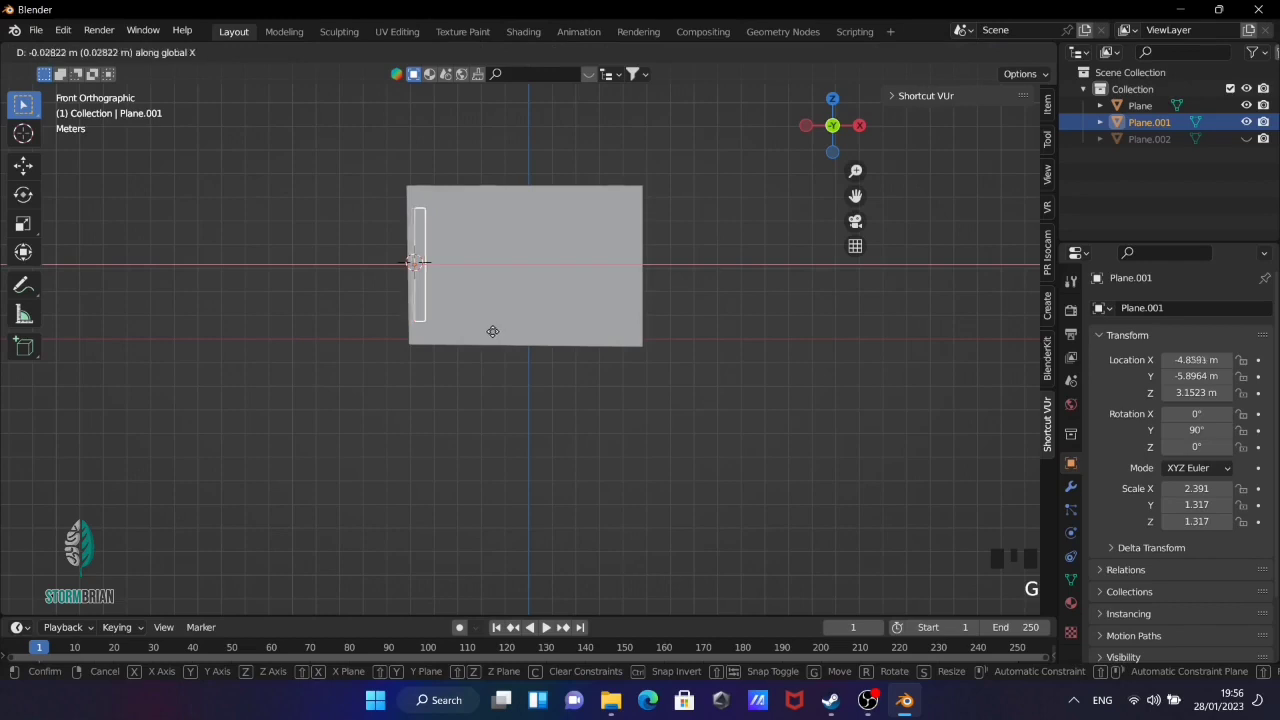
{"action": "left_click_drag", "start_coordinate": [585, 304], "coordinate": [480, 319]}
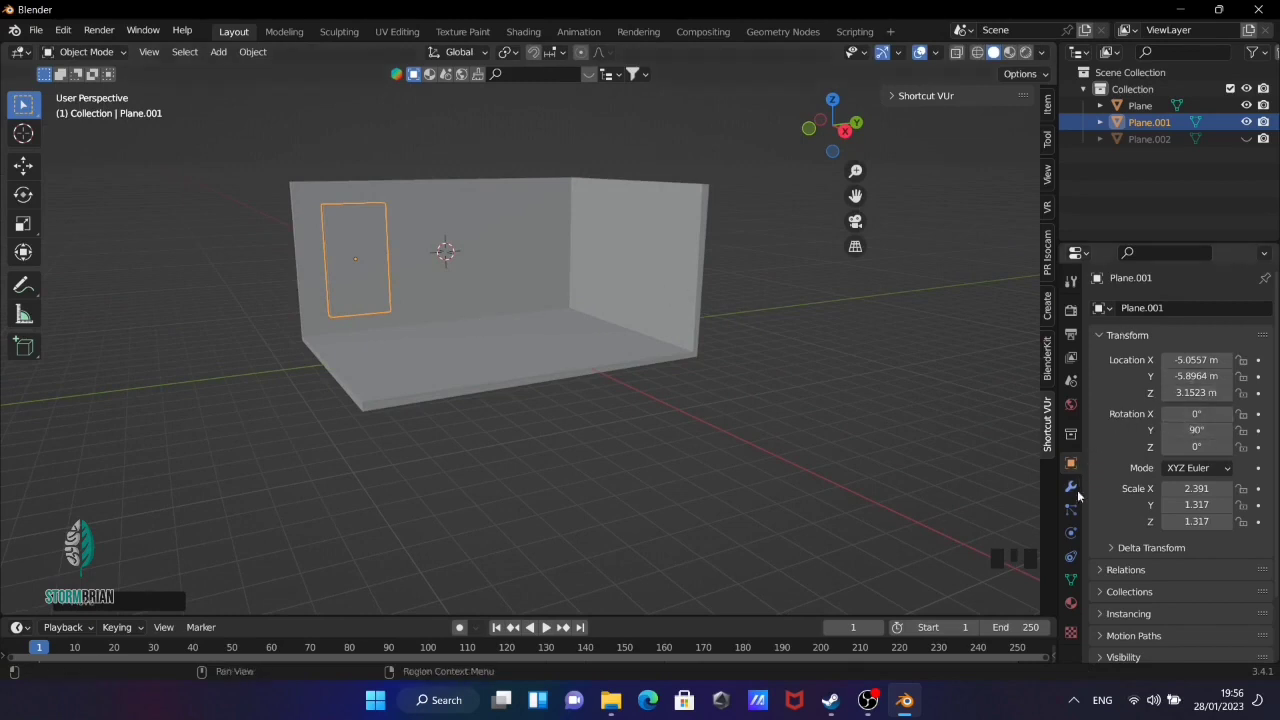
Duplicate the wall panel and position the copy further along the left wall beside the first
{"action": "key", "text": "shift+d"}
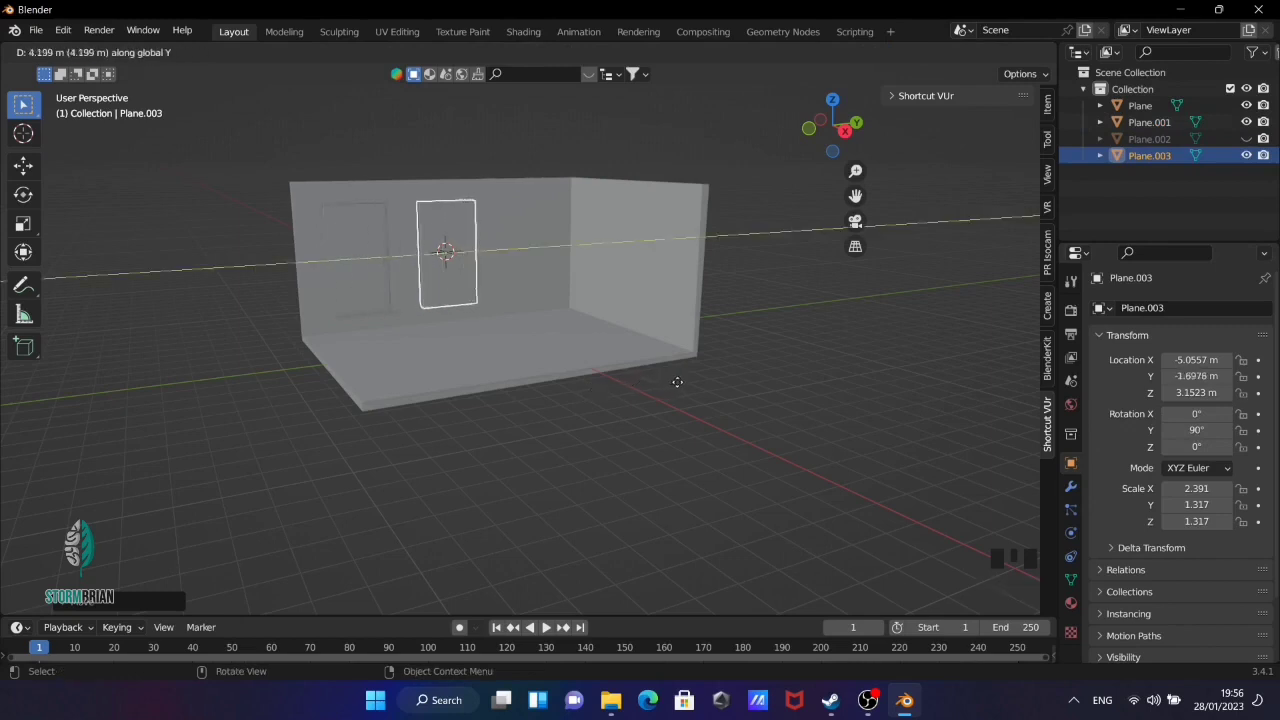
{"action": "left_click_drag", "start_coordinate": [544, 364], "coordinate": [602, 390]}
{"action": "key", "text": "Tab"}
{"action": "key", "text": "Tab"}
{"action": "left_click_drag", "start_coordinate": [602, 397], "coordinate": [578, 289]}
{"action": "left_click", "coordinate": [578, 289]}
{"action": "left_click", "coordinate": [608, 265]}
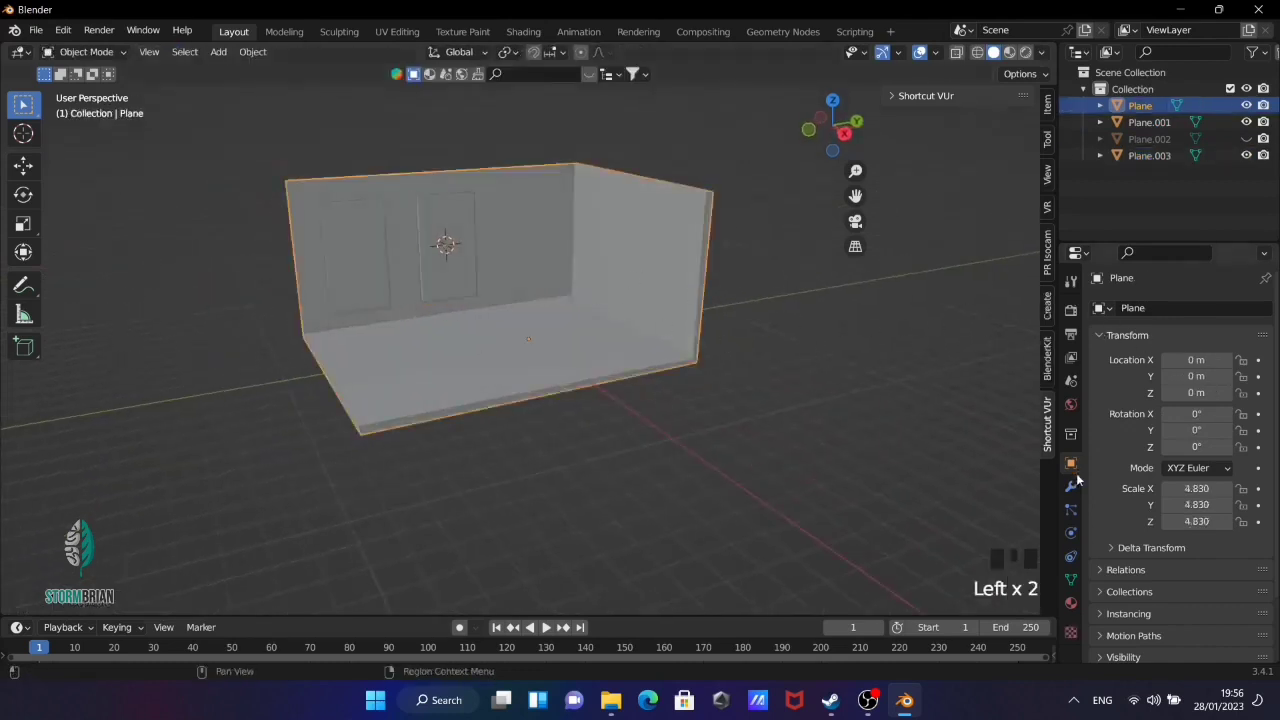
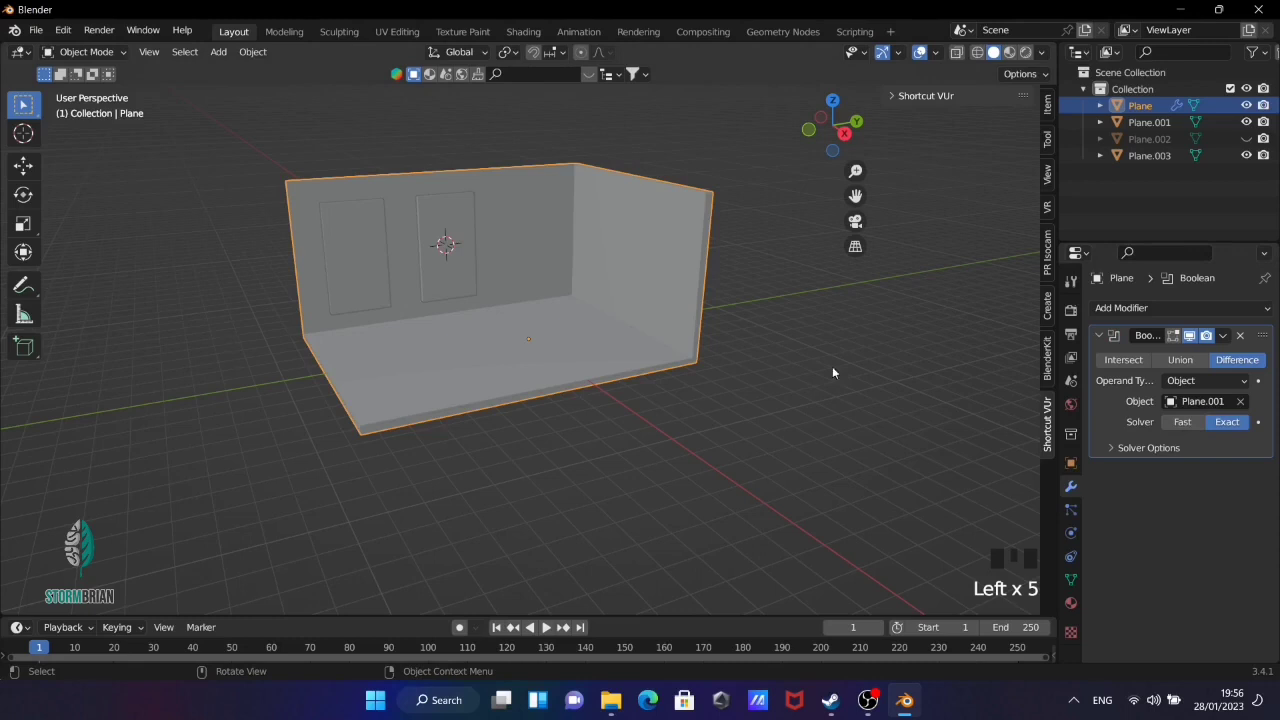
Cut the first window opening with a Boolean Difference using Plane.001 and apply it
{"action": "left_click", "coordinate": [353, 264]}
{"action": "key", "text": "h"}
{"action": "left_click_drag", "start_coordinate": [514, 301], "coordinate": [543, 250]}
{"action": "left_click", "coordinate": [543, 250]}
{"action": "key", "text": "ctrl+a"}
Cut the second opening with Plane.003, hide the cutters and bring the spare panel into the opening
{"action": "left_click_drag", "start_coordinate": [963, 395], "coordinate": [1240, 405]}
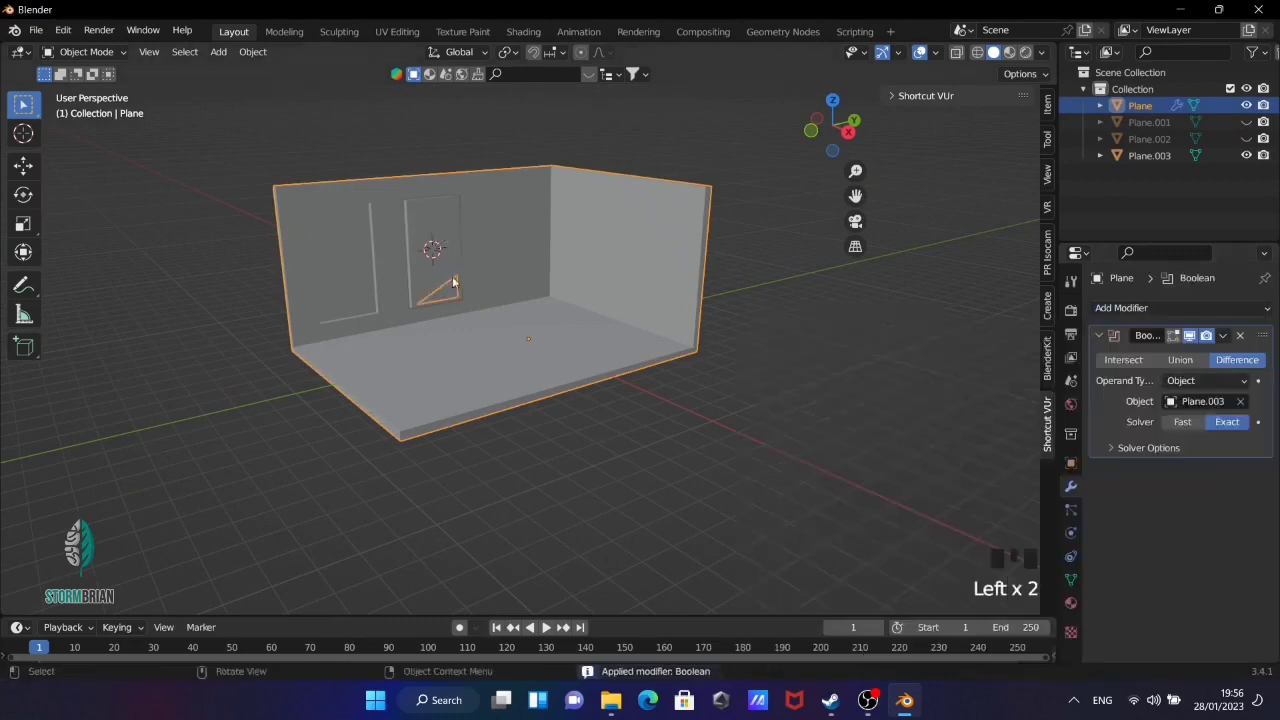
{"action": "left_click", "coordinate": [434, 233]}
{"action": "left_click_drag", "start_coordinate": [503, 250], "coordinate": [530, 250]}
{"action": "key", "text": "h"}
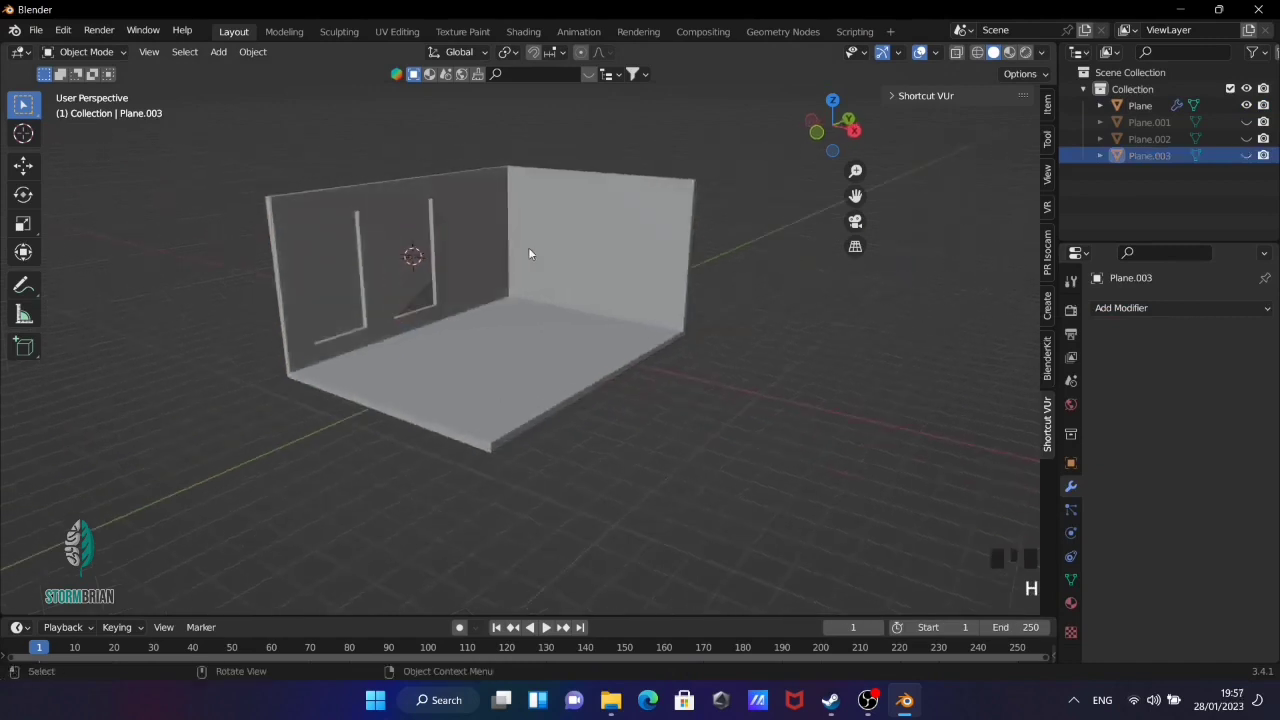
{"action": "key", "text": "ctrl+z"}
{"action": "key", "text": "g"}
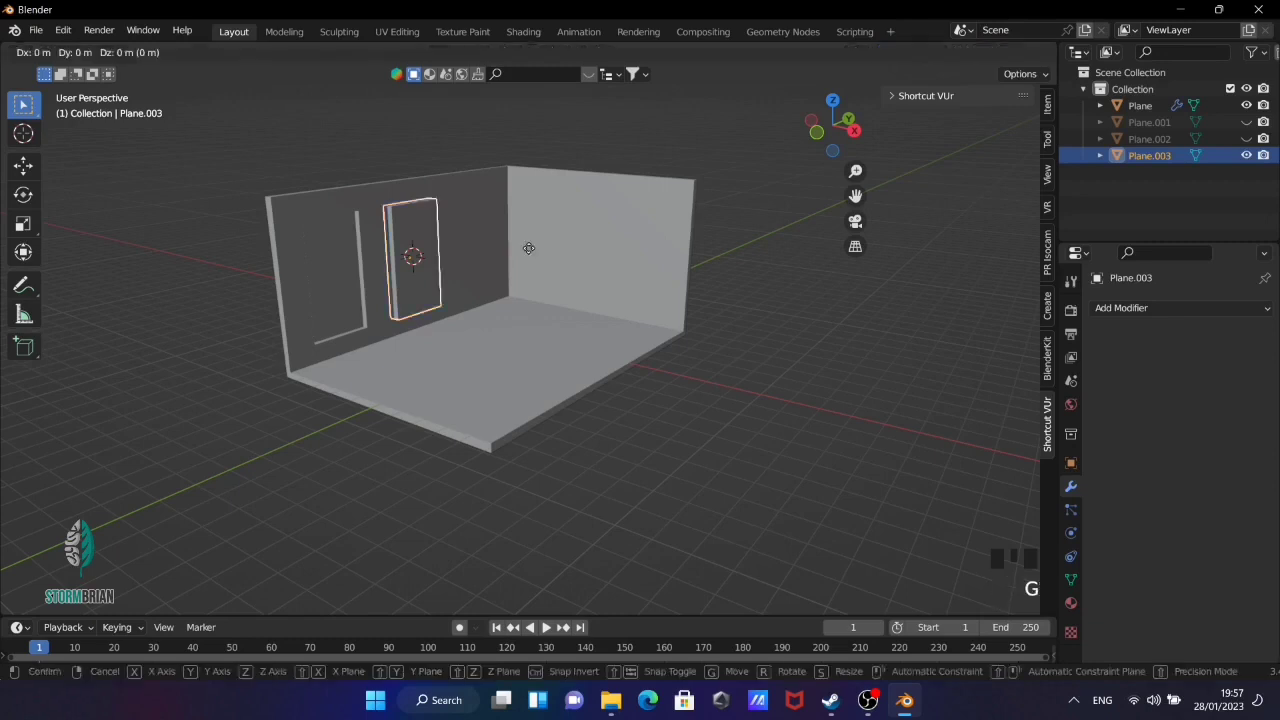
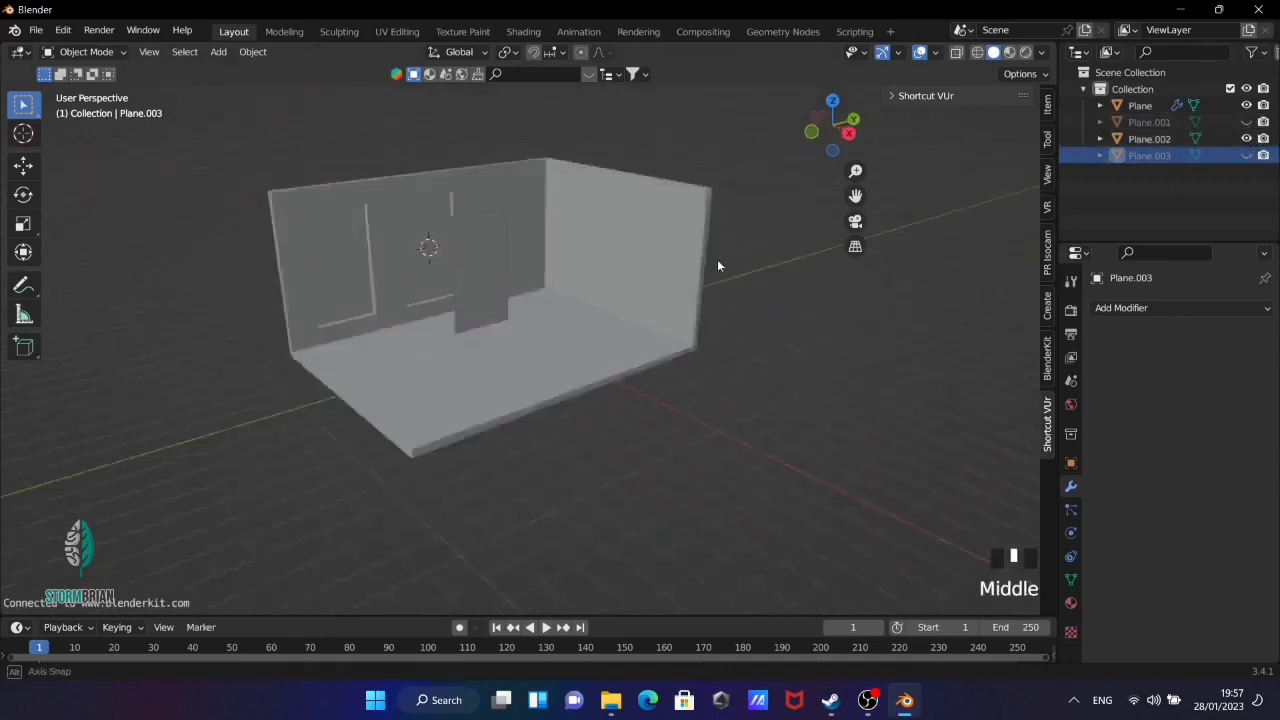
Reshape the spare panel in Edit Mode into a grid of window bars by subdividing and extruding
{"action": "left_click", "coordinate": [475, 276]}
{"action": "left_click_drag", "start_coordinate": [647, 287], "coordinate": [609, 324]}
{"action": "key", "text": "z"}
{"action": "left_click_drag", "start_coordinate": [500, 323], "coordinate": [421, 293]}
{"action": "key", "text": "KP_3"}
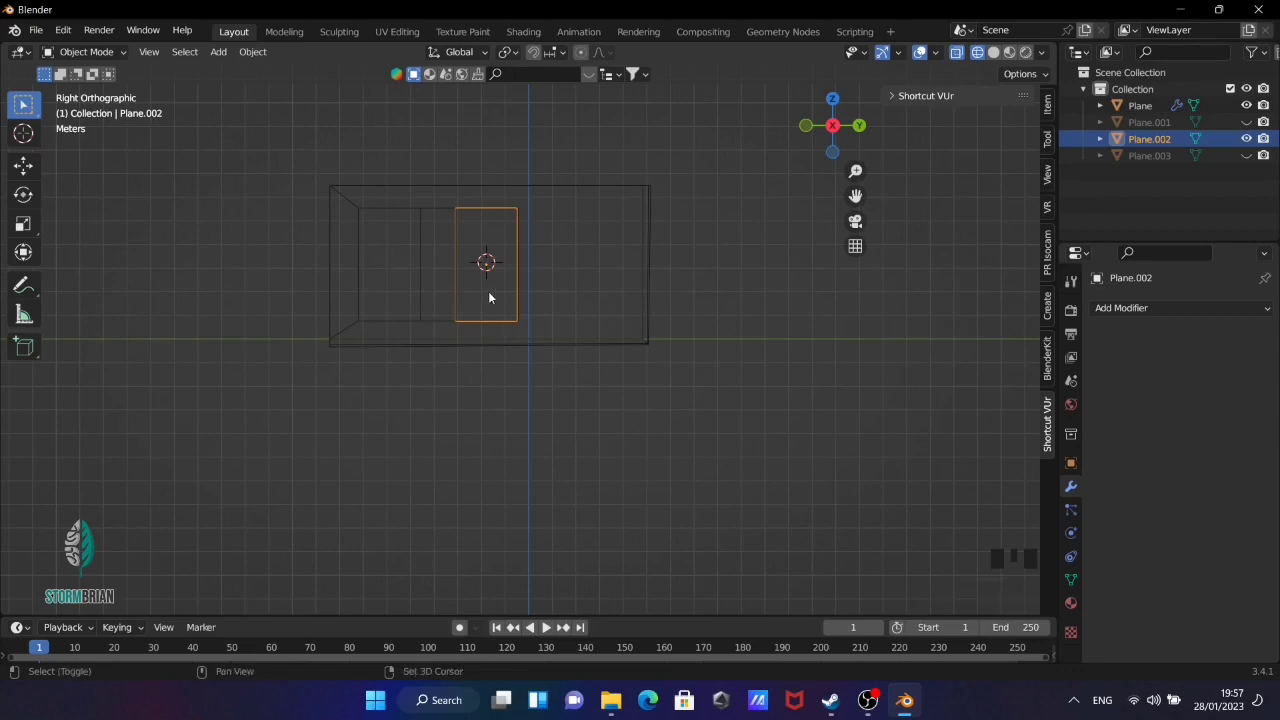
{"action": "key", "text": "shift+d"}
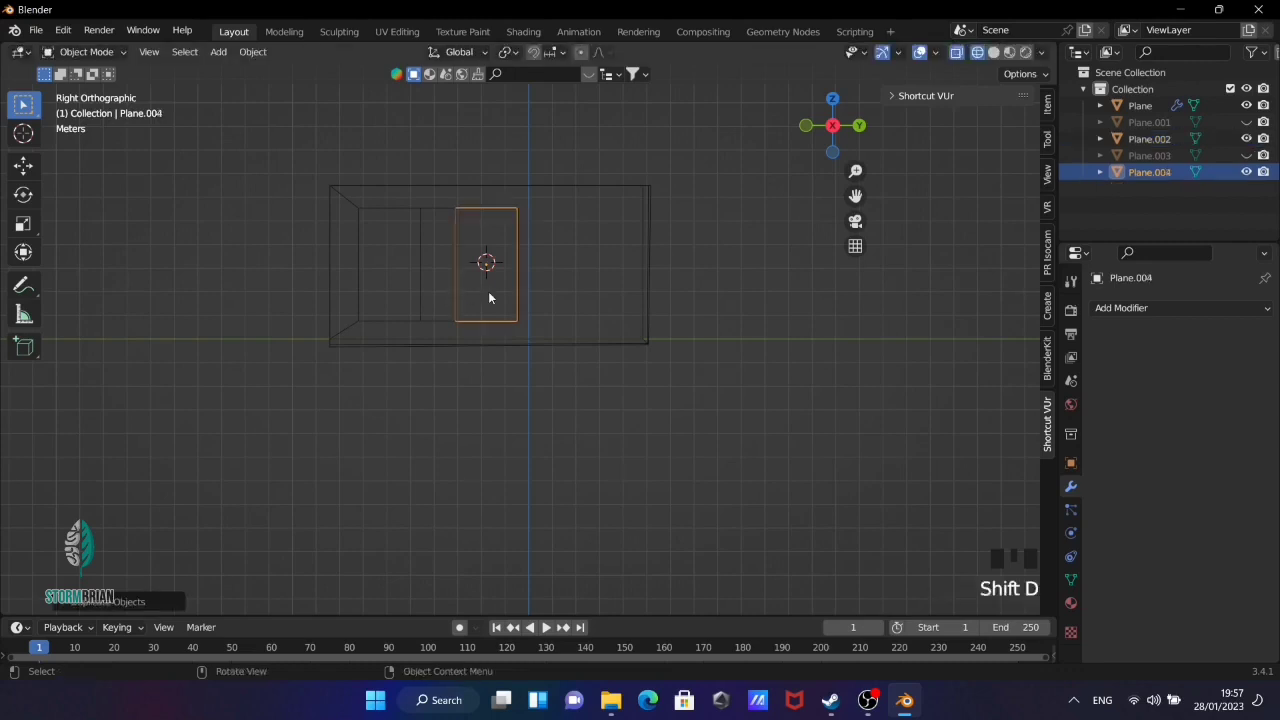
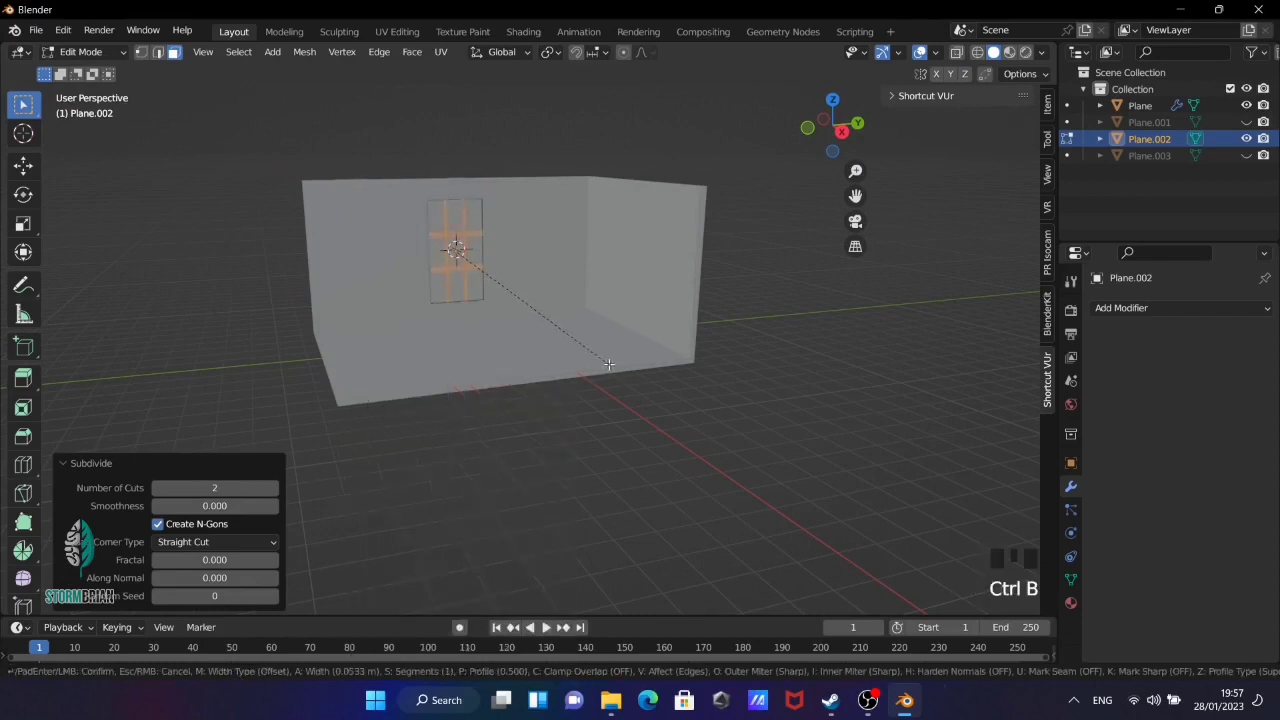
{"action": "key", "text": "e"}
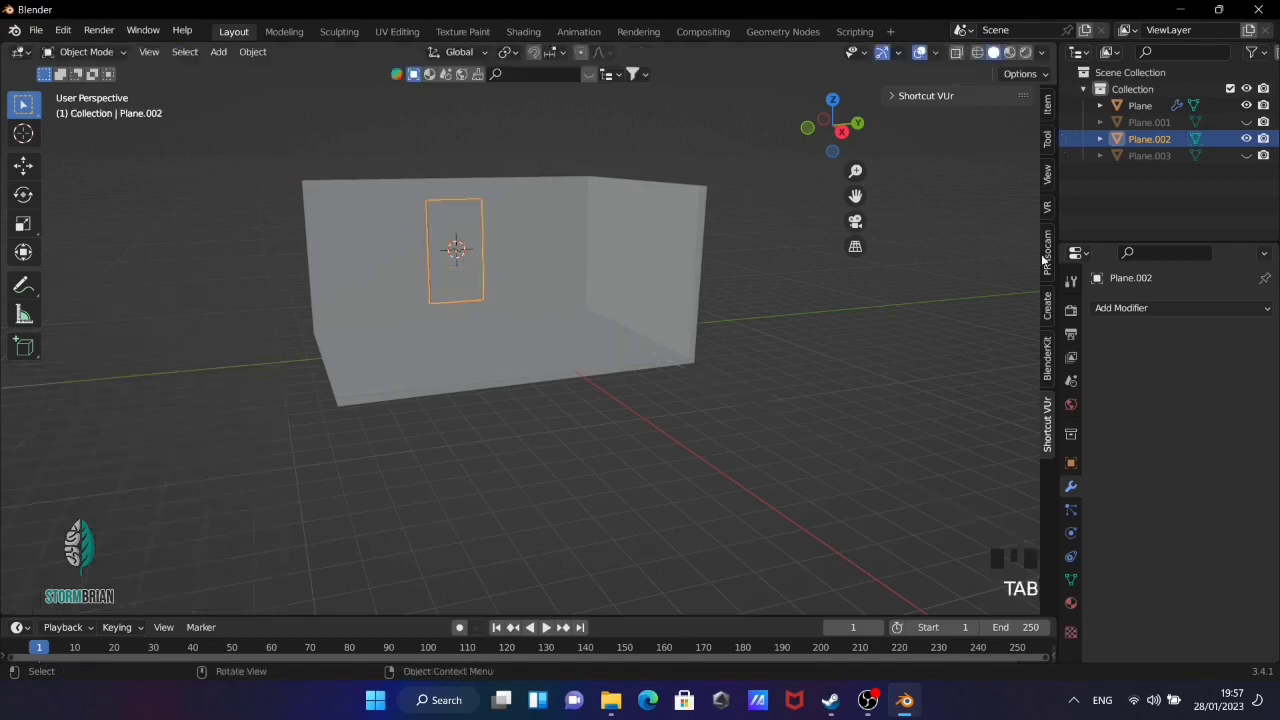
Round the bars with a 0.1 m, 3-segment Bevel modifier and smooth shading, and set the frame in place
{"action": "left_click_drag", "start_coordinate": [531, 187], "coordinate": [1177, 309]}
{"action": "left_click_drag", "start_coordinate": [964, 379], "coordinate": [1182, 413]}
{"action": "key", "text": "ctrl+z"}
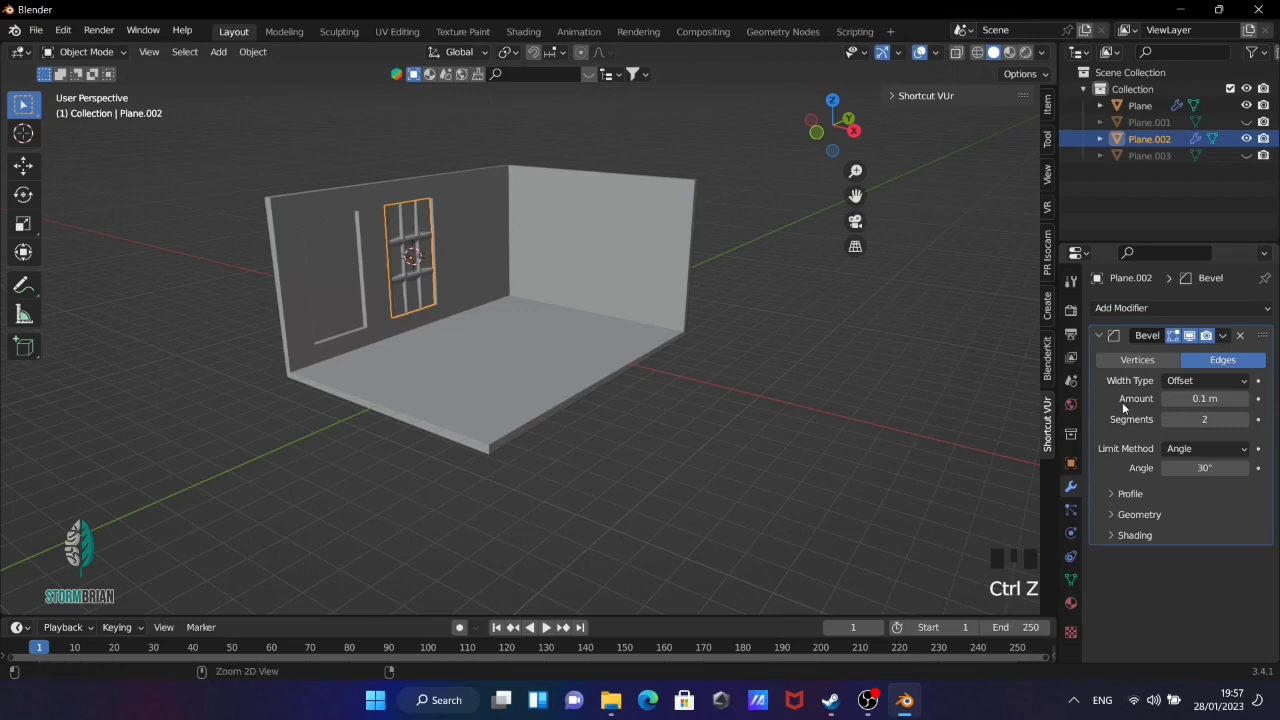
{"action": "left_click", "coordinate": [1247, 425]}
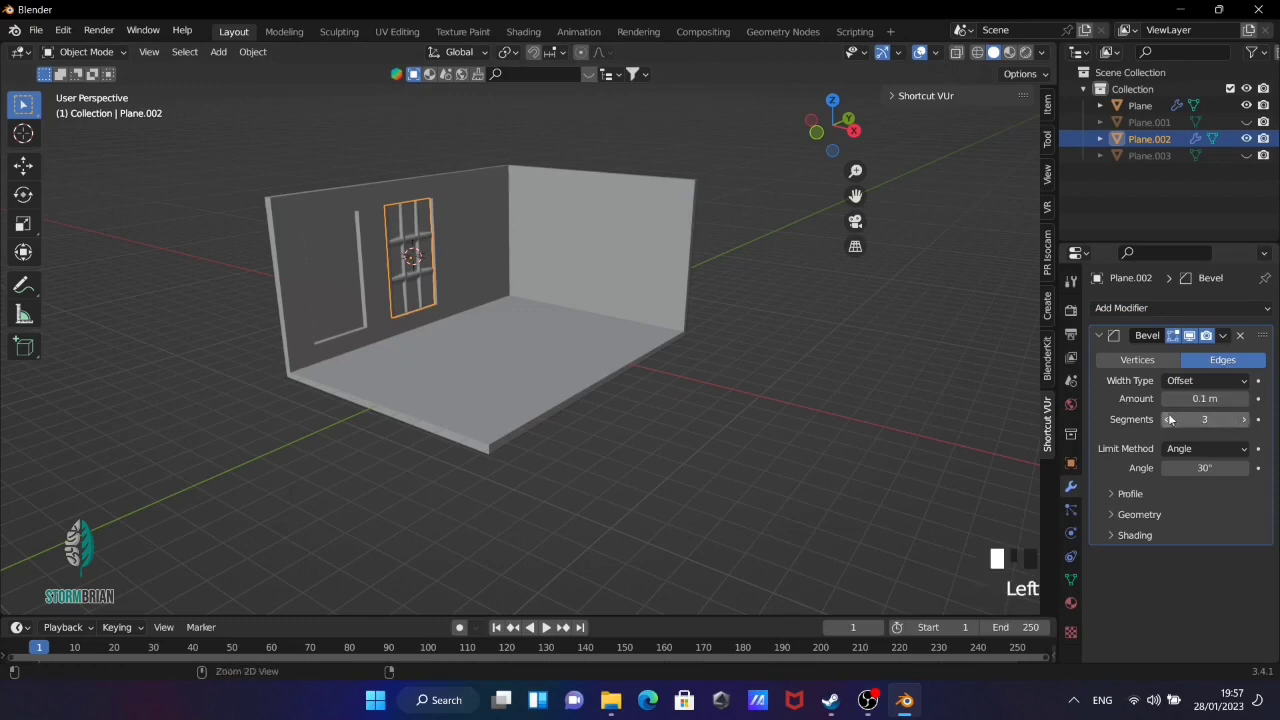
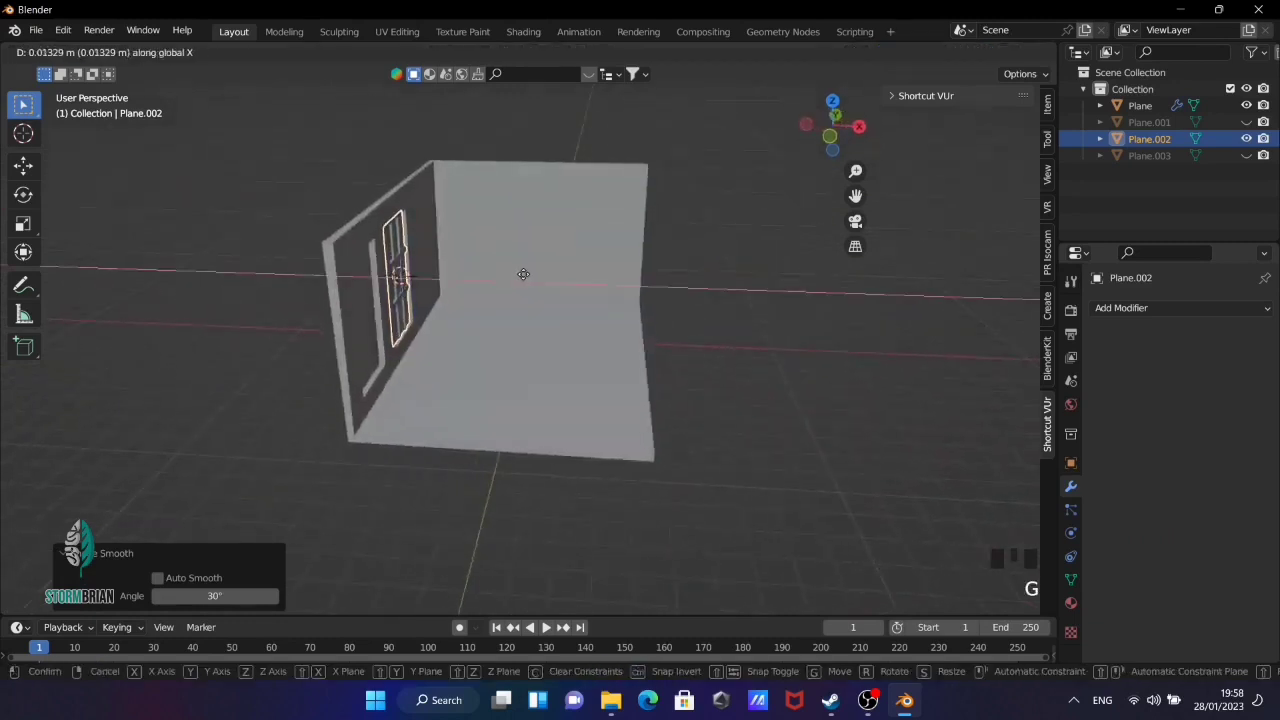
{"action": "left_click", "coordinate": [658, 301]}
Duplicate the finished window frame for the second opening
{"action": "left_click_drag", "start_coordinate": [671, 302], "coordinate": [430, 261]}
{"action": "left_click", "coordinate": [430, 261]}
{"action": "left_click_drag", "start_coordinate": [527, 272], "coordinate": [452, 253]}
{"action": "key", "text": "shift+d"}
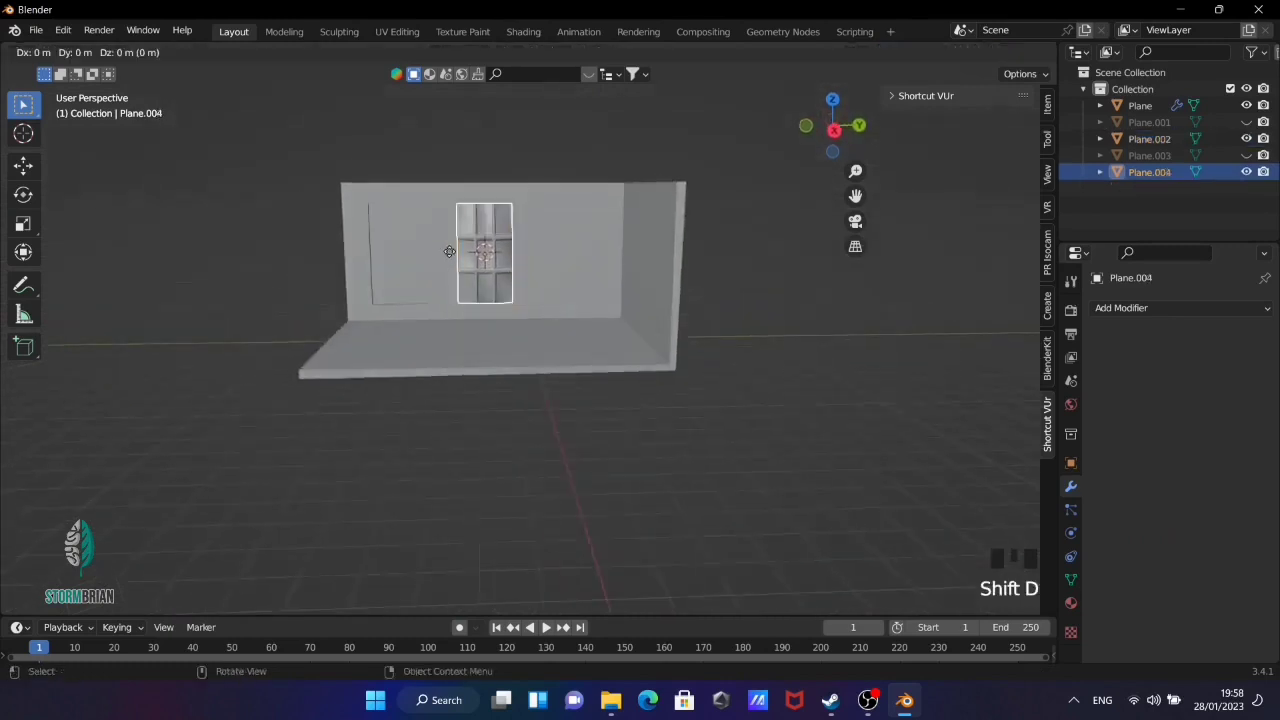
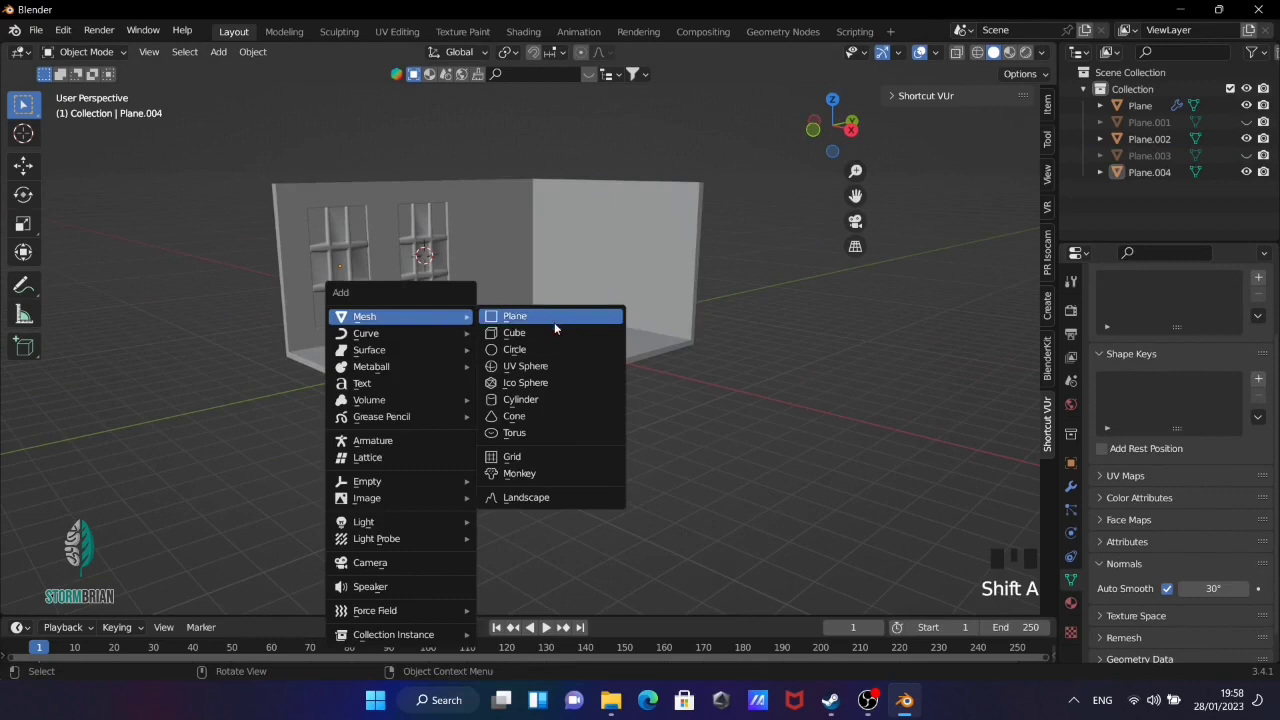
Add a cube, flatten it into a shelf unit against the right wall and reach its modifier list
{"action": "left_click_drag", "start_coordinate": [605, 351], "coordinate": [651, 354]}
{"action": "key", "text": "s"}
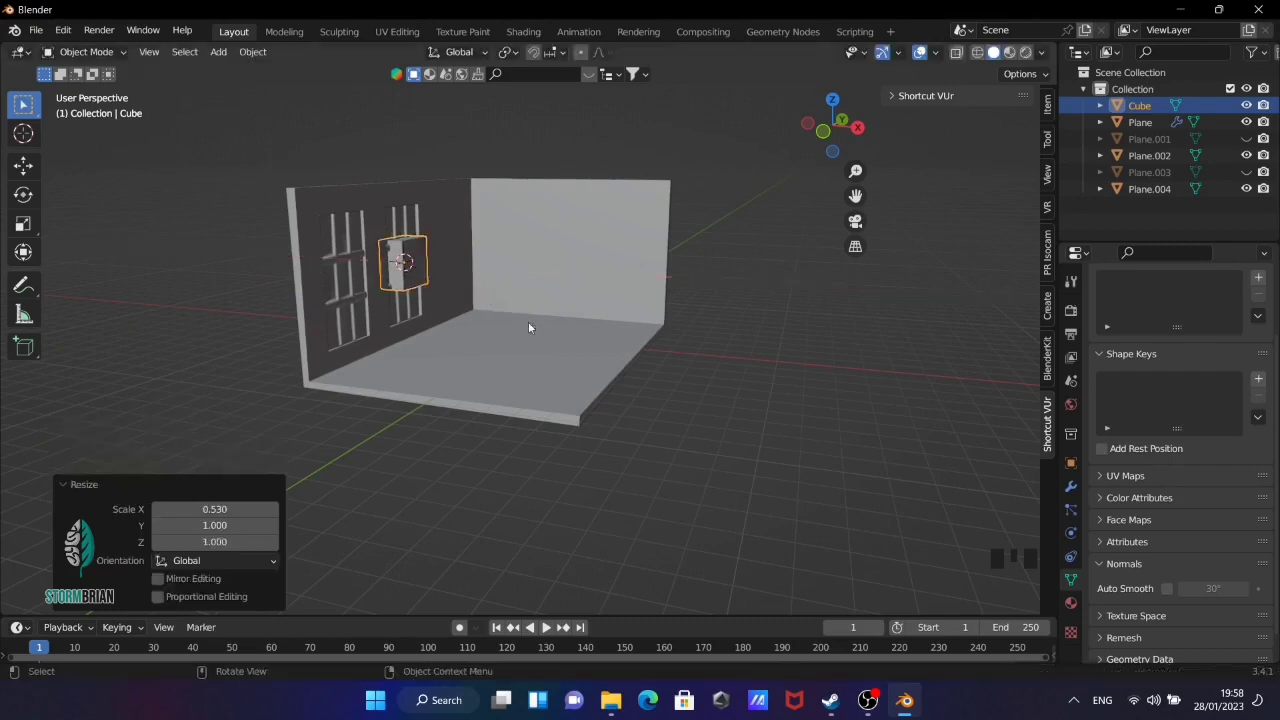
{"action": "middle_click", "coordinate": [546, 327]}
{"action": "key", "text": "KP_7"}
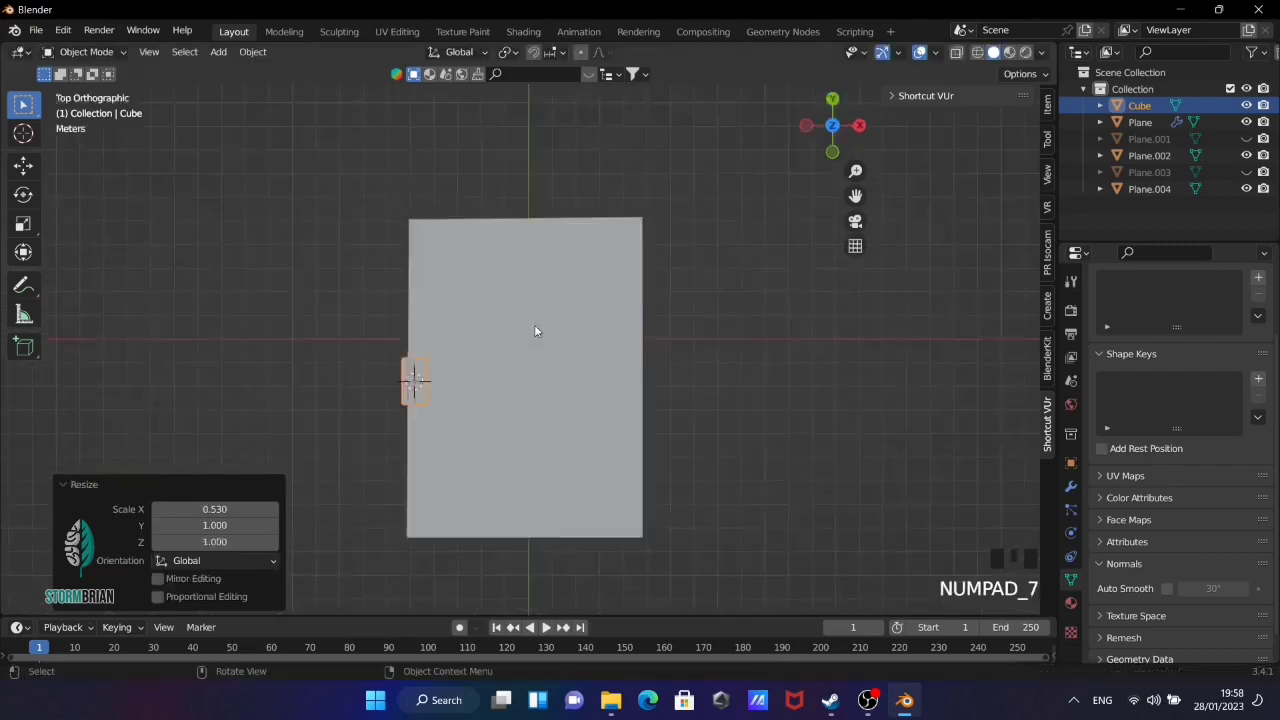
{"action": "key", "text": "z"}
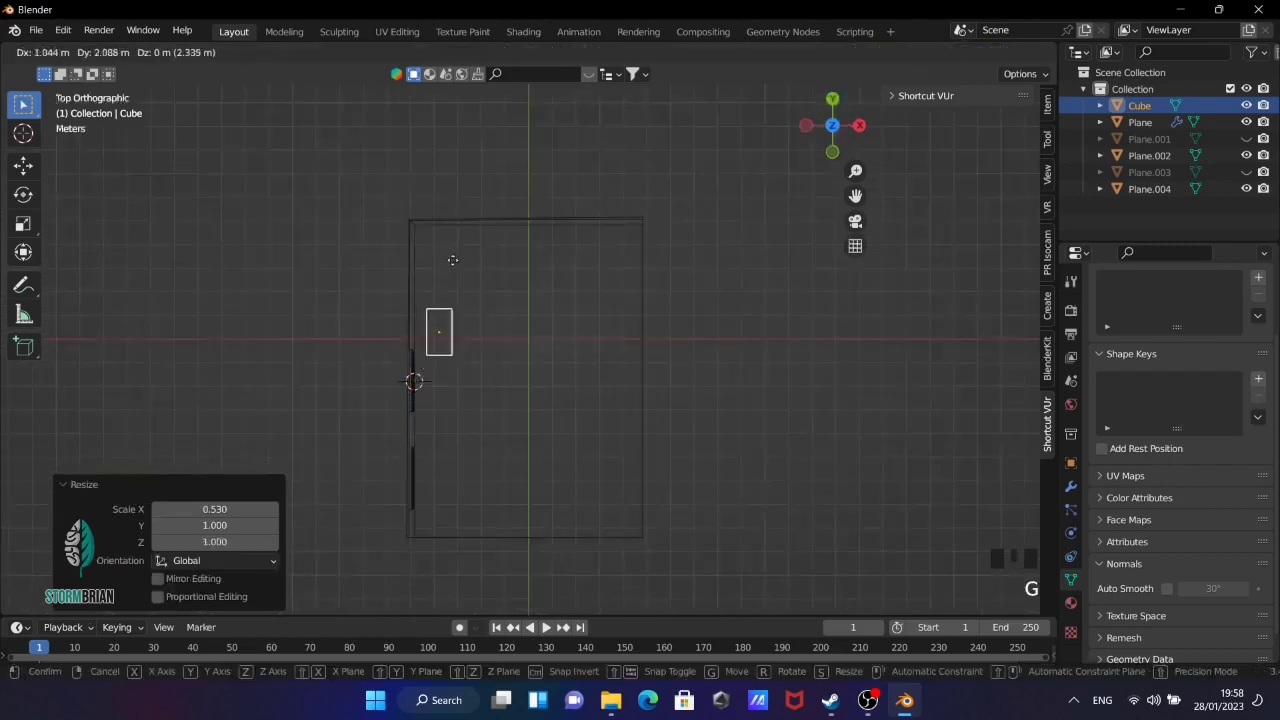
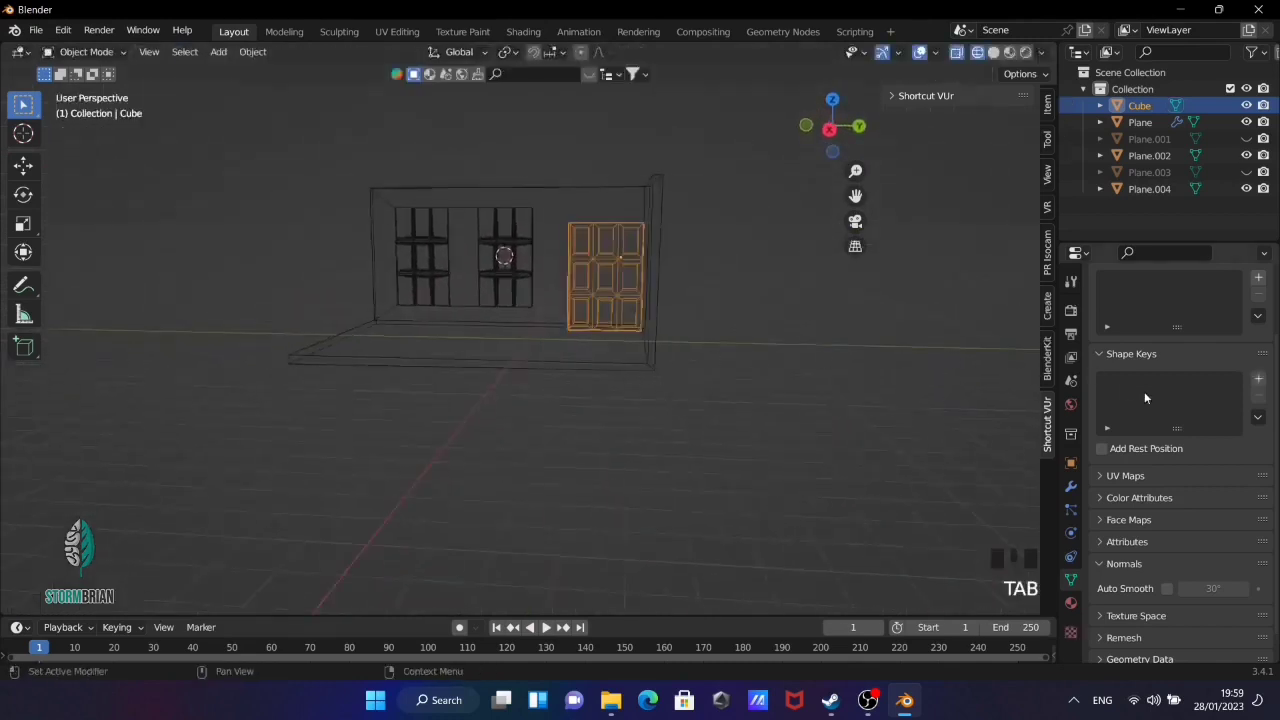
{"action": "left_click", "coordinate": [1074, 491]}
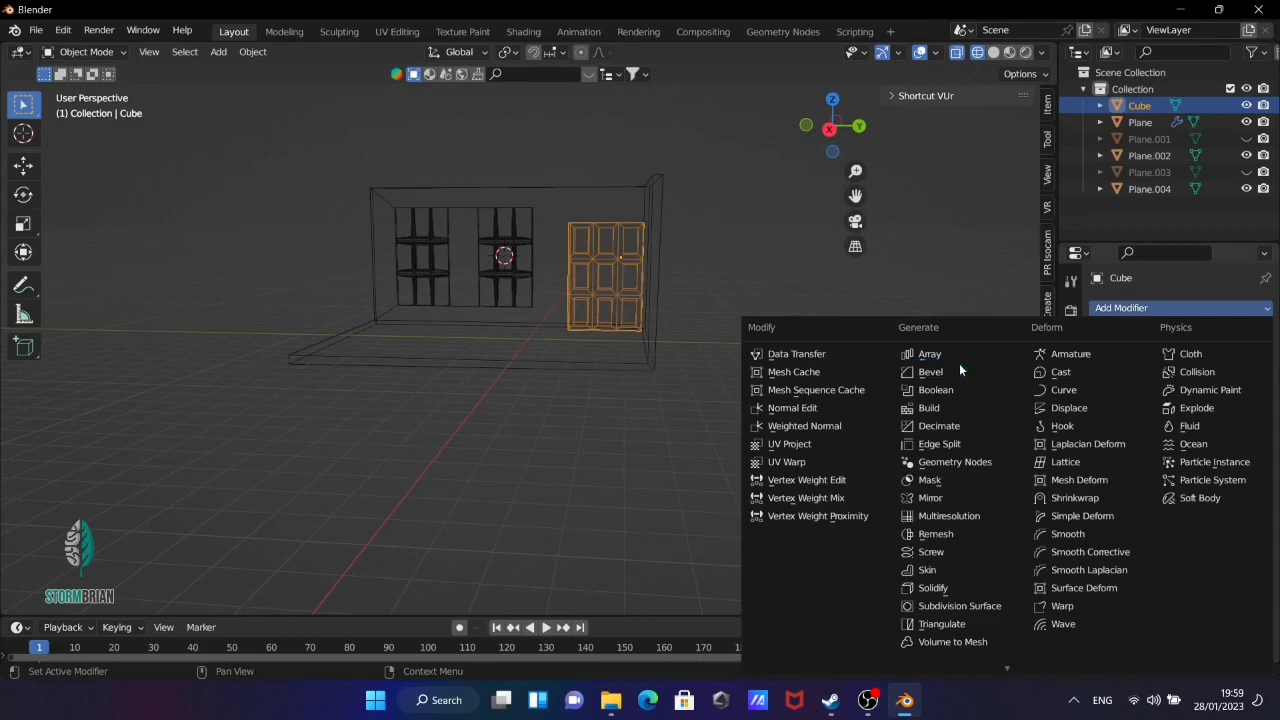
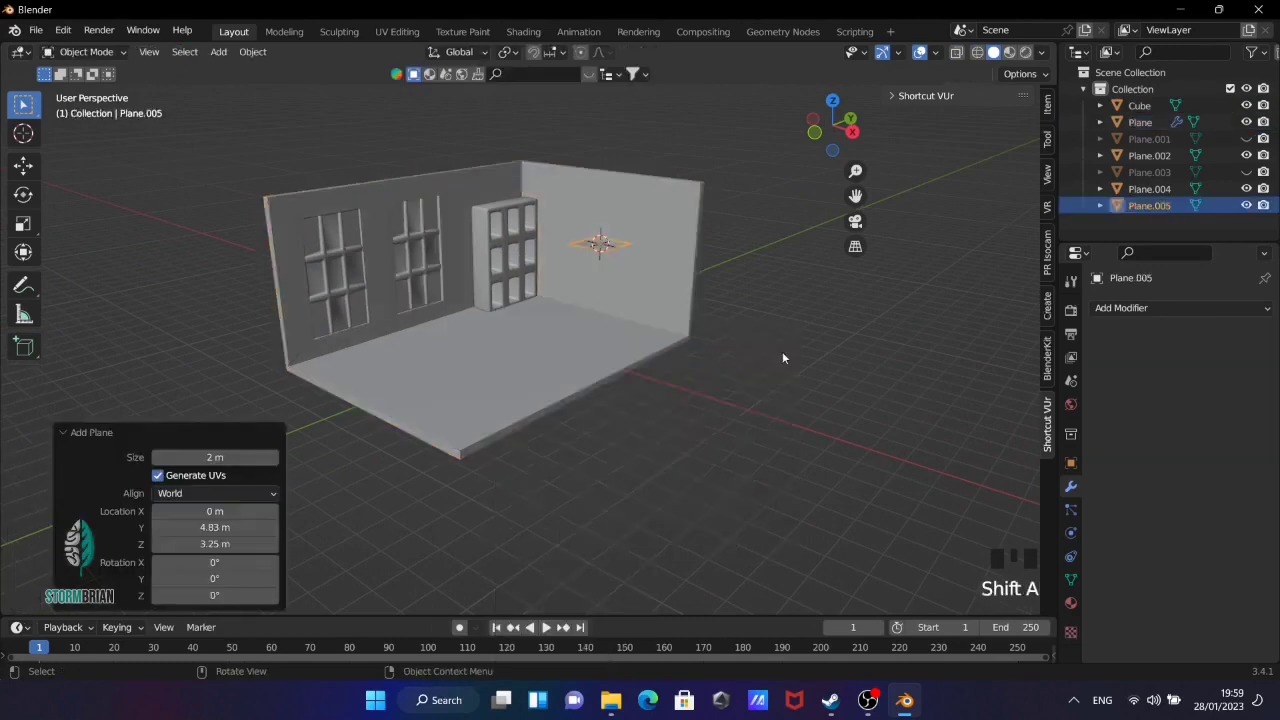
Stand the plane upright as a door-sized panel, duplicate it and slide the copy into the right wall
{"action": "key", "text": "r"}
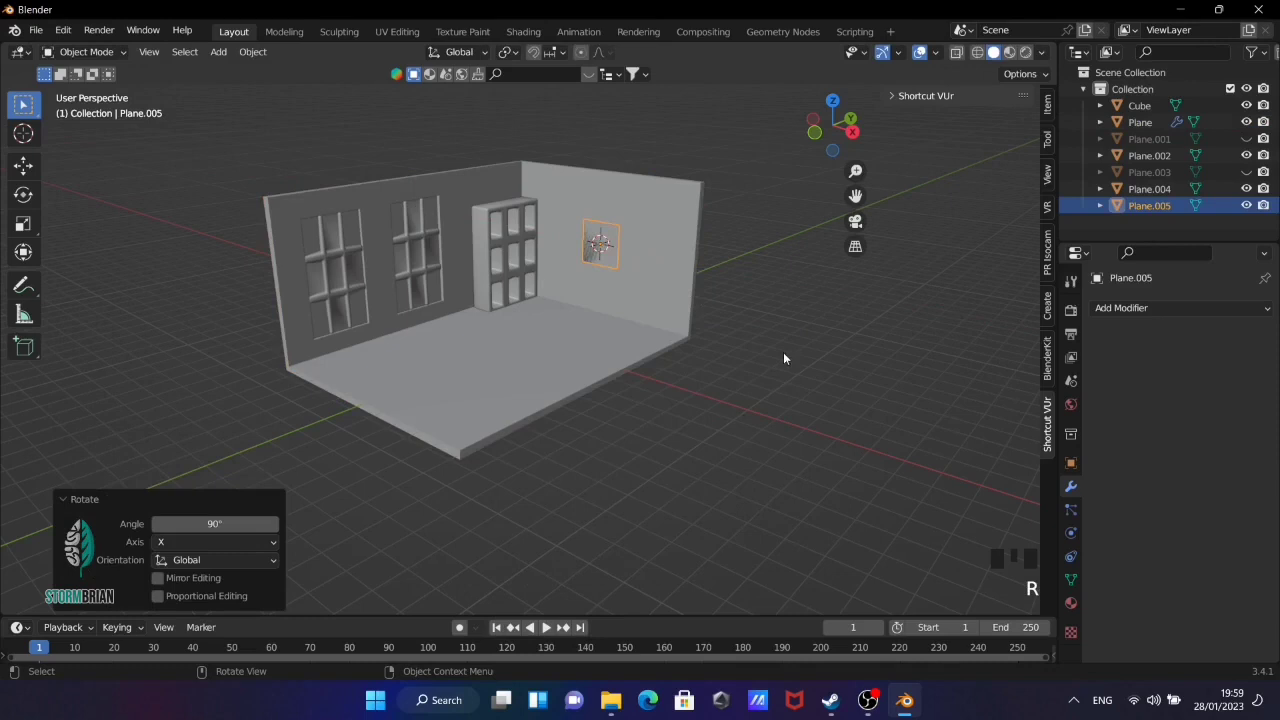
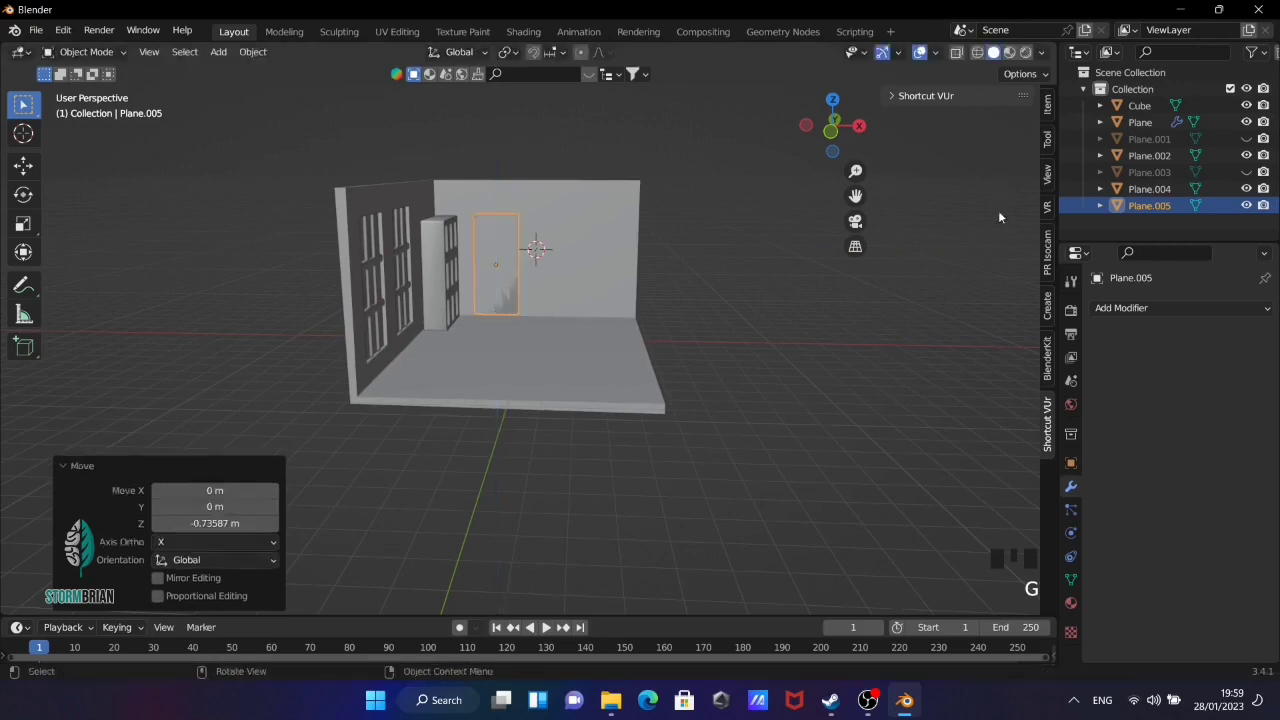
{"action": "left_click_drag", "start_coordinate": [975, 239], "coordinate": [866, 228]}
{"action": "key", "text": "shift+d"}
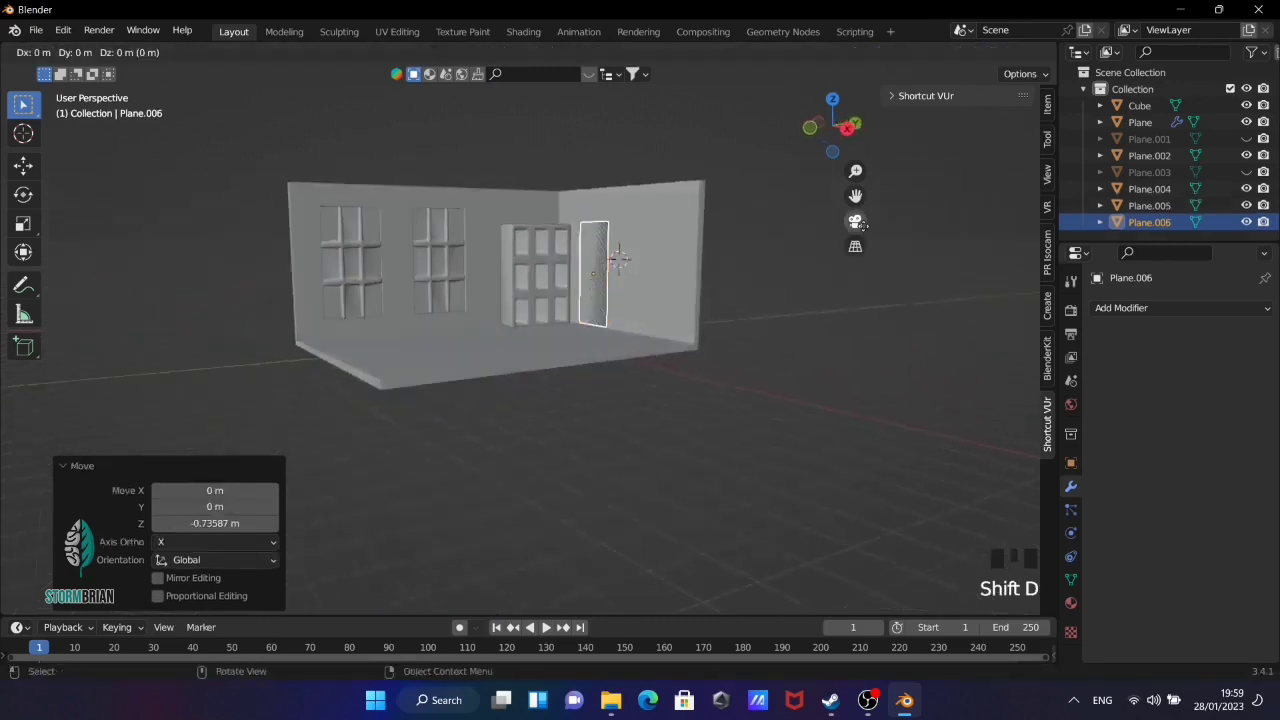
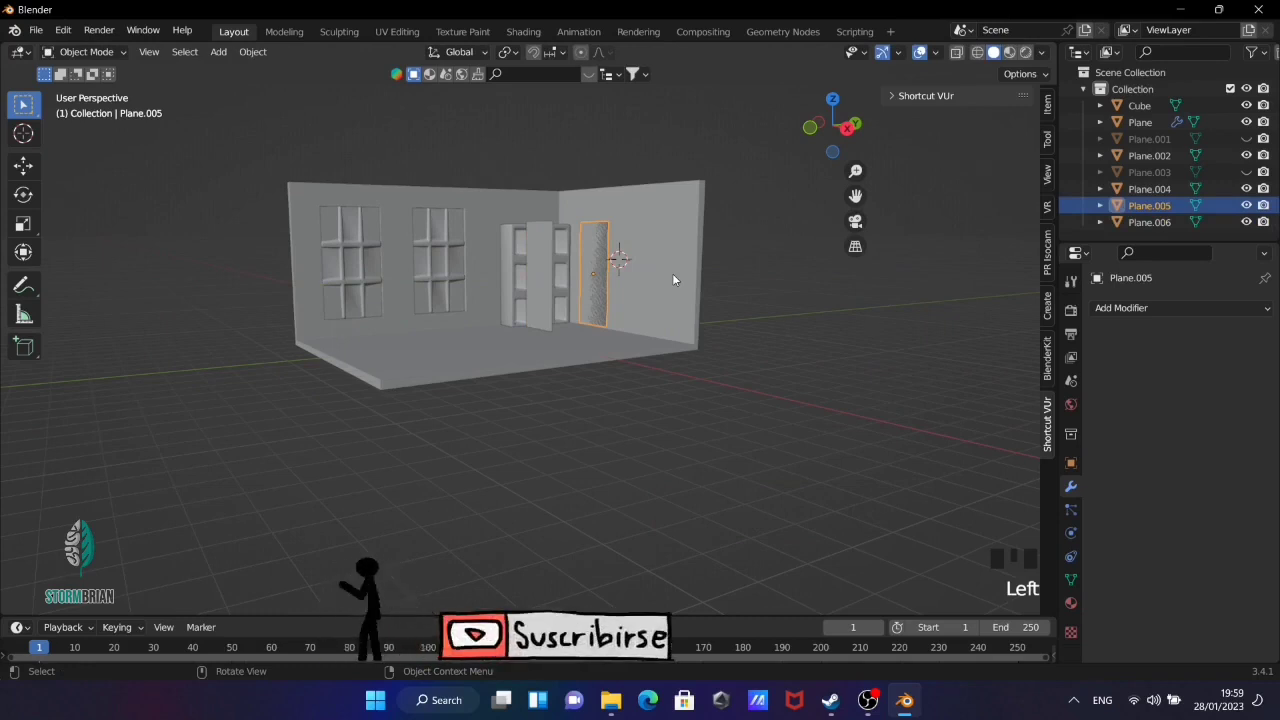
{"action": "key", "text": "KP_3"}
{"action": "key", "text": "Tab"}
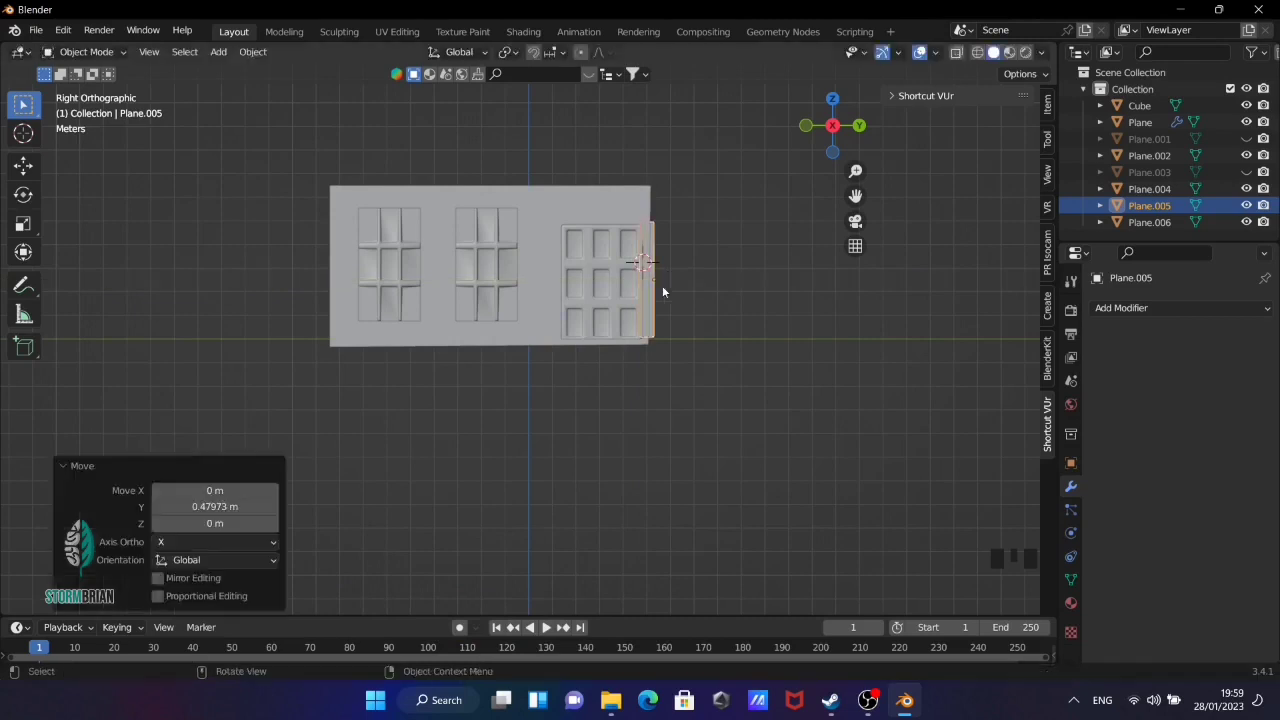
{"action": "left_click_drag", "start_coordinate": [669, 296], "coordinate": [650, 237]}
Cut the doorway with a Boolean Difference using Plane.005, hide the cutter and select the remaining door panel
{"action": "left_click", "coordinate": [650, 237]}
{"action": "key", "text": "ctrl+a"}
{"action": "left_click_drag", "start_coordinate": [942, 385], "coordinate": [1244, 407]}
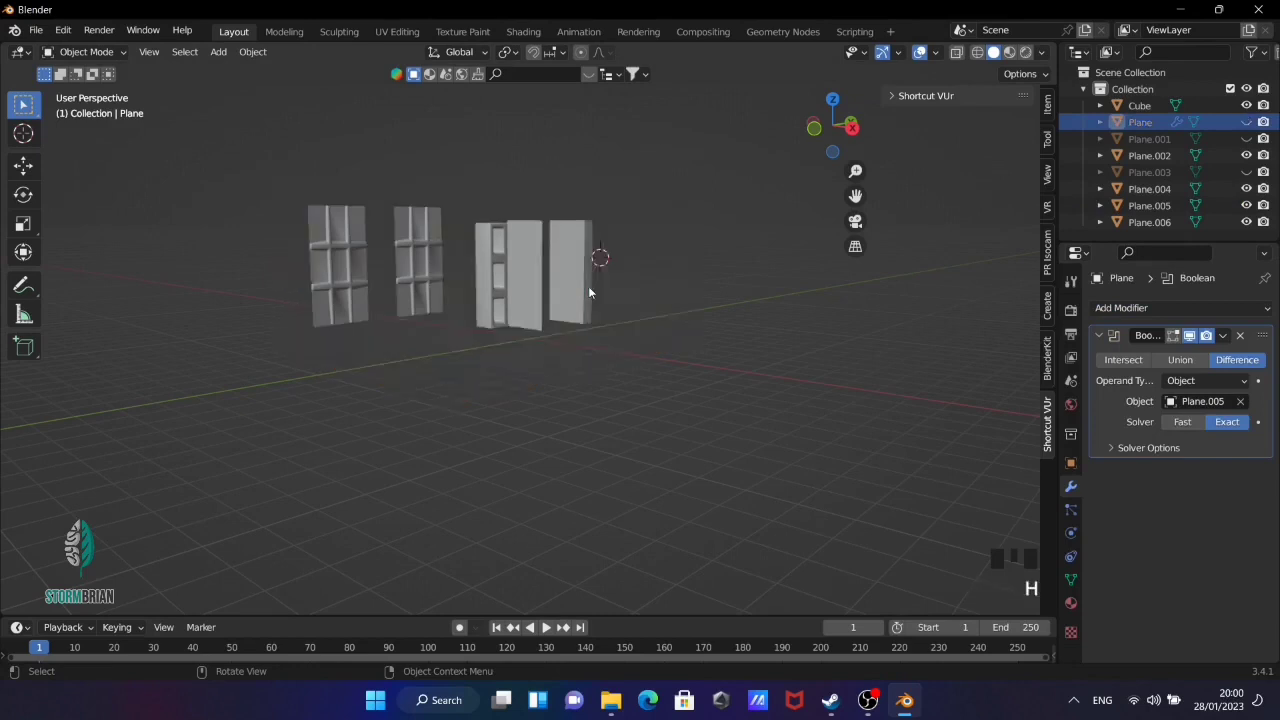
{"action": "key", "text": "ctrl+z"}
{"action": "left_click", "coordinate": [575, 272]}
{"action": "key", "text": "h"}
{"action": "left_click", "coordinate": [524, 281]}
{"action": "left_click_drag", "start_coordinate": [610, 314], "coordinate": [565, 333]}
Isolate the door panel in local view and extrude it to thickness with bevelled edges
{"action": "key", "text": "KP_Divide"}
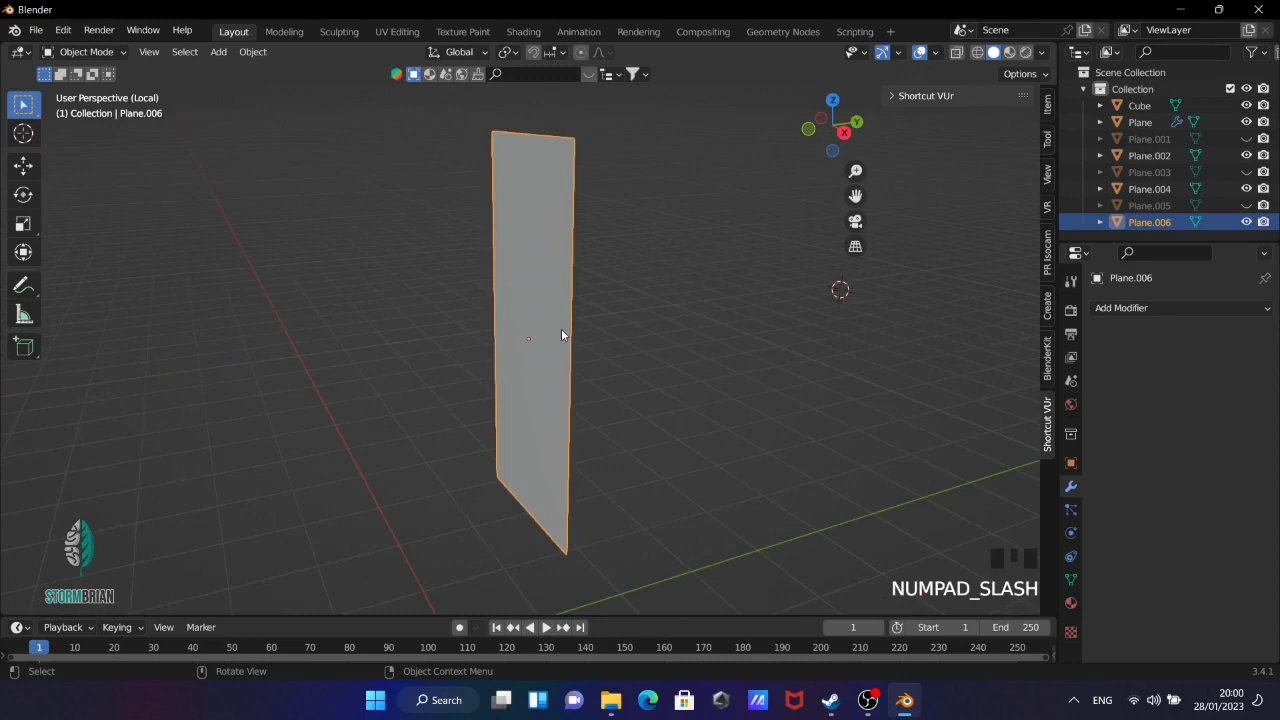
{"action": "scroll", "scroll_direction": "down", "scroll_amount": 3}
{"action": "left_click_drag", "start_coordinate": [573, 333], "coordinate": [665, 351]}
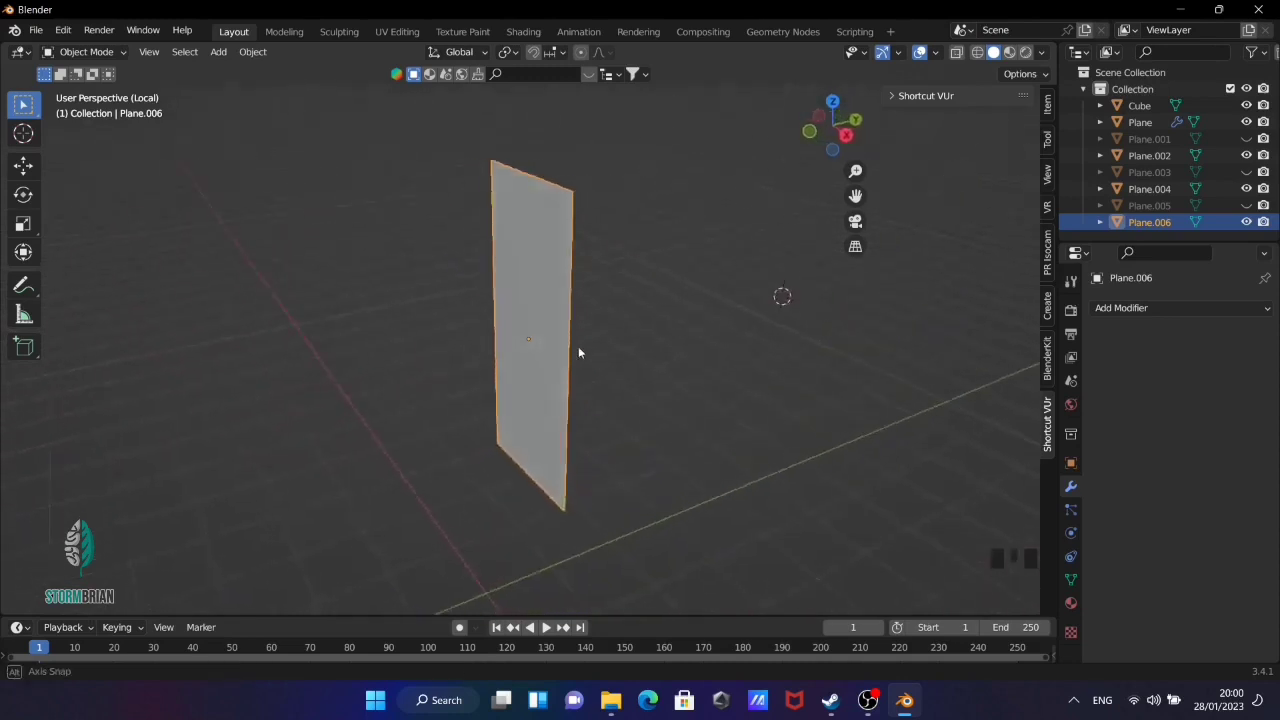
{"action": "key", "text": "Tab"}
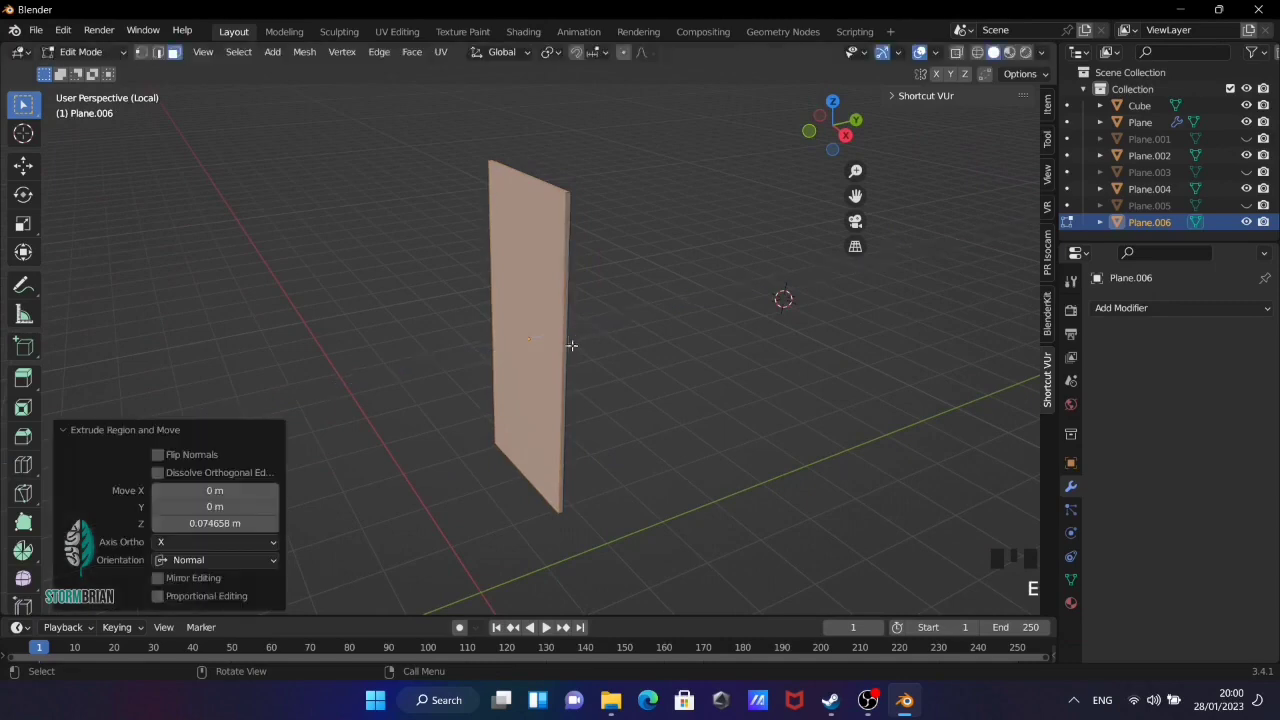
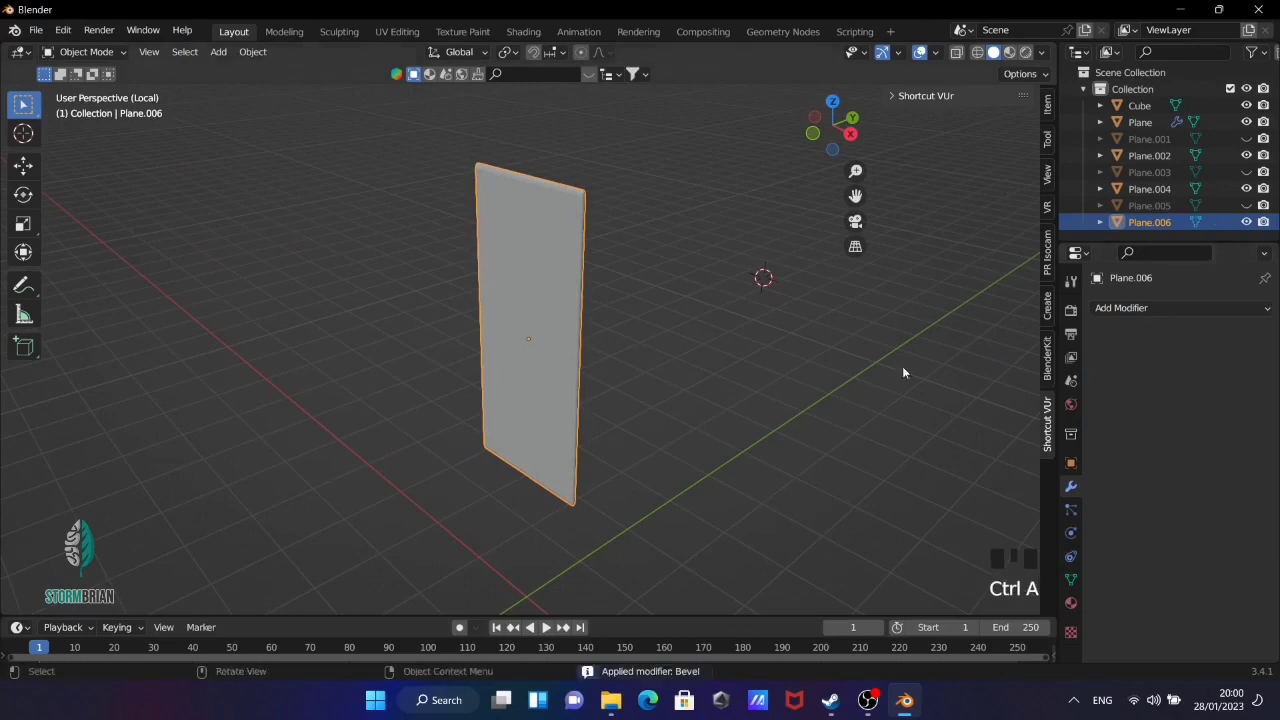
{"action": "left_click_drag", "start_coordinate": [527, 262], "coordinate": [600, 284]}
{"action": "left_click_drag", "start_coordinate": [600, 284], "coordinate": [683, 272]}
Add a cube and shape it into a slim rounded handle plate set on the door's face
{"action": "key", "text": "shift+s"}
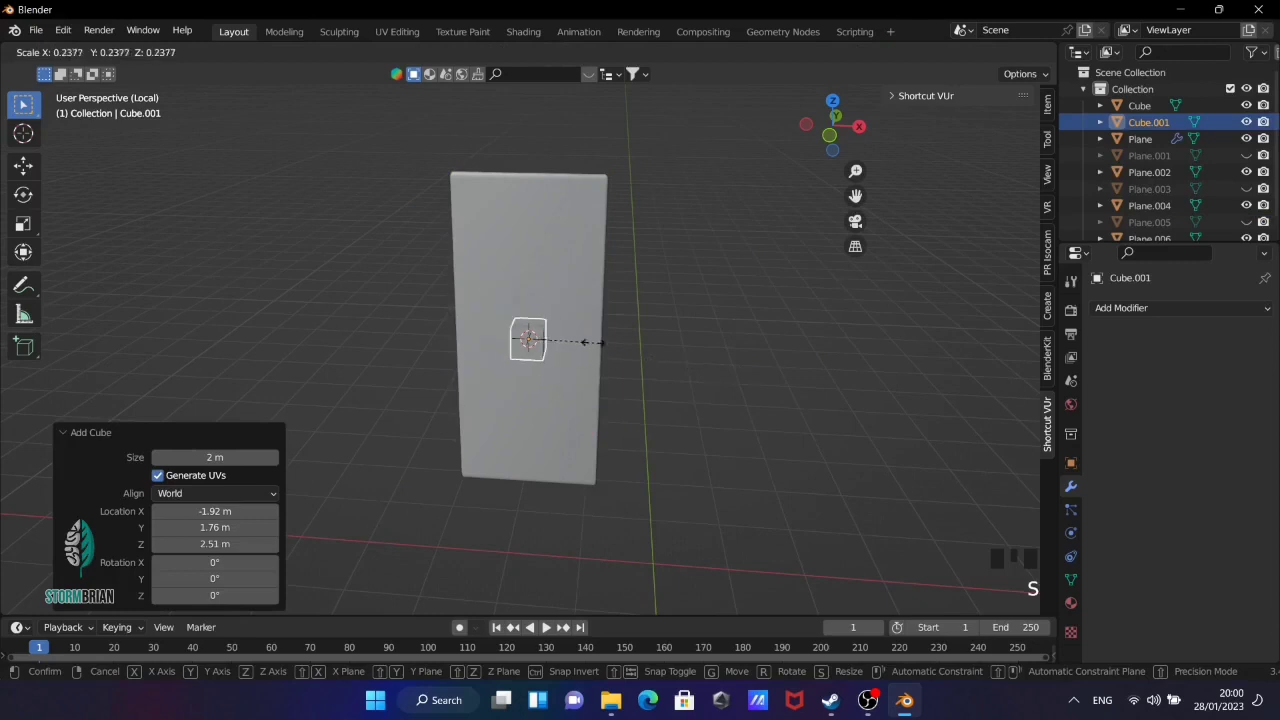
{"action": "scroll", "scroll_direction": "up", "scroll_amount": 3}
{"action": "left_click_drag", "start_coordinate": [659, 364], "coordinate": [544, 326]}
{"action": "key", "text": "g"}
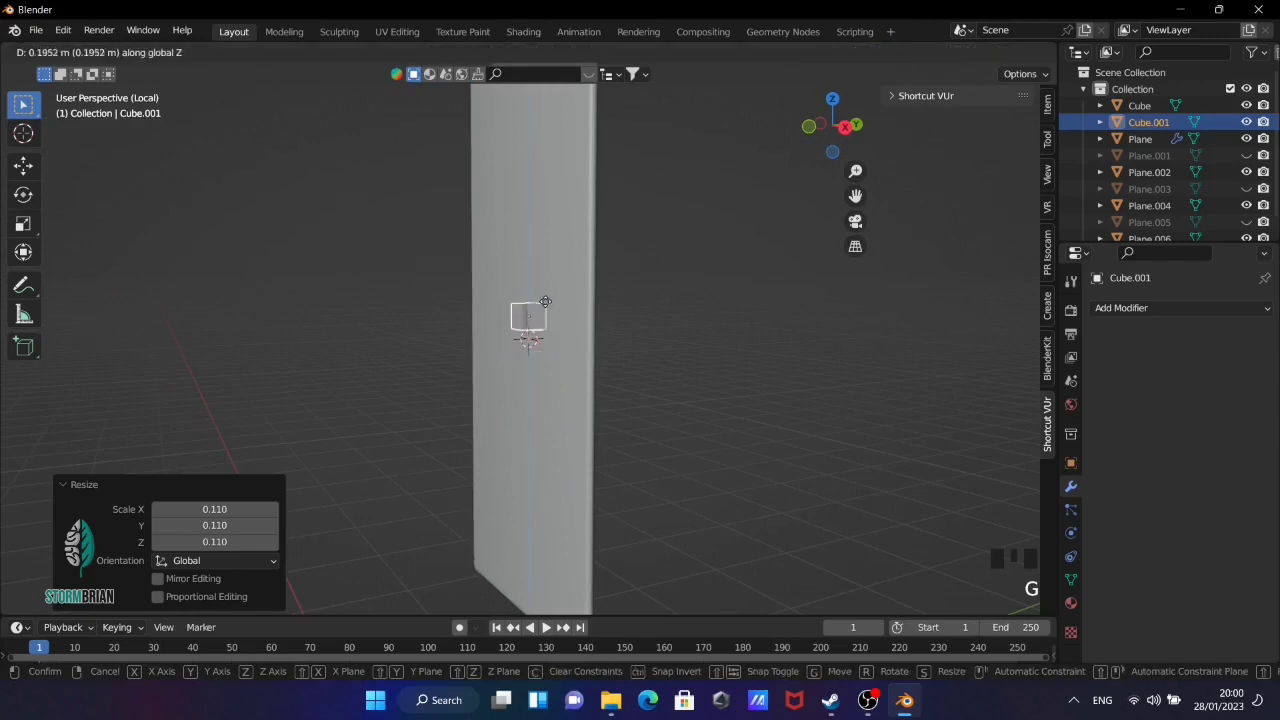
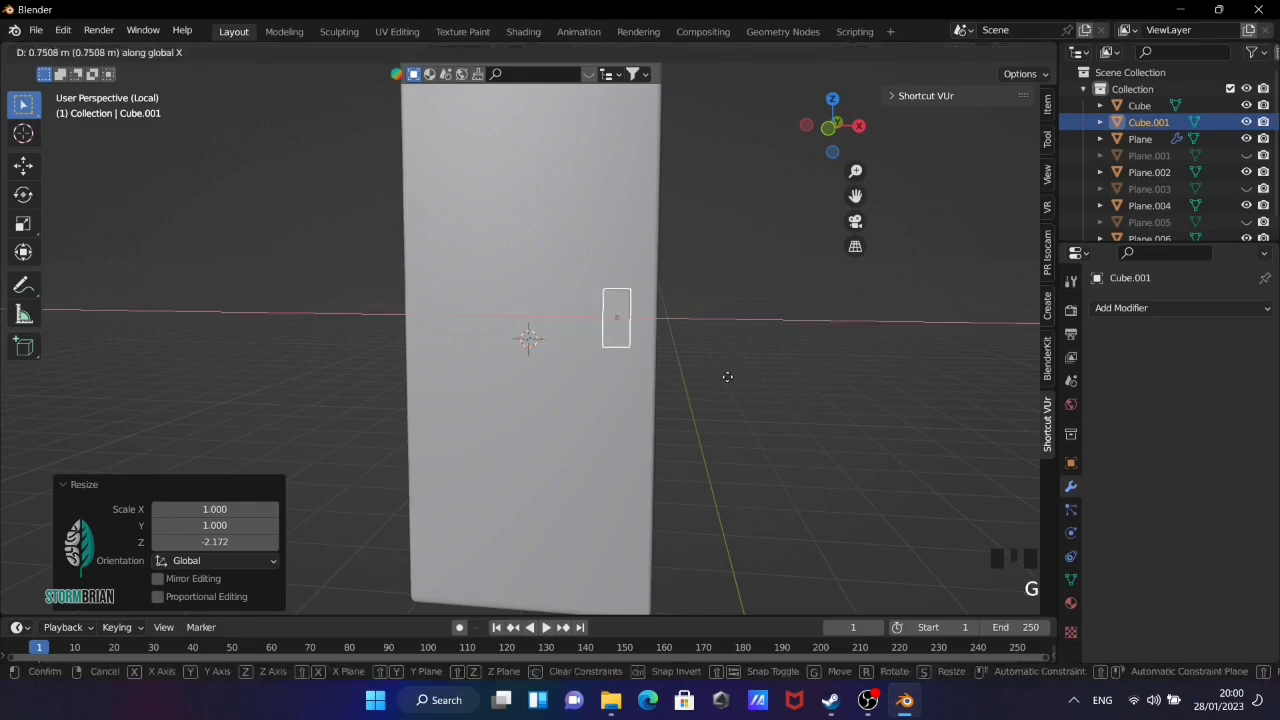
{"action": "key", "text": "KP_3"}
{"action": "key", "text": "s"}
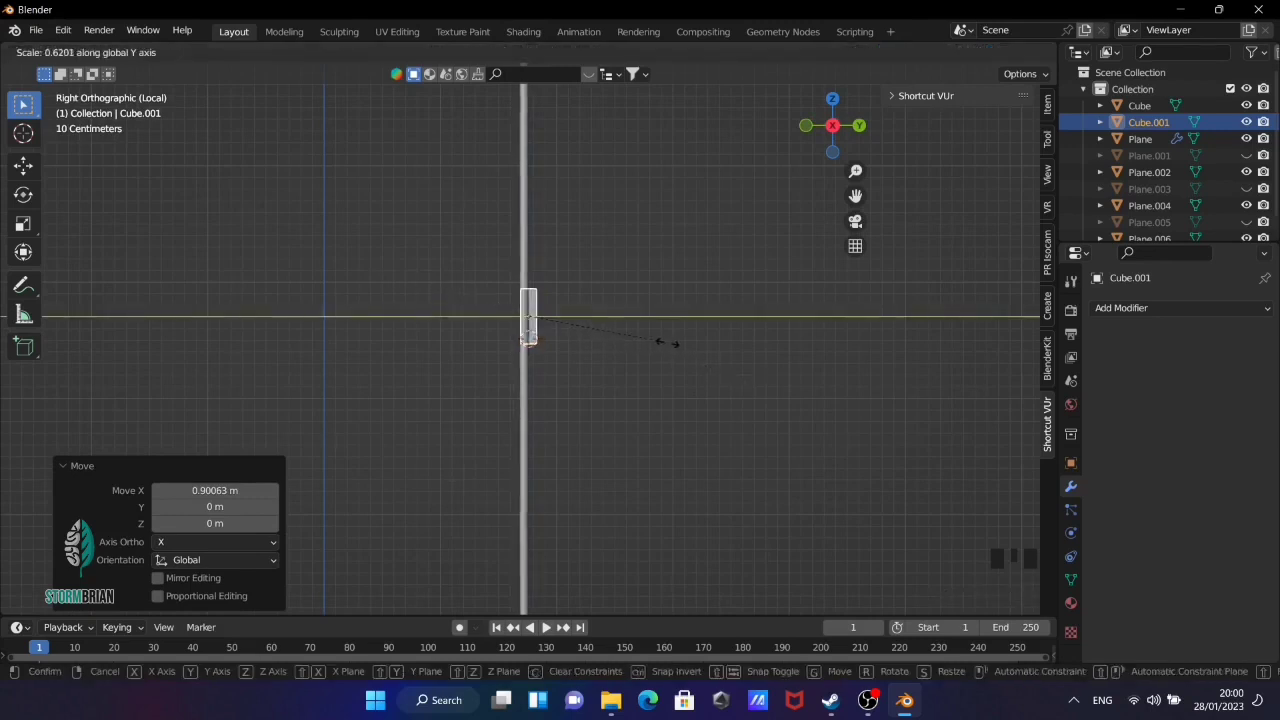
{"action": "left_click_drag", "start_coordinate": [613, 330], "coordinate": [675, 338]}
{"action": "key", "text": "g"}
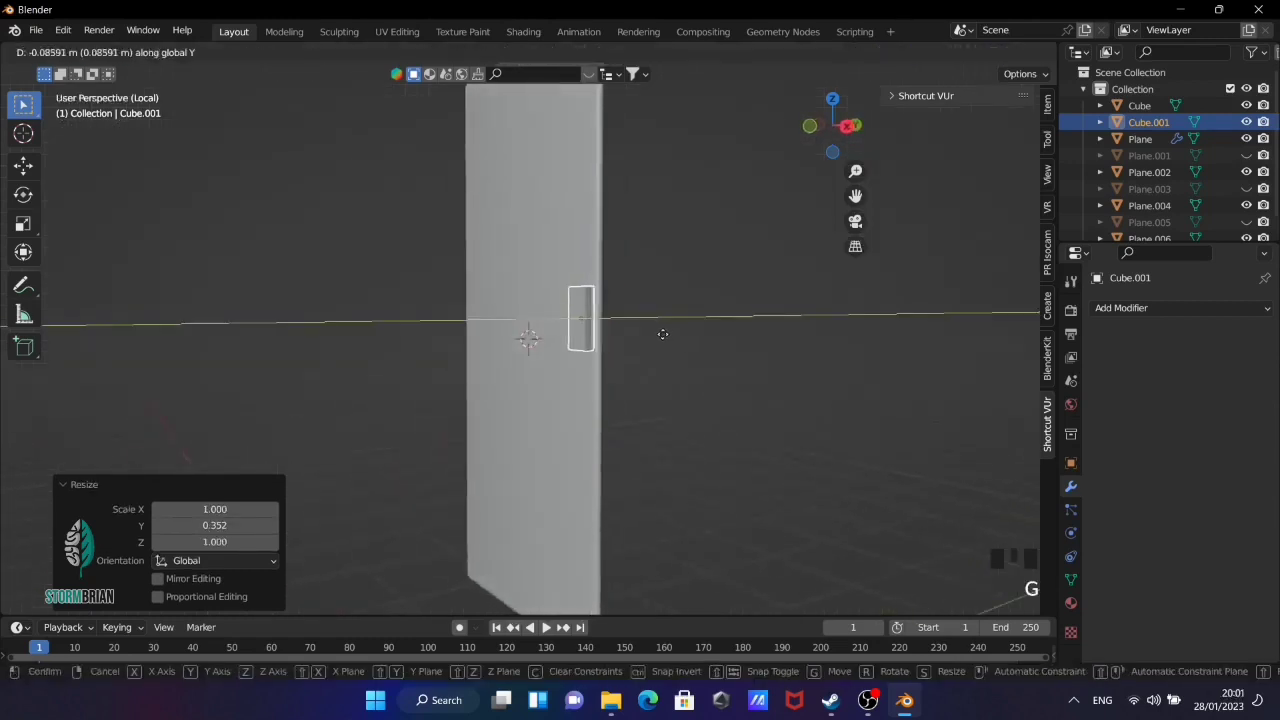
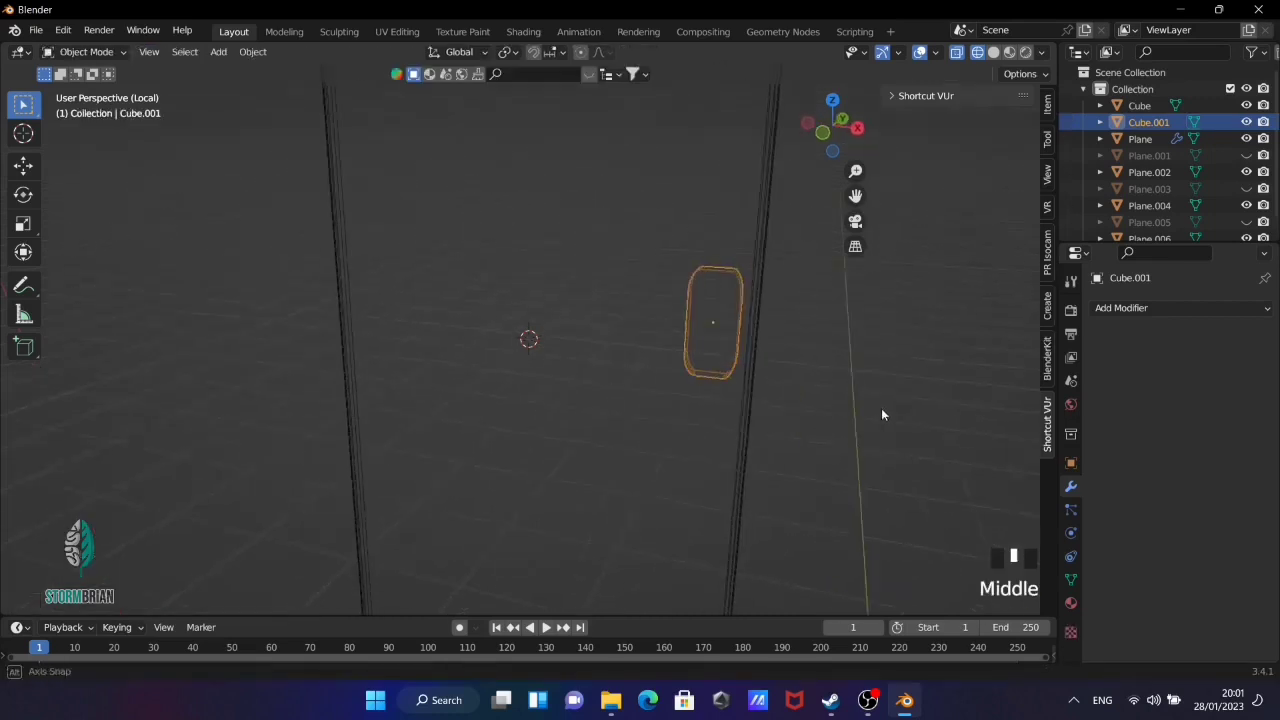
{"action": "key", "text": "s"}
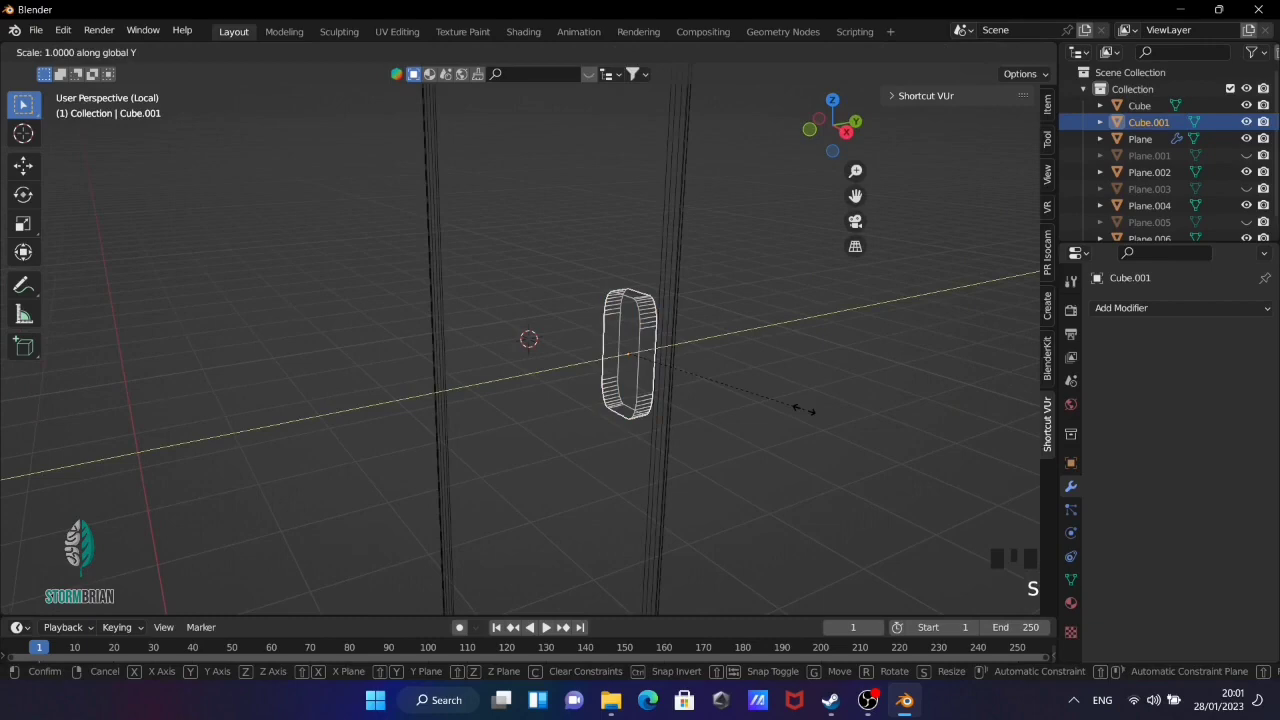
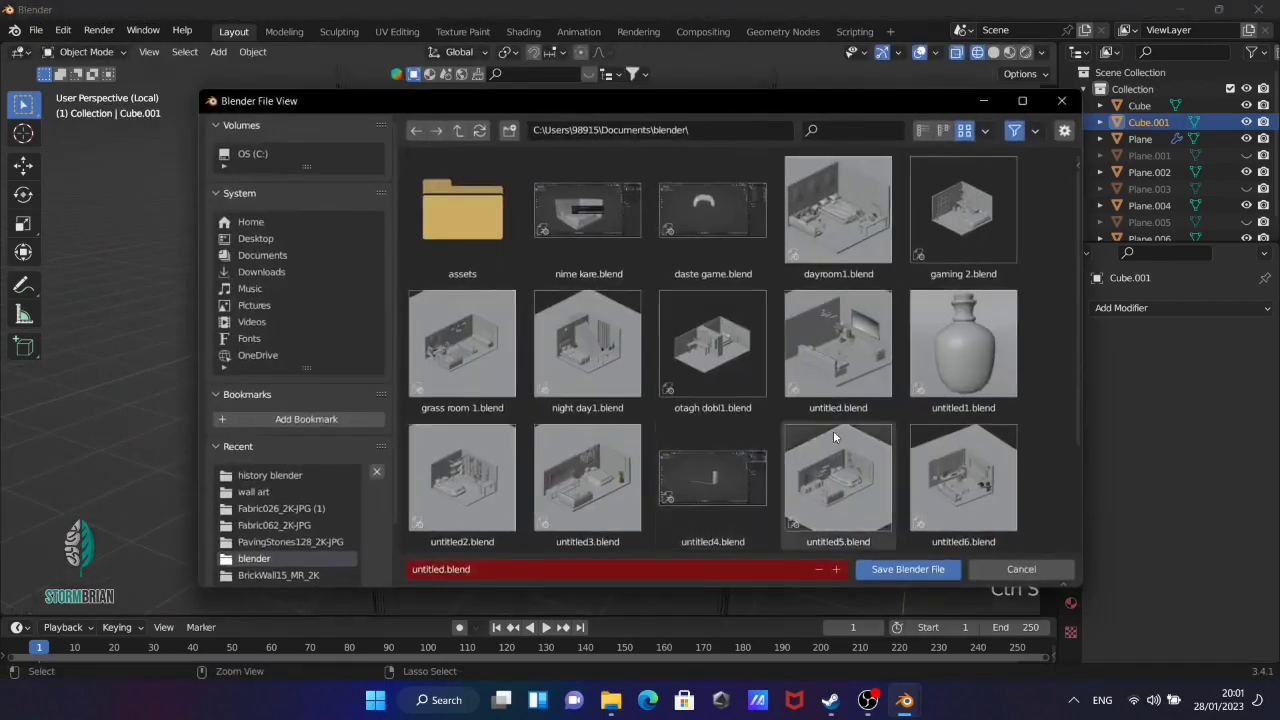
Add another cube at the plate's centre for the lever handle
{"action": "left_click", "coordinate": [995, 154]}
{"action": "middle_click", "coordinate": [805, 389]}
{"action": "key", "text": "shift+s"}
{"action": "left_click", "coordinate": [823, 467]}
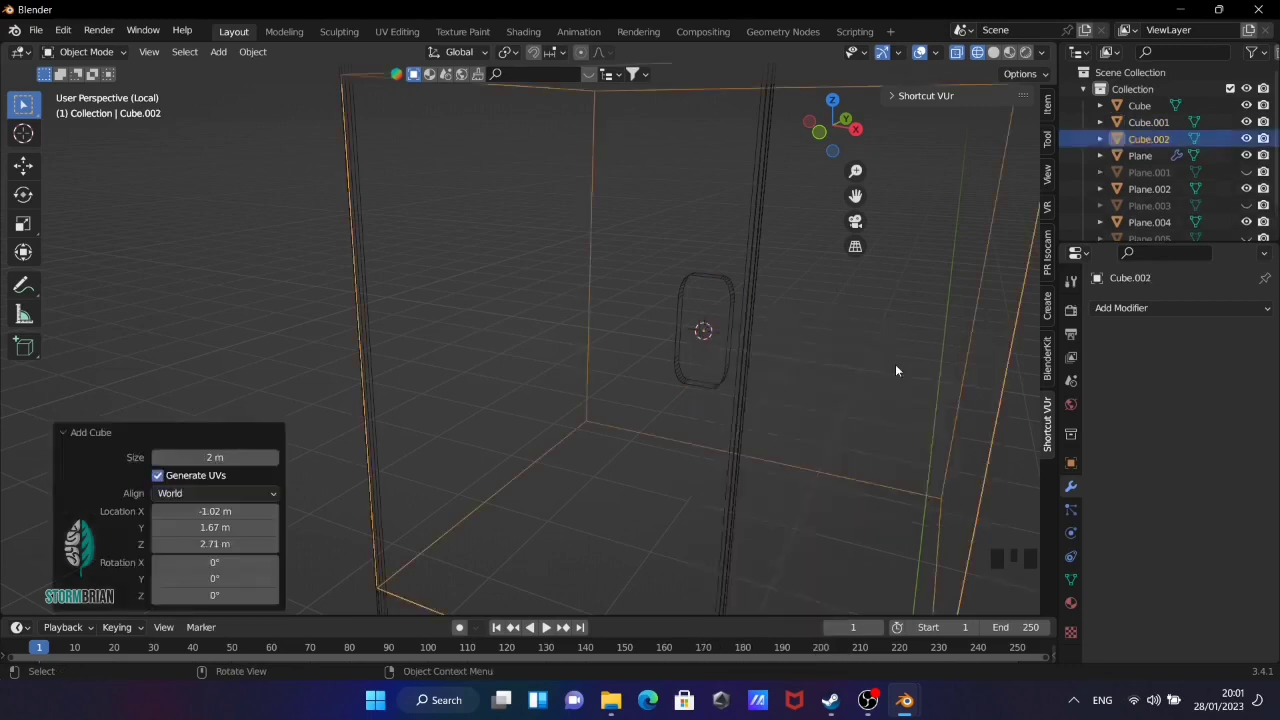
Shrink the cube to knob size, smooth it with Subdivision Surface and seat it on the handle plate
{"action": "key", "text": "ctrl+2"}
{"action": "left_click_drag", "start_coordinate": [913, 373], "coordinate": [877, 423]}
{"action": "key", "text": "s"}
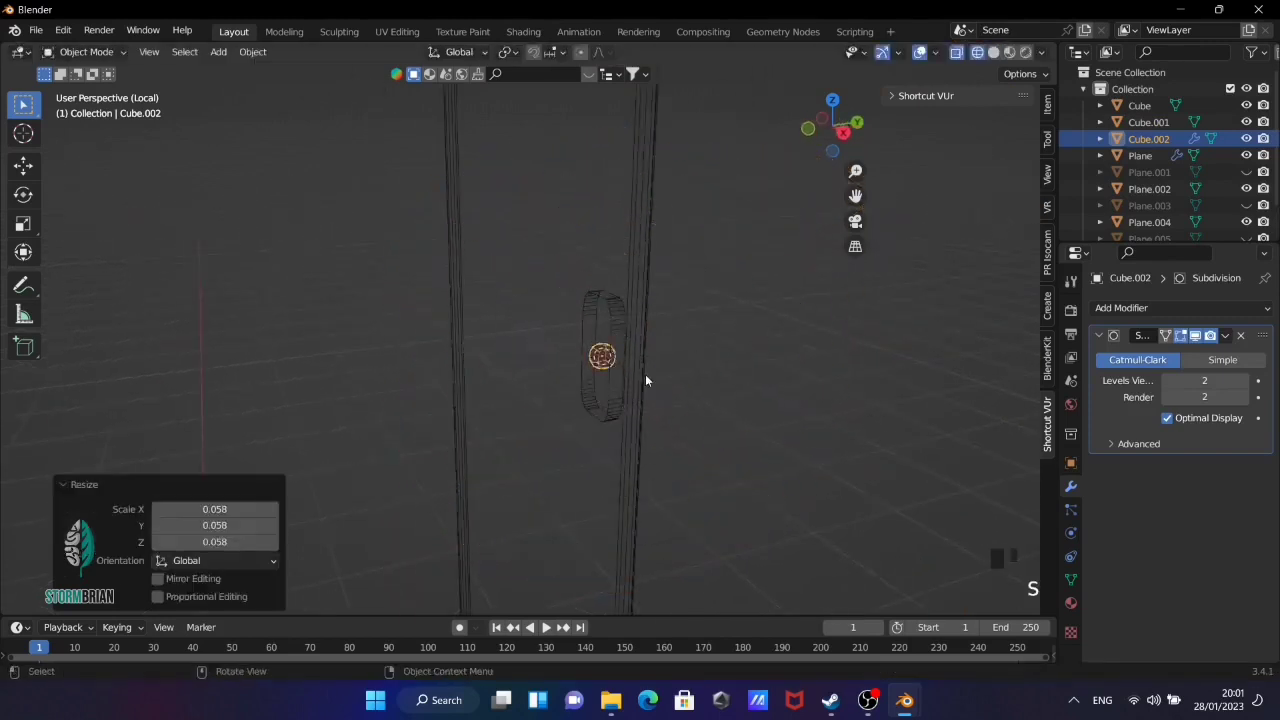
{"action": "left_click_drag", "start_coordinate": [834, 376], "coordinate": [812, 378]}
{"action": "key", "text": "g"}
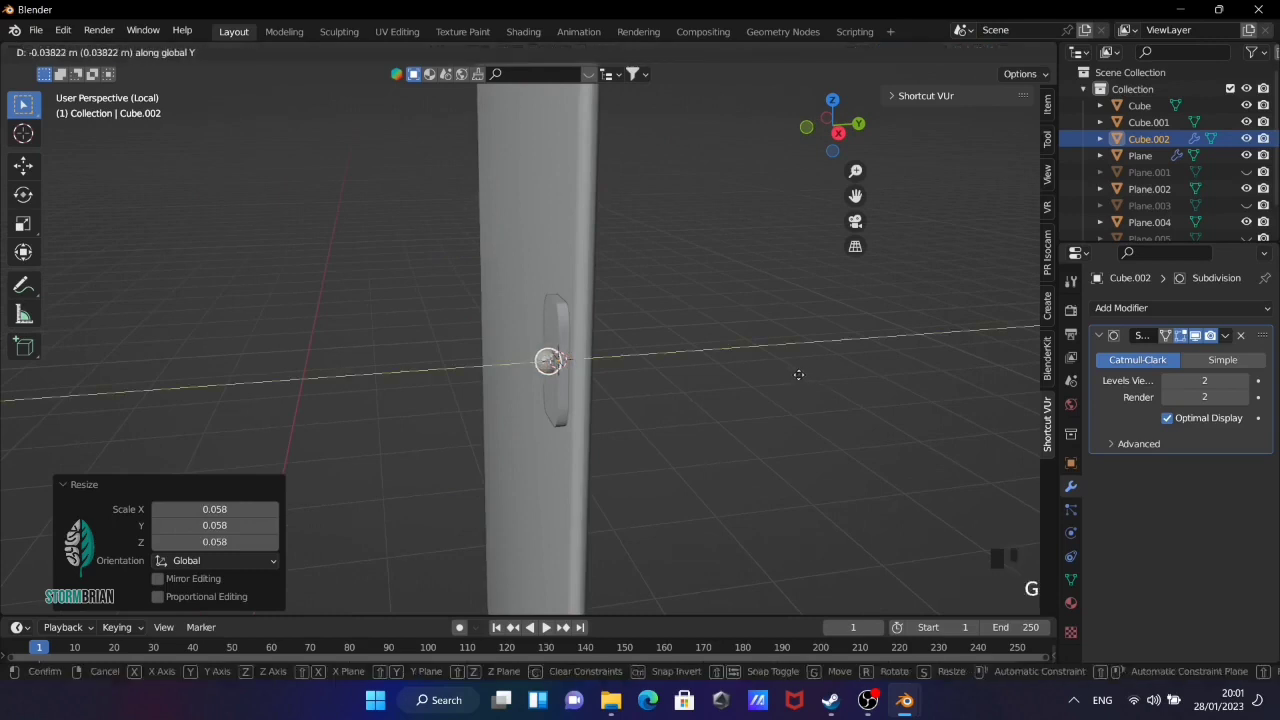
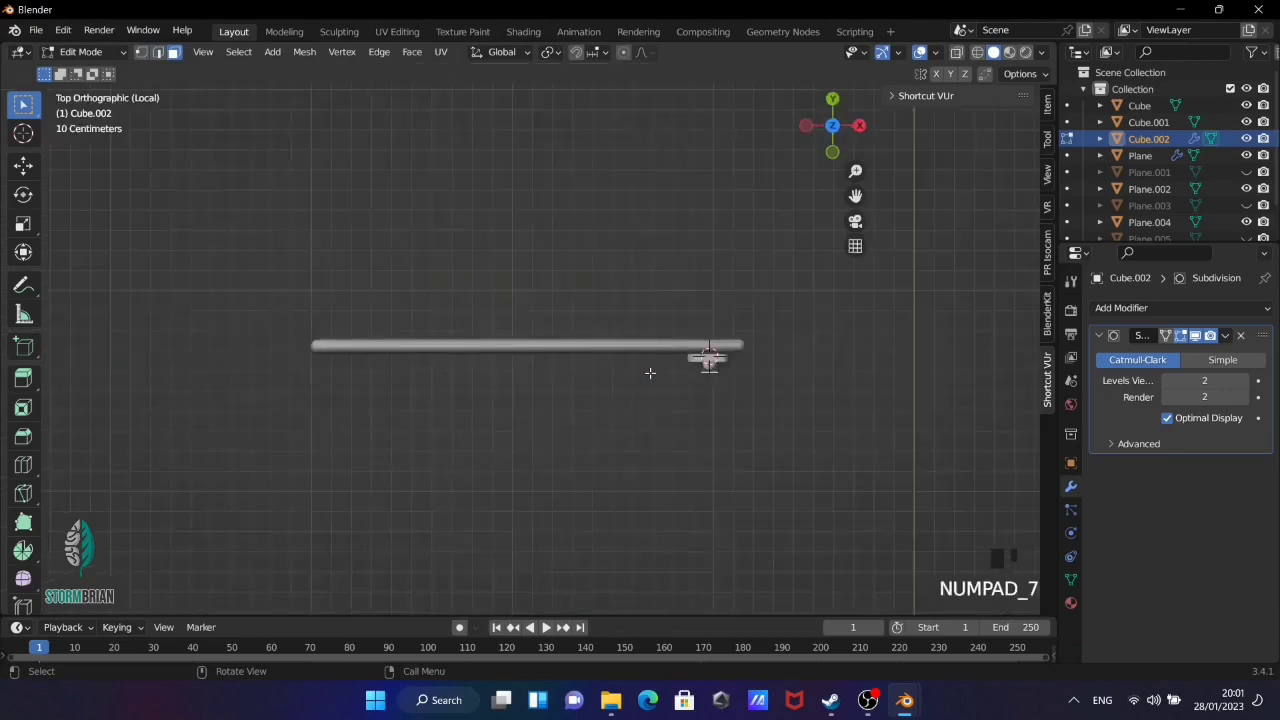
Extrude the knob outward then sideways into a lever bar and bend its tip down
{"action": "key", "text": "e"}
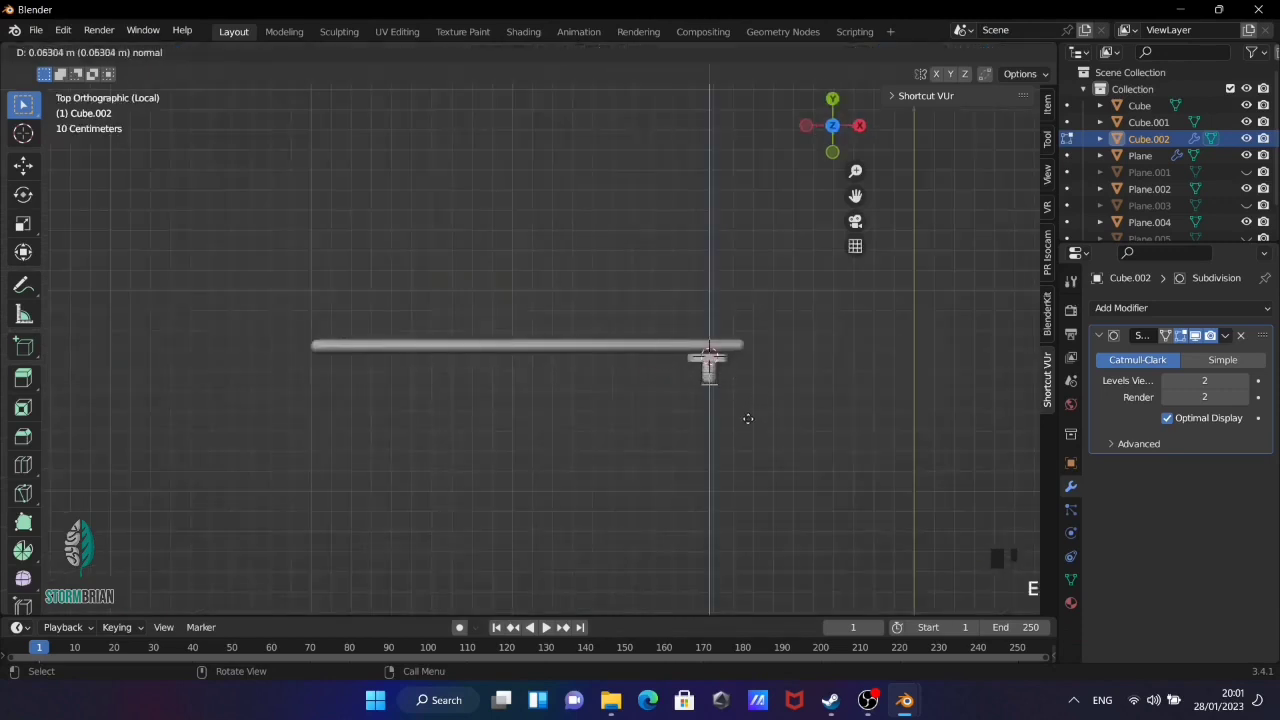
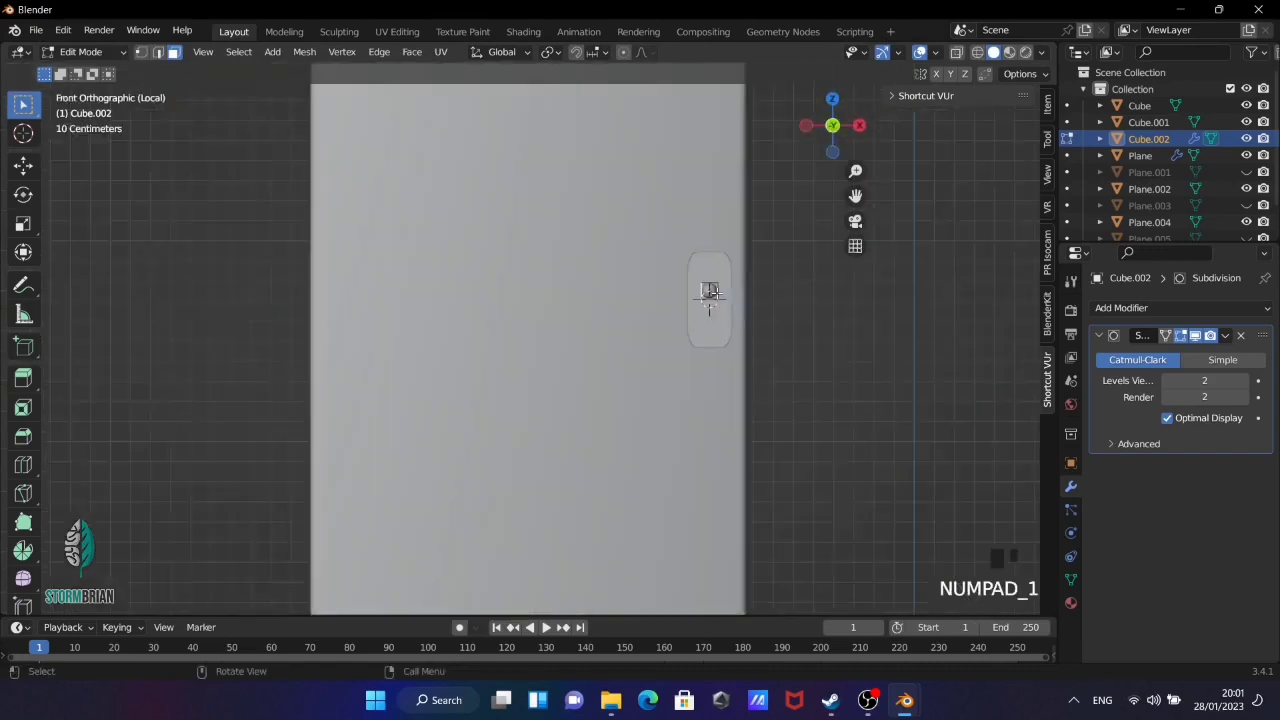
{"action": "key", "text": "e"}
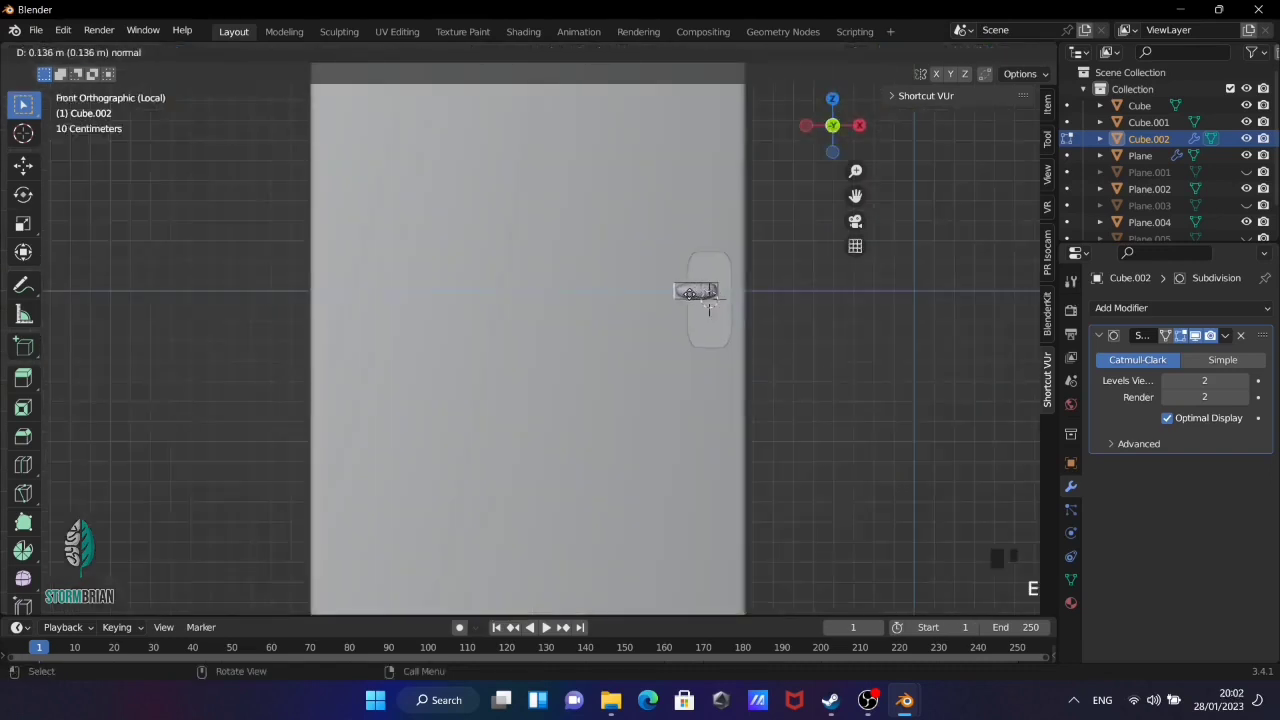
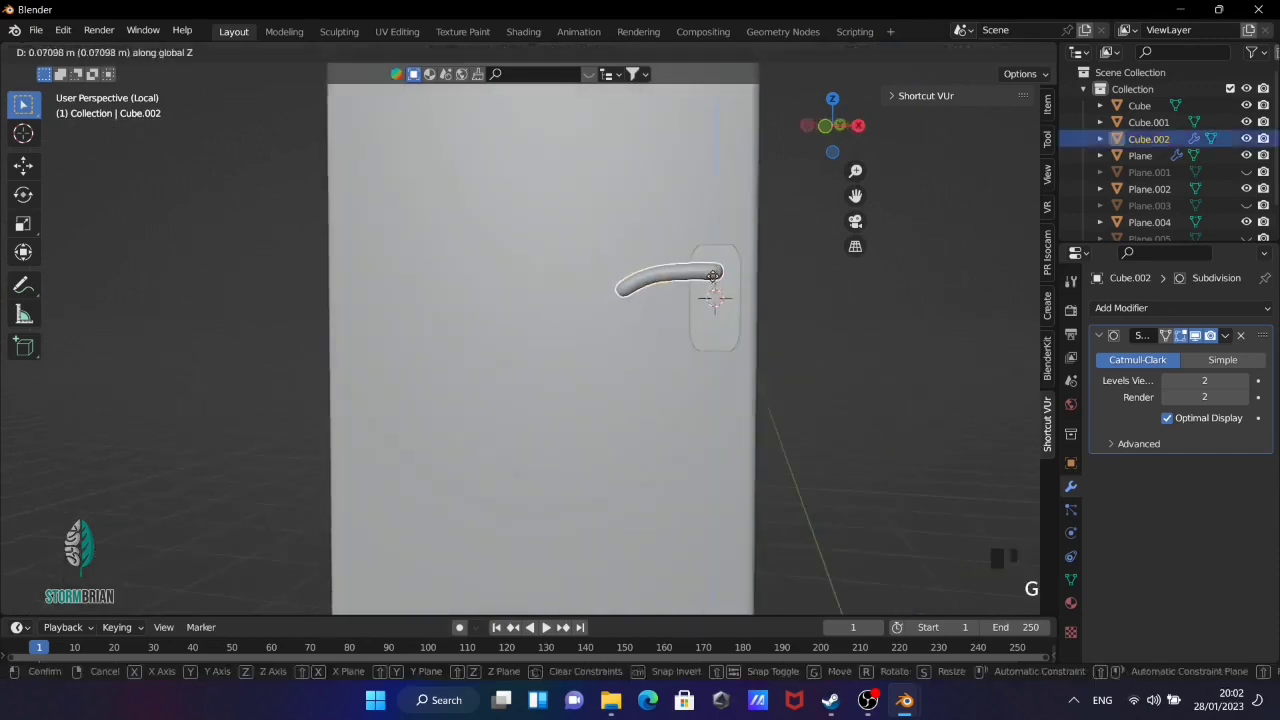
{"action": "scroll", "scroll_direction": "down", "scroll_amount": 3}
{"action": "left_click", "coordinate": [756, 321]}
{"action": "left_click_drag", "start_coordinate": [827, 321], "coordinate": [731, 227]}
{"action": "left_click_drag", "start_coordinate": [731, 227], "coordinate": [626, 228]}
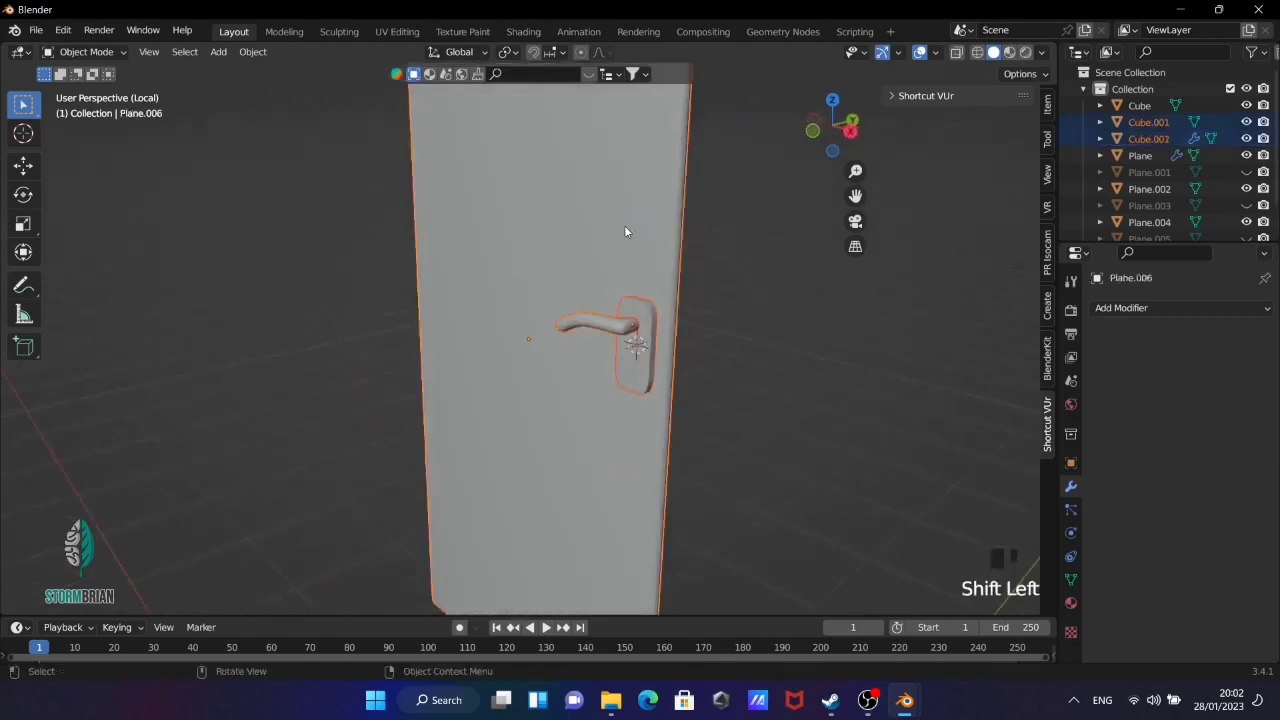
Leave local view for the full room and select the door panel
{"action": "key", "text": "ctrl+p"}
{"action": "left_click", "coordinate": [765, 331]}
{"action": "left_click_drag", "start_coordinate": [795, 366], "coordinate": [775, 351]}
{"action": "key", "text": "KP_7"}
{"action": "key", "text": "KP_7"}
{"action": "key", "text": "KP_Divide"}
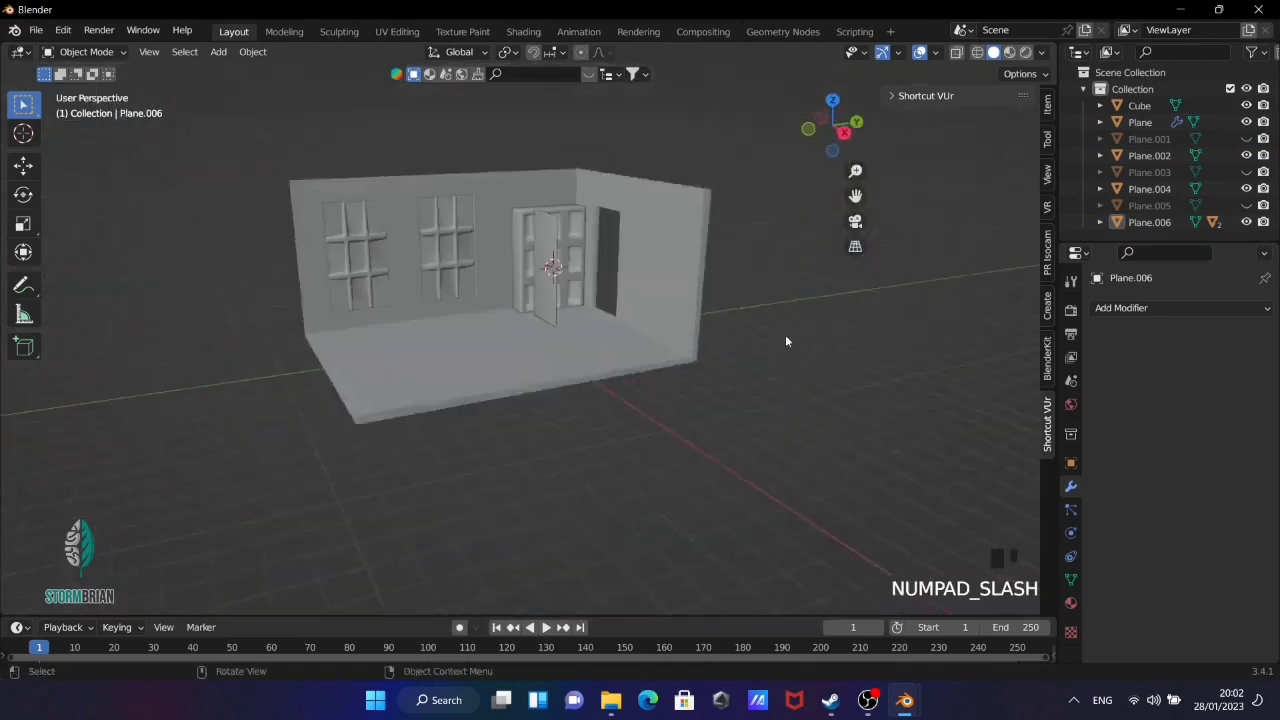
{"action": "left_click", "coordinate": [553, 244]}
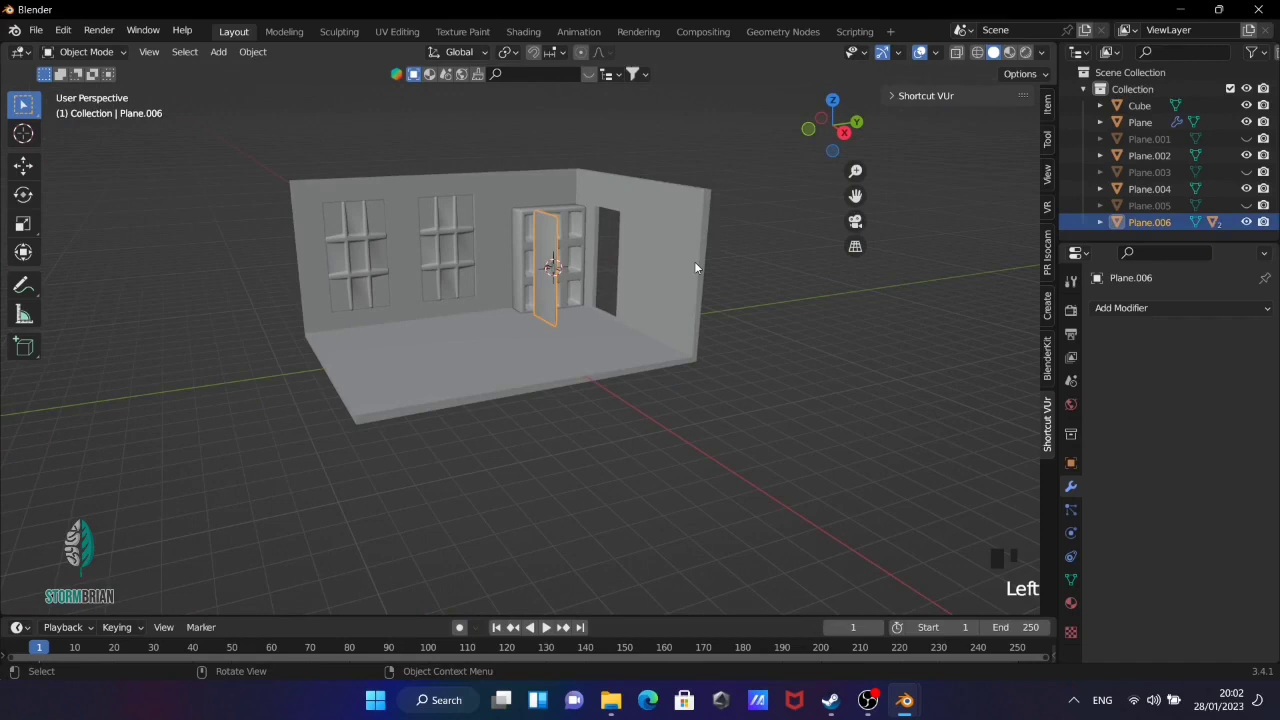
Move the door along Y into the doorway and rotate it from top view so it stands ajar
{"action": "key", "text": "g"}
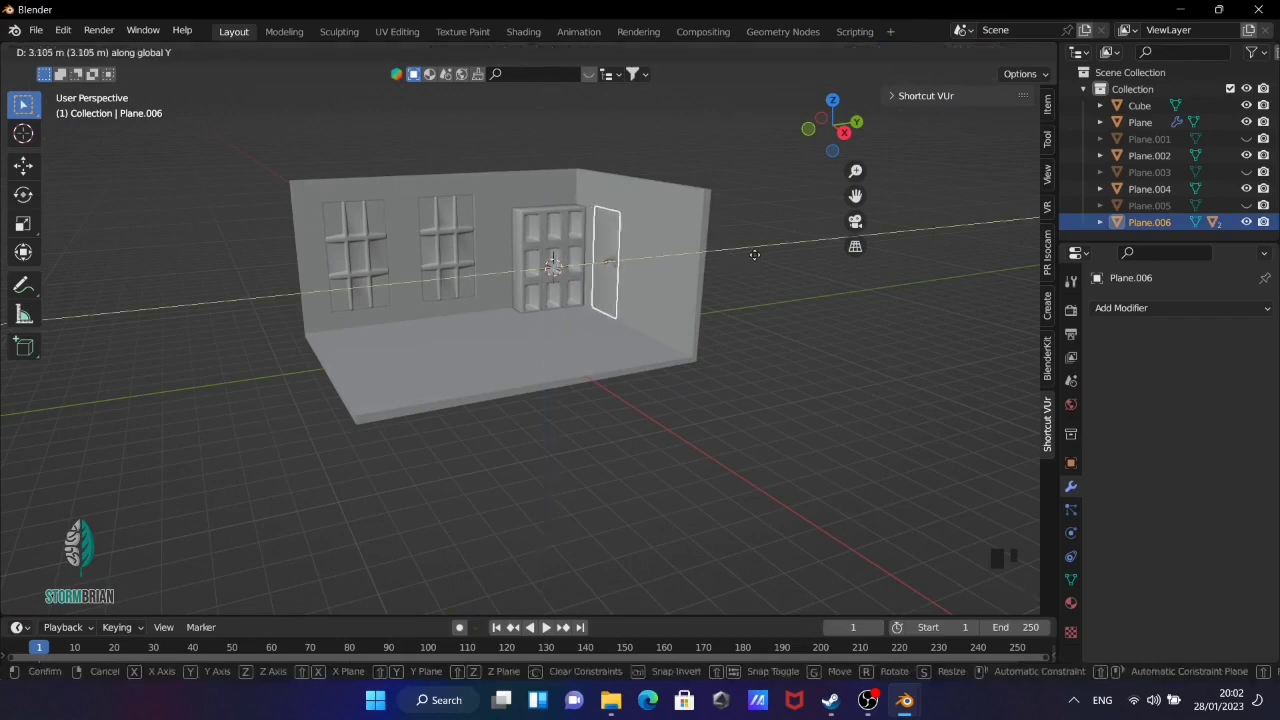
{"action": "key", "text": "KP_7"}
{"action": "key", "text": "r"}
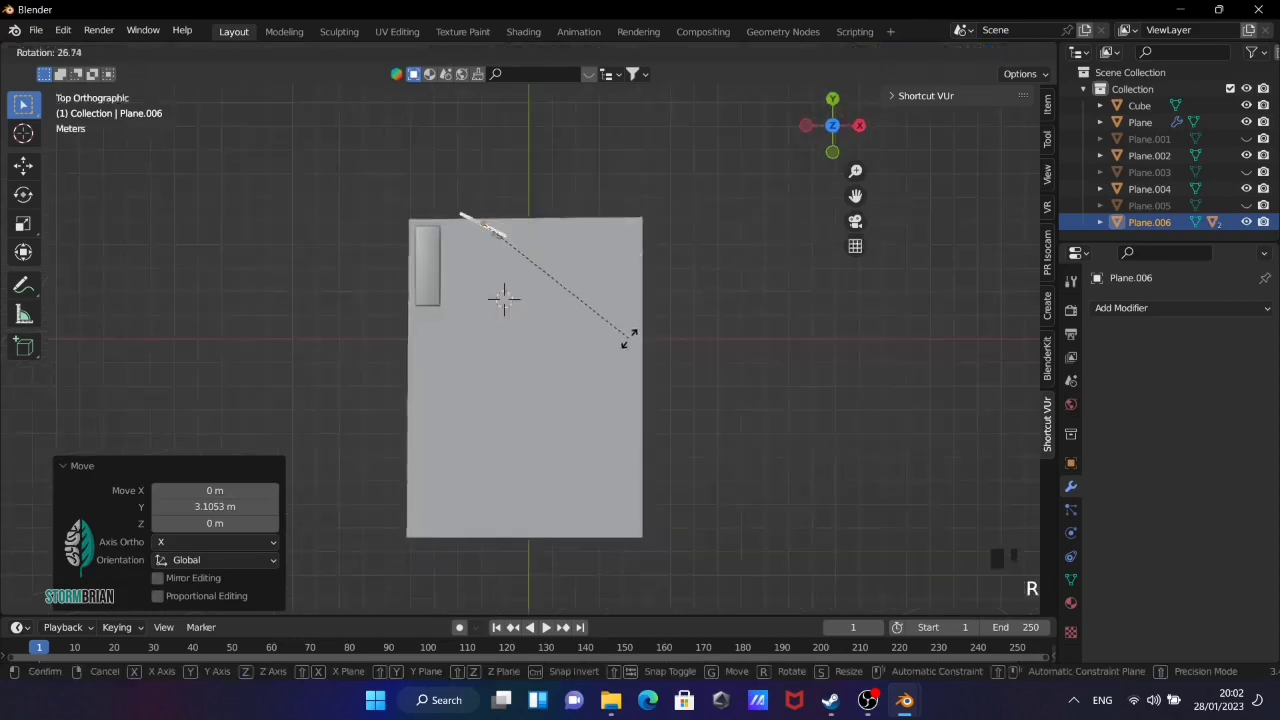
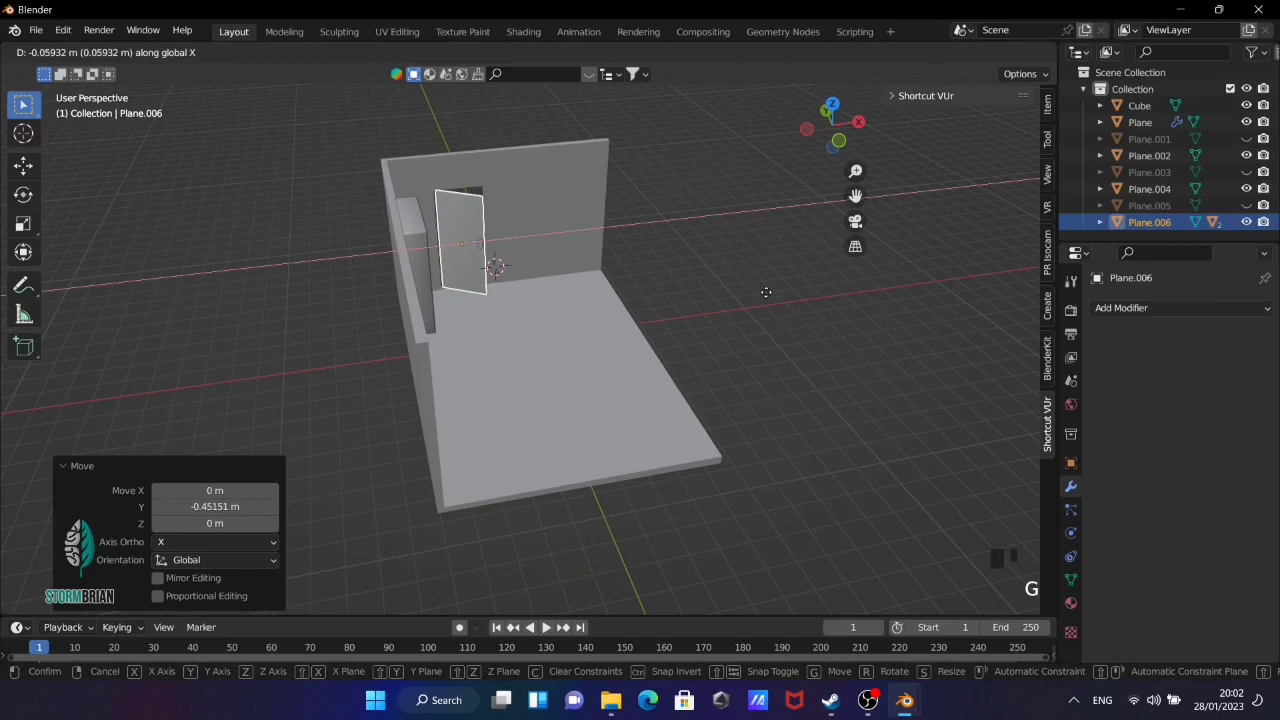
{"action": "left_click", "coordinate": [741, 339]}
{"action": "left_click_drag", "start_coordinate": [788, 337], "coordinate": [692, 313]}
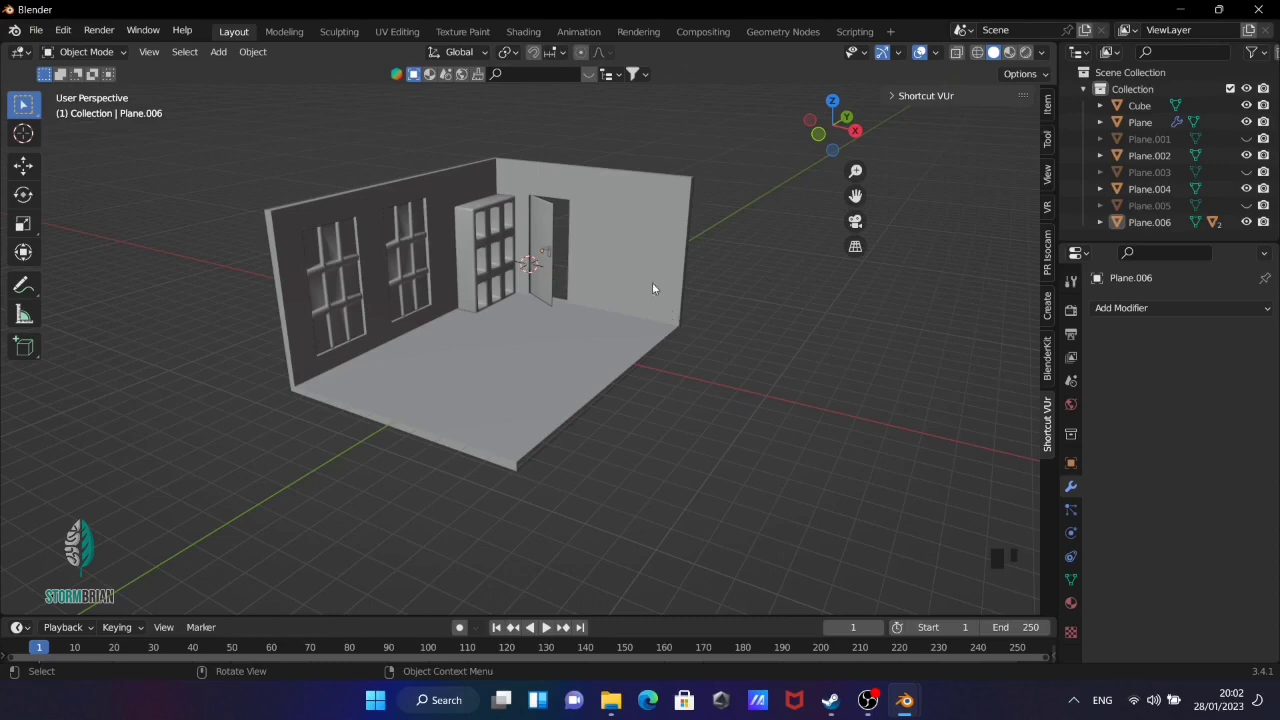
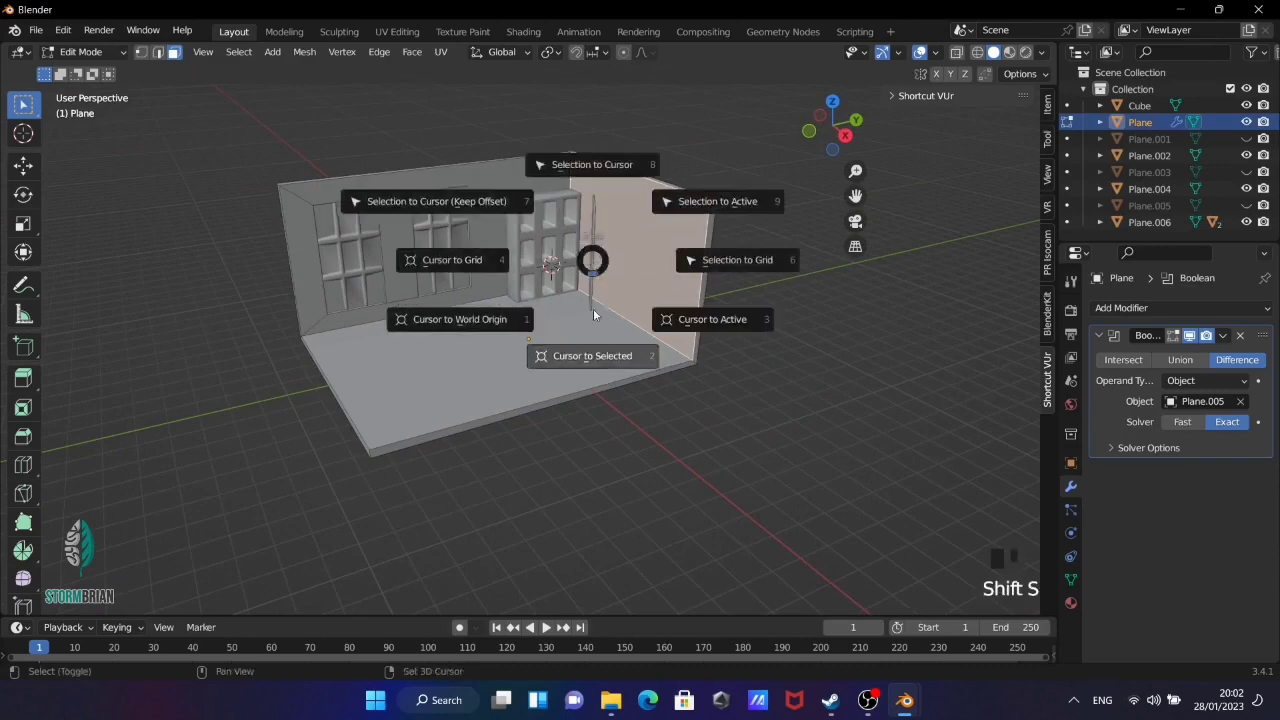
Snap the 3D cursor to the selection, add a plane and size and slide it onto the right wall
{"action": "key", "text": "Tab"}
{"action": "left_click_drag", "start_coordinate": [638, 400], "coordinate": [686, 399]}
{"action": "key", "text": "shift+a"}
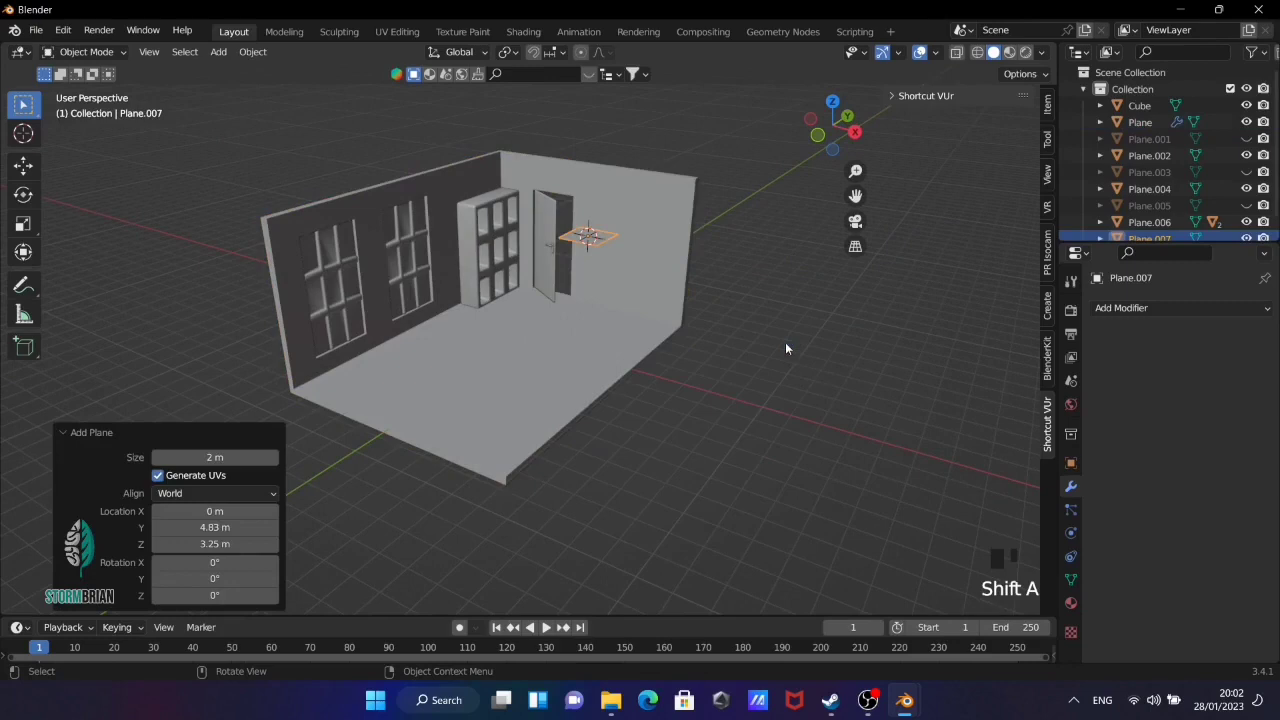
{"action": "key", "text": "r"}
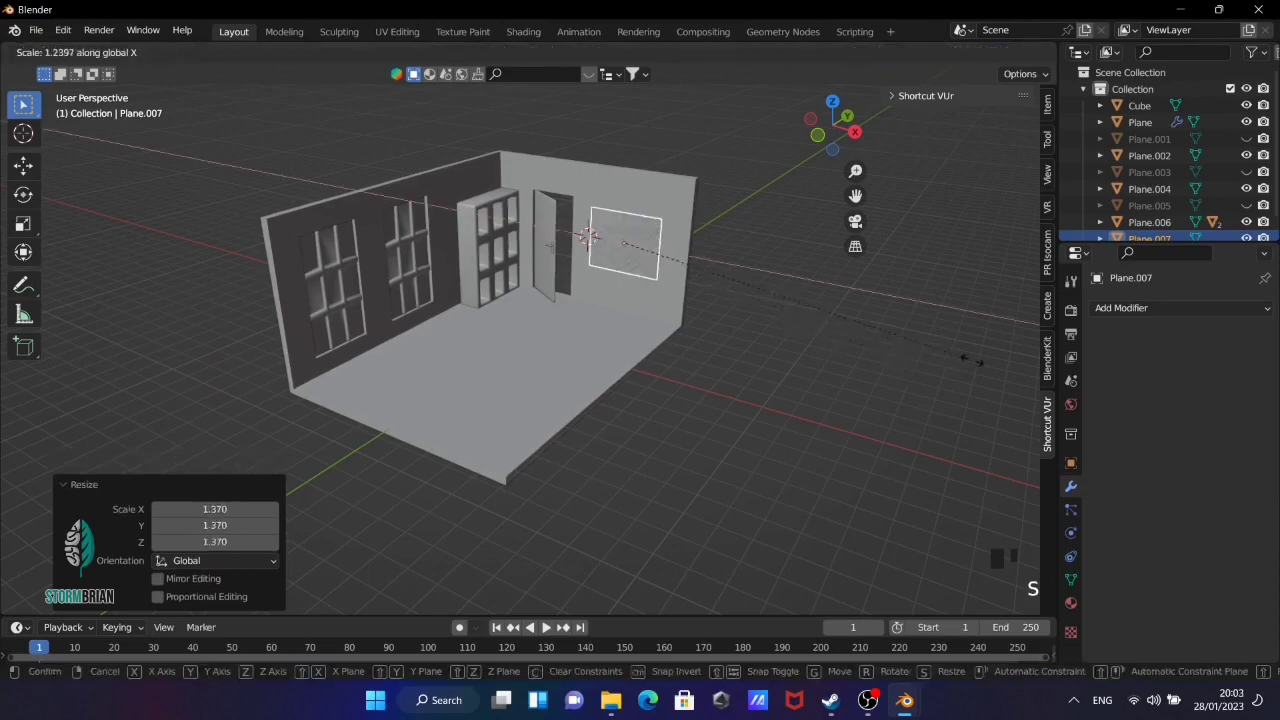
{"action": "left_click_drag", "start_coordinate": [932, 376], "coordinate": [903, 365]}
{"action": "key", "text": "g"}
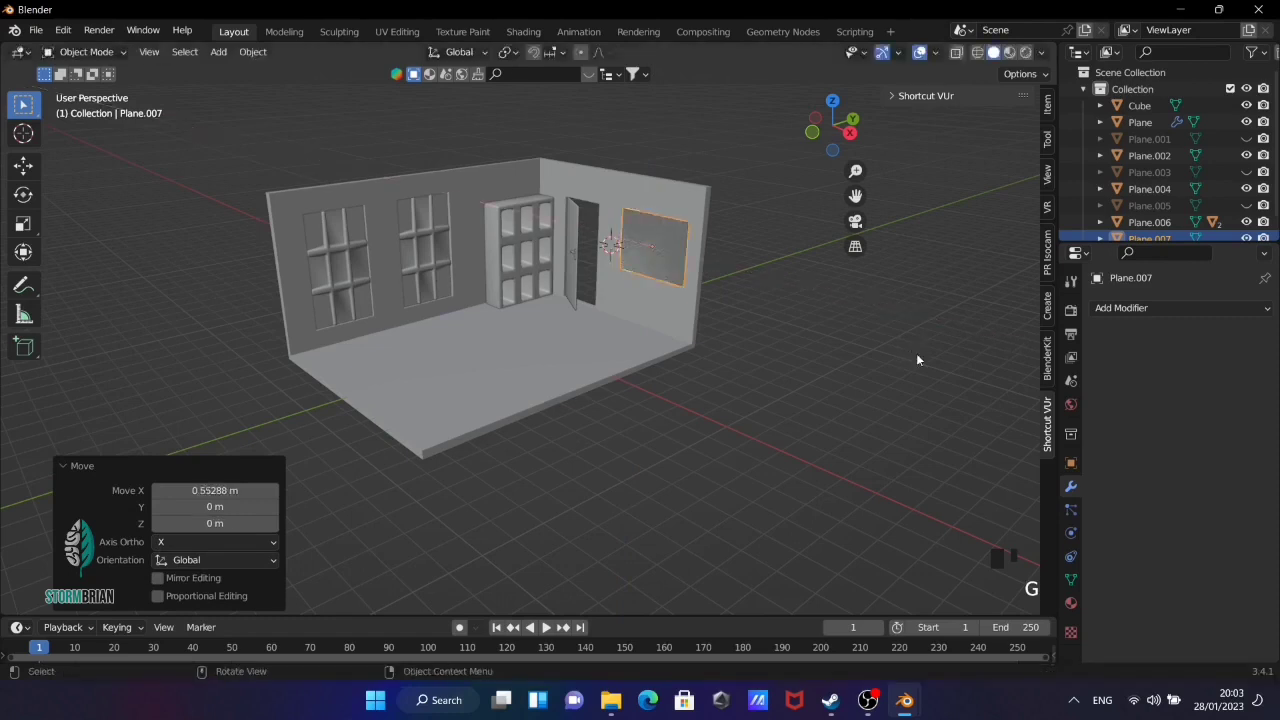
{"action": "key", "text": "KP_3"}
{"action": "key", "text": "Tab"}
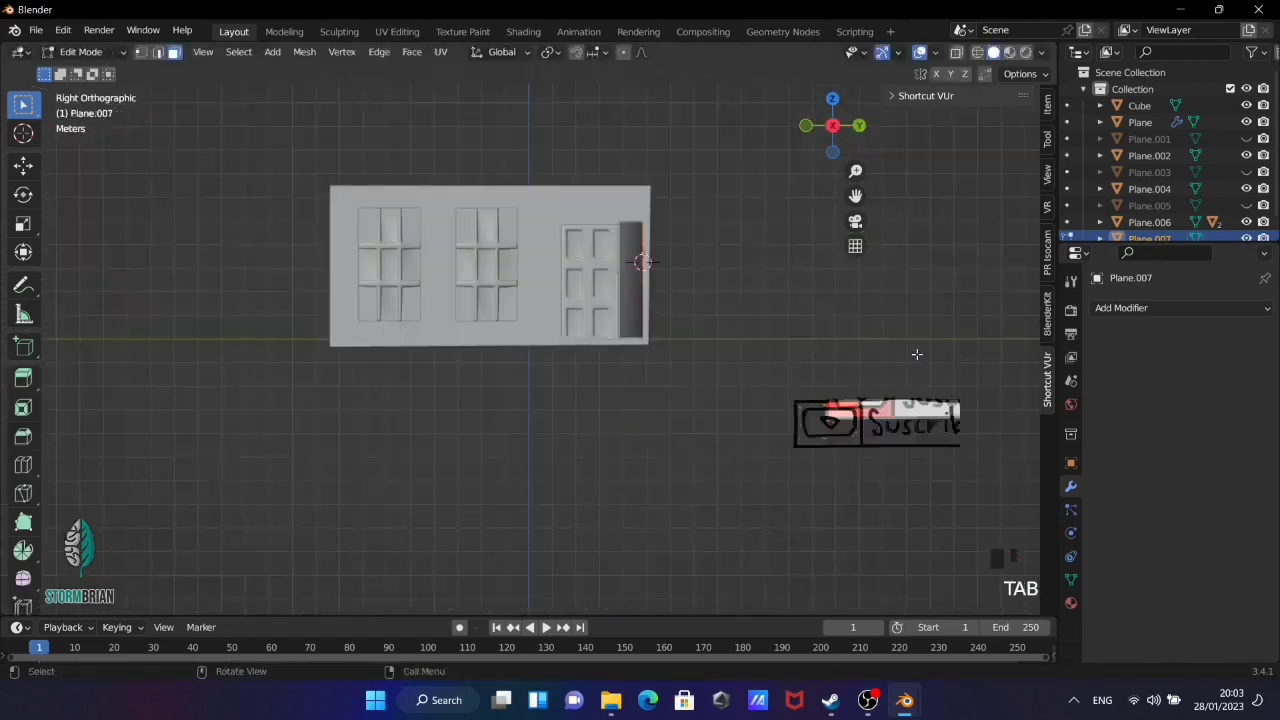
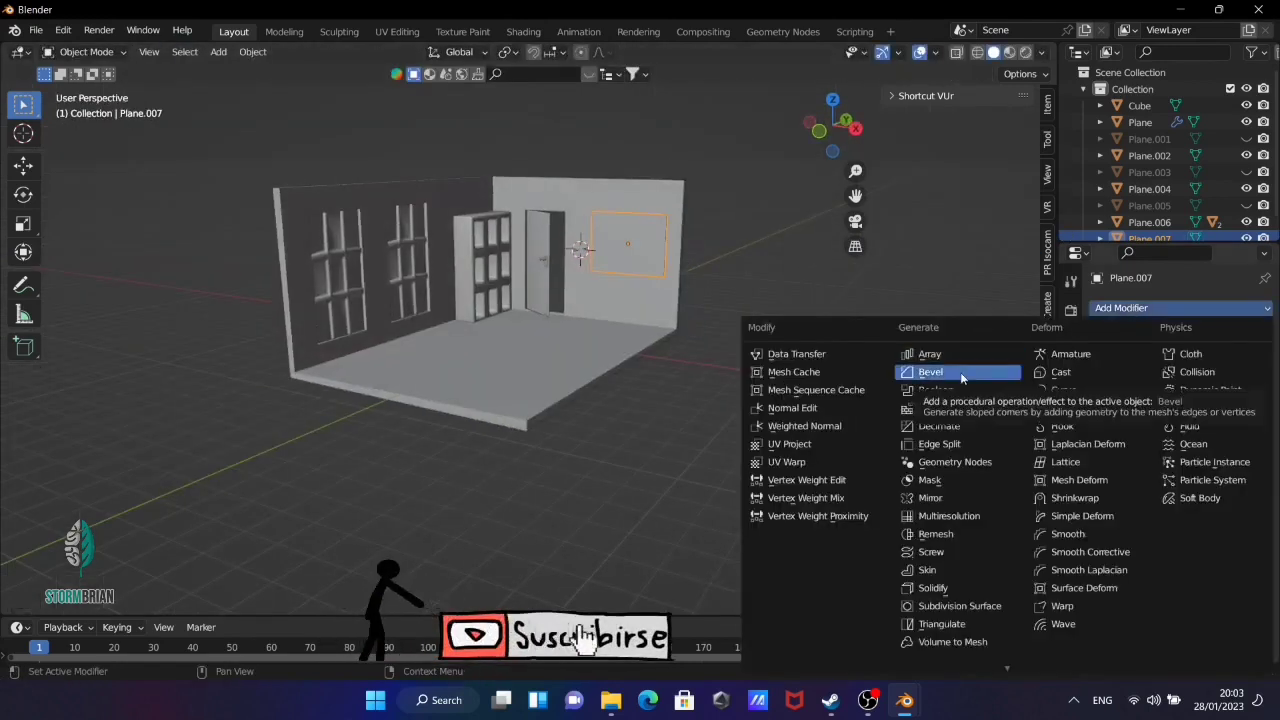
Thicken the panel with a bevel modifier, apply it and give it smooth shading
{"action": "left_click_drag", "start_coordinate": [964, 375], "coordinate": [1155, 428]}
{"action": "key", "text": "ctrl+a"}
{"action": "right_click", "coordinate": [648, 255]}
{"action": "left_click_drag", "start_coordinate": [761, 274], "coordinate": [733, 271]}
{"action": "scroll", "scroll_direction": "up", "scroll_amount": 3}
{"action": "left_click_drag", "start_coordinate": [773, 276], "coordinate": [729, 228]}
{"action": "left_click", "coordinate": [729, 228]}
Inspect the panel beside the door and add a new cube at the cursor
{"action": "left_click", "coordinate": [851, 304]}
{"action": "left_click_drag", "start_coordinate": [833, 332], "coordinate": [748, 232]}
{"action": "scroll", "scroll_direction": "down", "scroll_amount": 3}
{"action": "left_click_drag", "start_coordinate": [758, 232], "coordinate": [678, 224]}
{"action": "left_click", "coordinate": [678, 224]}
{"action": "left_click", "coordinate": [782, 316]}
{"action": "left_click_drag", "start_coordinate": [780, 316], "coordinate": [679, 247]}
{"action": "key", "text": "shift+a"}
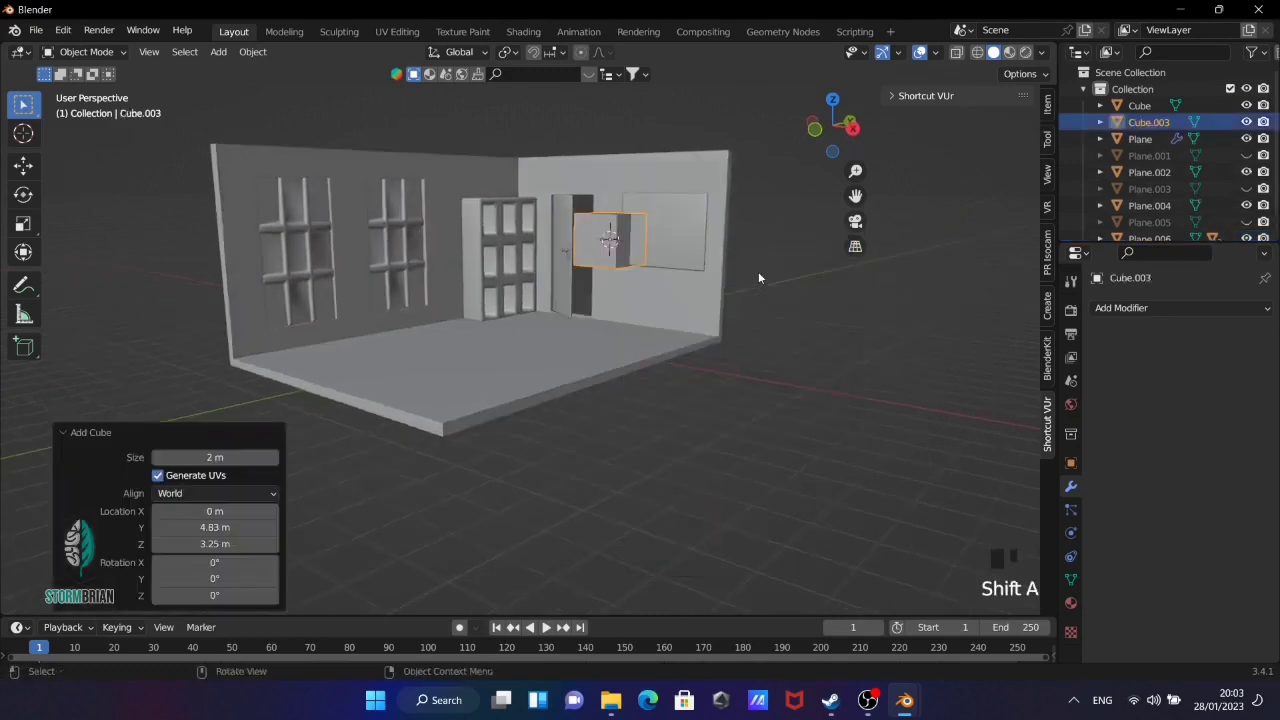
Stretch and flatten the cube into a slim bar sitting high on the right wall above the panel
{"action": "key", "text": "g"}
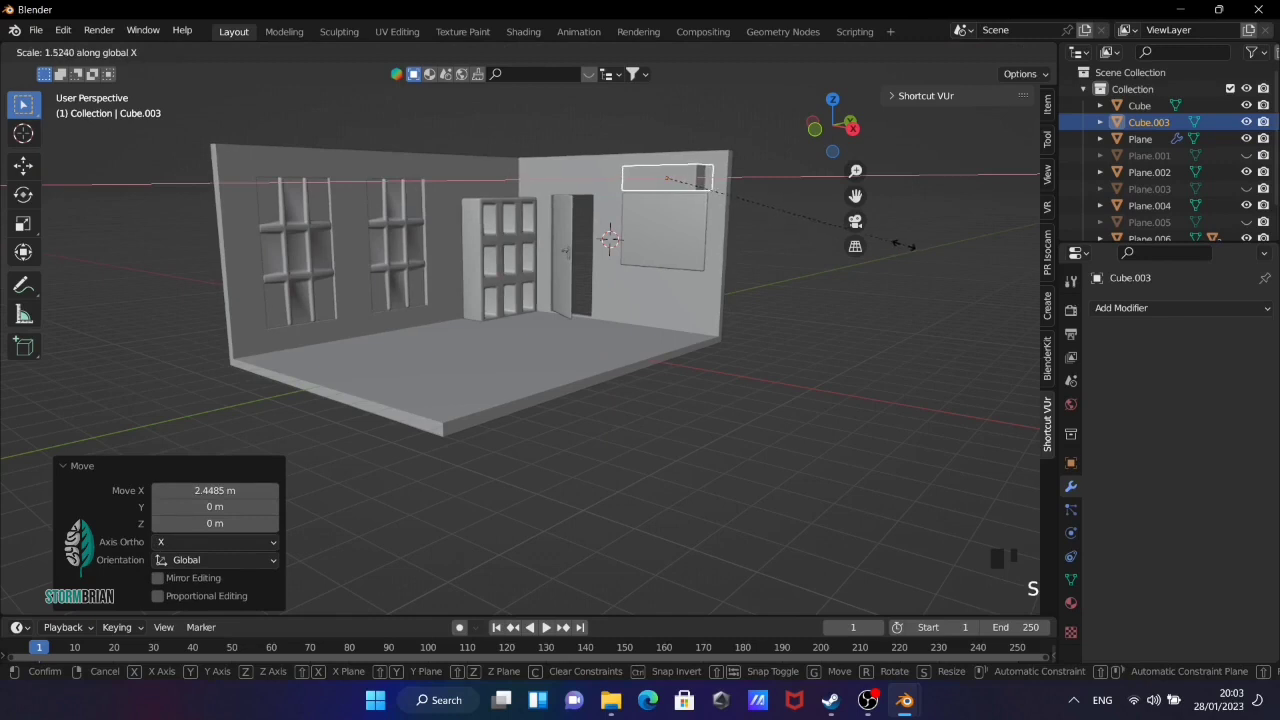
{"action": "left_click_drag", "start_coordinate": [890, 299], "coordinate": [772, 304]}
{"action": "key", "text": "g"}
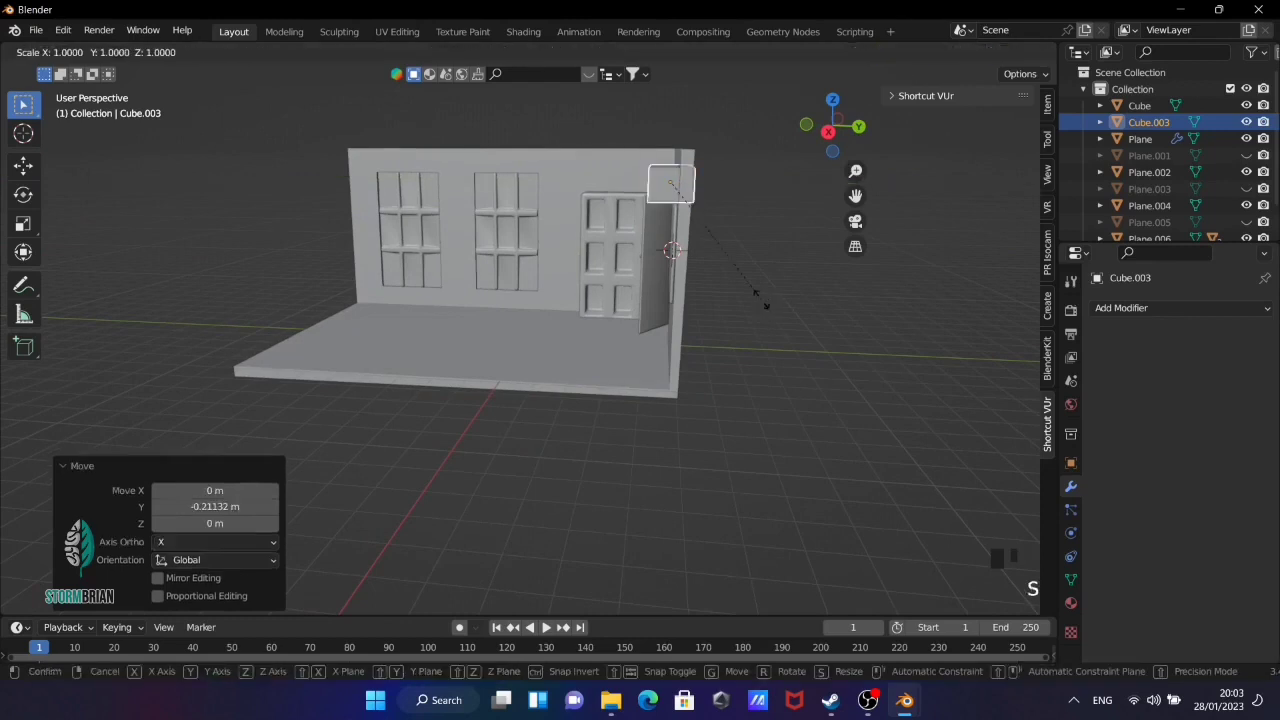
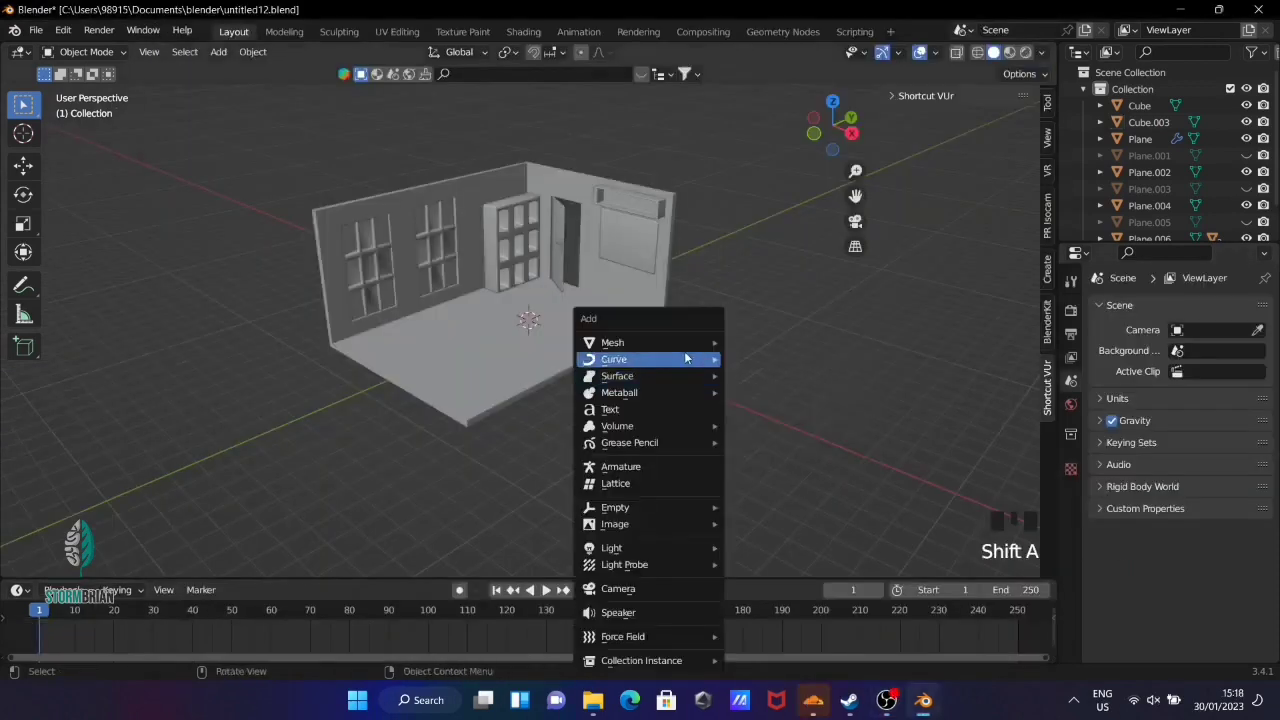
Add a plane, stand it upright in Right Ortho and size it to cover the first window
{"action": "key", "text": "r"}
{"action": "key", "text": "KP_3"}
{"action": "key", "text": "g"}
{"action": "key", "text": "s"}
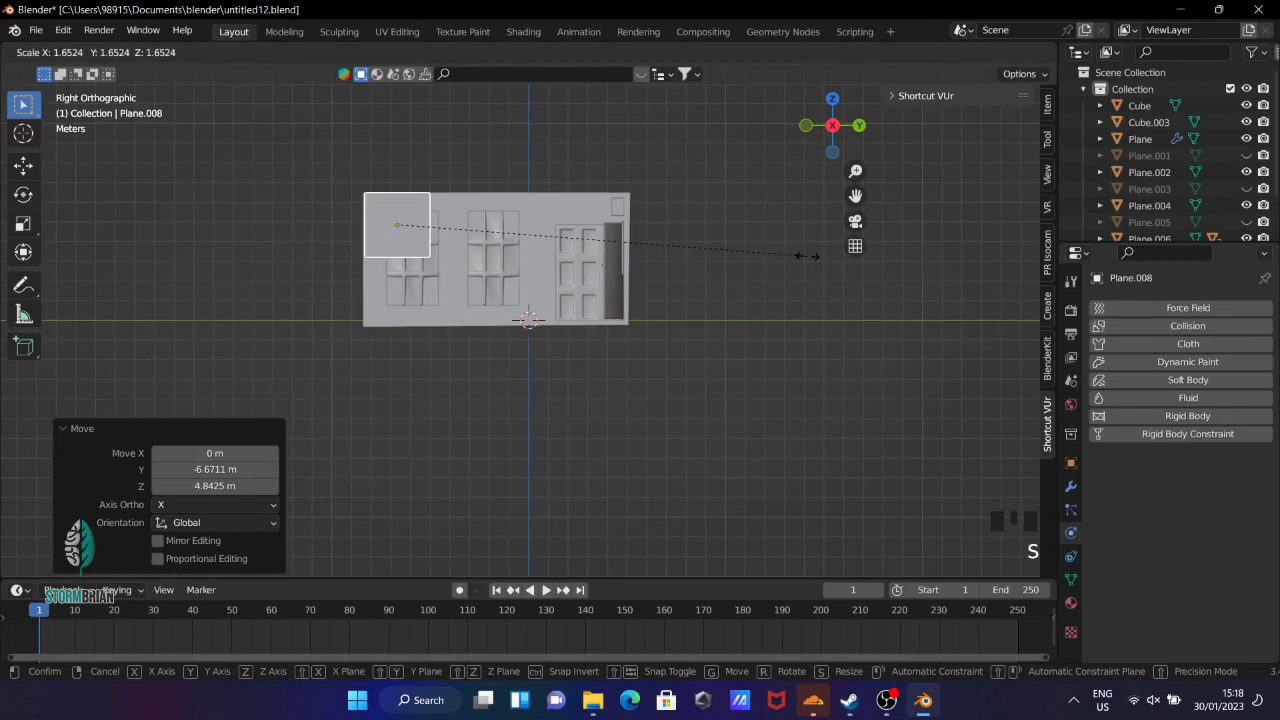
{"action": "key", "text": "s"}
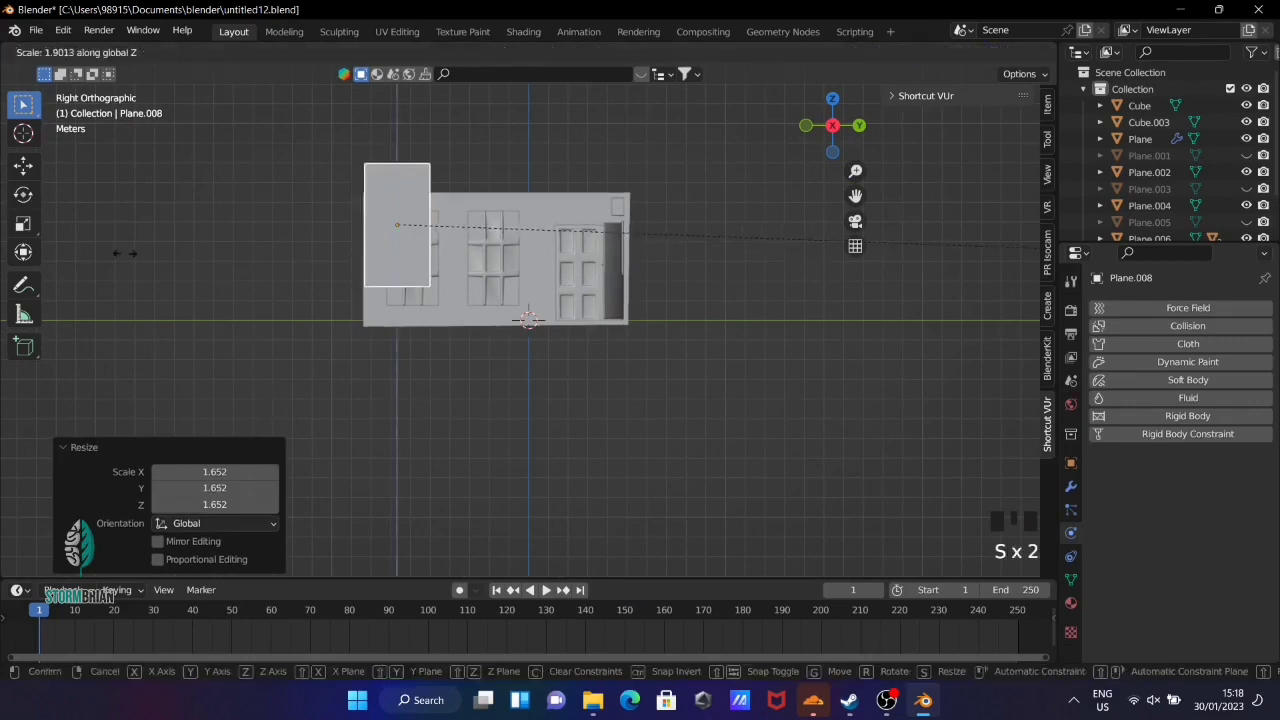
{"action": "key", "text": "g"}
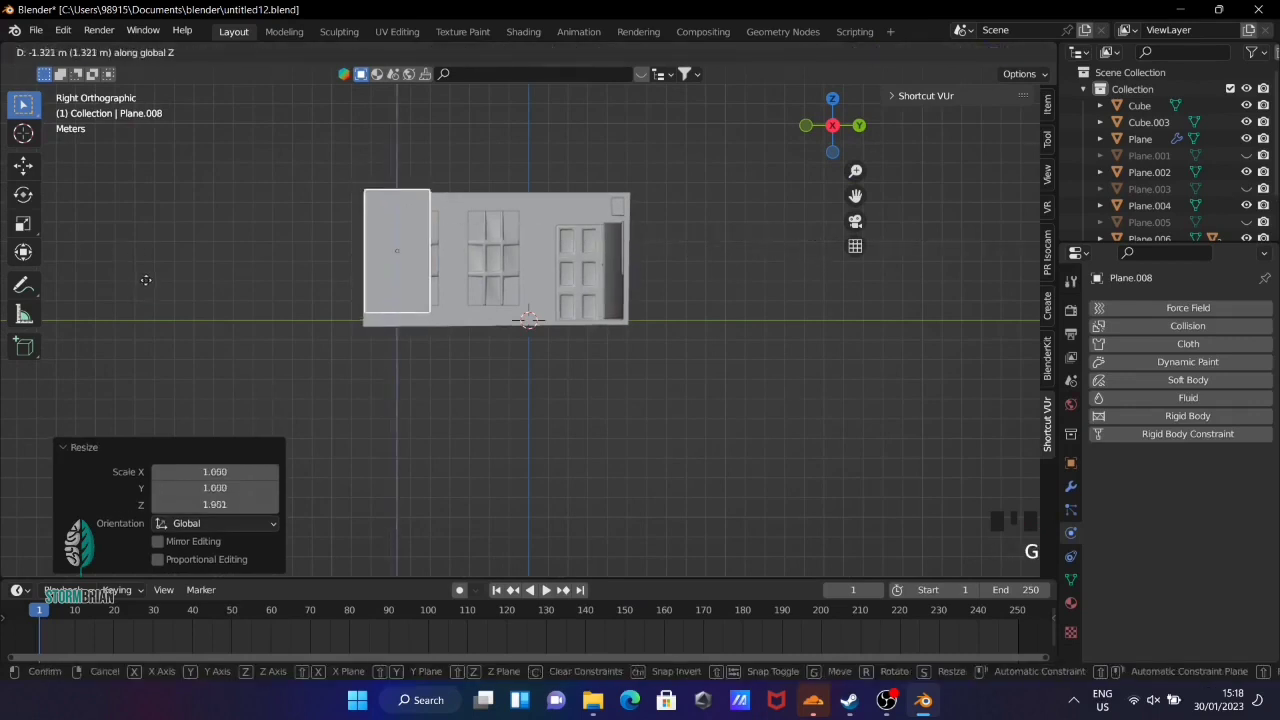
{"action": "key", "text": "s"}
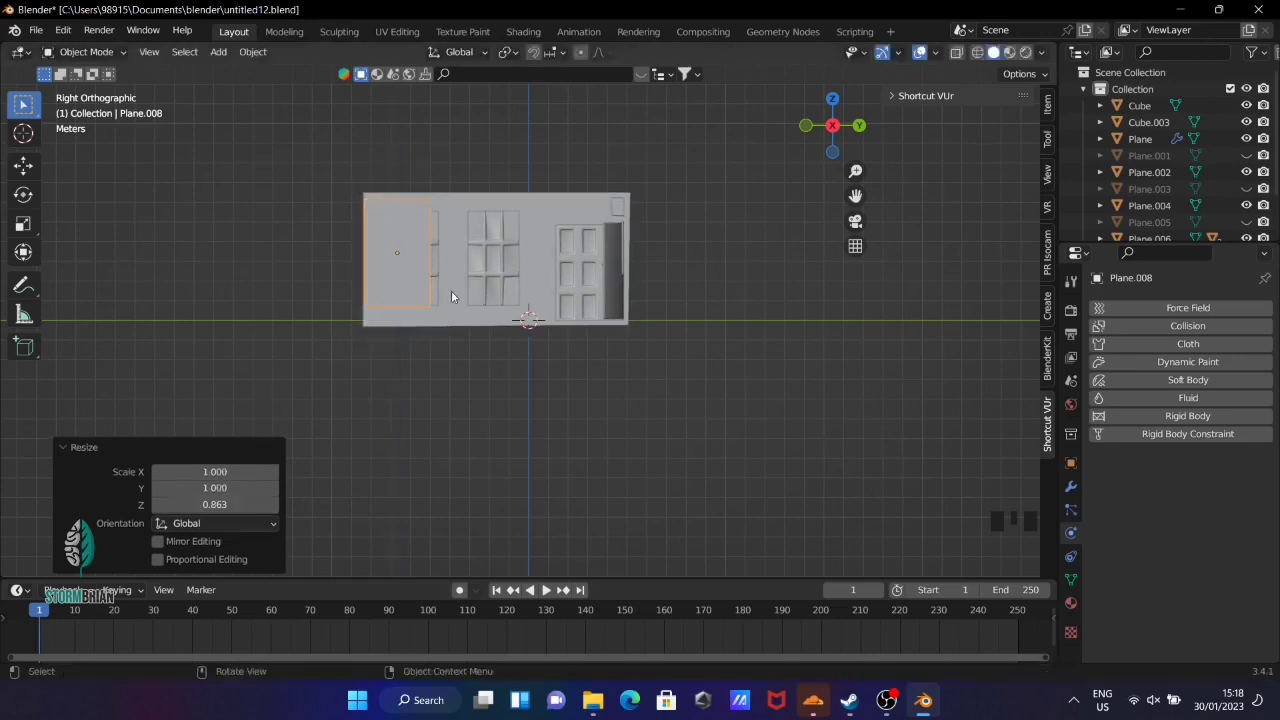
Duplicate the plane over the second window, then isolate the first plane in local view
{"action": "key", "text": "shift+d"}
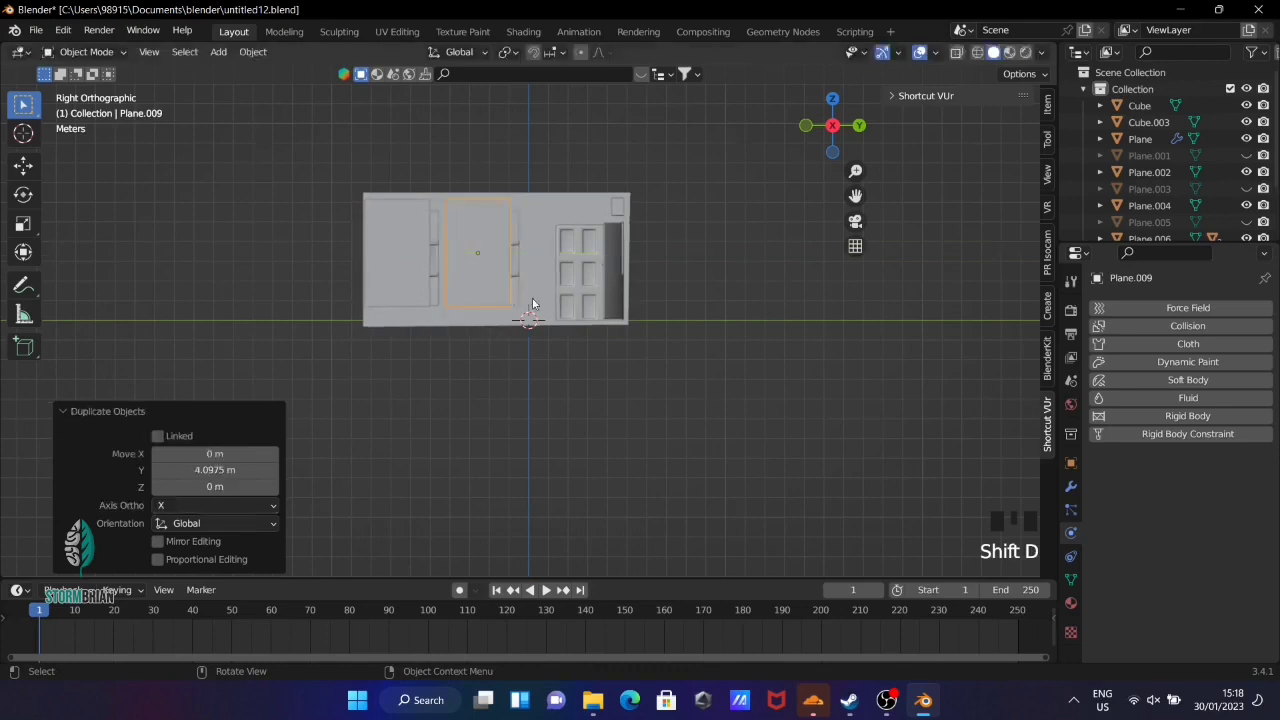
{"action": "left_click", "coordinate": [407, 260]}
{"action": "key", "text": "KP_Divide"}
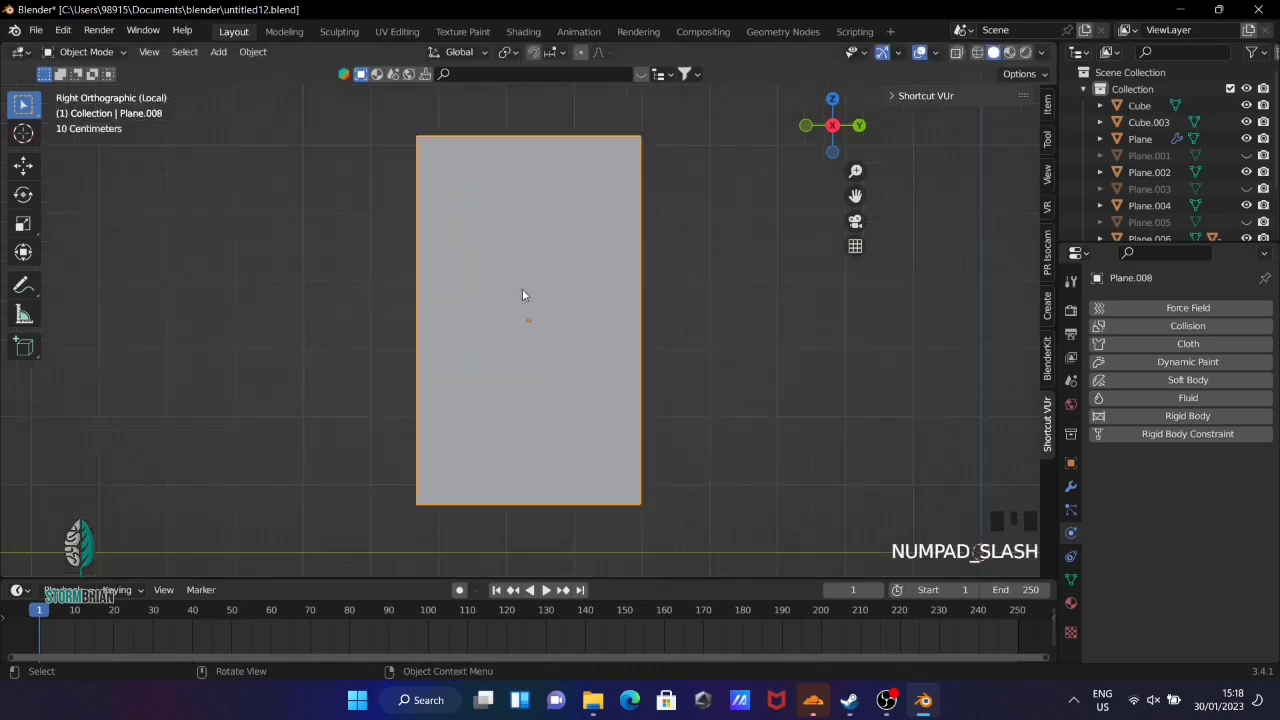
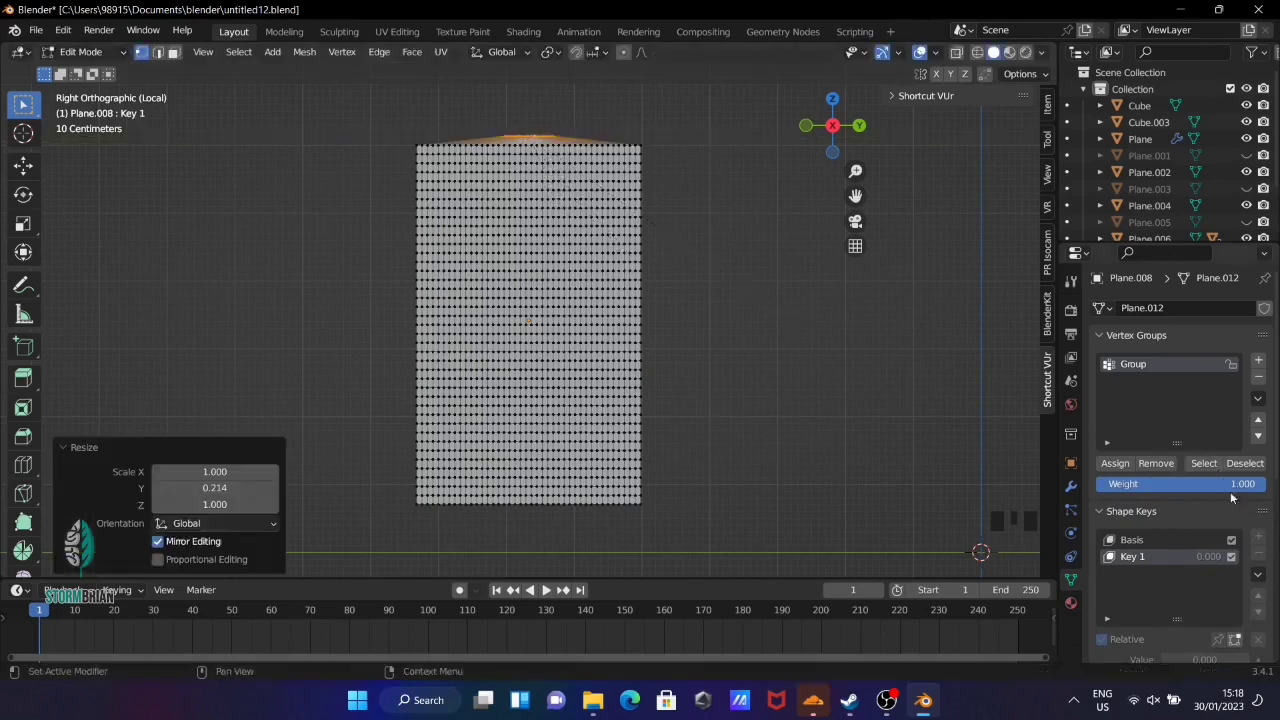
Finish the subdivided curtain plane with its top-edge vertex group and shape keys, leaving Edit Mode
{"action": "scroll", "scroll_direction": "down", "scroll_amount": 3}
{"action": "key", "text": "Tab"}
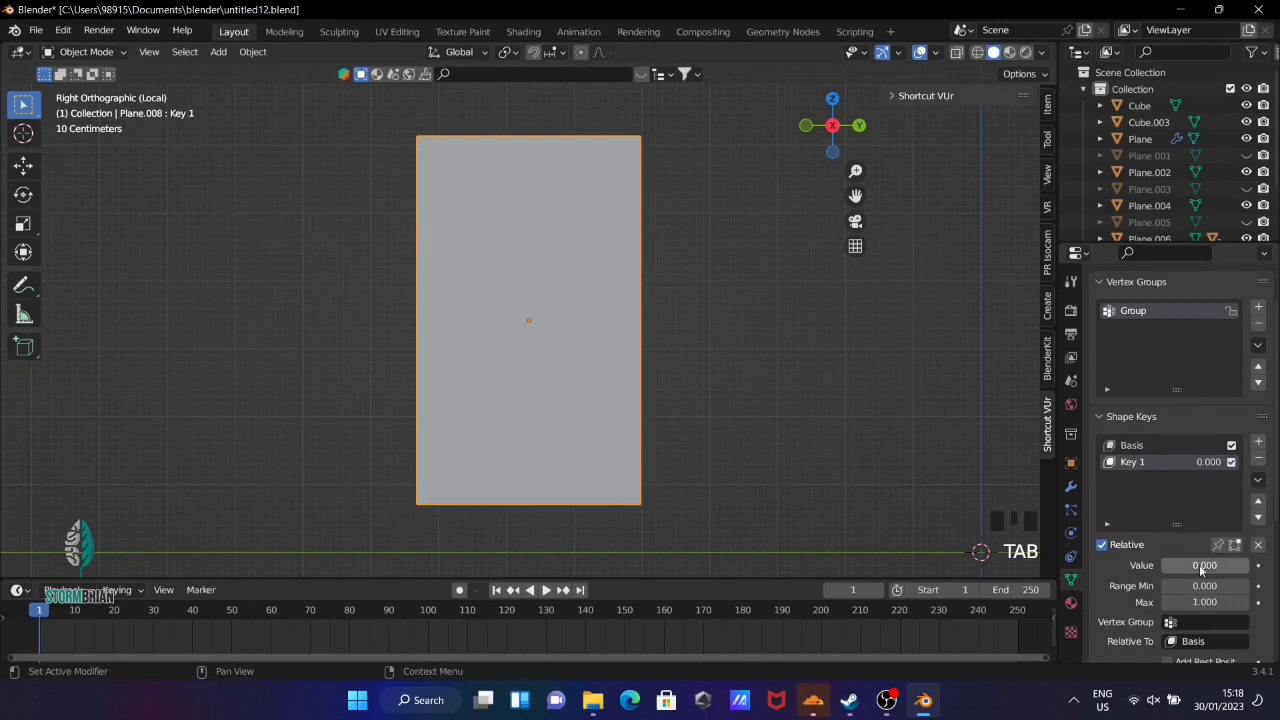
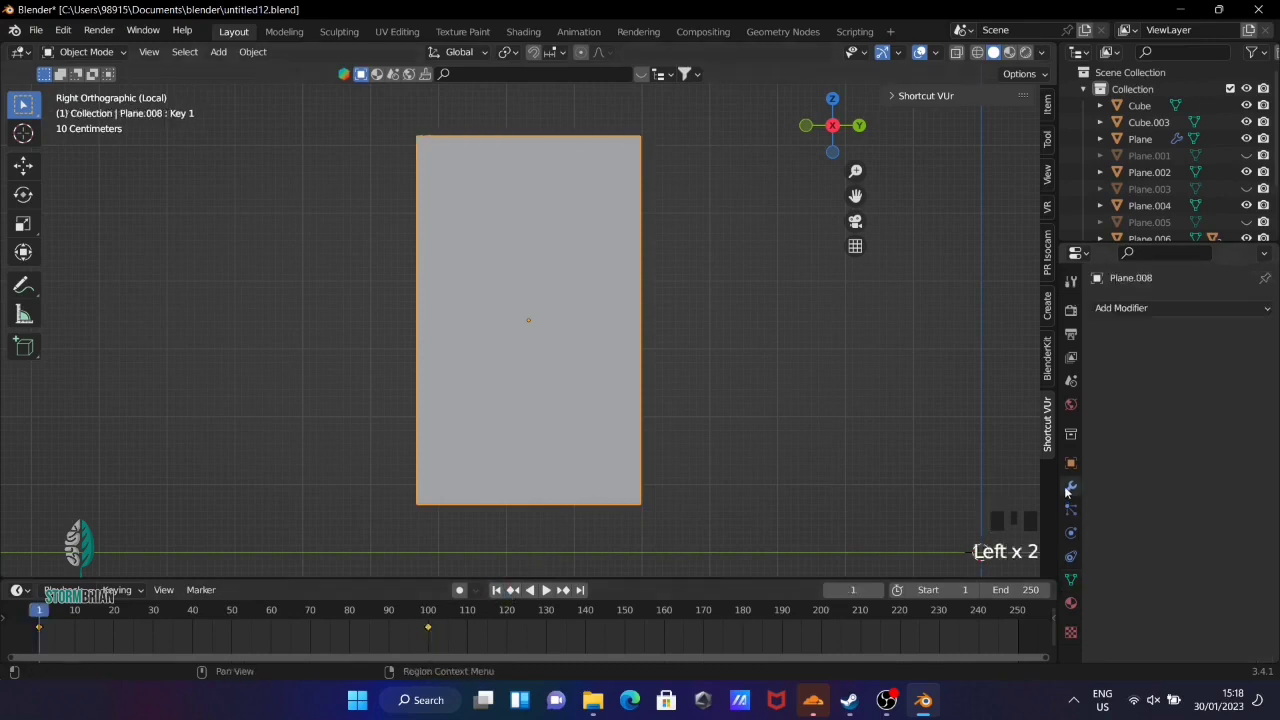
Add Cloth physics to the curtain with the top-edge vertex group as its Pin Group
{"action": "left_click", "coordinate": [1077, 538]}
{"action": "left_click_drag", "start_coordinate": [1142, 345], "coordinate": [1155, 531]}
{"action": "scroll", "scroll_direction": "down", "scroll_amount": 3}
{"action": "left_click_drag", "start_coordinate": [1124, 527], "coordinate": [1169, 458]}
{"action": "scroll", "scroll_direction": "up", "scroll_amount": 3}
{"action": "left_click_drag", "start_coordinate": [1214, 388], "coordinate": [784, 331]}
{"action": "scroll", "scroll_direction": "down", "scroll_amount": 3}
Play the cloth to frame 150, apply the Cloth modifier permanently and return to the full room view
{"action": "key", "text": "space"}
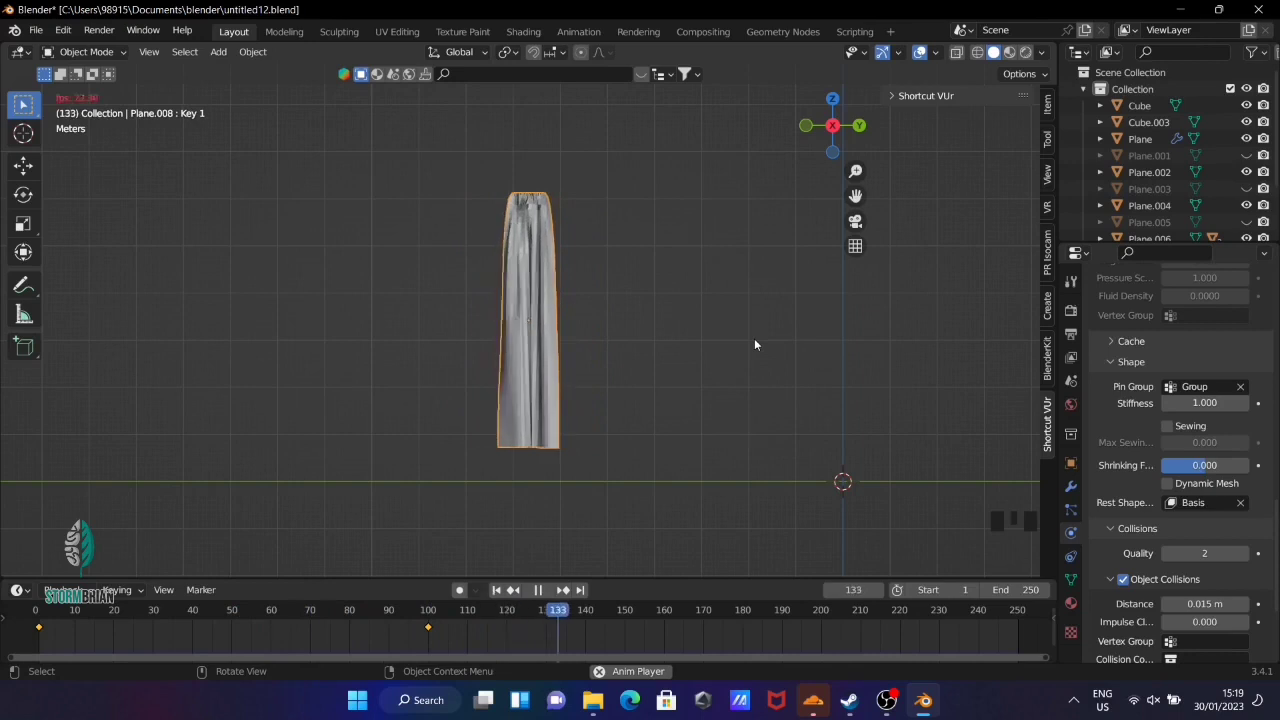
{"action": "key", "text": "space"}
{"action": "left_click", "coordinate": [530, 320]}
{"action": "left_click_drag", "start_coordinate": [531, 318], "coordinate": [1075, 583]}
{"action": "left_click", "coordinate": [1075, 583]}
{"action": "scroll", "scroll_direction": "up", "scroll_amount": 3}
{"action": "scroll", "scroll_direction": "up", "scroll_amount": 3}
{"action": "left_click_drag", "start_coordinate": [1261, 402], "coordinate": [1175, 539]}
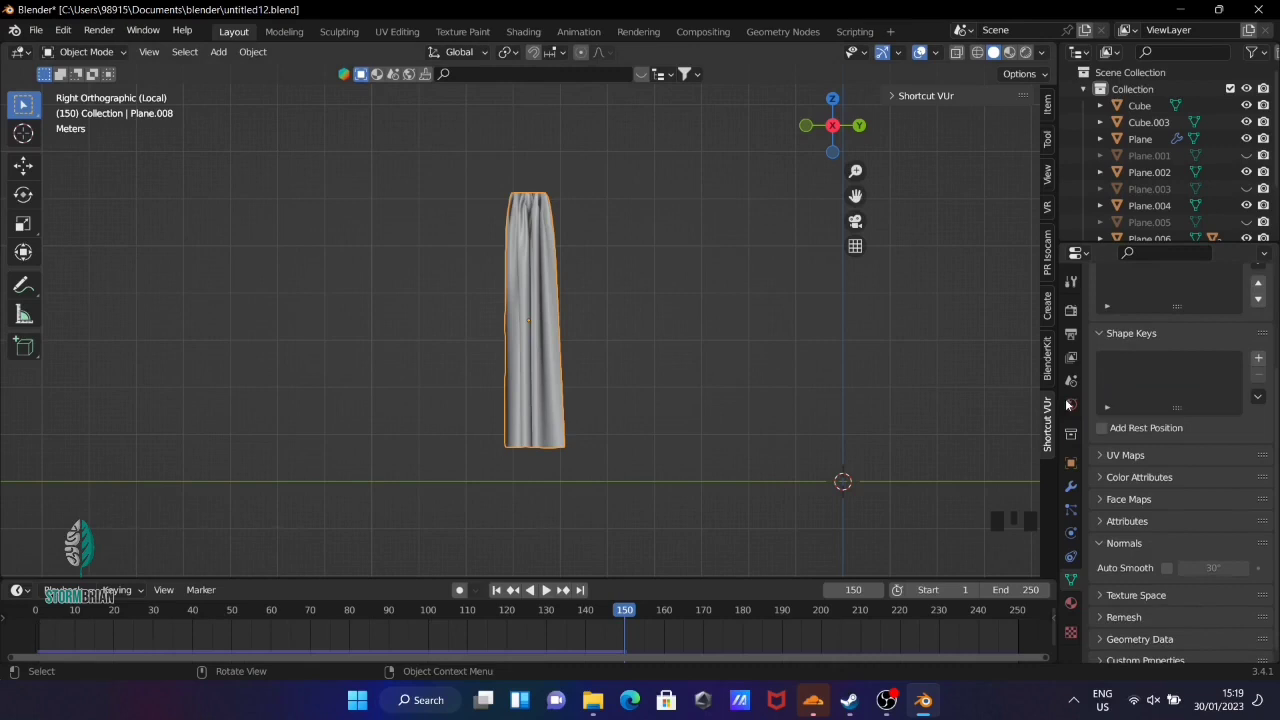
{"action": "left_click", "coordinate": [1078, 489]}
{"action": "key", "text": "ctrl+a"}
{"action": "key", "text": "KP_Divide"}
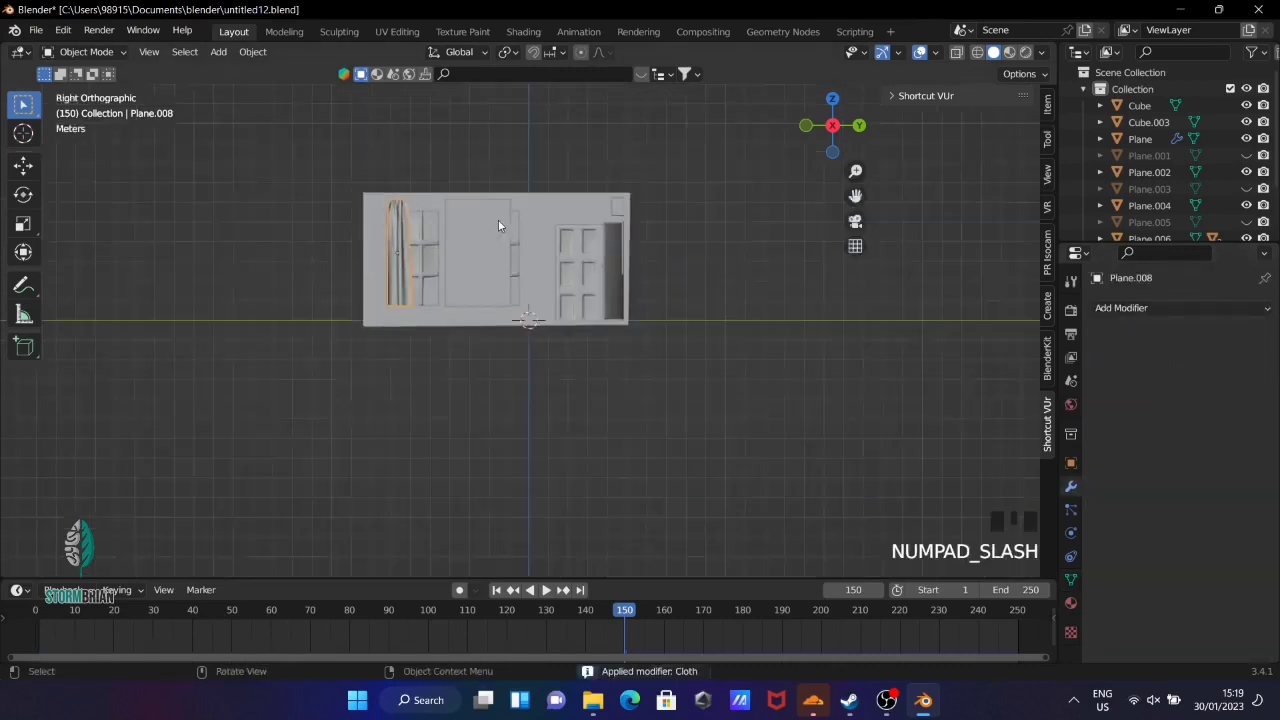
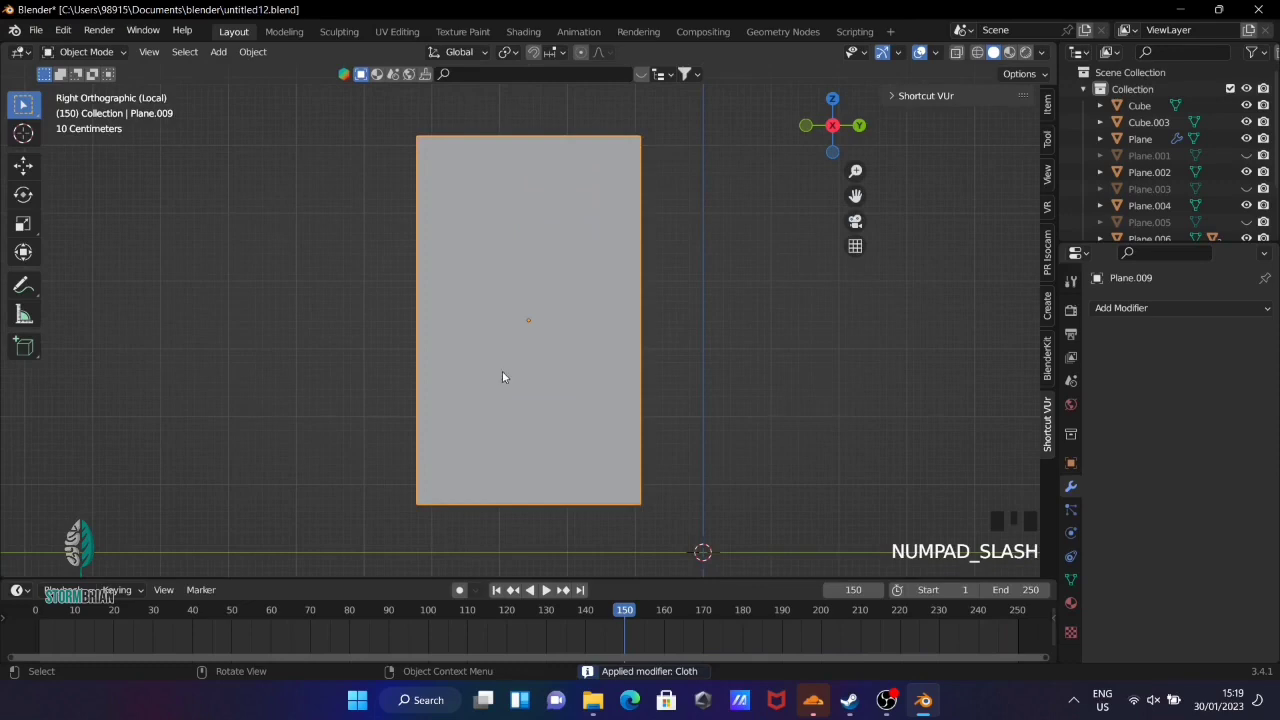
Subdivide the plane, group its top row, and add a shape key that scales the top edge inward
{"action": "key", "text": "Tab"}
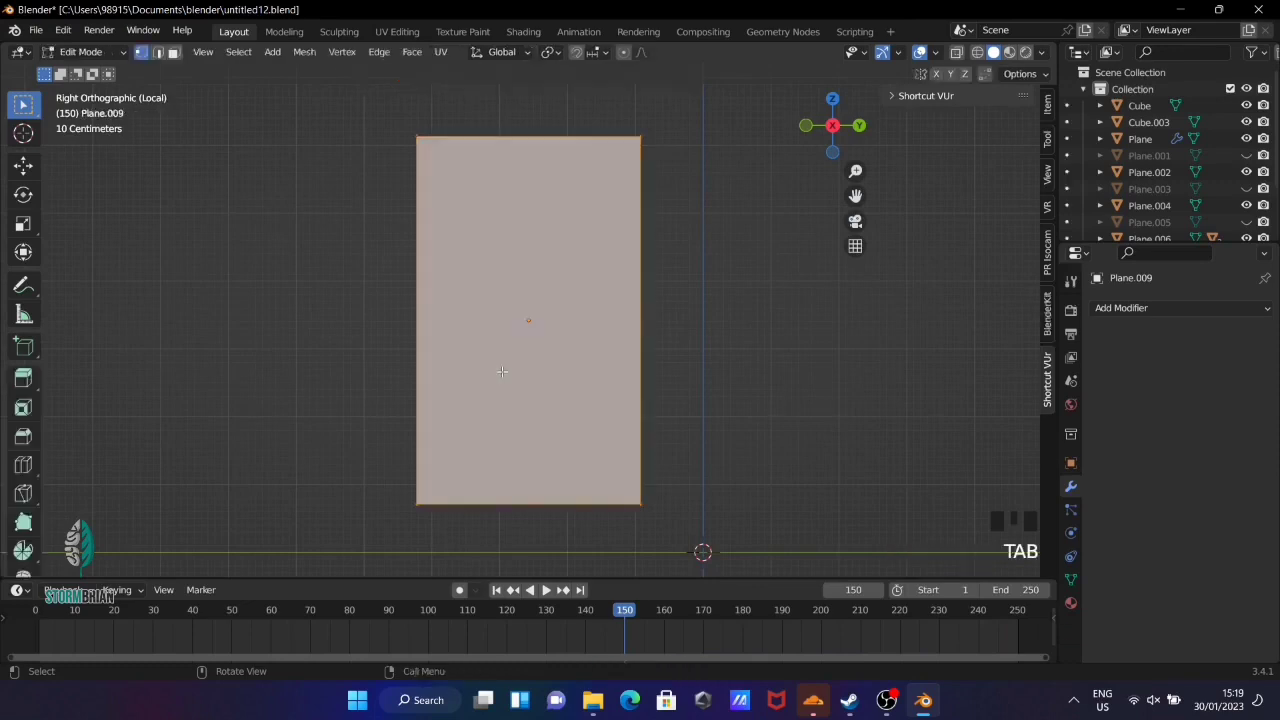
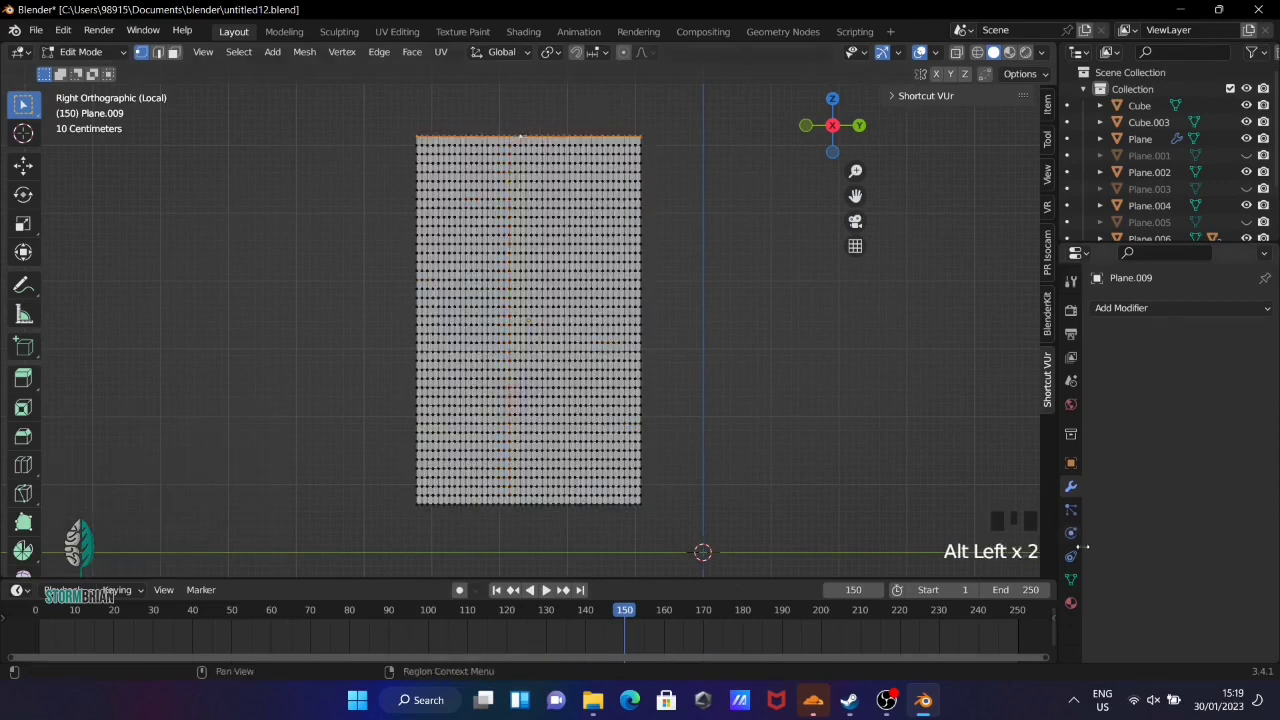
{"action": "left_click", "coordinate": [1075, 577]}
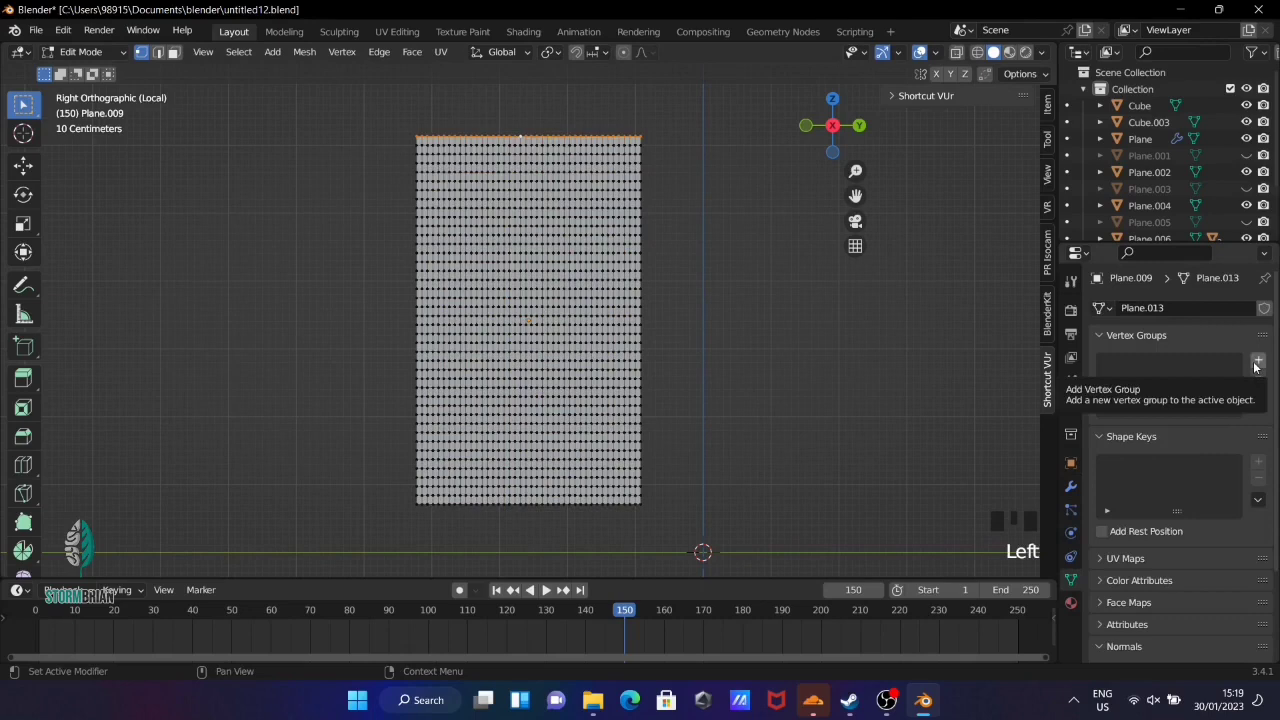
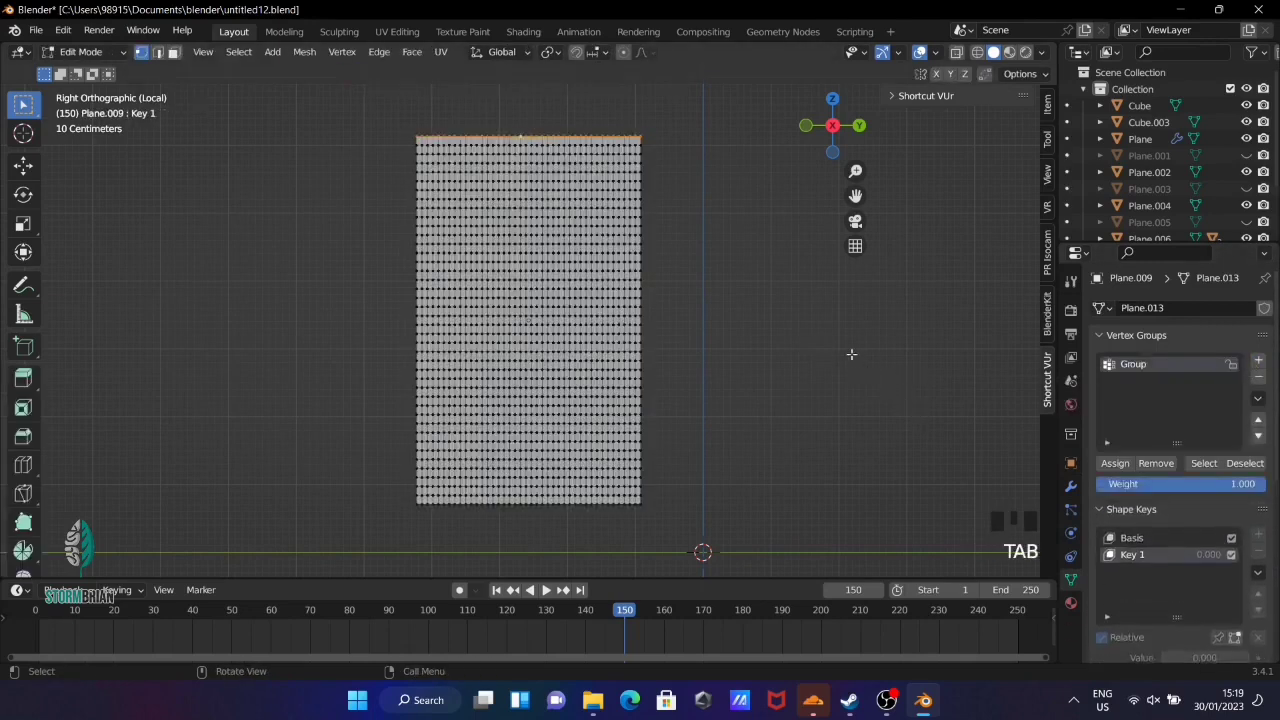
{"action": "key", "text": "s"}
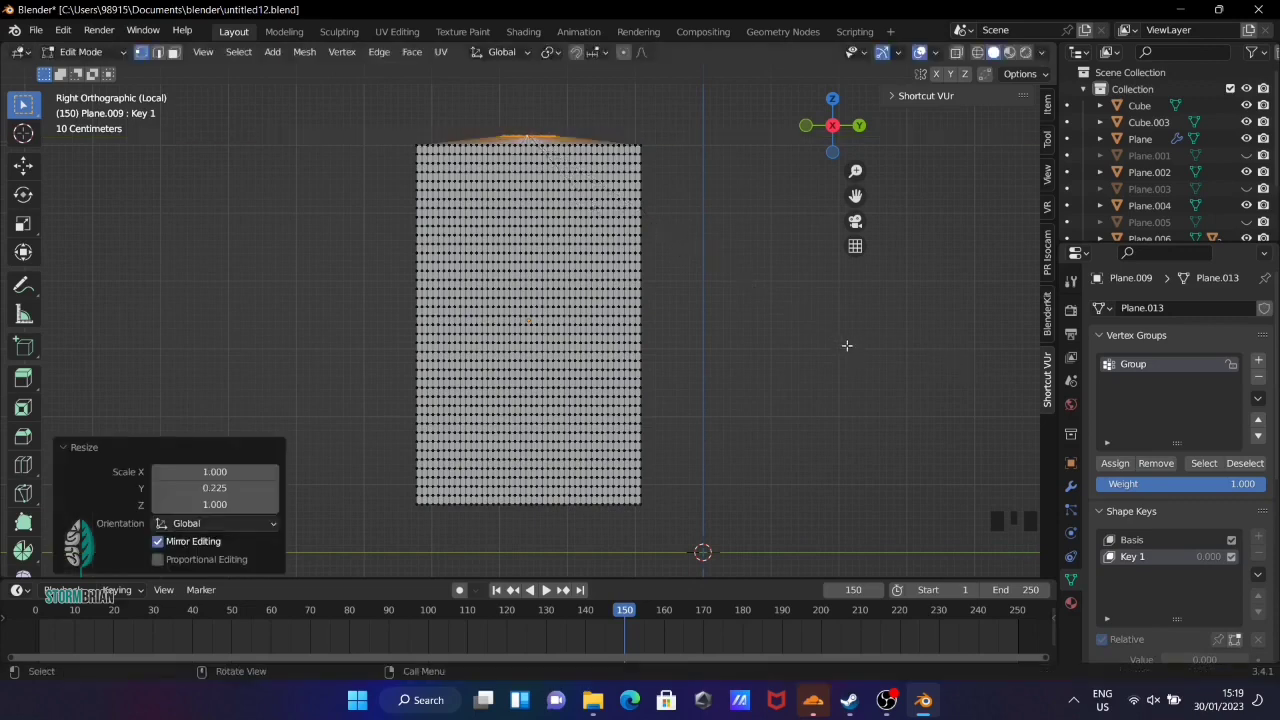
{"action": "key", "text": "Tab"}
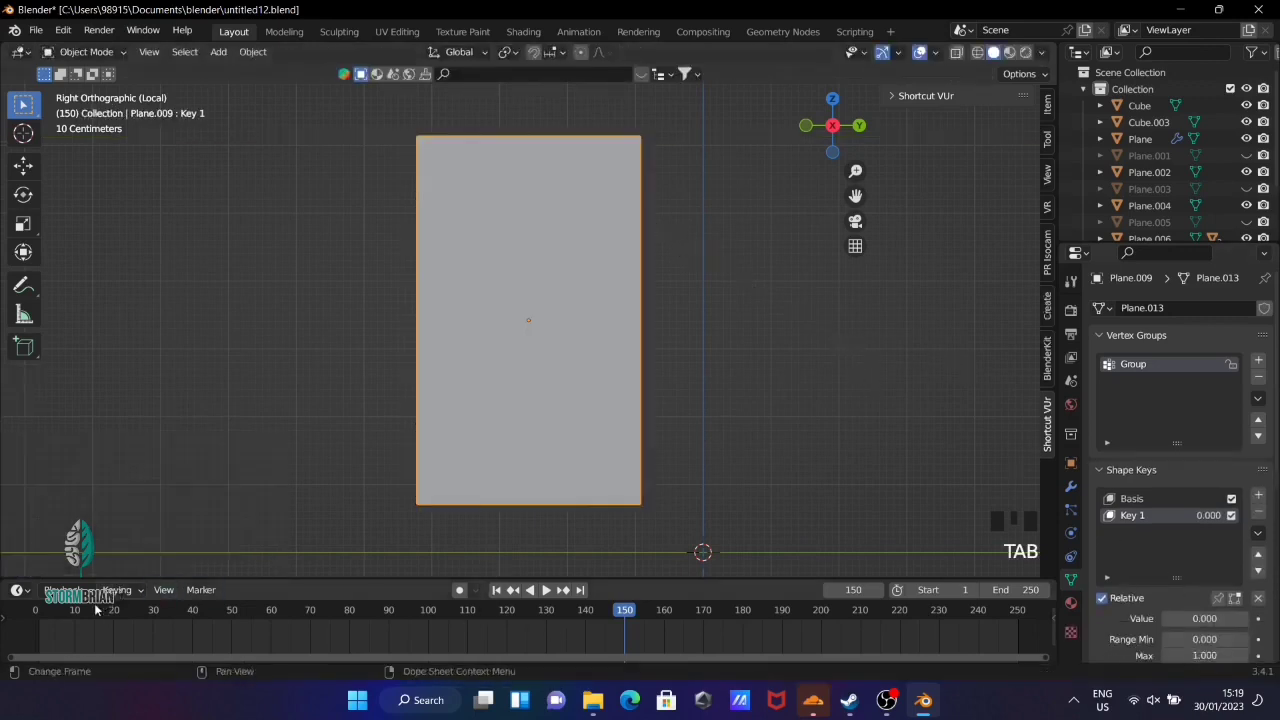
Keyframe the shape key Value at frame 1 and again at frame 100
{"action": "left_click_drag", "start_coordinate": [503, 590], "coordinate": [1197, 621]}
{"action": "key", "text": "i"}
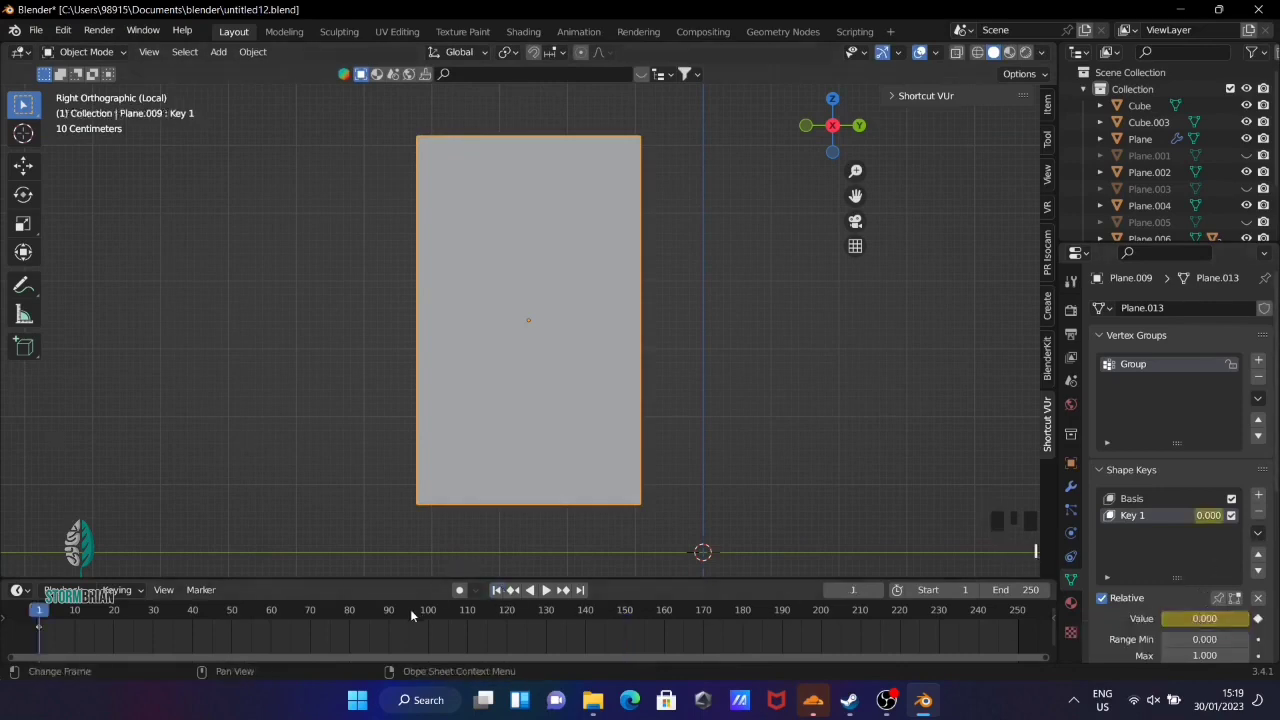
{"action": "left_click_drag", "start_coordinate": [433, 612], "coordinate": [1226, 620]}
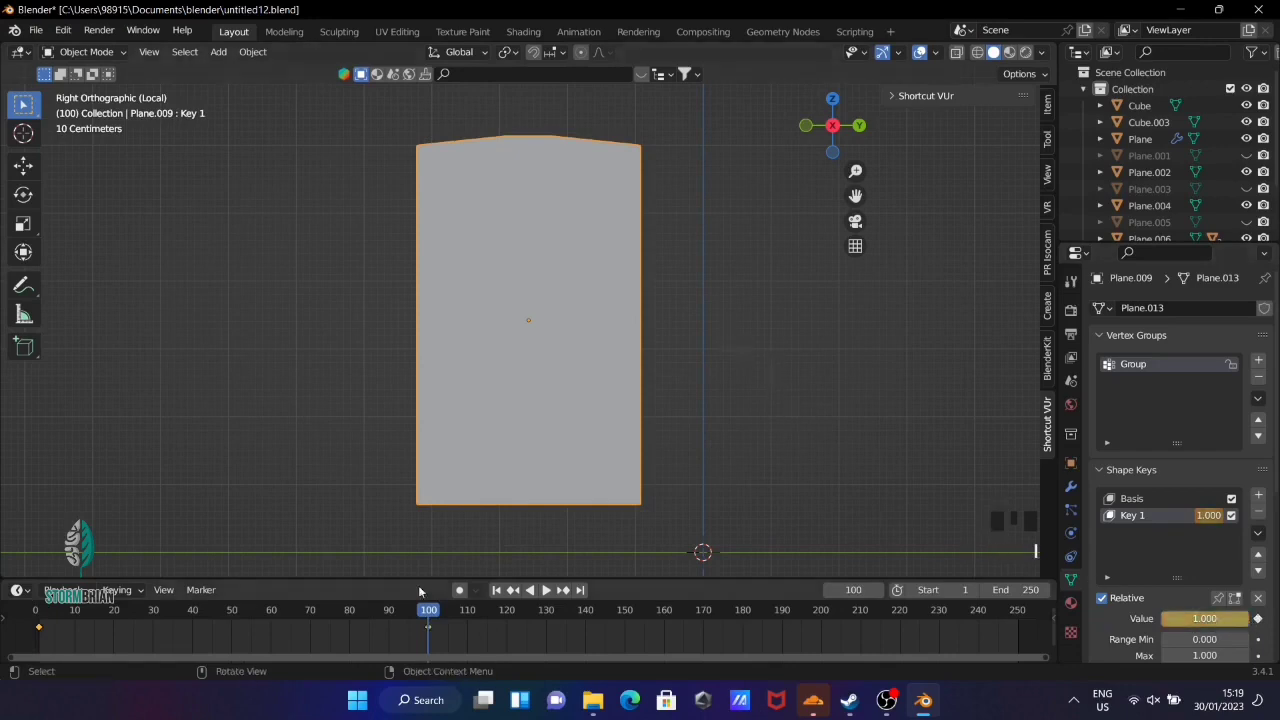
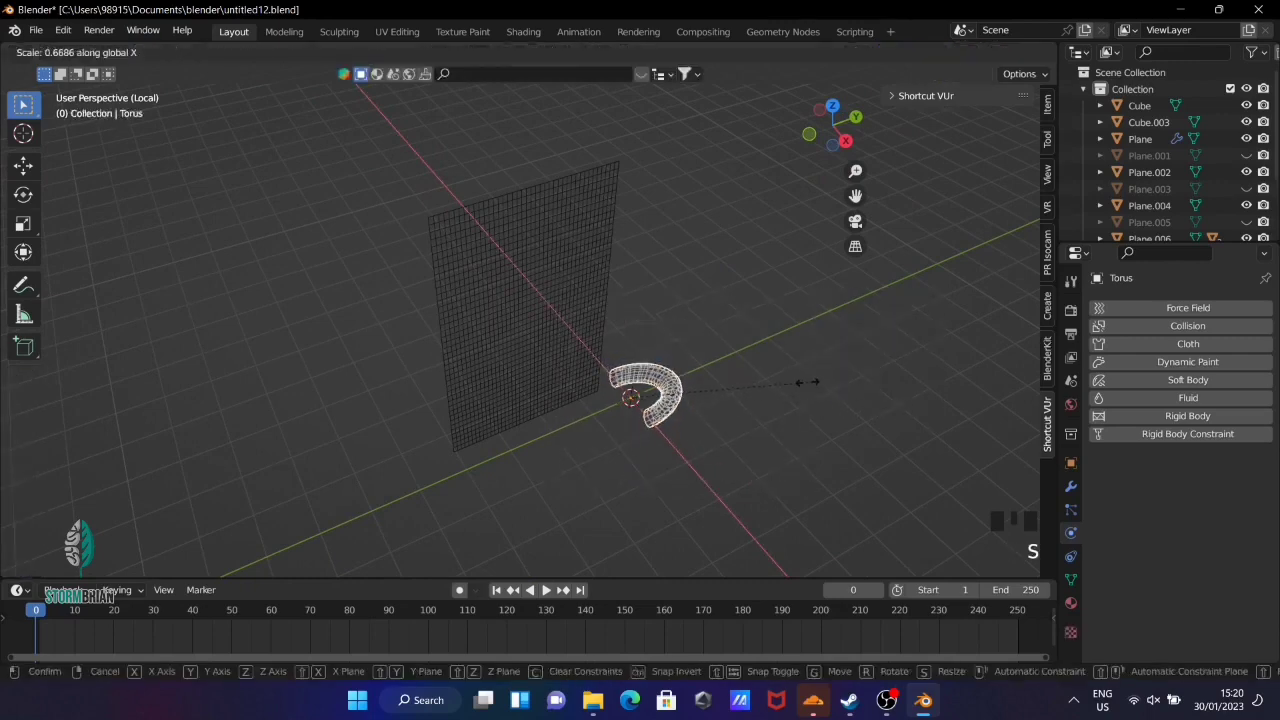
Scale the torus into a long thin rod and raise it on Z beside the curtain plane
{"action": "key", "text": "s"}
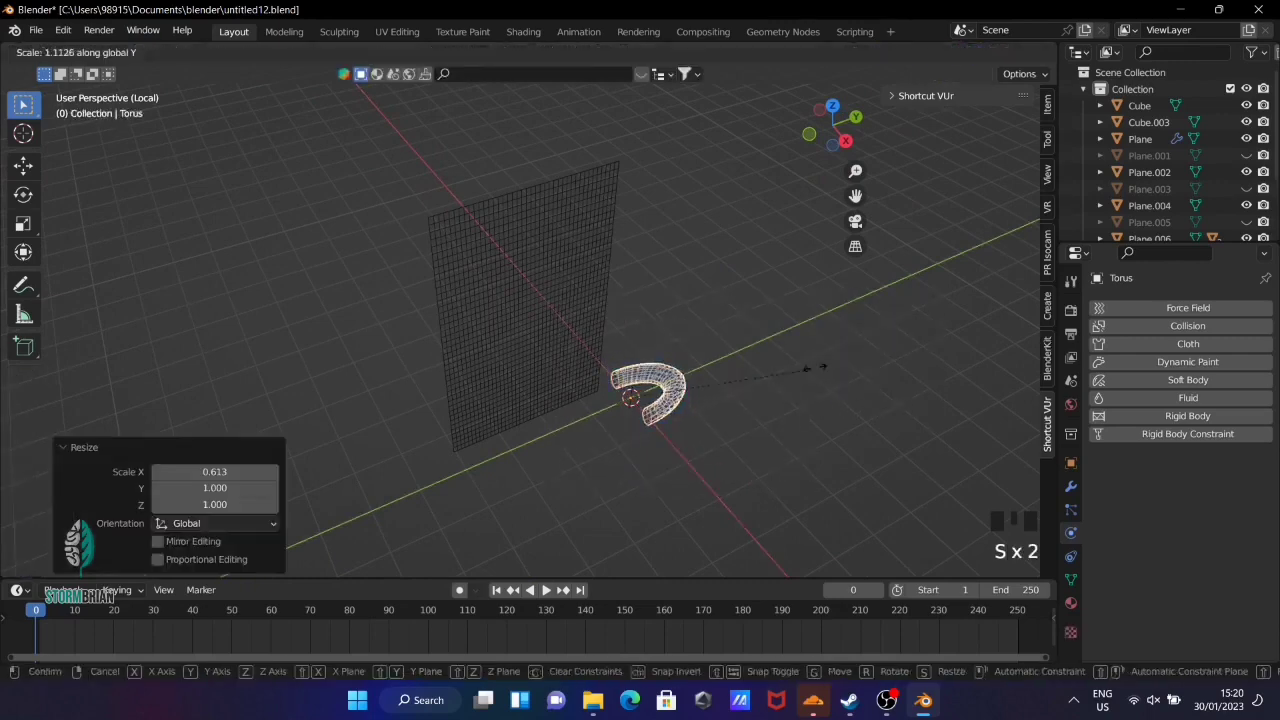
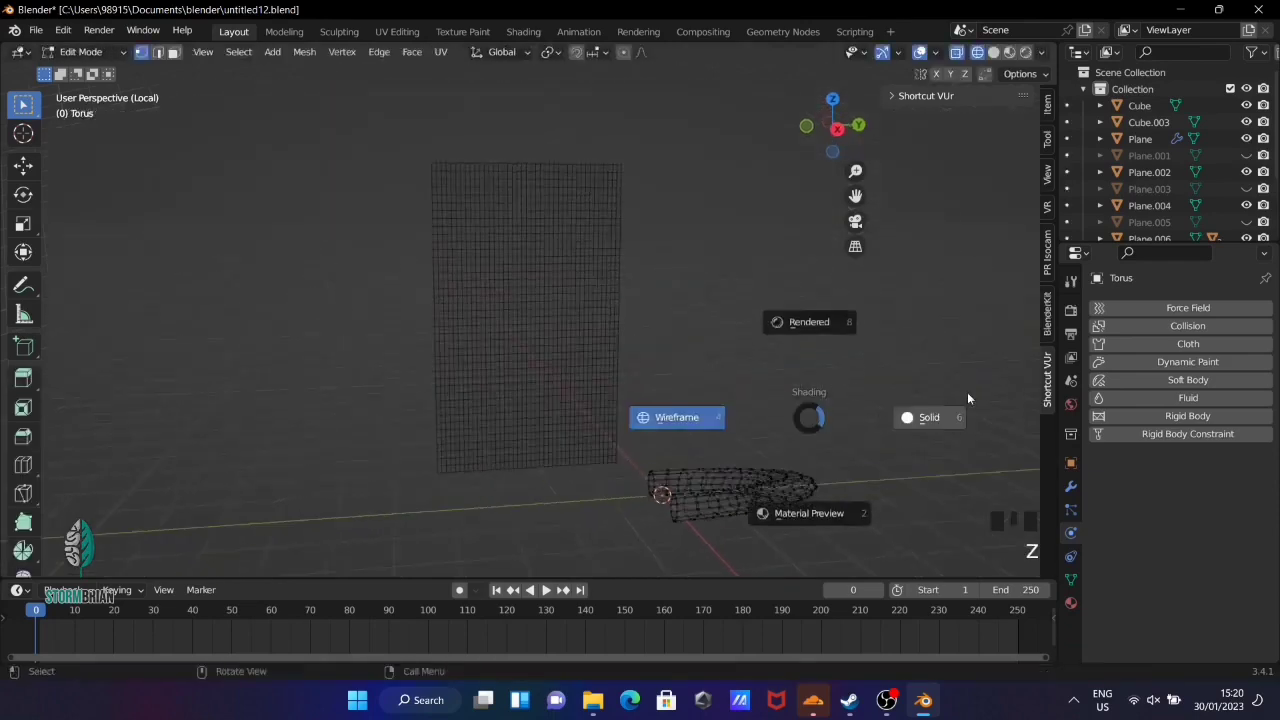
{"action": "scroll", "scroll_direction": "down", "scroll_amount": 3}
{"action": "key", "text": "Tab"}
{"action": "key", "text": "g"}
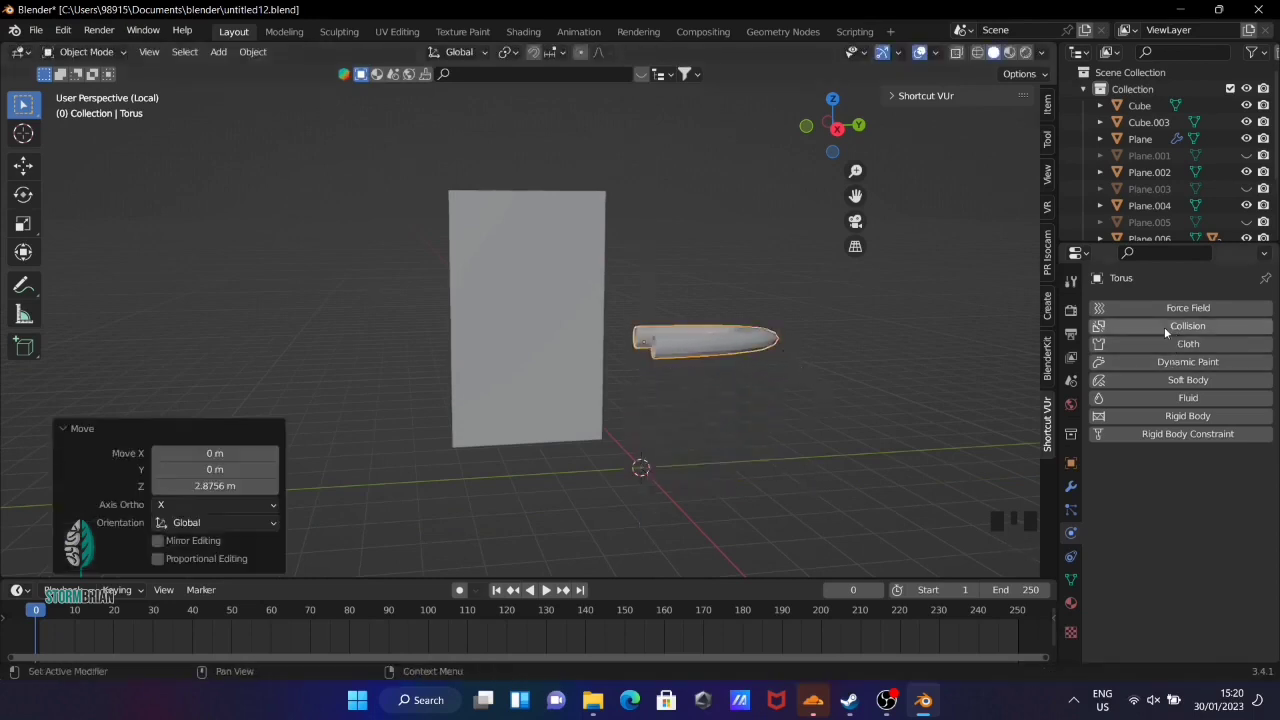
Enable Collision physics on the rod, apply its transforms and key its starting position at frame 1
{"action": "left_click_drag", "start_coordinate": [1167, 329], "coordinate": [750, 350]}
{"action": "key", "text": "ctrl+a"}
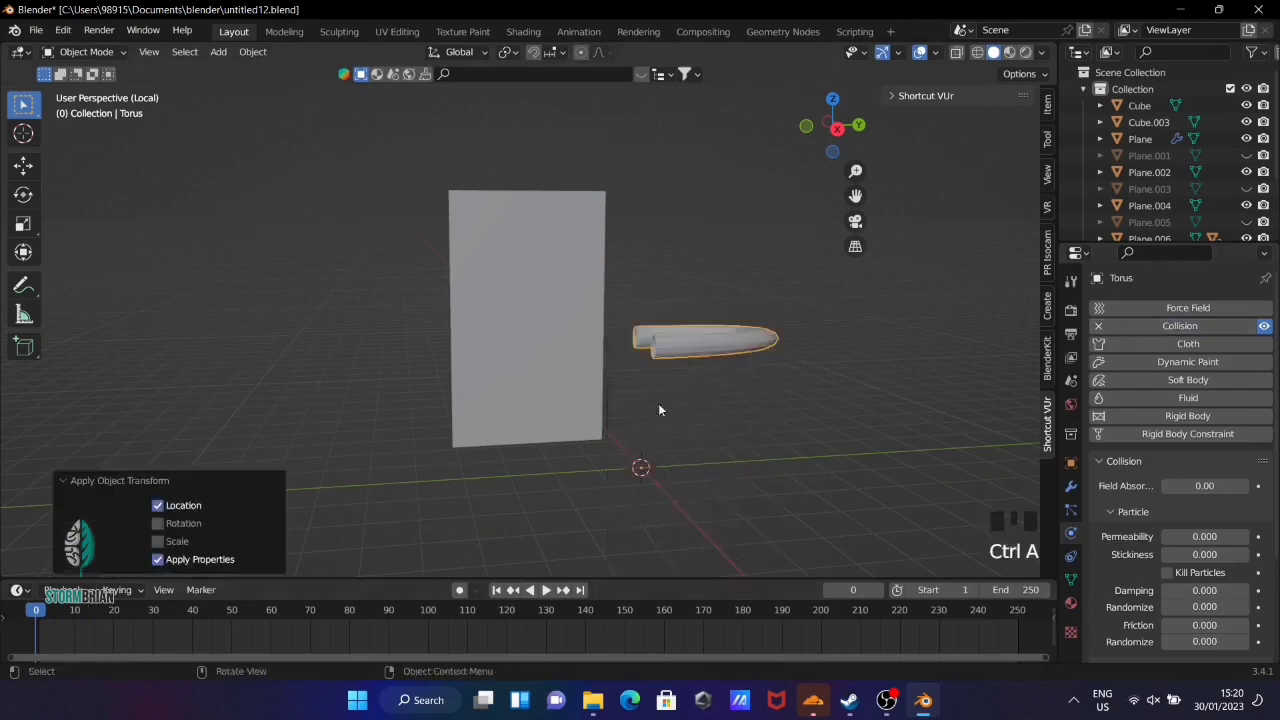
{"action": "key", "text": "ctrl+a"}
{"action": "left_click_drag", "start_coordinate": [48, 611], "coordinate": [719, 332]}
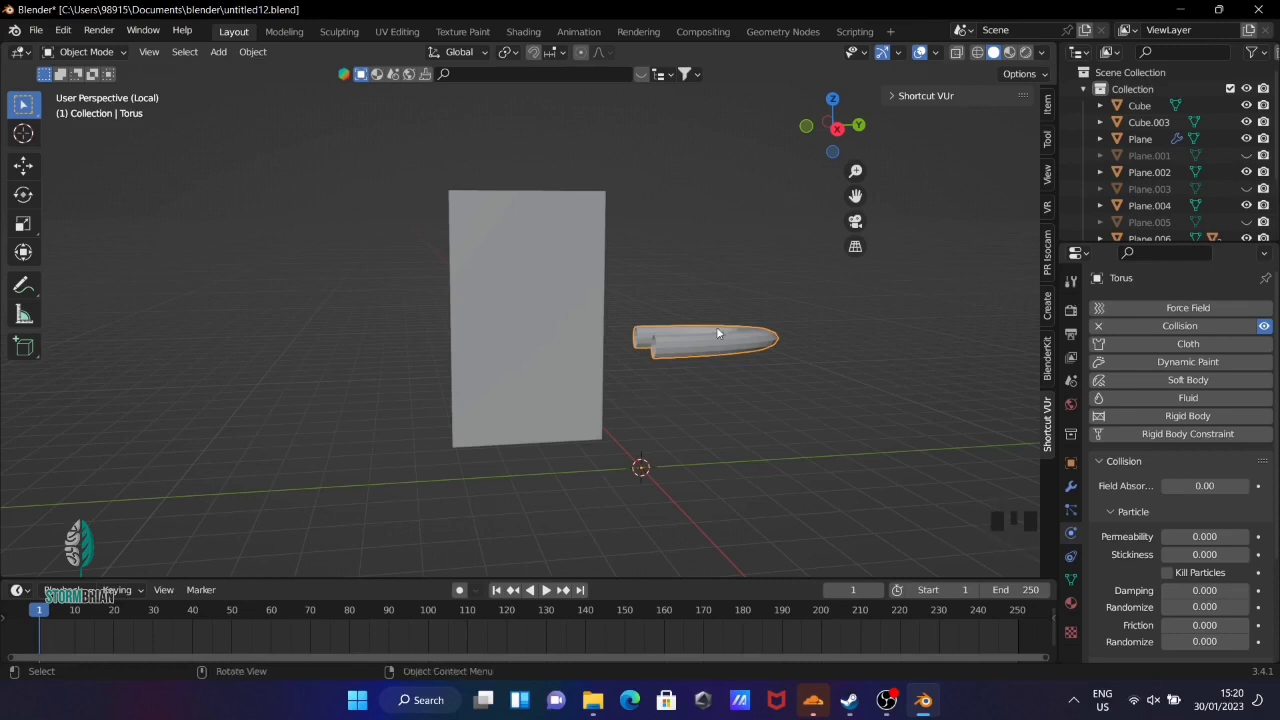
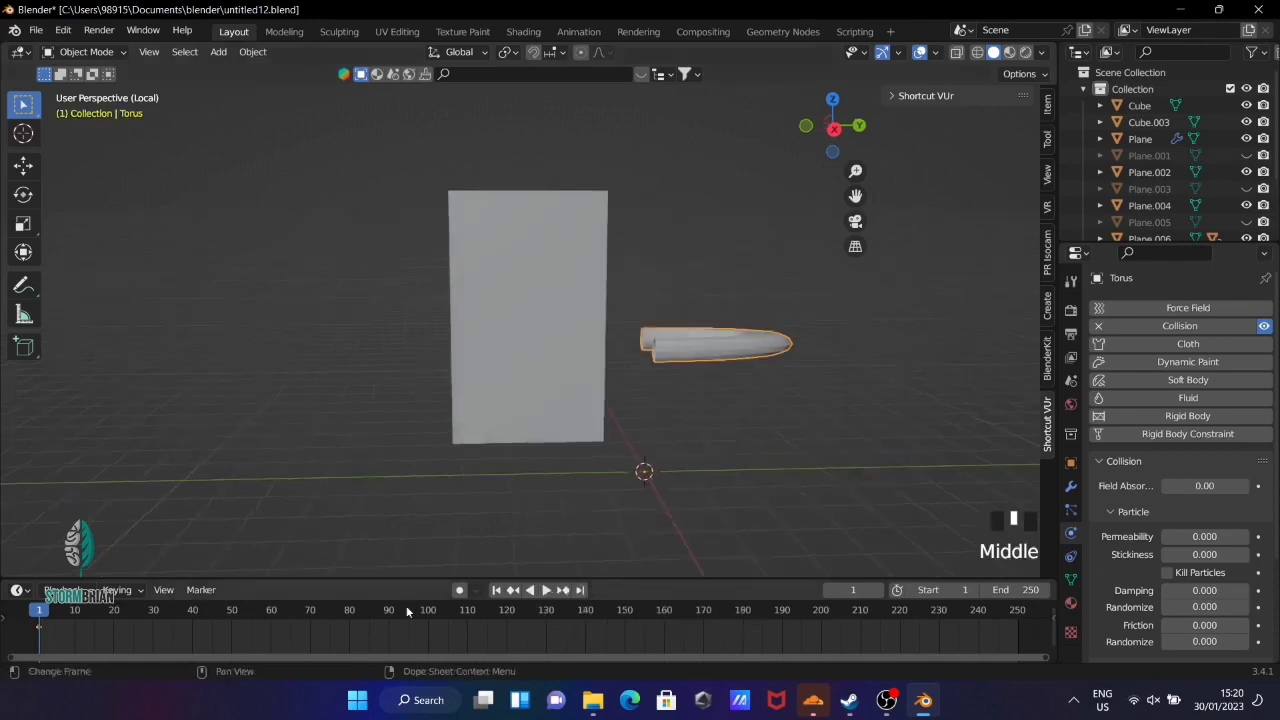
At frame 100 slide the rod along Y across the curtain and keyframe its Location
{"action": "left_click_drag", "start_coordinate": [430, 614], "coordinate": [753, 386]}
{"action": "key", "text": "g"}
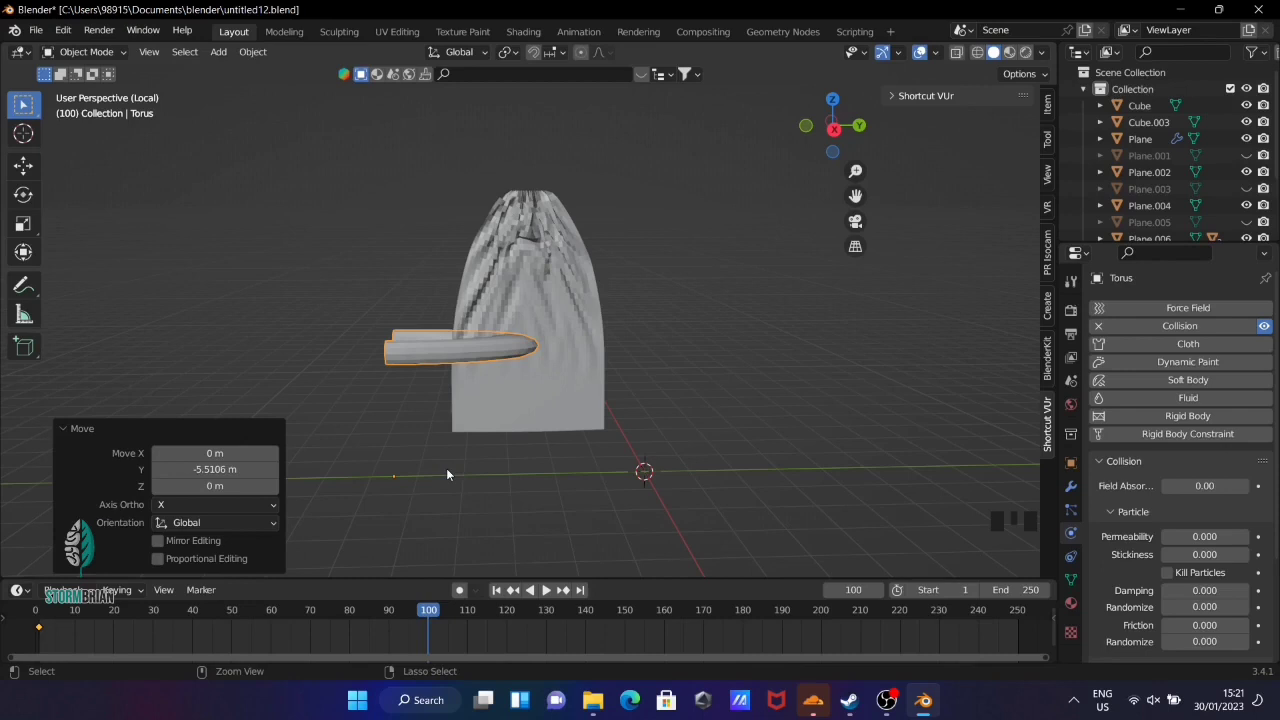
{"action": "key", "text": "i"}
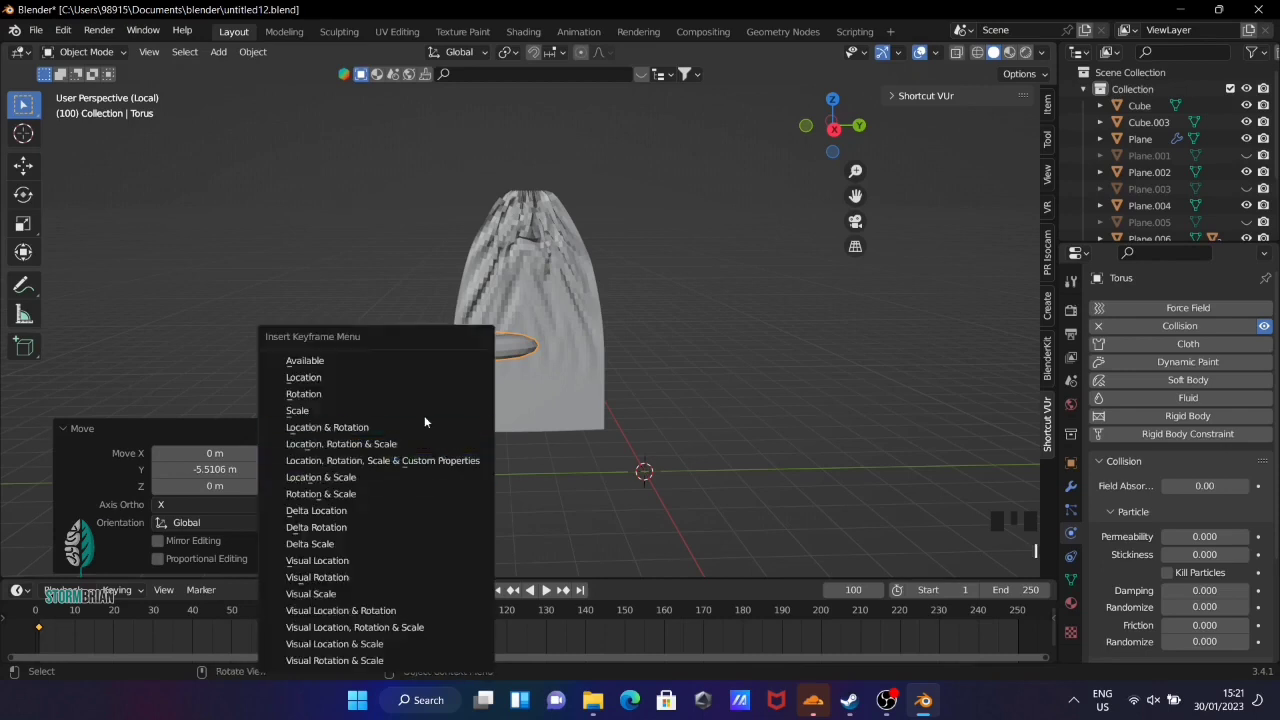
{"action": "left_click_drag", "start_coordinate": [499, 591], "coordinate": [664, 503]}
Play the simulation so the cloth bunches into a drawn-back drape, then hide the rod
{"action": "key", "text": "space"}
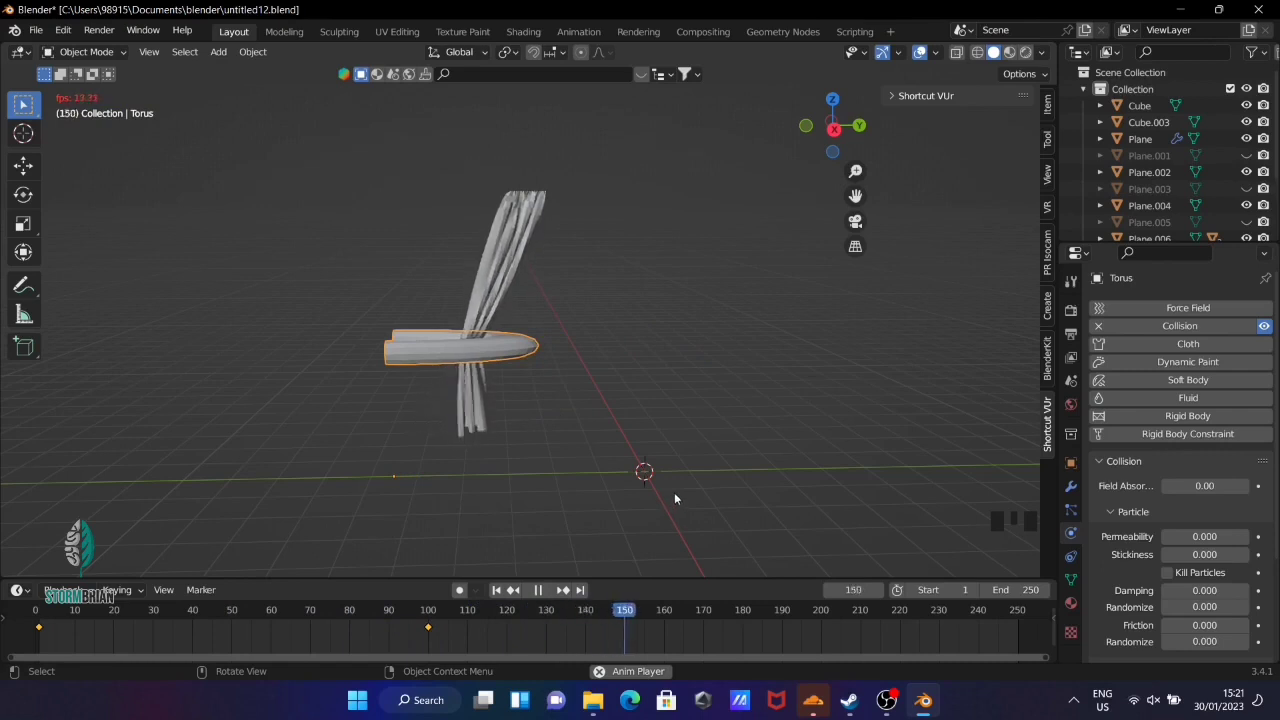
{"action": "key", "text": "space"}
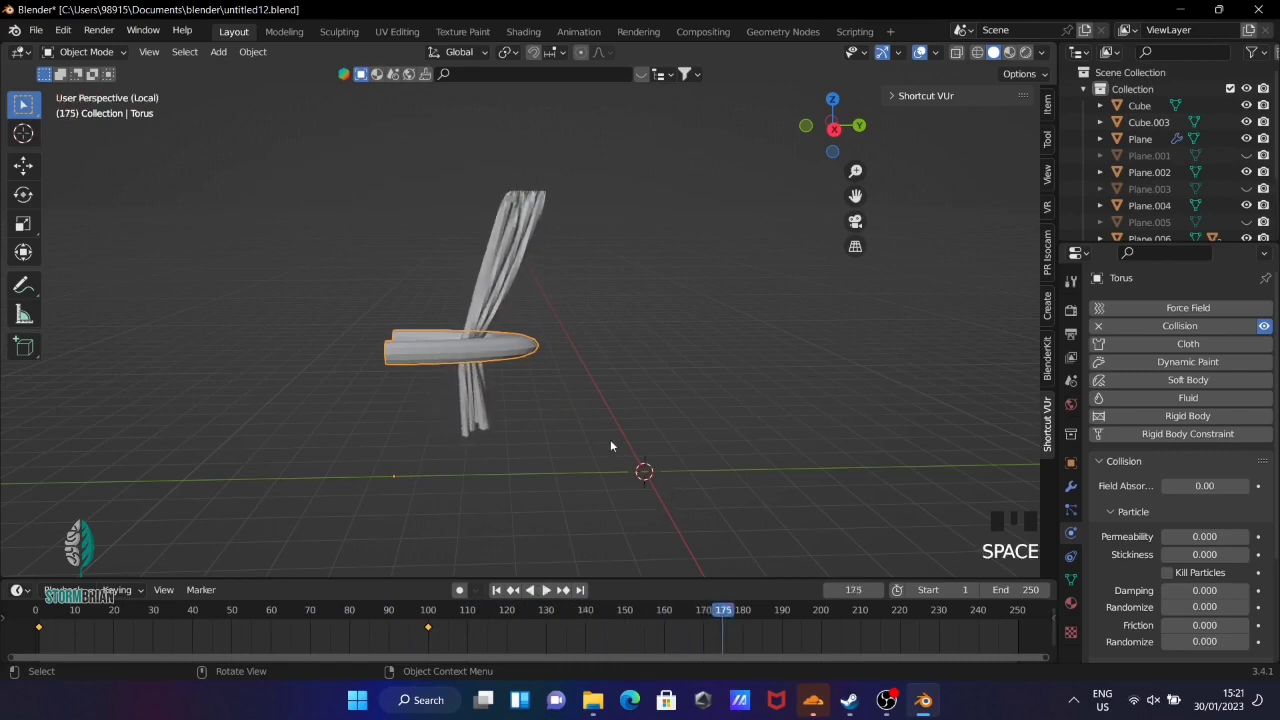
{"action": "left_click", "coordinate": [491, 282]}
{"action": "left_click_drag", "start_coordinate": [491, 282], "coordinate": [525, 341]}
{"action": "left_click", "coordinate": [525, 341]}
{"action": "key", "text": "x"}
Select the curtain and bring up its Shape Key specials in the mesh data settings
{"action": "left_click_drag", "start_coordinate": [534, 362], "coordinate": [520, 229]}
{"action": "left_click", "coordinate": [520, 229]}
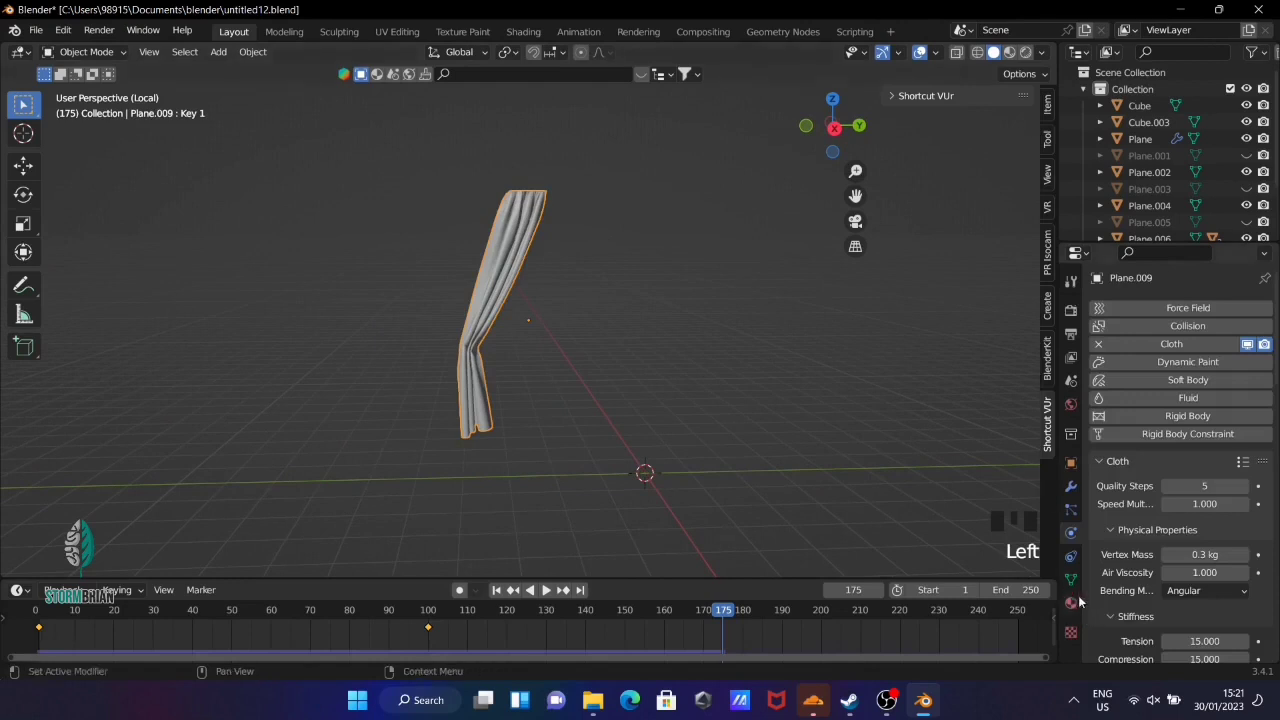
{"action": "left_click", "coordinate": [1073, 584]}
Make the draped cloth shape permanent and leave the isolated curtain view
{"action": "left_click_drag", "start_coordinate": [1261, 539], "coordinate": [1073, 516]}
{"action": "left_click", "coordinate": [1075, 491]}
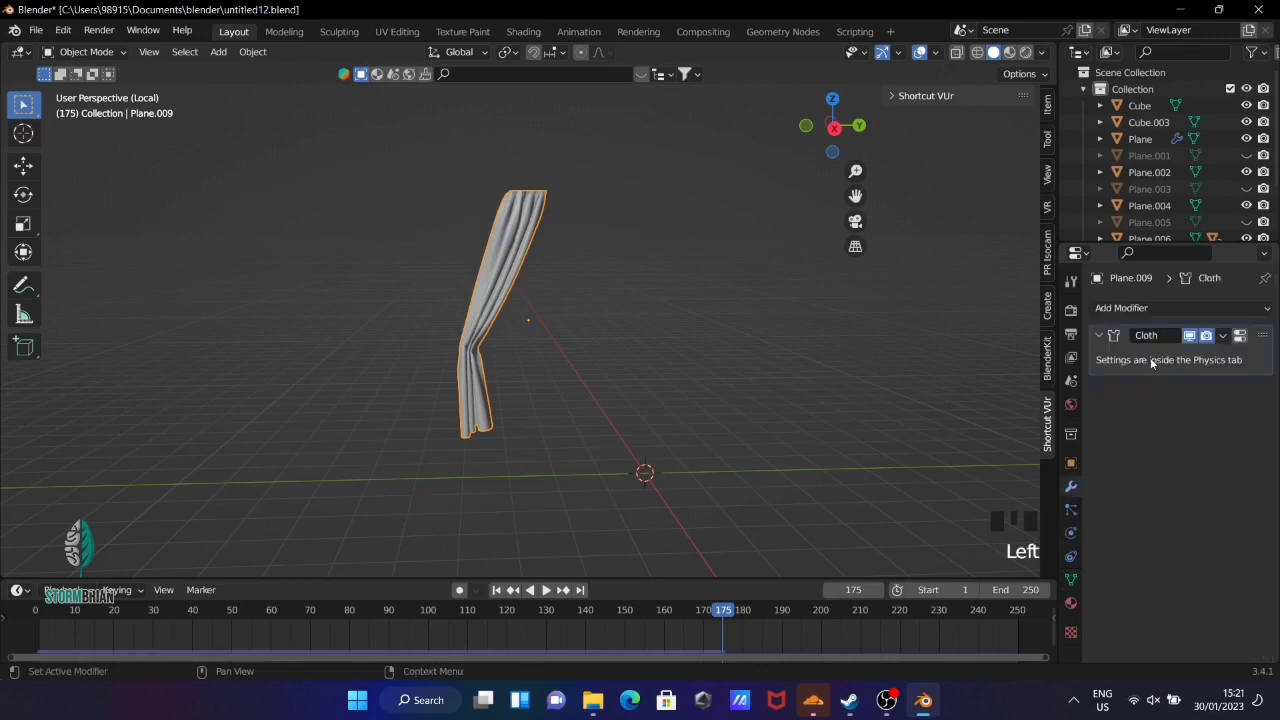
{"action": "key", "text": "ctrl+a"}
{"action": "key", "text": "KP_Divide"}
{"action": "left_click", "coordinate": [814, 452]}
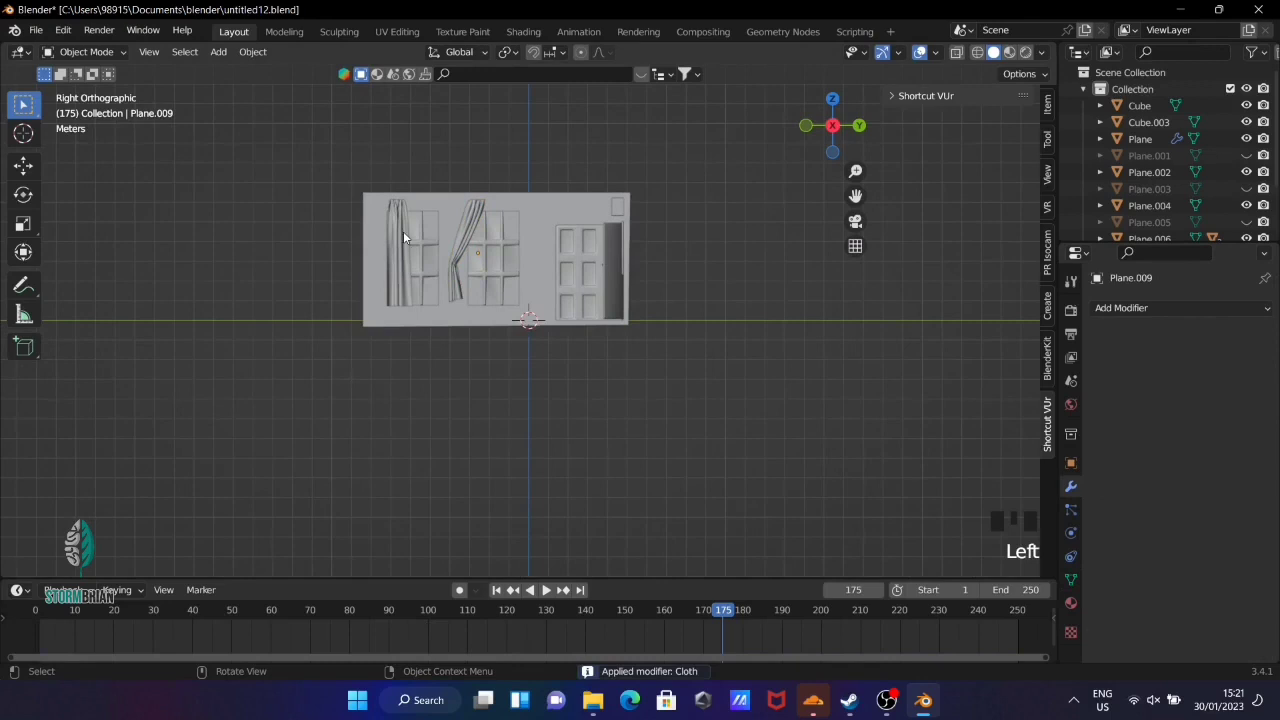
Position both curtains over their windows against the wall, lowering one about 0.29 m on Z
{"action": "left_click", "coordinate": [407, 225]}
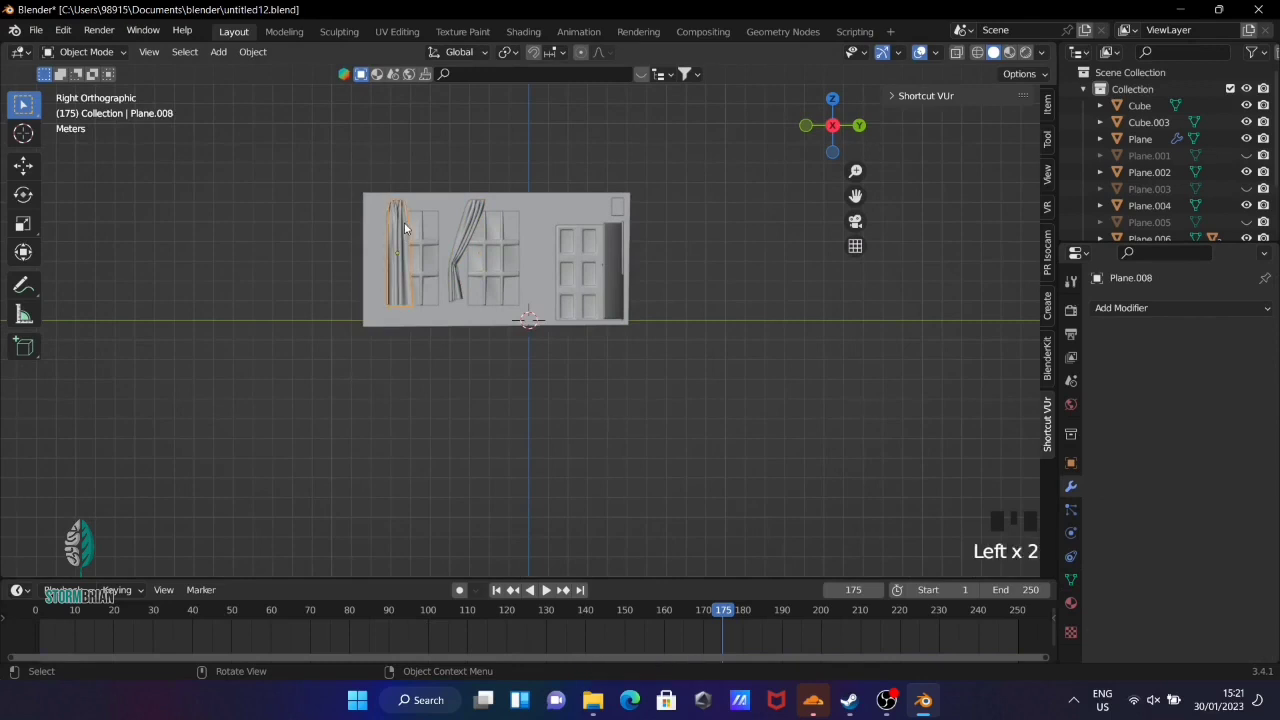
{"action": "key", "text": "KP_7"}
{"action": "key", "text": "g"}
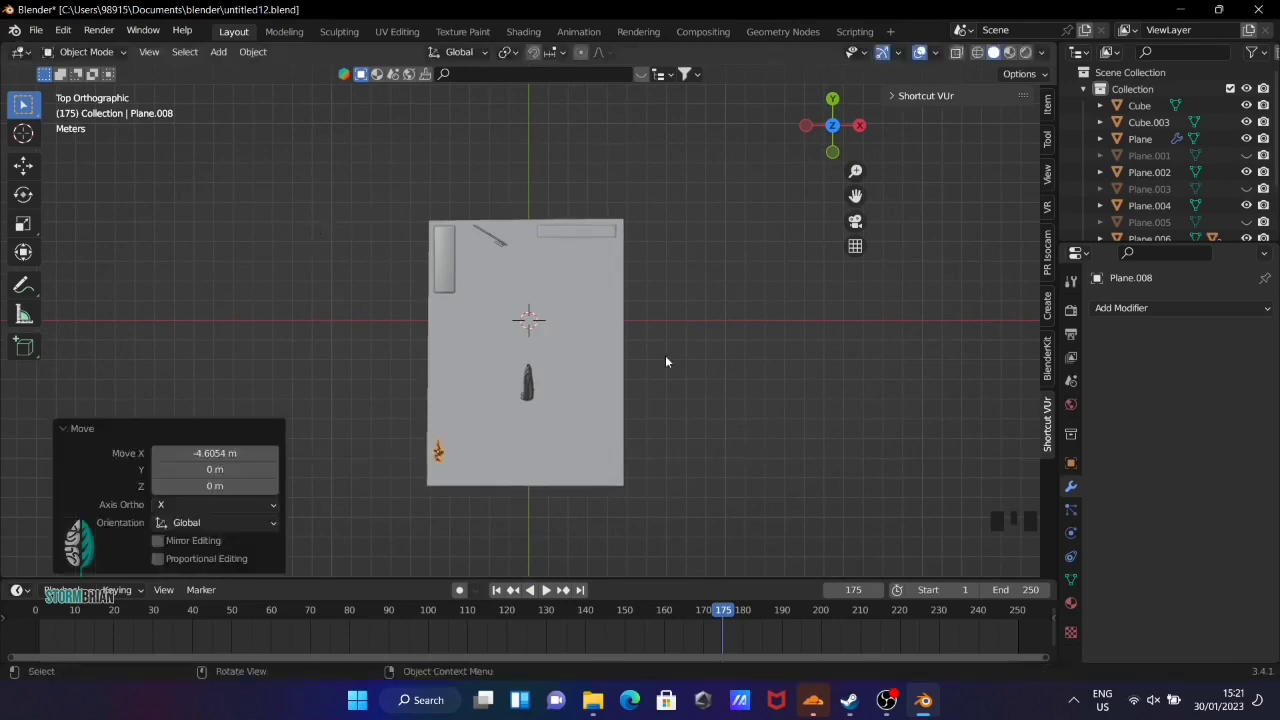
{"action": "left_click_drag", "start_coordinate": [668, 361], "coordinate": [480, 241]}
{"action": "left_click", "coordinate": [480, 241]}
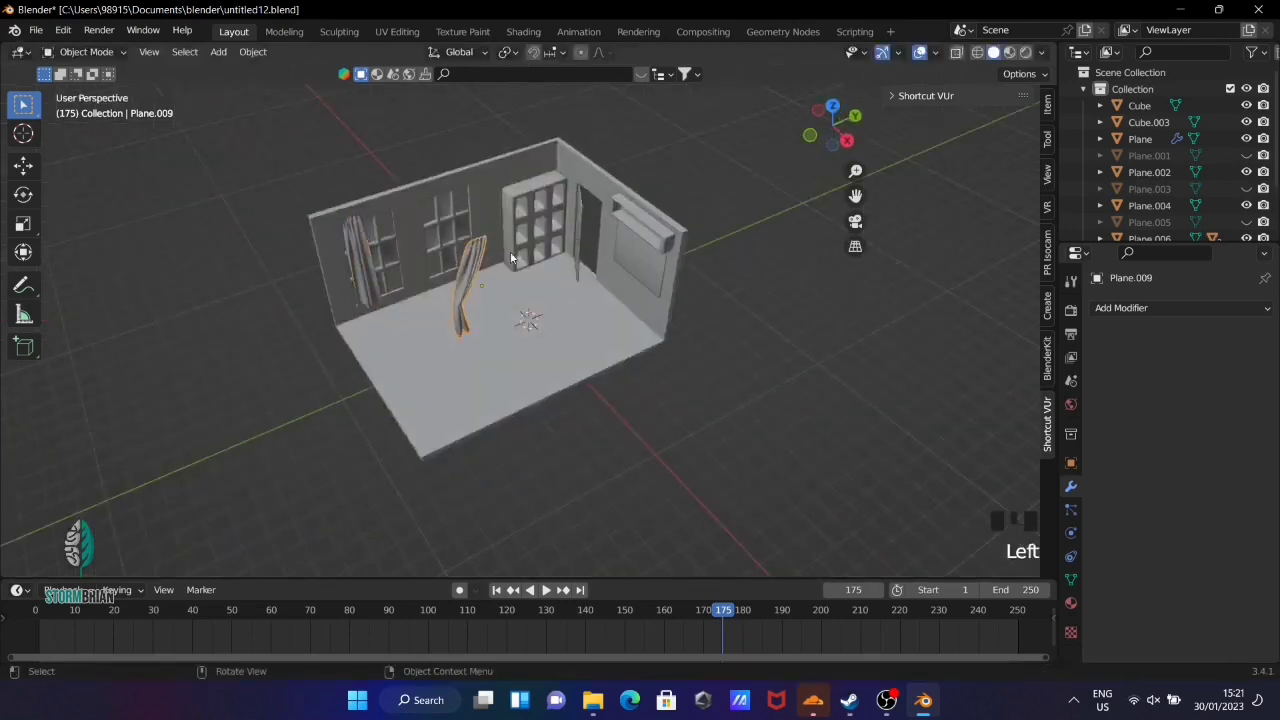
{"action": "key", "text": "KP_3"}
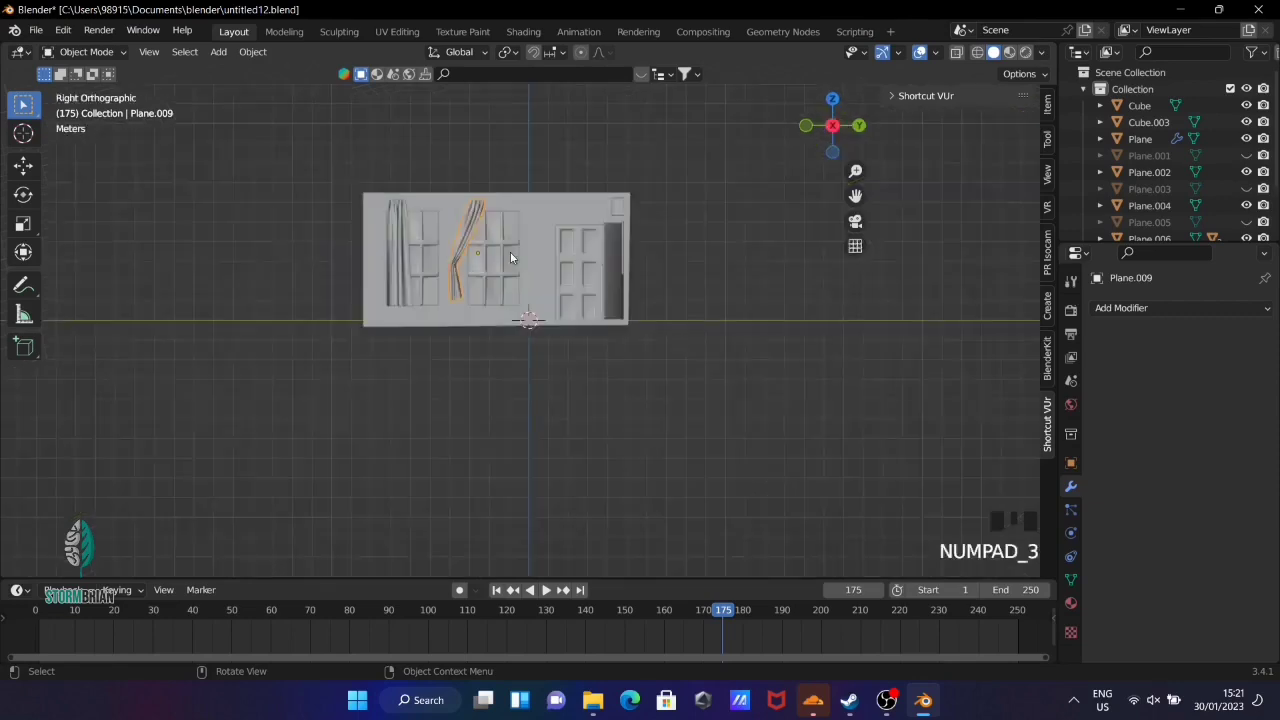
{"action": "key", "text": "g"}
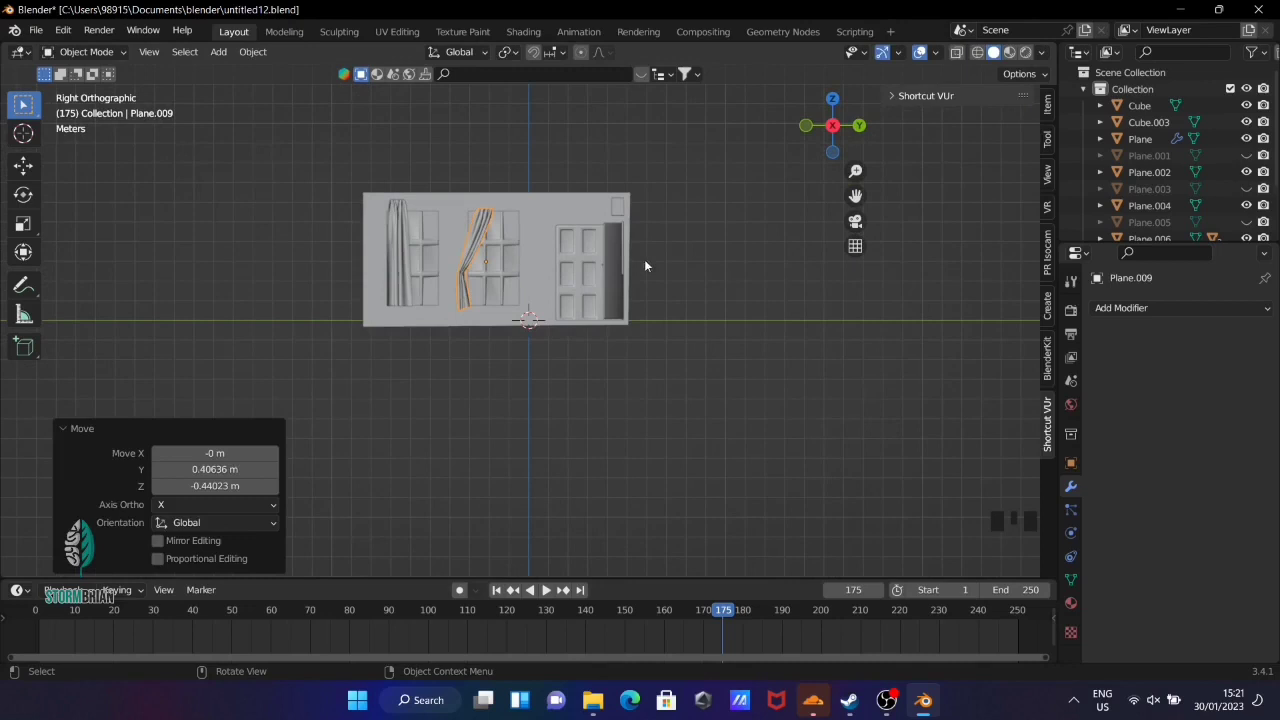
{"action": "key", "text": "KP_7"}
{"action": "key", "text": "g"}
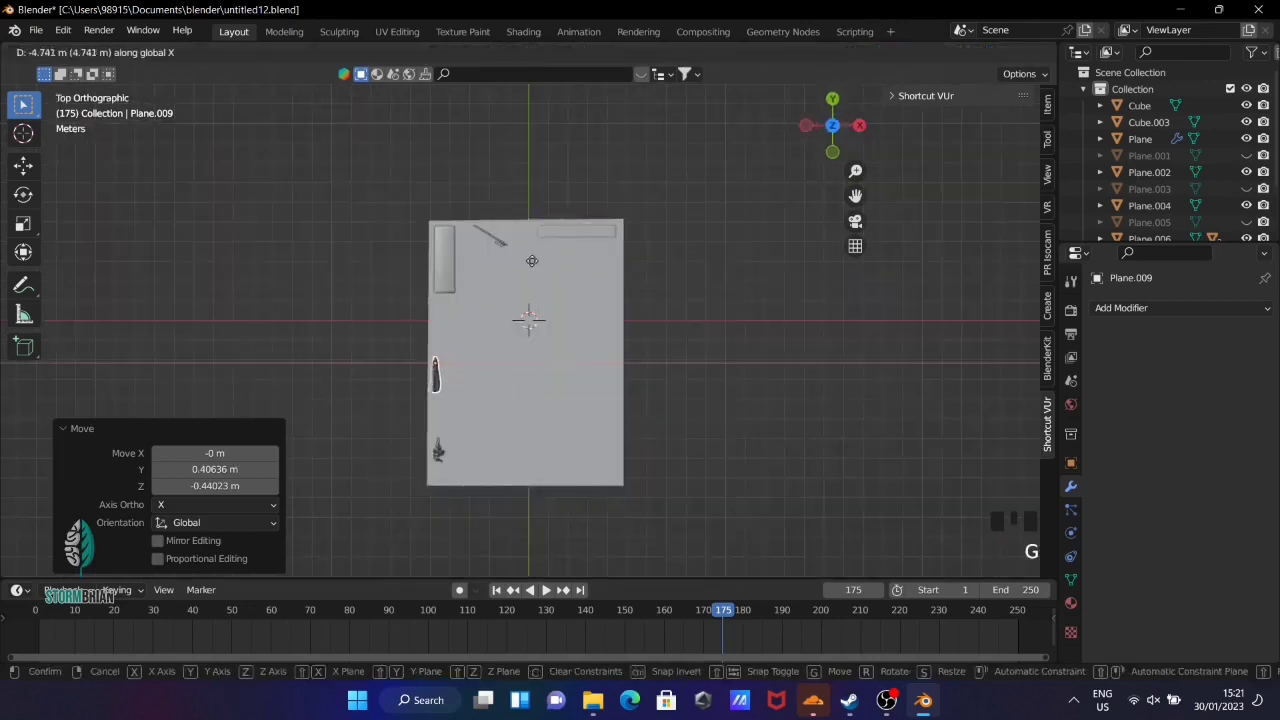
{"action": "left_click", "coordinate": [819, 315]}
Select the first window's curtain and move the view in close to it
{"action": "left_click_drag", "start_coordinate": [825, 356], "coordinate": [369, 257]}
{"action": "left_click", "coordinate": [369, 257]}
{"action": "key", "text": "g"}
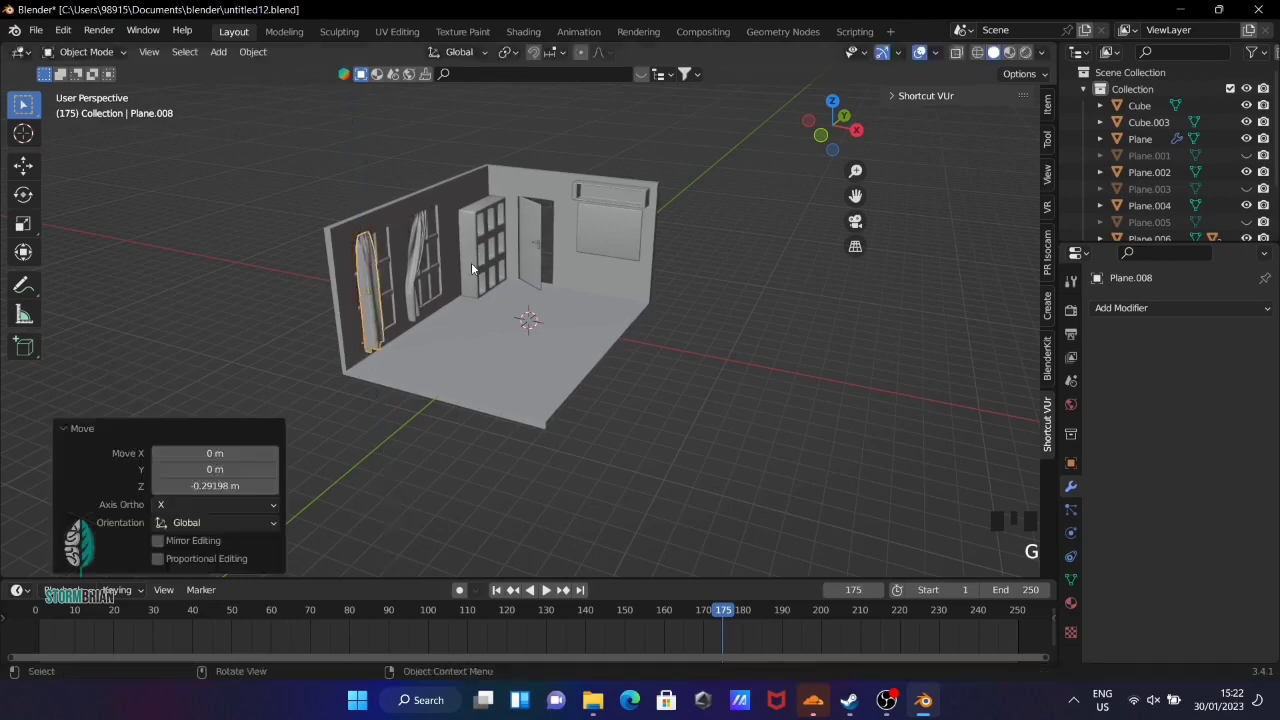
{"action": "scroll", "scroll_direction": "up", "scroll_amount": 3}
{"action": "left_click_drag", "start_coordinate": [247, 172], "coordinate": [367, 187]}
{"action": "scroll", "scroll_direction": "up", "scroll_amount": 3}
Snap the cursor to the curtain, add a cube with Ctrl+3 subdivision and shrink it small
{"action": "left_click_drag", "start_coordinate": [326, 209], "coordinate": [331, 231]}
{"action": "key", "text": "shift+s"}
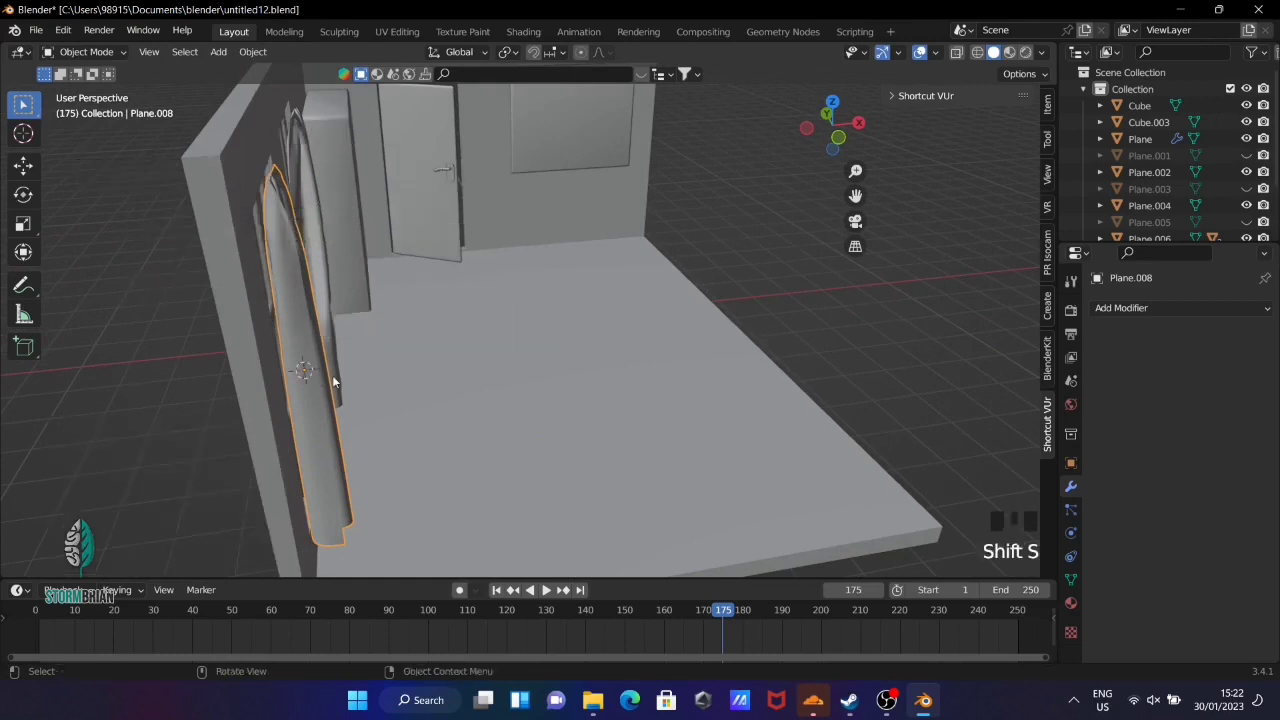
{"action": "key", "text": "shift+a"}
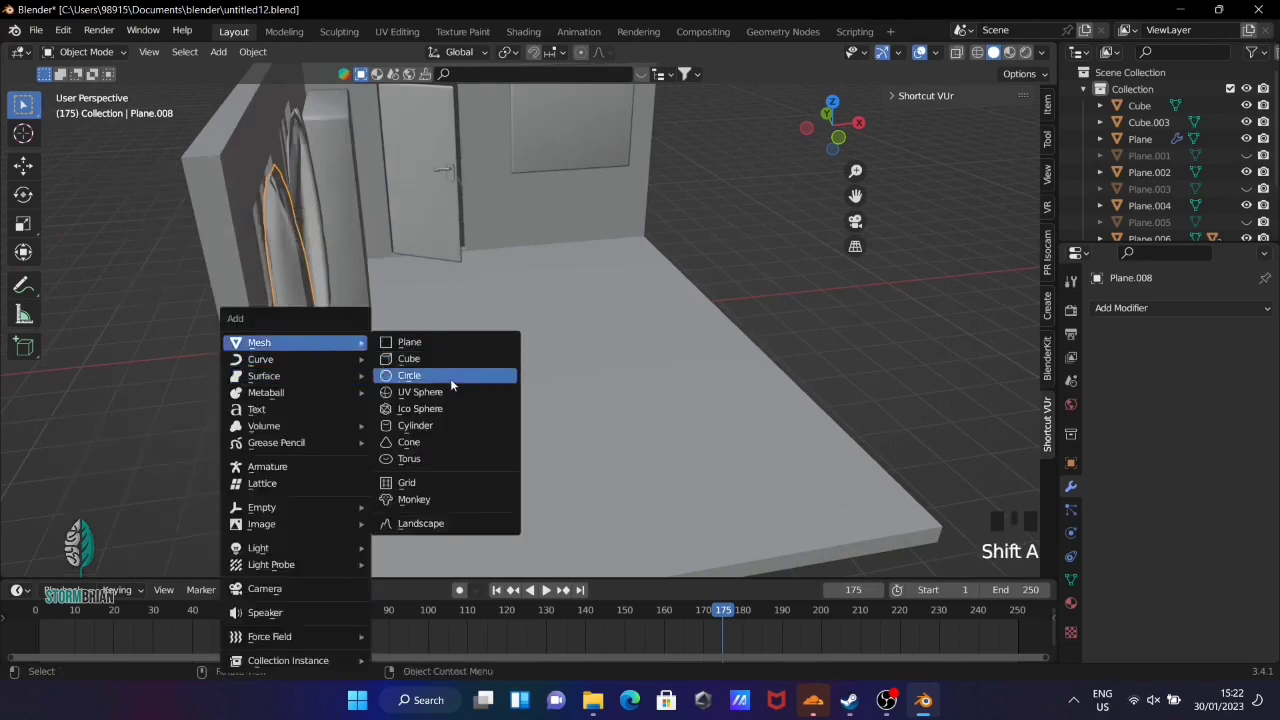
{"action": "scroll", "scroll_direction": "down", "scroll_amount": 3}
{"action": "middle_click", "coordinate": [540, 365]}
{"action": "key", "text": "g"}
{"action": "key", "text": "ctrl+3"}
{"action": "key", "text": "s"}
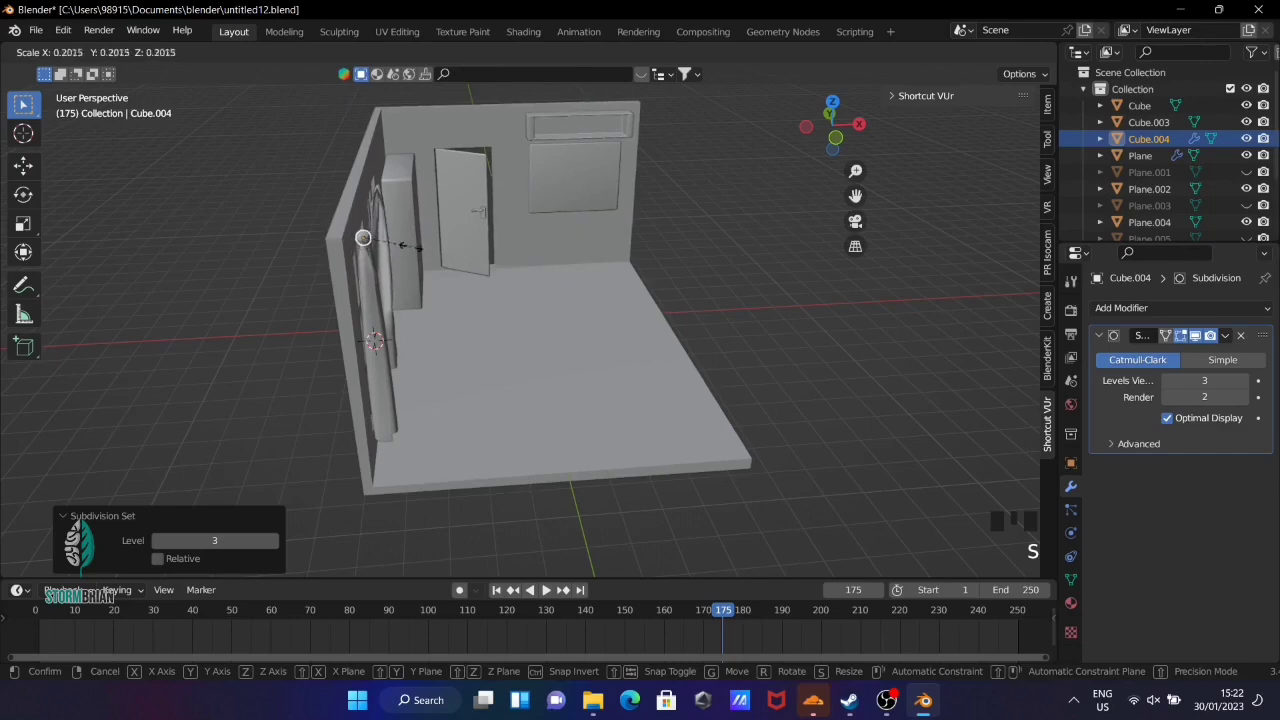
{"action": "scroll", "scroll_direction": "up", "scroll_amount": 3}
{"action": "left_click", "coordinate": [312, 270]}
Shrink the rounded piece further, extrude it into a long rod across the curtain top and add a loop cut
{"action": "scroll", "scroll_direction": "up", "scroll_amount": 3}
{"action": "left_click_drag", "start_coordinate": [236, 147], "coordinate": [571, 365]}
{"action": "scroll", "scroll_direction": "up", "scroll_amount": 3}
{"action": "scroll", "scroll_direction": "down", "scroll_amount": 3}
{"action": "left_click", "coordinate": [460, 335]}
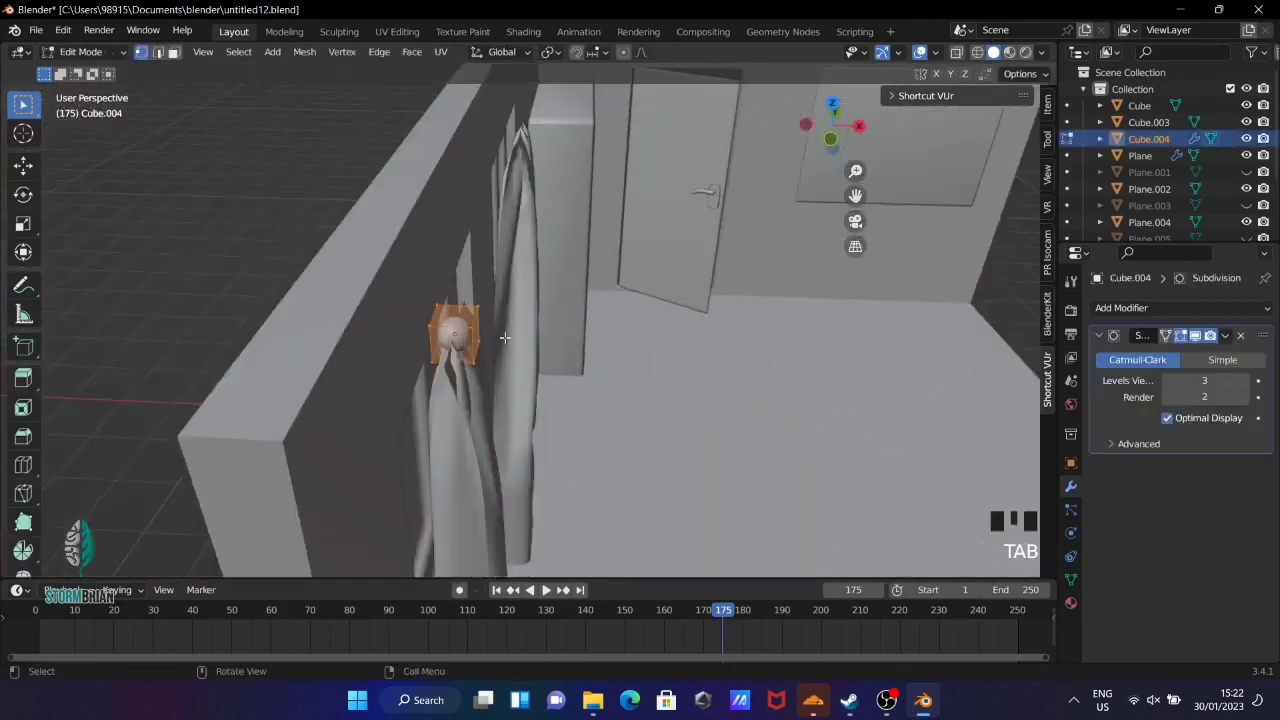
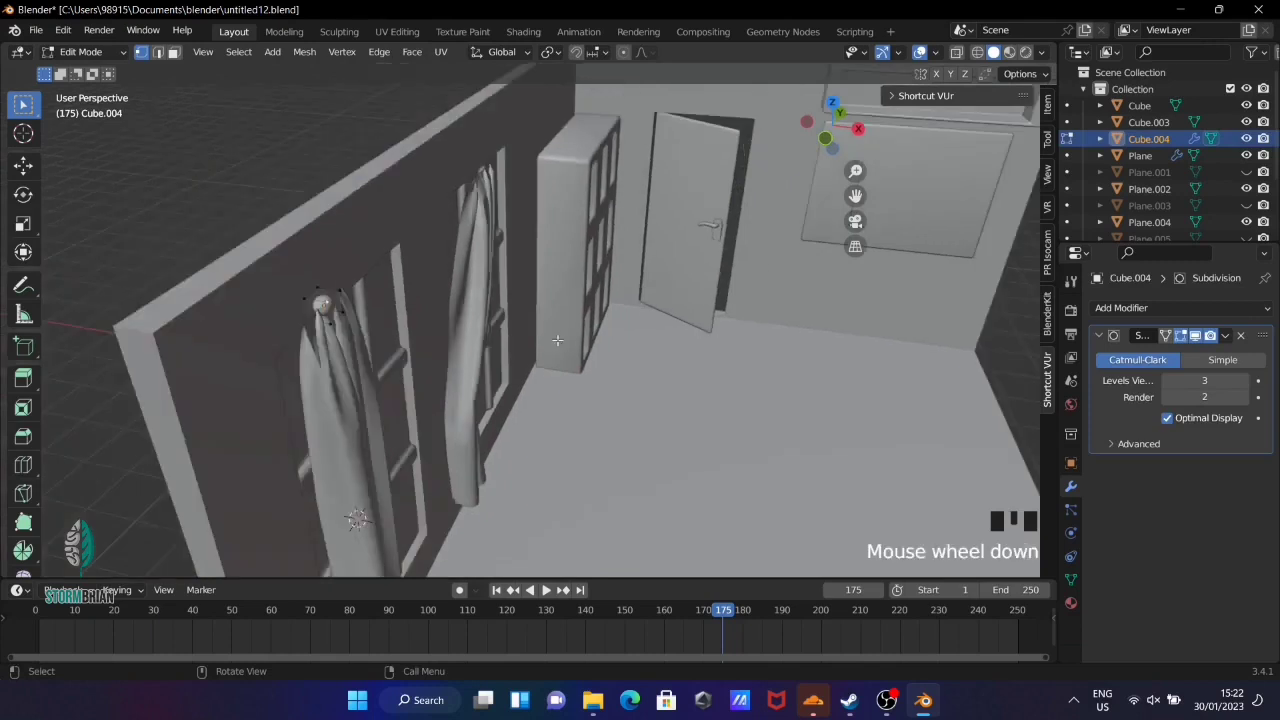
{"action": "key", "text": "s"}
{"action": "key", "text": "Tab"}
{"action": "key", "text": "s"}
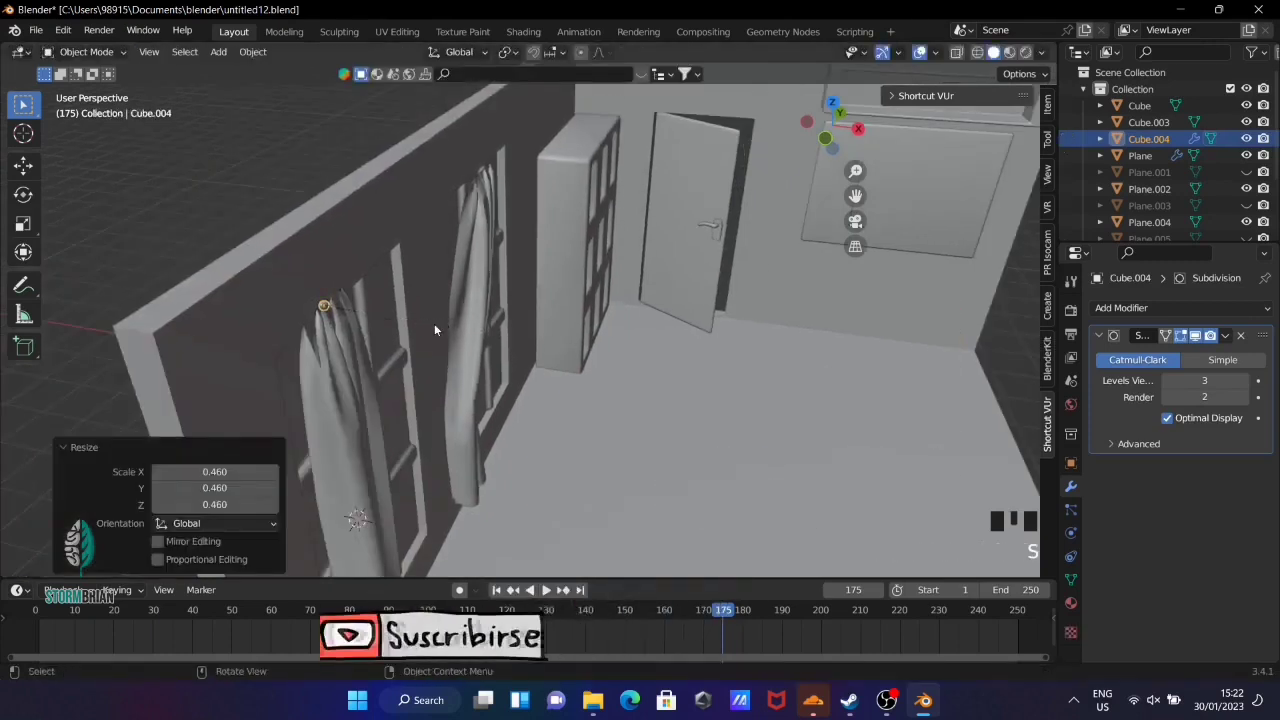
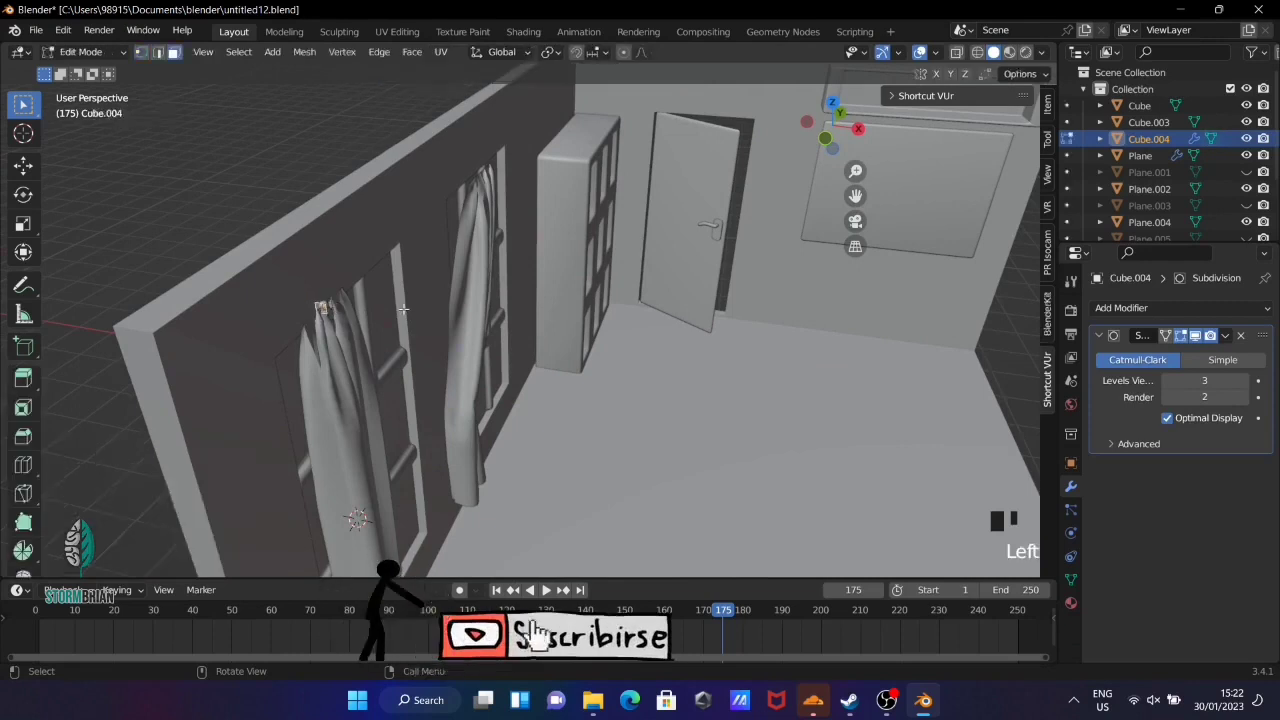
{"action": "key", "text": "e"}
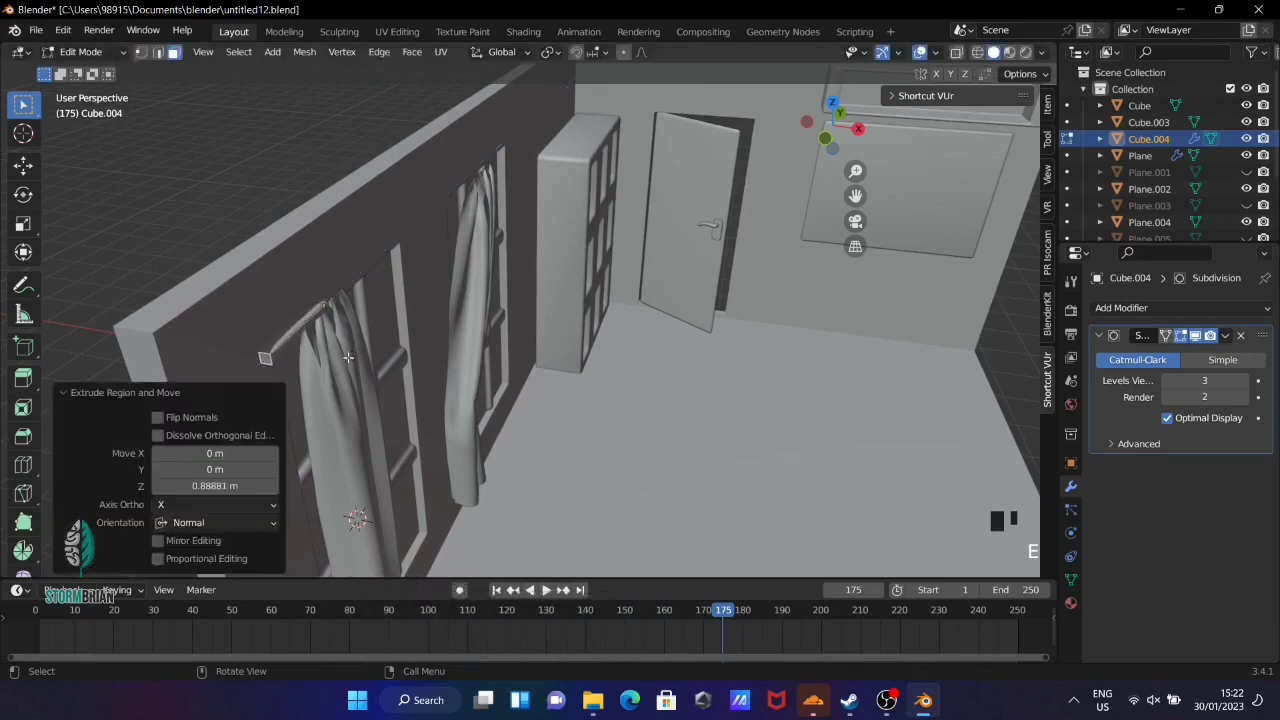
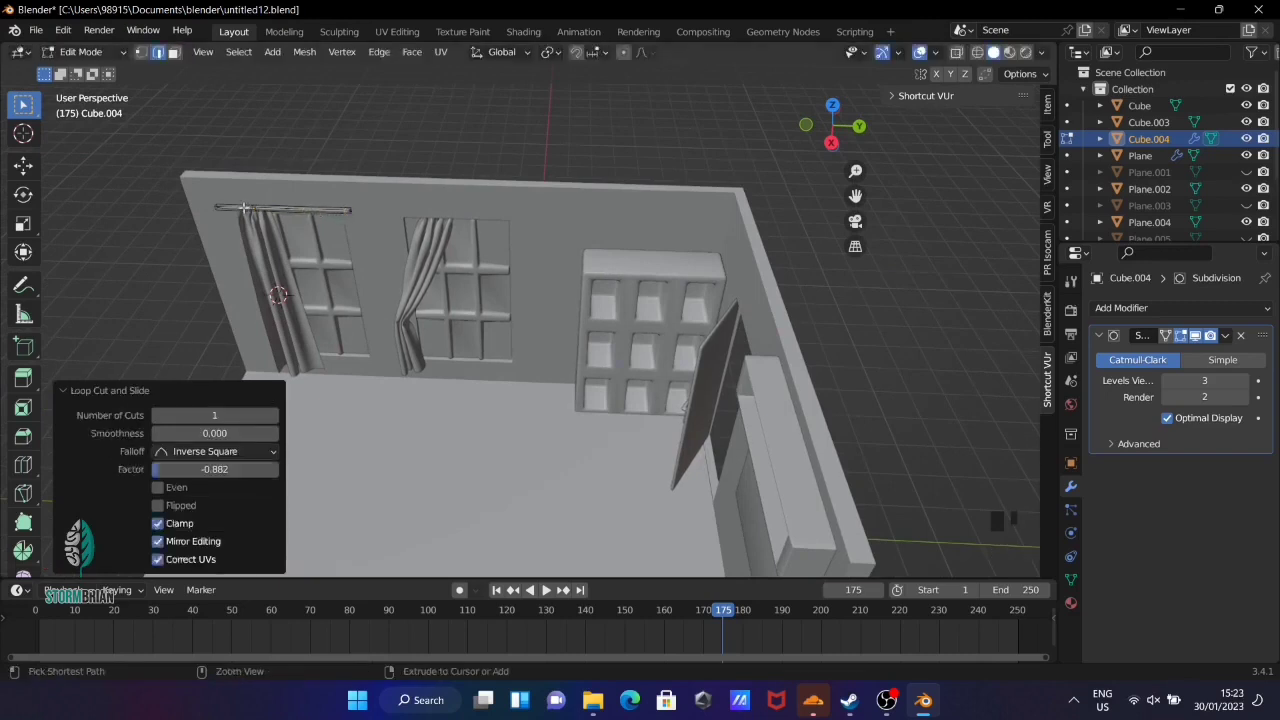
{"action": "key", "text": "ctrl+r"}
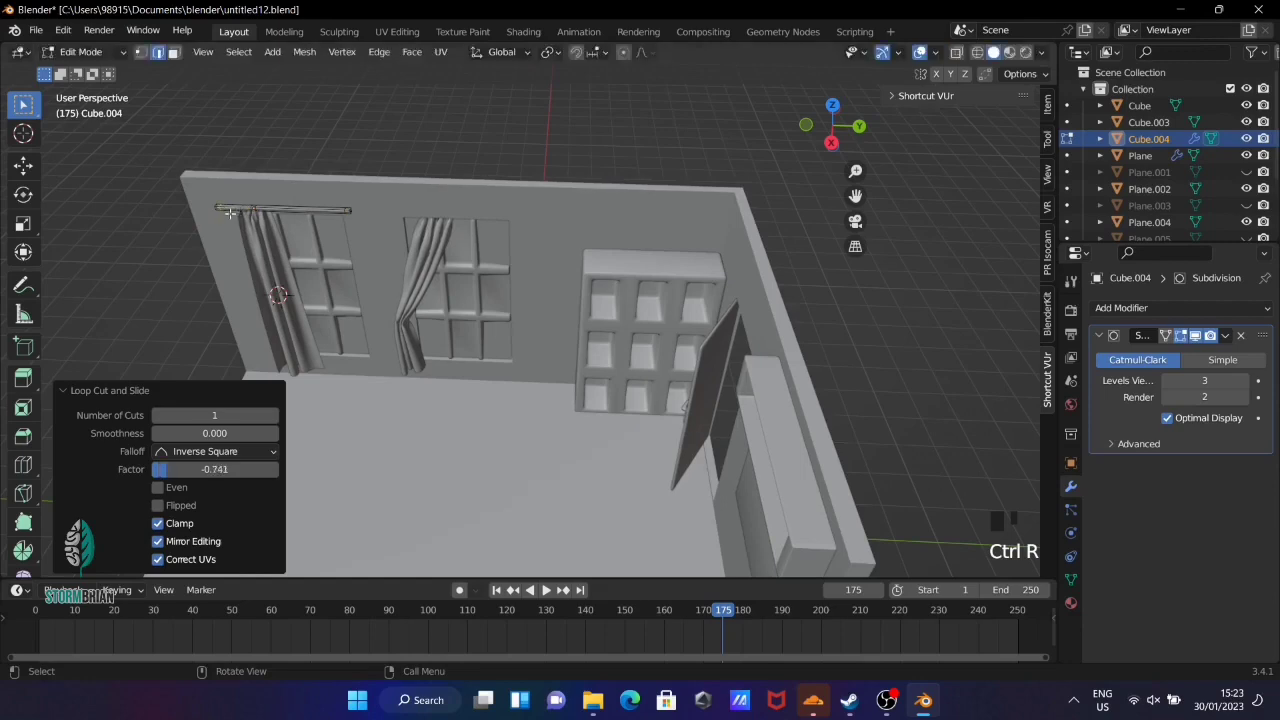
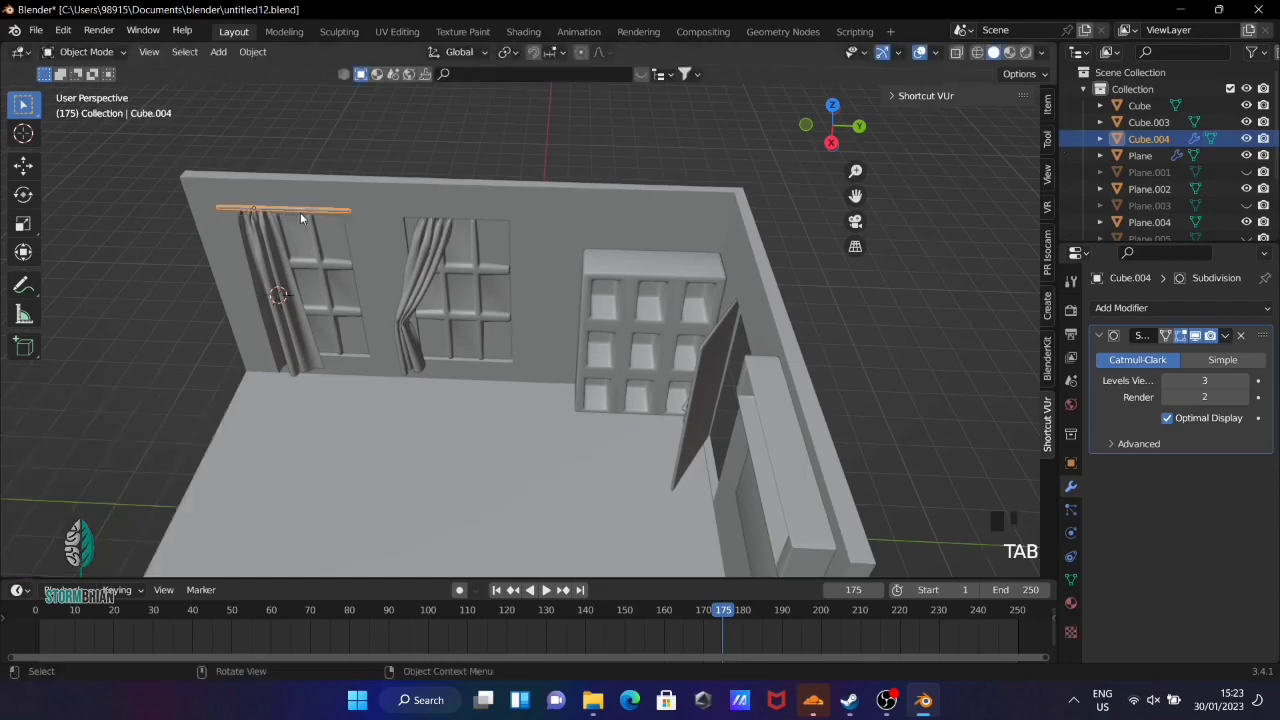
Isolate the curtain rod in local view from above and place the 3D cursor on it
{"action": "key", "text": "KP_7"}
{"action": "scroll", "scroll_direction": "down", "scroll_amount": 3}
{"action": "key", "text": "KP_Divide"}
{"action": "scroll", "scroll_direction": "up", "scroll_amount": 3}
{"action": "key", "text": "shift+a"}
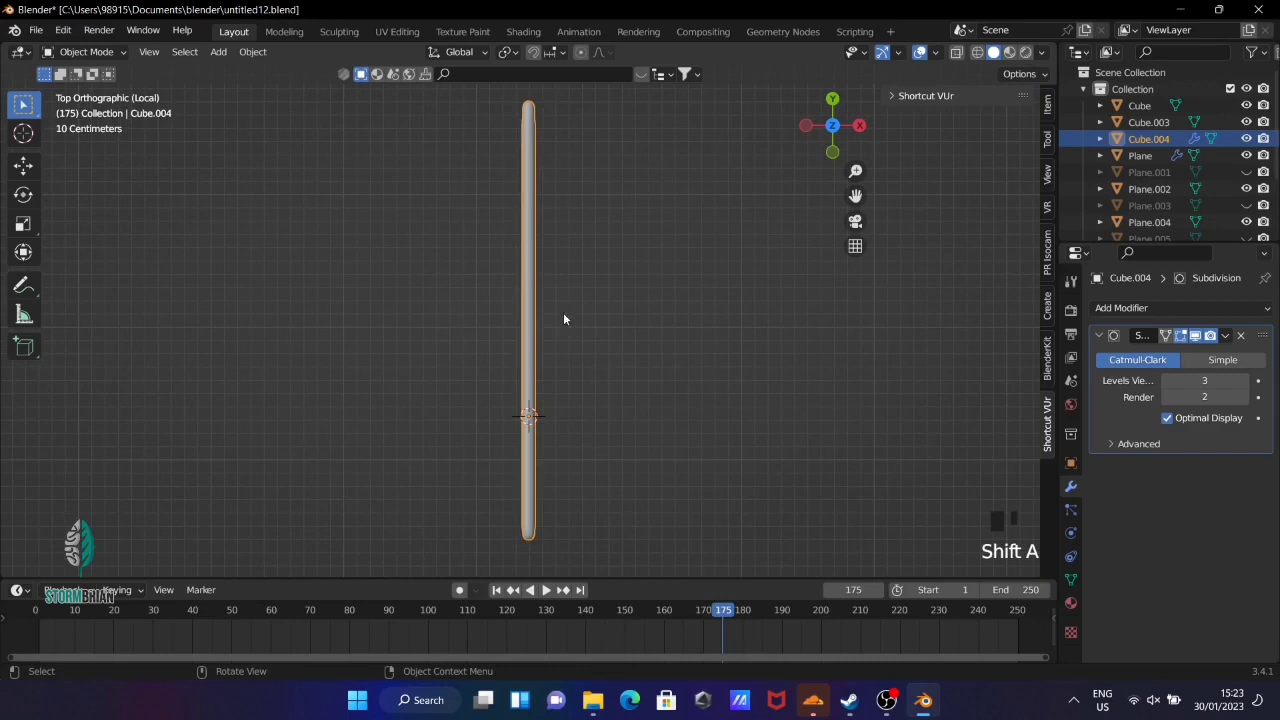
{"action": "key", "text": "shift+s"}
Add a cylinder, rotate it 90° onto its side, shrink it to a small cap and move it to the rod's end
{"action": "key", "text": "shift+a"}
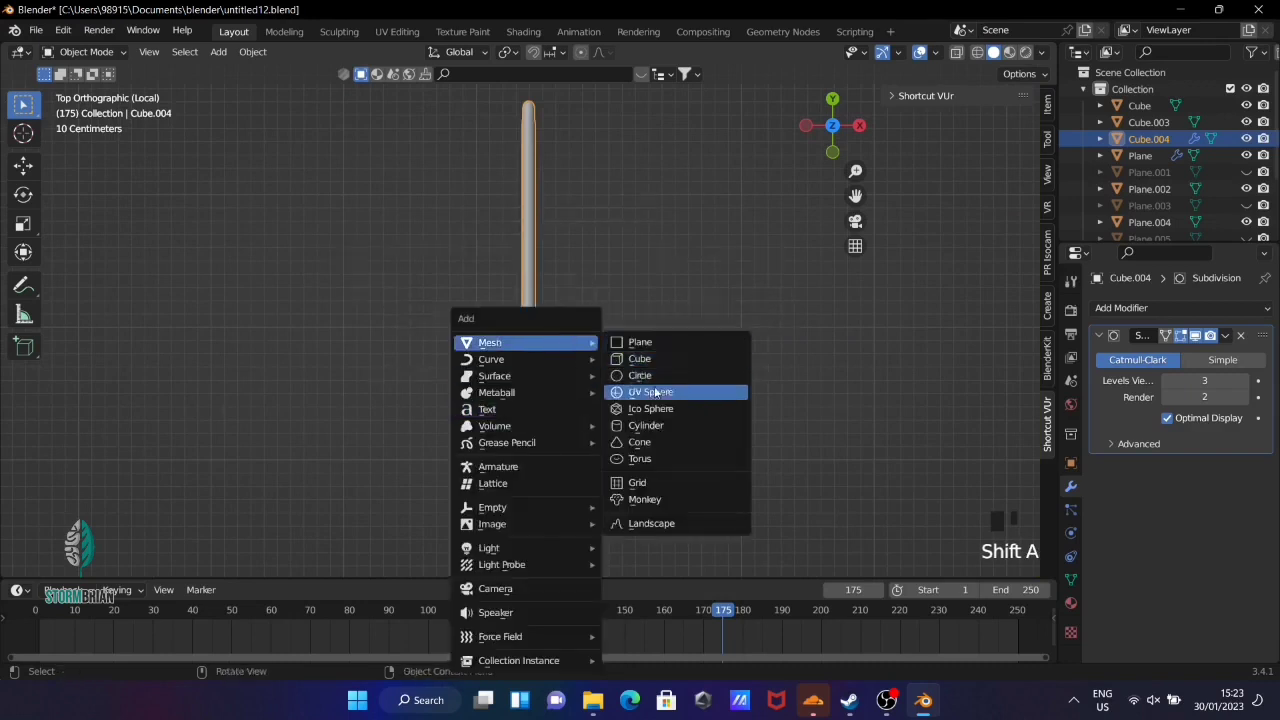
{"action": "scroll", "scroll_direction": "down", "scroll_amount": 3}
{"action": "key", "text": "r"}
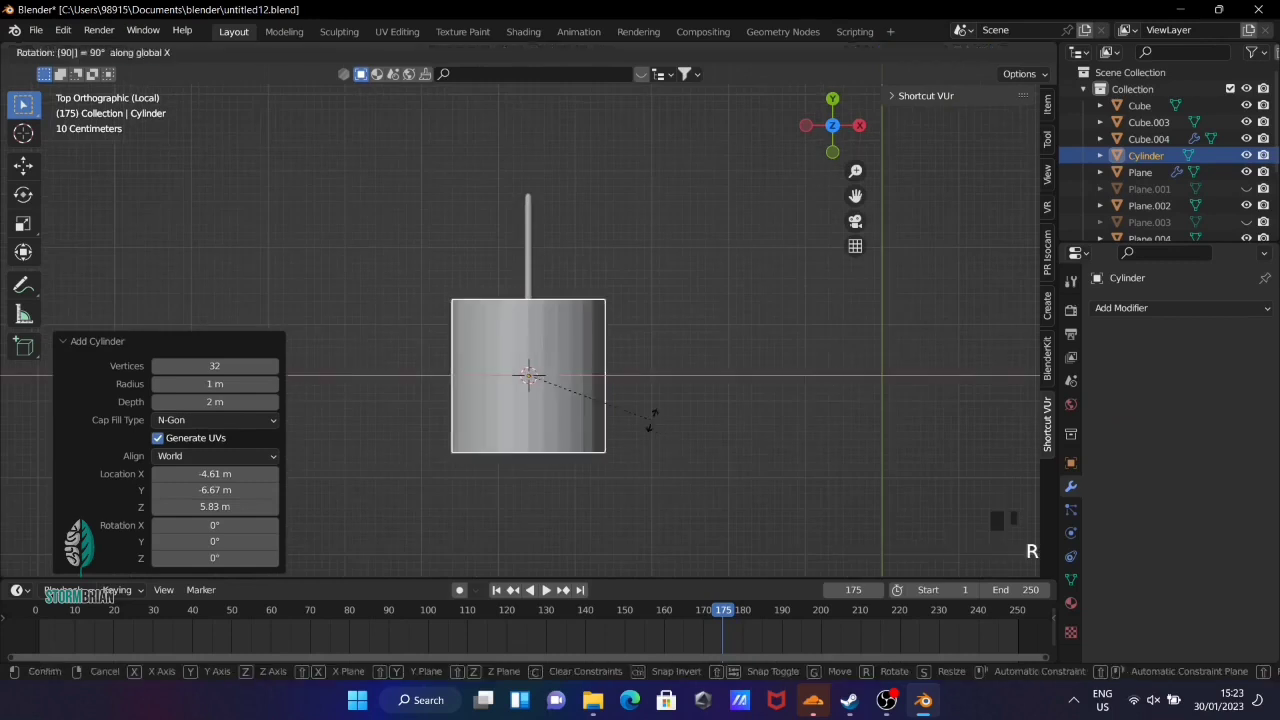
{"action": "key", "text": "s"}
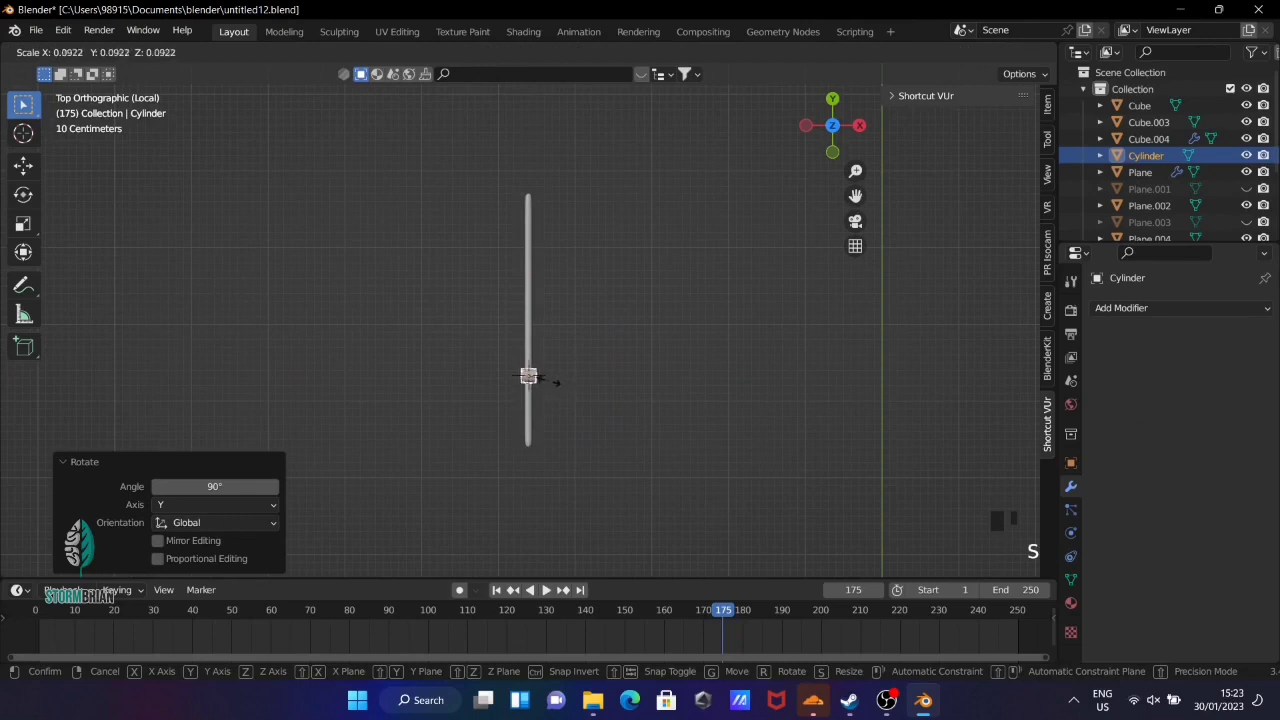
{"action": "key", "text": "g"}
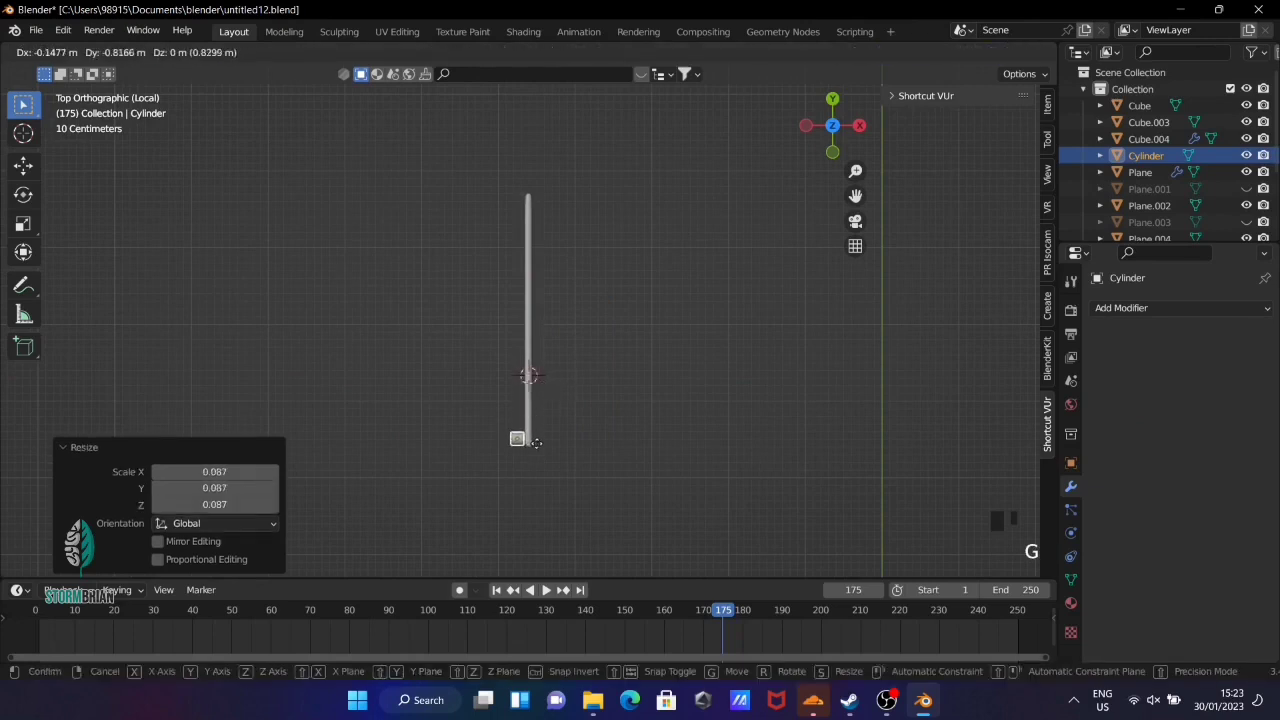
{"action": "key", "text": "s"}
{"action": "key", "text": "g"}
Extrude the cap's end face into a short bracket and scale it down slightly
{"action": "scroll", "scroll_direction": "up", "scroll_amount": 3}
{"action": "left_click_drag", "start_coordinate": [570, 504], "coordinate": [710, 441]}
{"action": "scroll", "scroll_direction": "up", "scroll_amount": 3}
{"action": "key", "text": "Tab"}
{"action": "key", "text": "Tab"}
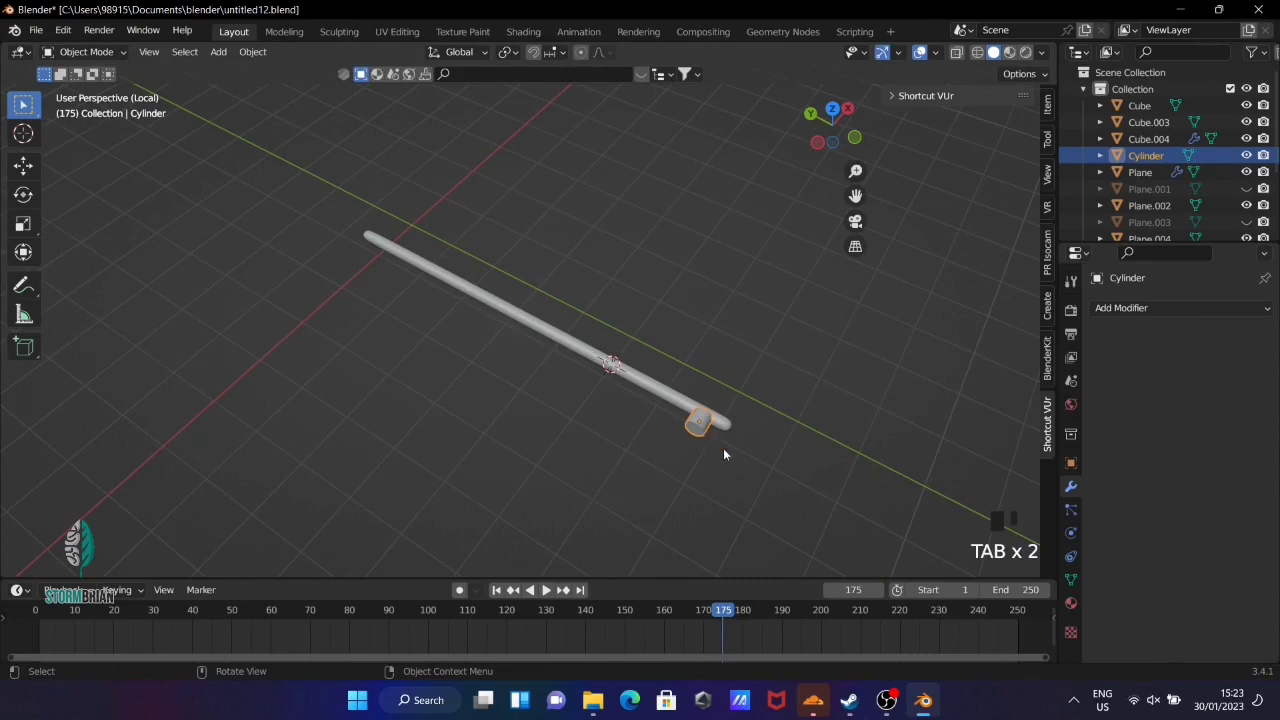
{"action": "left_click_drag", "start_coordinate": [727, 453], "coordinate": [706, 418]}
{"action": "key", "text": "Tab"}
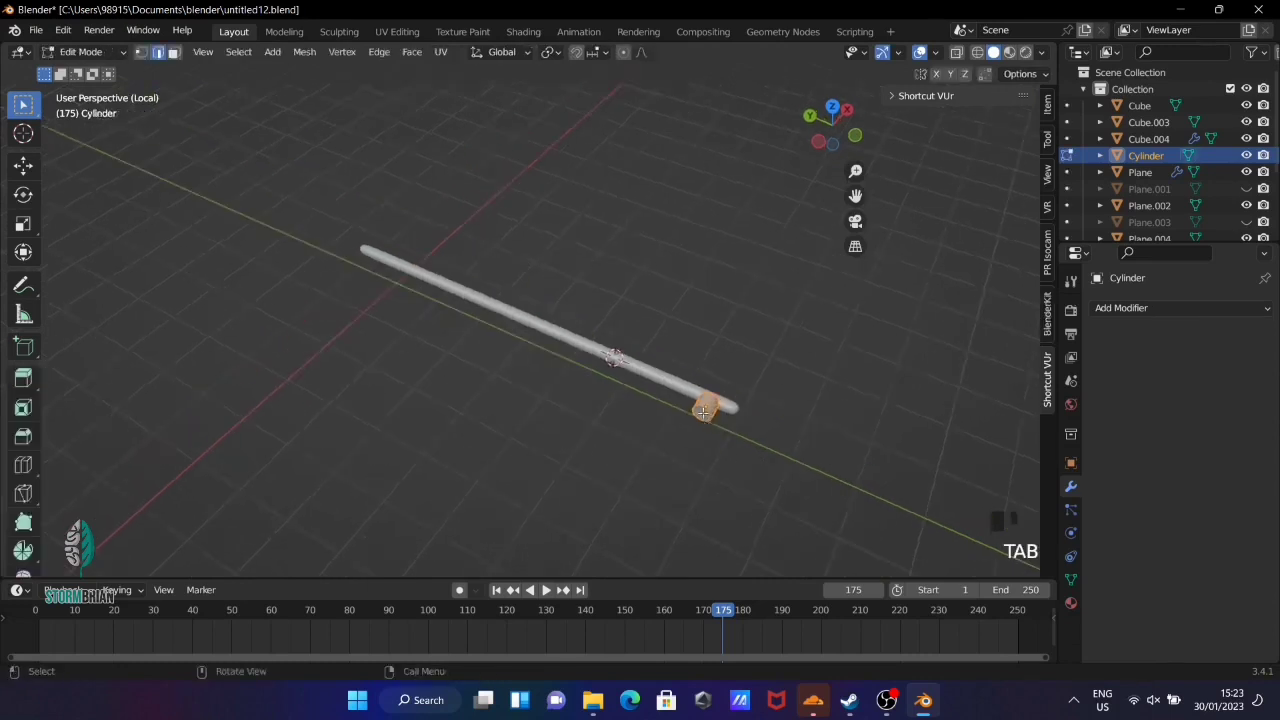
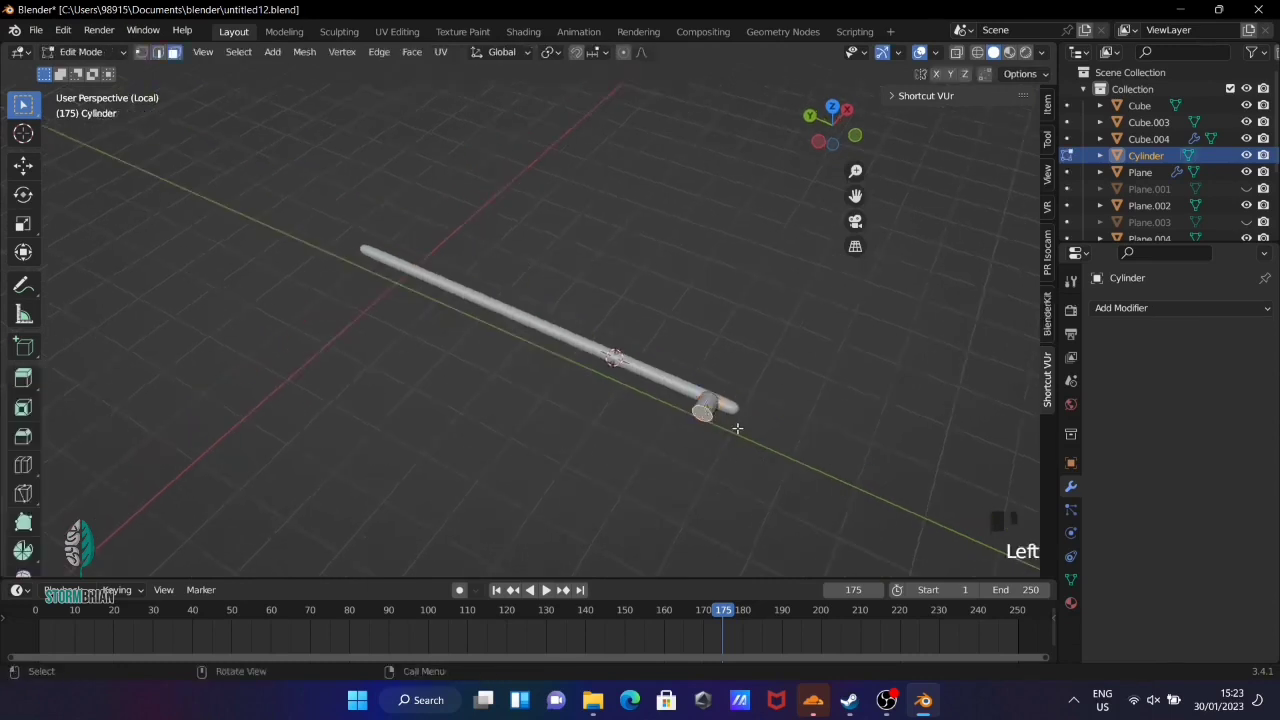
{"action": "key", "text": "e"}
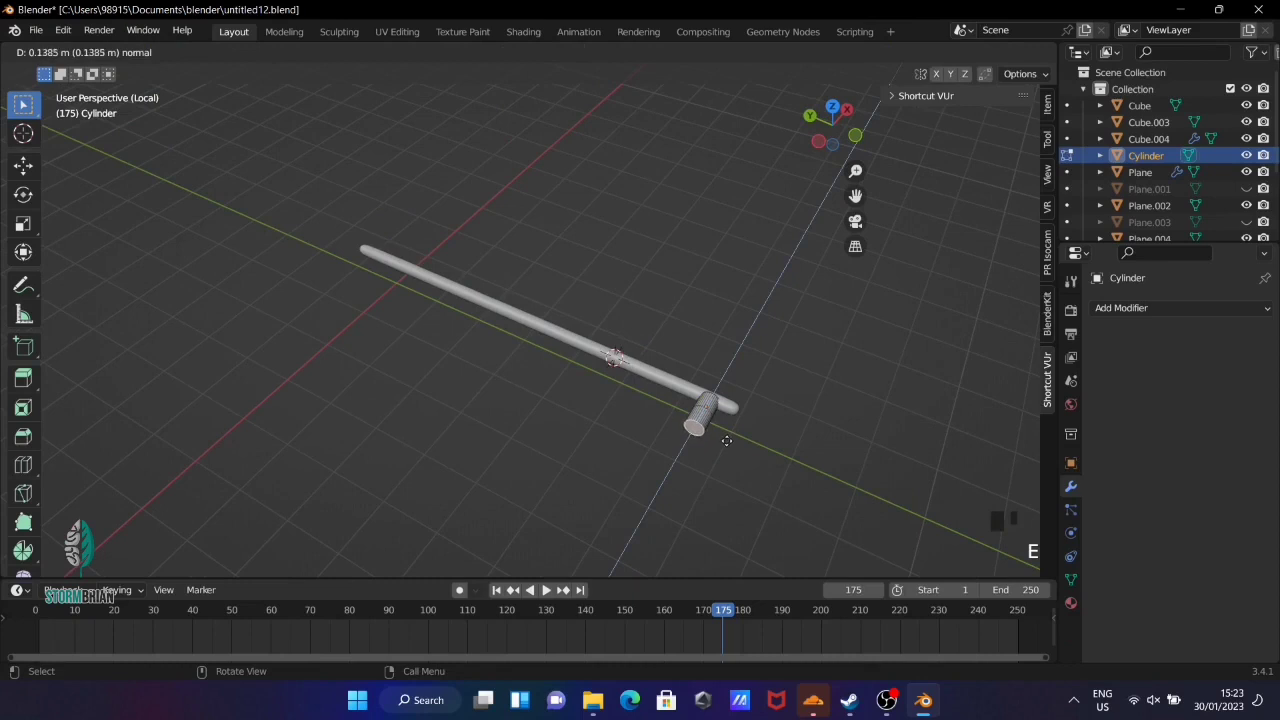
{"action": "key", "text": "e"}
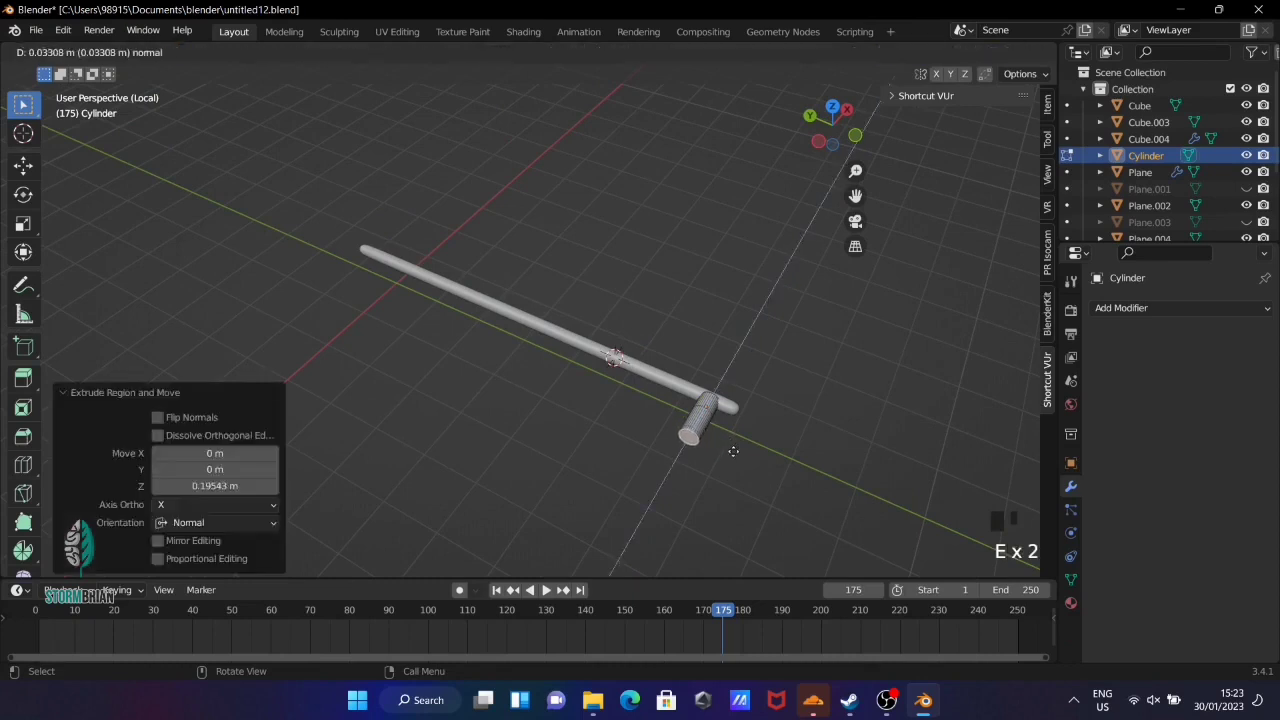
{"action": "key", "text": "Tab"}
{"action": "key", "text": "s"}
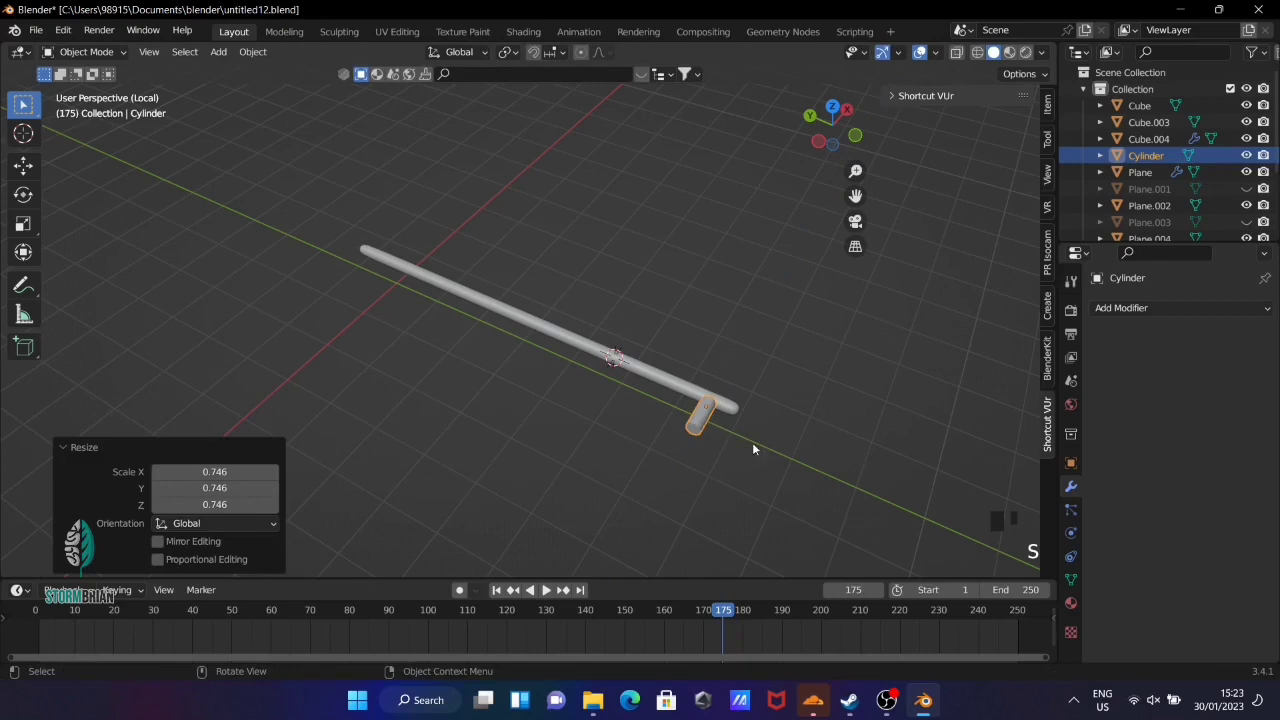
{"action": "left_click_drag", "start_coordinate": [787, 445], "coordinate": [707, 445]}
Duplicate the bracket to the curtain rod's other end so the rod has brackets on both ends
{"action": "key", "text": "KP_7"}
{"action": "key", "text": "KP_Divide"}
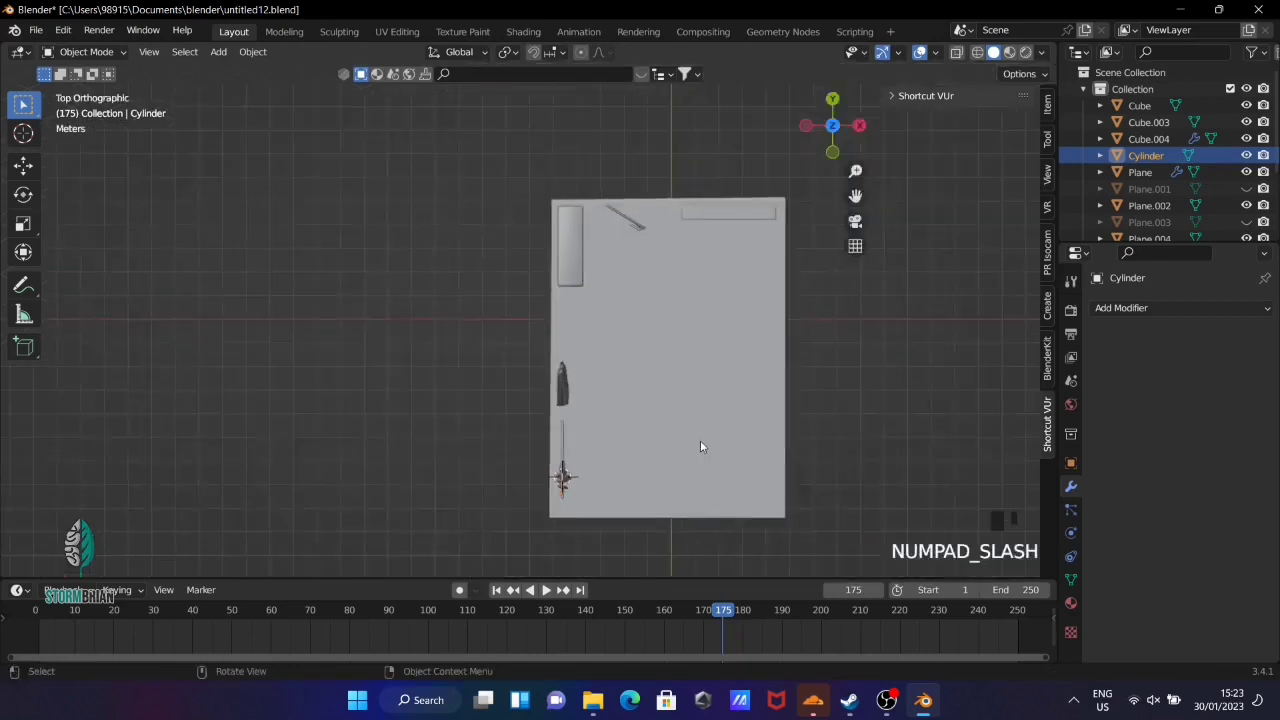
{"action": "scroll", "scroll_direction": "up", "scroll_amount": 3}
{"action": "left_click_drag", "start_coordinate": [712, 483], "coordinate": [732, 426]}
{"action": "scroll", "scroll_direction": "up", "scroll_amount": 3}
{"action": "key", "text": "shift+d"}
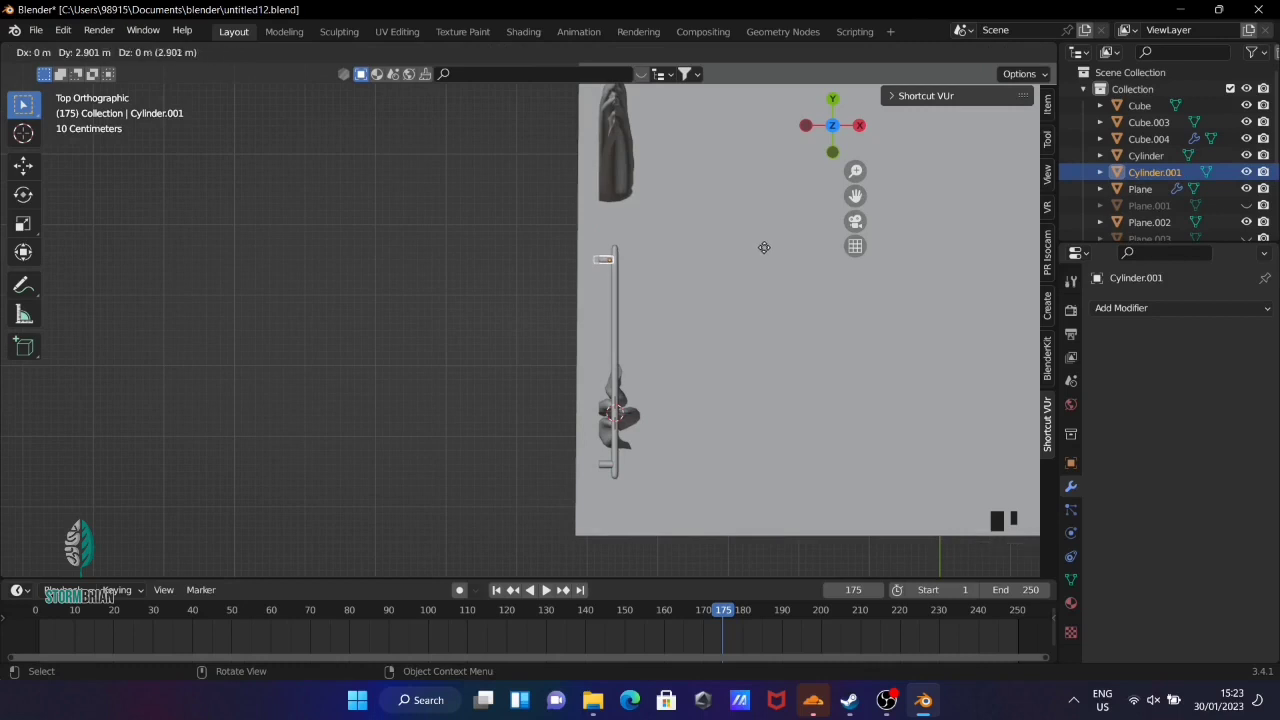
{"action": "left_click", "coordinate": [607, 466]}
Duplicate the rod with both brackets and move the copy along the wall above the second window
{"action": "left_click", "coordinate": [621, 450]}
{"action": "scroll", "scroll_direction": "down", "scroll_amount": 3}
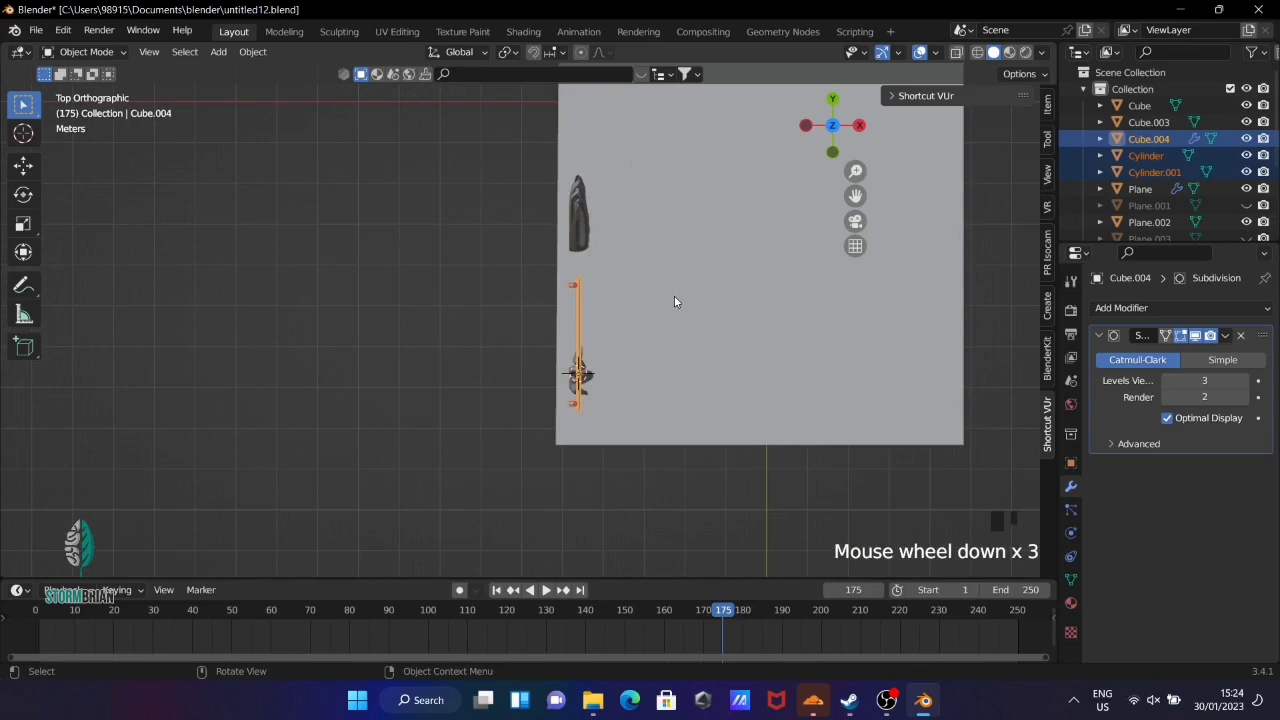
{"action": "key", "text": "shift+d"}
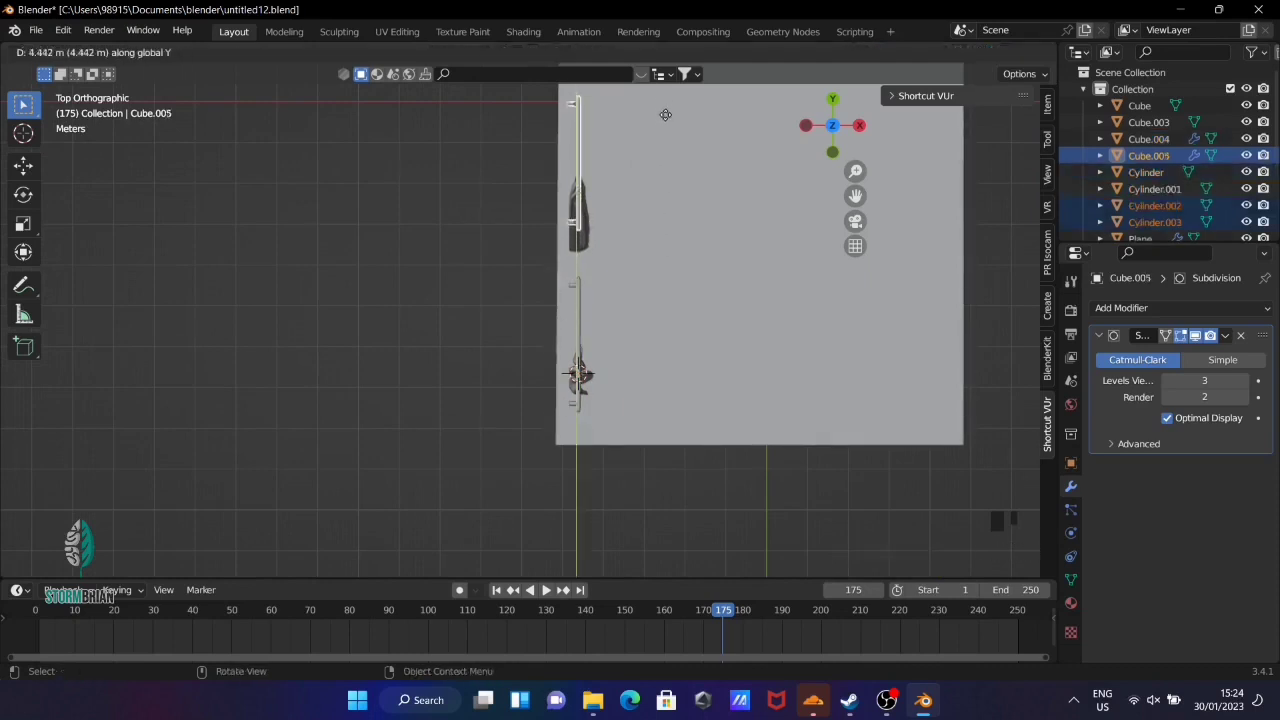
{"action": "key", "text": "KP_3"}
{"action": "key", "text": "g"}
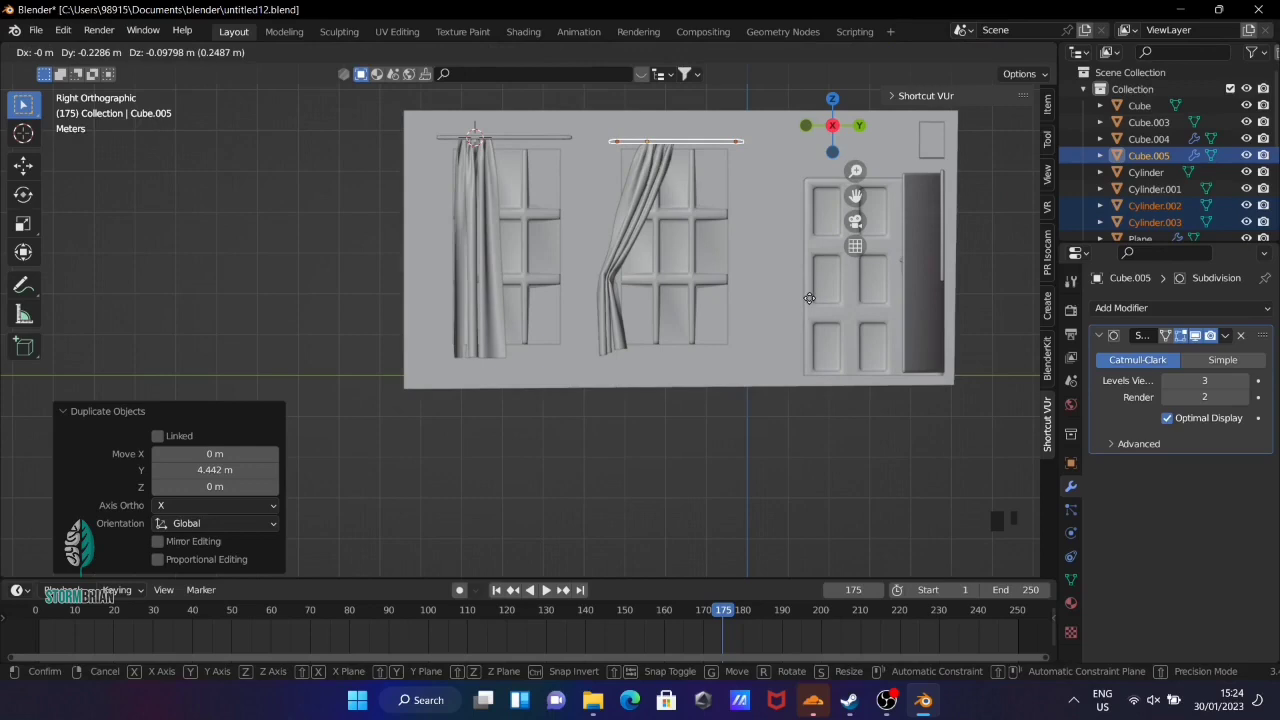
{"action": "left_click", "coordinate": [827, 423]}
Orbit back out to see the whole room and select the room's walls and floor
{"action": "left_click_drag", "start_coordinate": [645, 400], "coordinate": [574, 248]}
{"action": "scroll", "scroll_direction": "down", "scroll_amount": 3}
{"action": "left_click_drag", "start_coordinate": [574, 248], "coordinate": [591, 270]}
{"action": "scroll", "scroll_direction": "down", "scroll_amount": 3}
{"action": "left_click_drag", "start_coordinate": [602, 278], "coordinate": [769, 395]}
{"action": "scroll", "scroll_direction": "down", "scroll_amount": 3}
{"action": "left_click_drag", "start_coordinate": [767, 396], "coordinate": [638, 406]}
{"action": "left_click", "coordinate": [638, 406]}
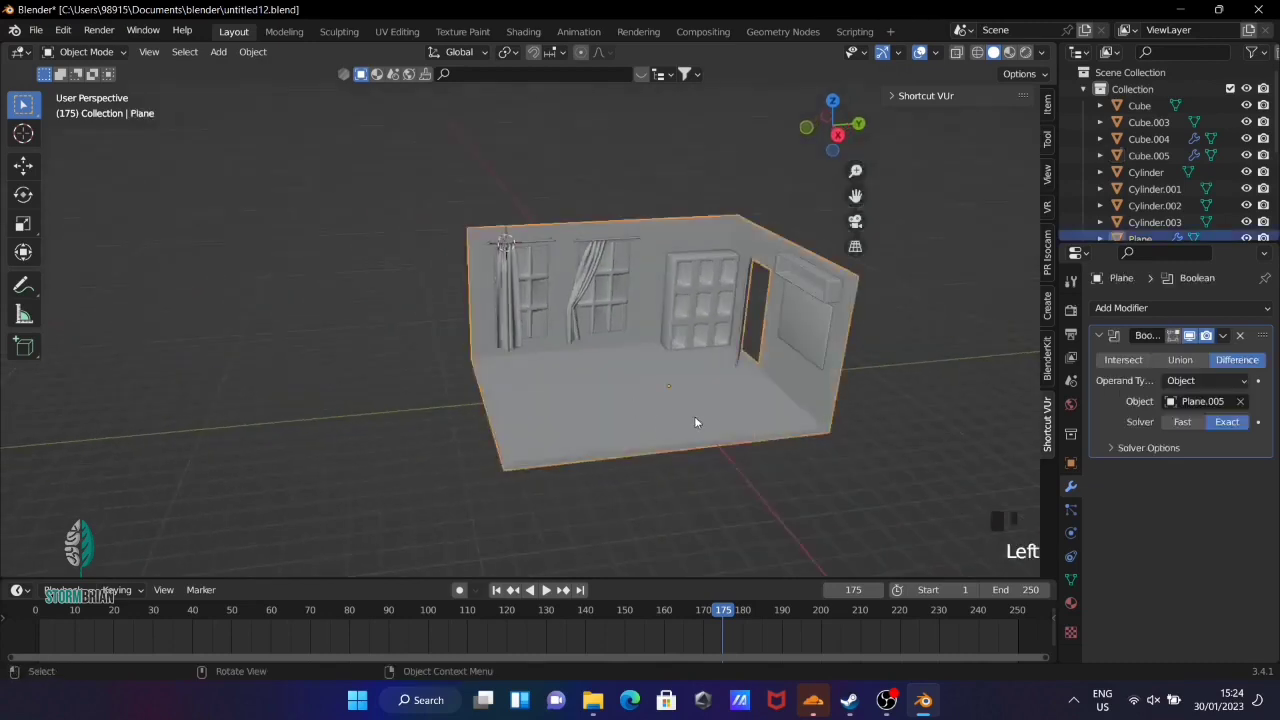
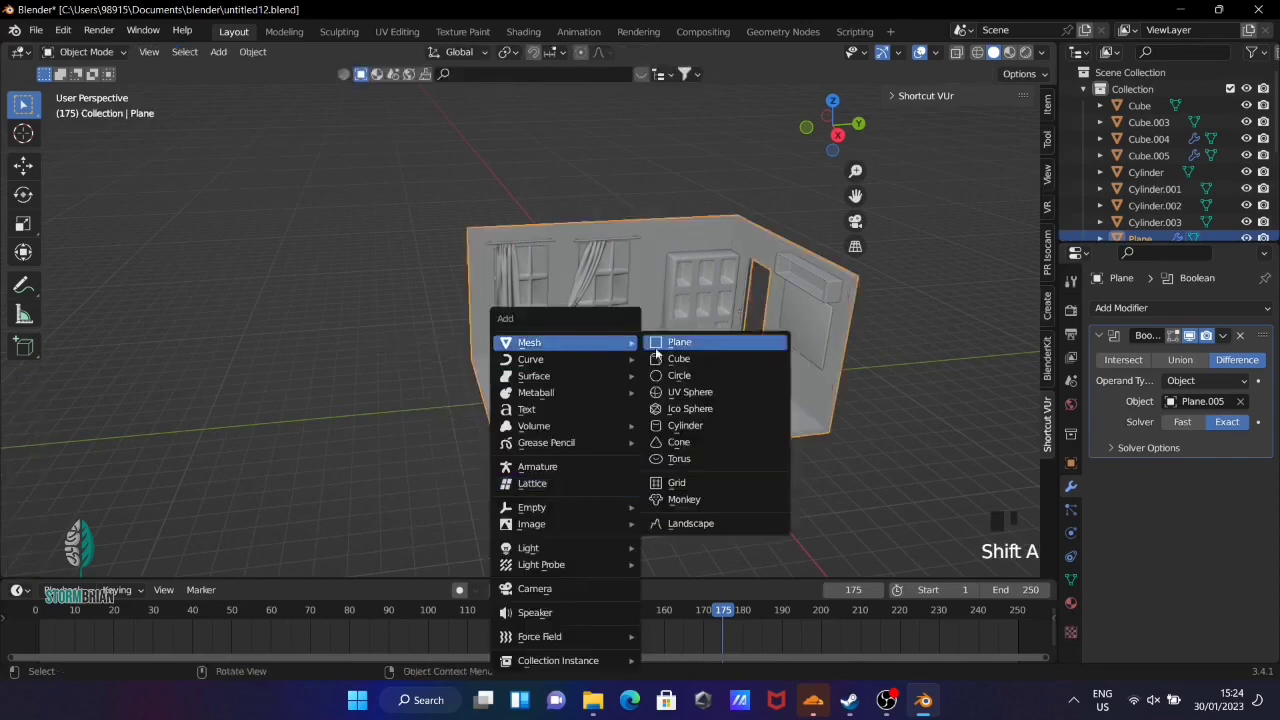
Scale the new plane up to rug size over the floor and extrude it into a thin slab
{"action": "scroll", "scroll_direction": "down", "scroll_amount": 3}
{"action": "scroll", "scroll_direction": "up", "scroll_amount": 3}
{"action": "key", "text": "KP_7"}
{"action": "key", "text": "s"}
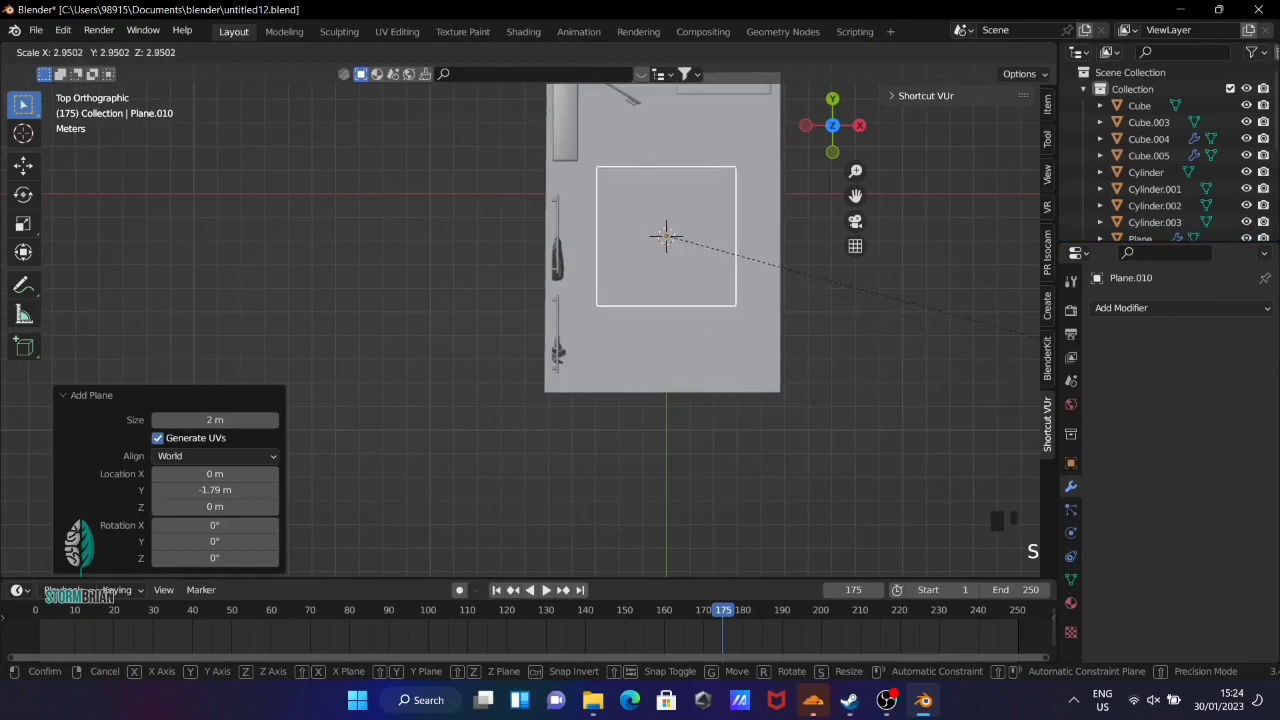
{"action": "key", "text": "g"}
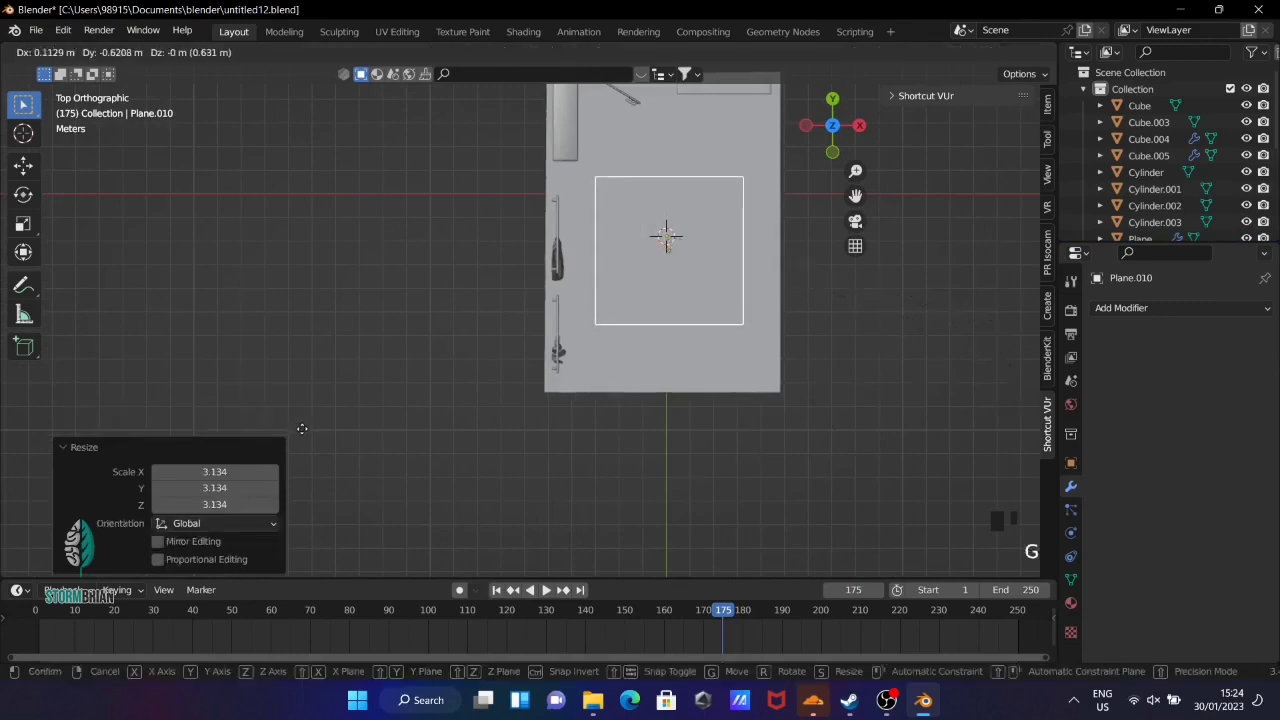
{"action": "key", "text": "KP_3"}
{"action": "key", "text": "Tab"}
{"action": "key", "text": "e"}
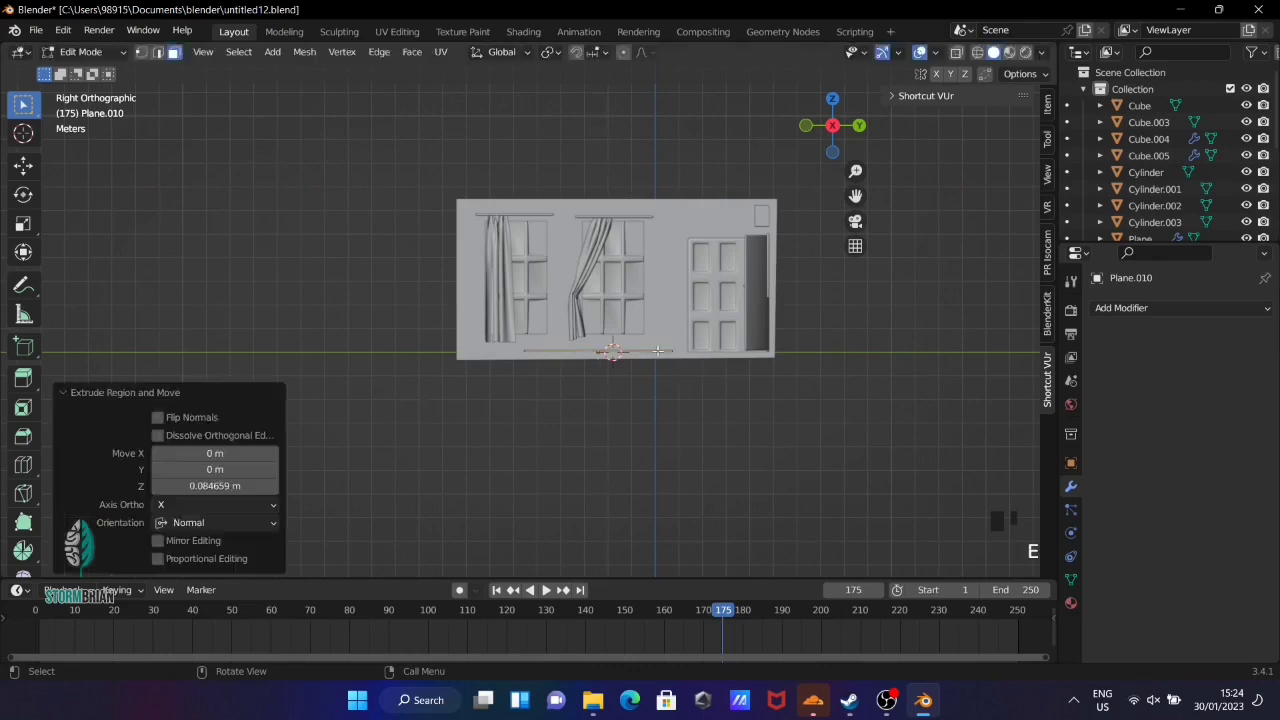
{"action": "key", "text": "Tab"}
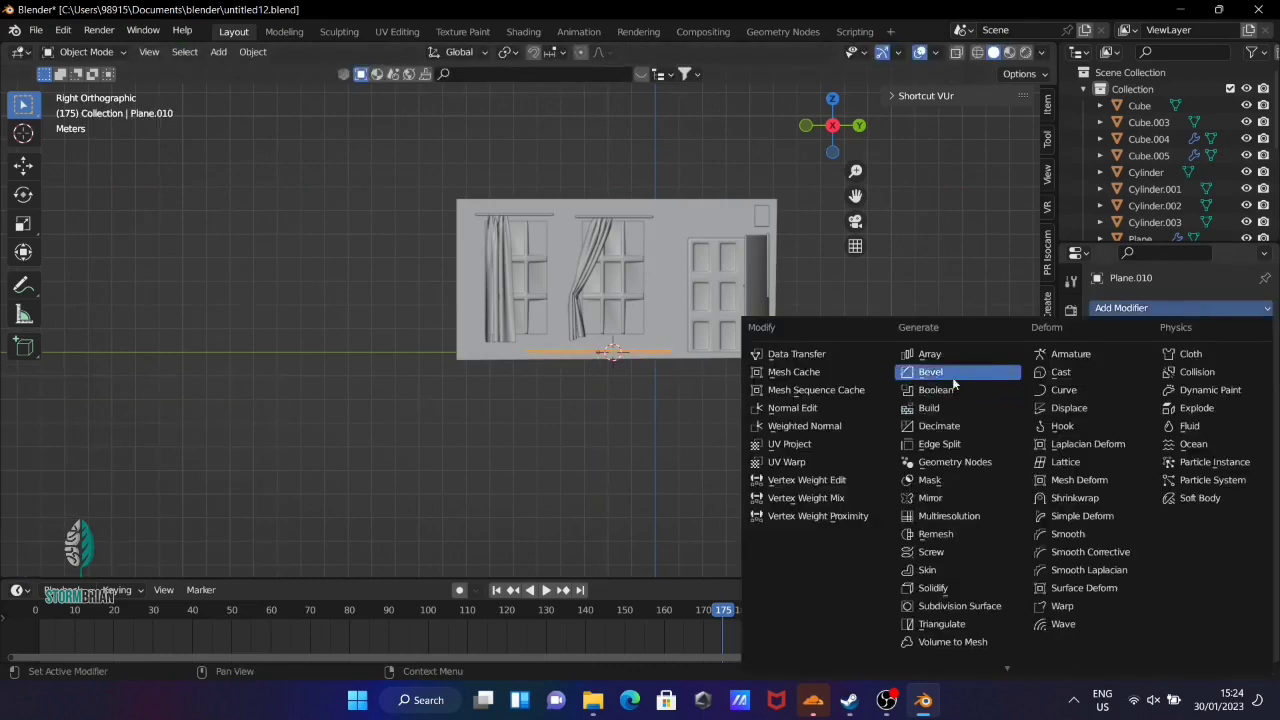
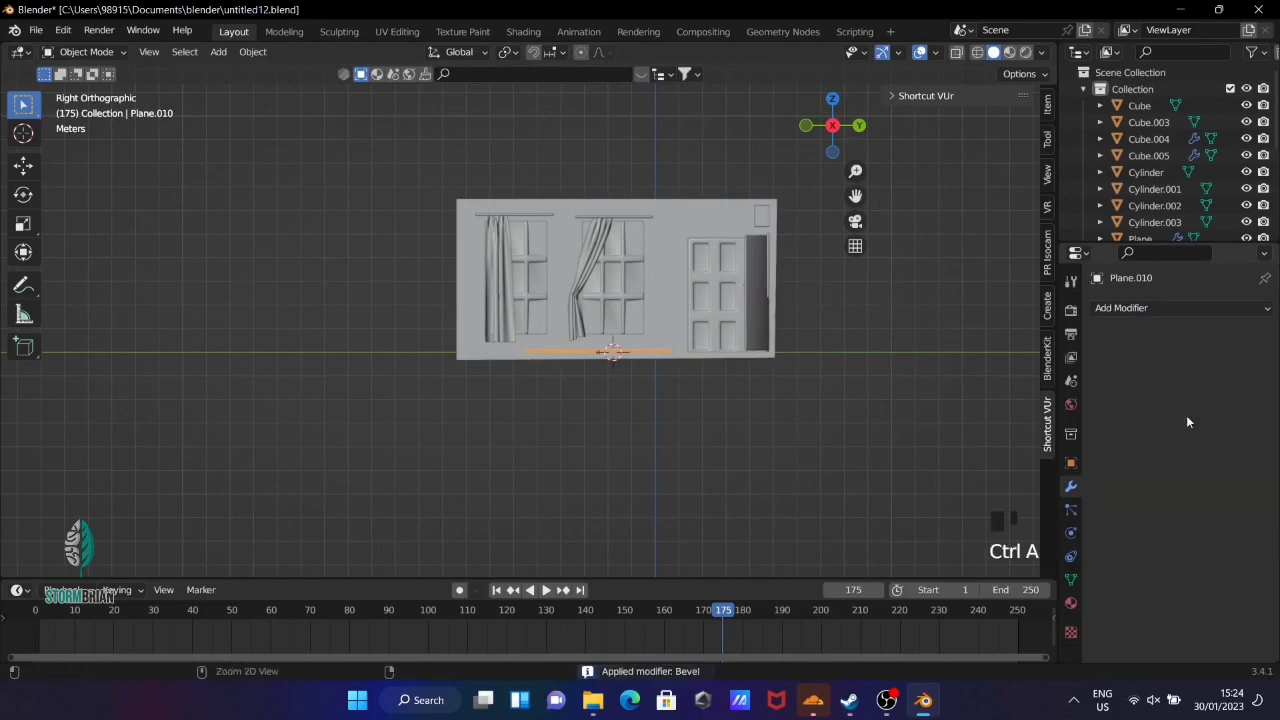
Add a cube on the rug and scale it down vertically into a low flattened box
{"action": "left_click_drag", "start_coordinate": [709, 346], "coordinate": [717, 402]}
{"action": "right_click", "coordinate": [717, 402]}
{"action": "left_click", "coordinate": [709, 385]}
{"action": "right_click", "coordinate": [710, 383]}
{"action": "scroll", "scroll_direction": "up", "scroll_amount": 3}
{"action": "left_click_drag", "start_coordinate": [842, 482], "coordinate": [717, 467]}
{"action": "key", "text": "shift+s"}
{"action": "key", "text": "shift+a"}
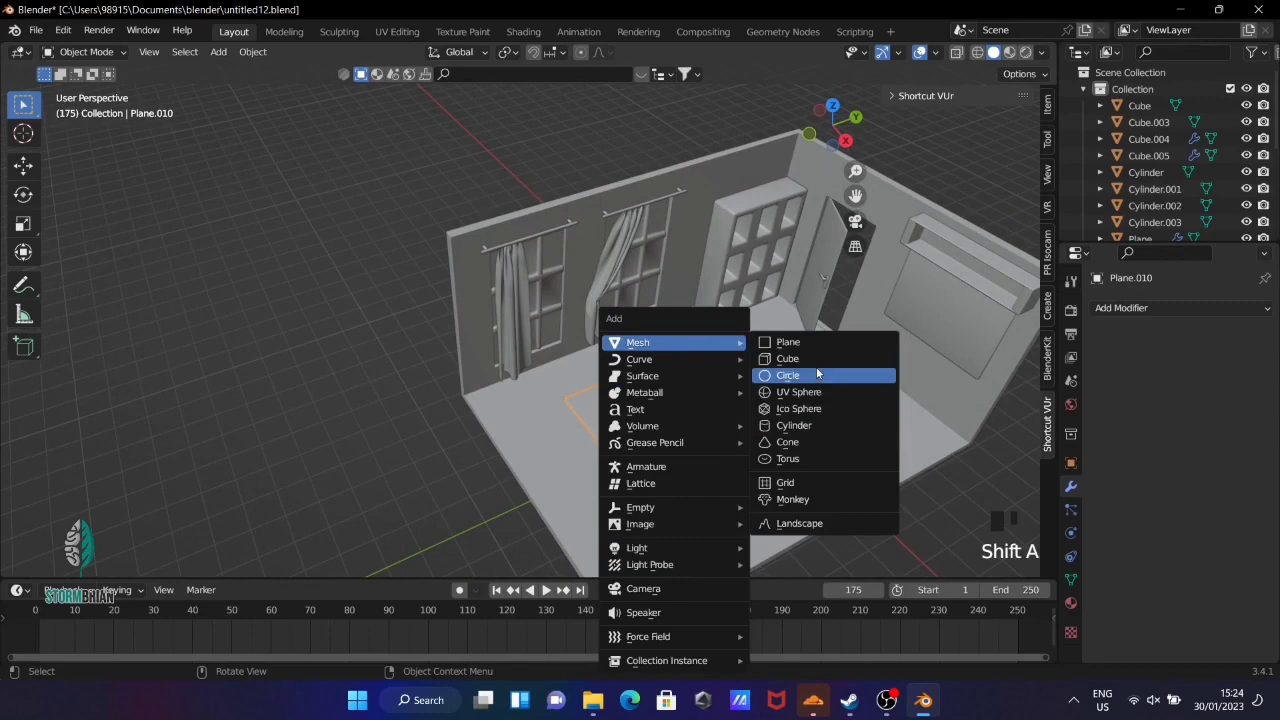
{"action": "key", "text": "g"}
{"action": "key", "text": "s"}
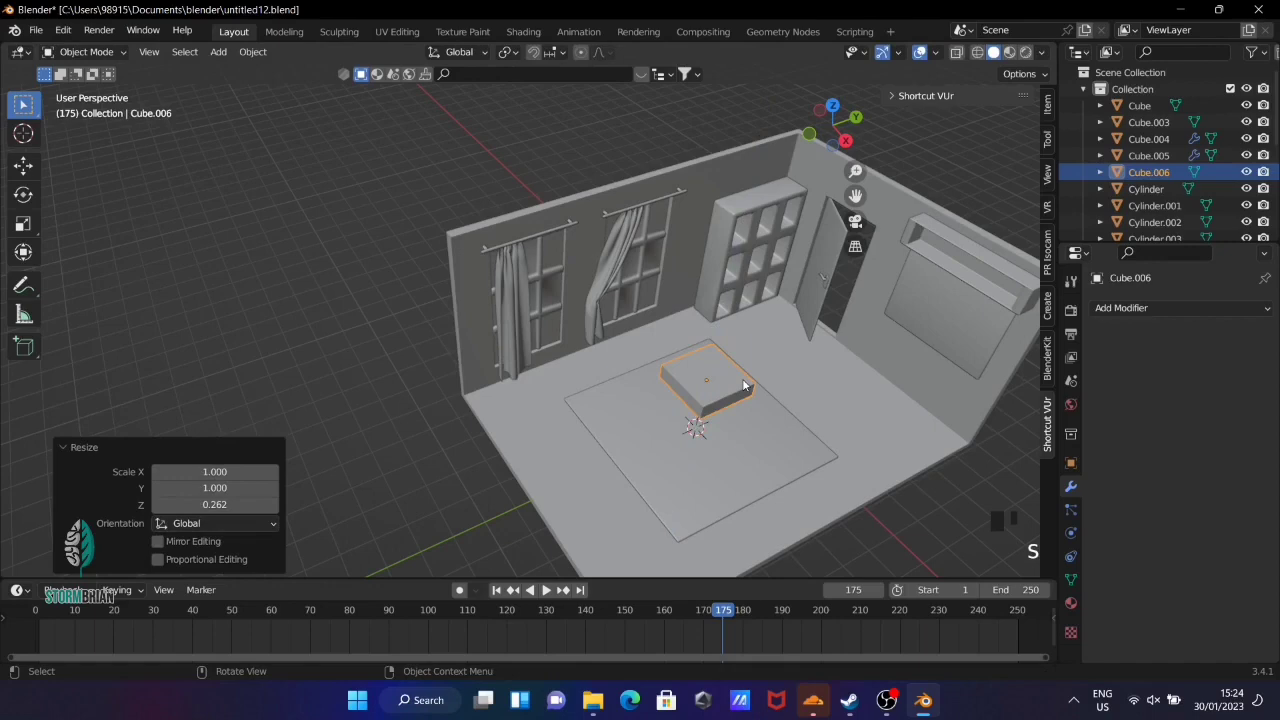
Isolate the box in local view and enter Edit Mode on its mesh
{"action": "key", "text": "KP_Divide"}
{"action": "scroll", "scroll_direction": "down", "scroll_amount": 3}
{"action": "left_click_drag", "start_coordinate": [757, 366], "coordinate": [840, 316]}
{"action": "key", "text": "g"}
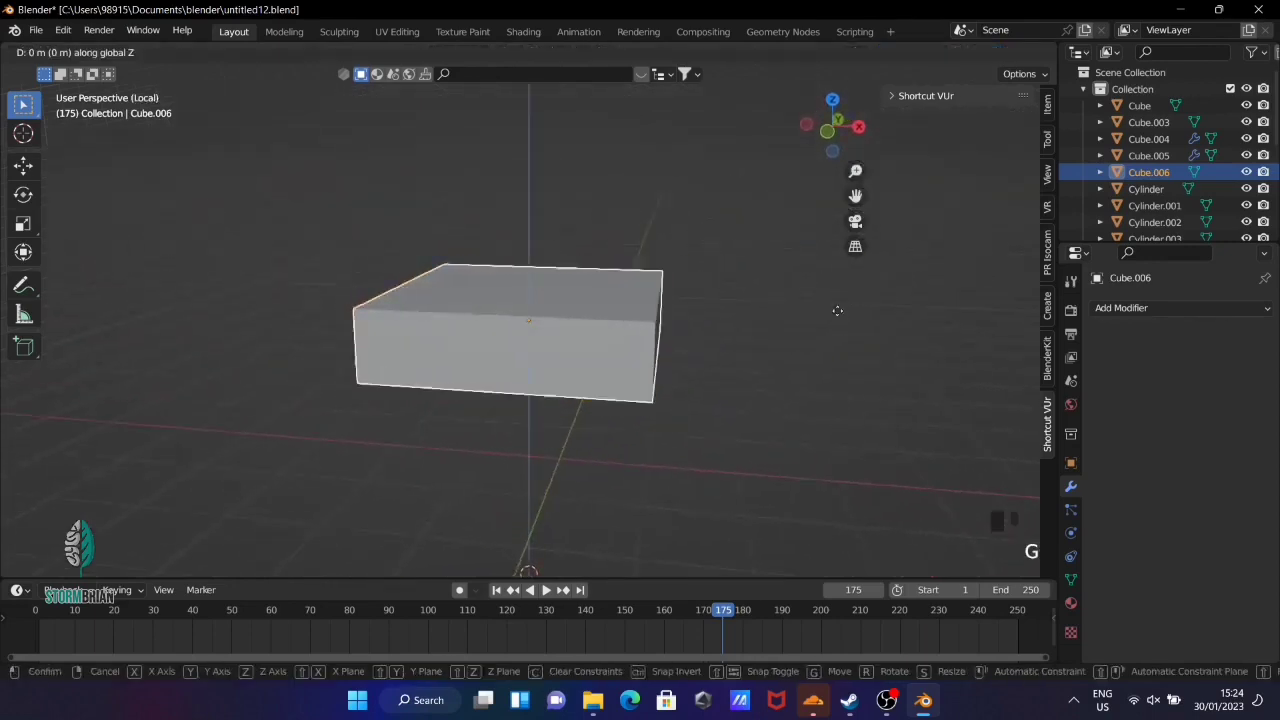
{"action": "key", "text": "s"}
{"action": "scroll", "scroll_direction": "up", "scroll_amount": 3}
{"action": "left_click_drag", "start_coordinate": [503, 301], "coordinate": [556, 329]}
{"action": "scroll", "scroll_direction": "down", "scroll_amount": 3}
{"action": "middle_click", "coordinate": [513, 340]}
{"action": "key", "text": "Tab"}
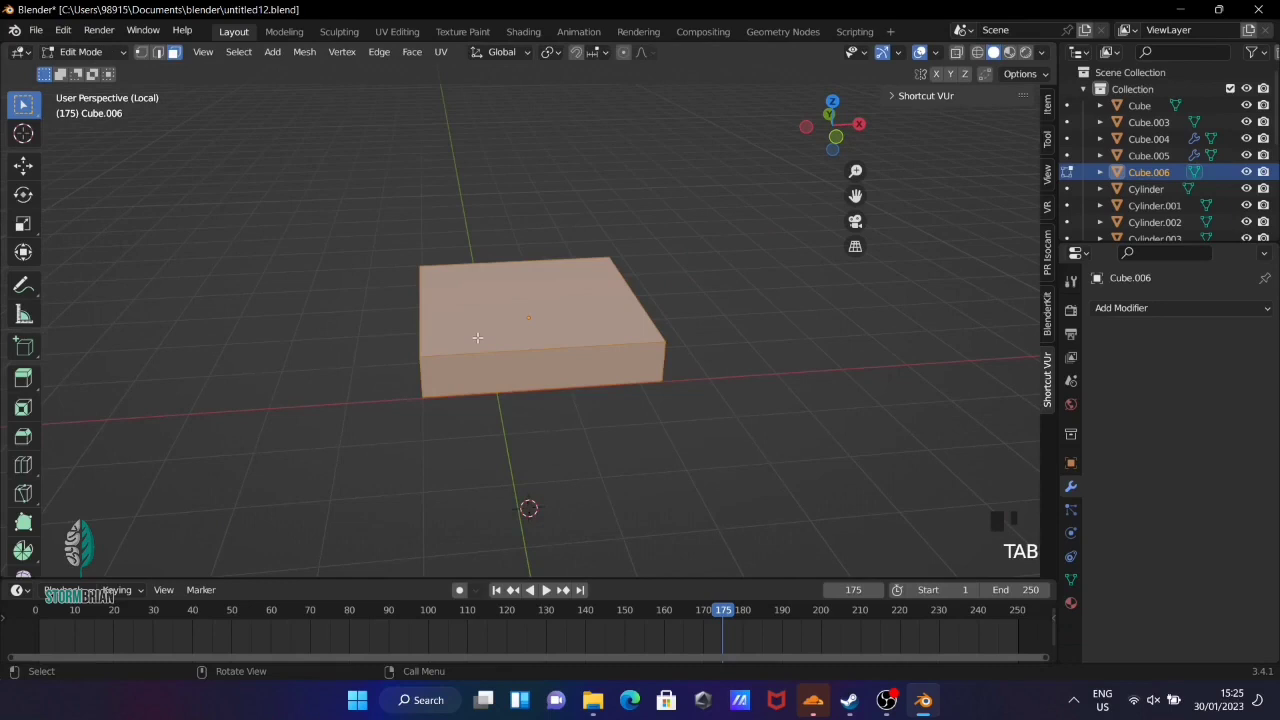
Loop-cut the box, extrude the back up into a tall backrest and tilt its top backward
{"action": "key", "text": "ctrl+r"}
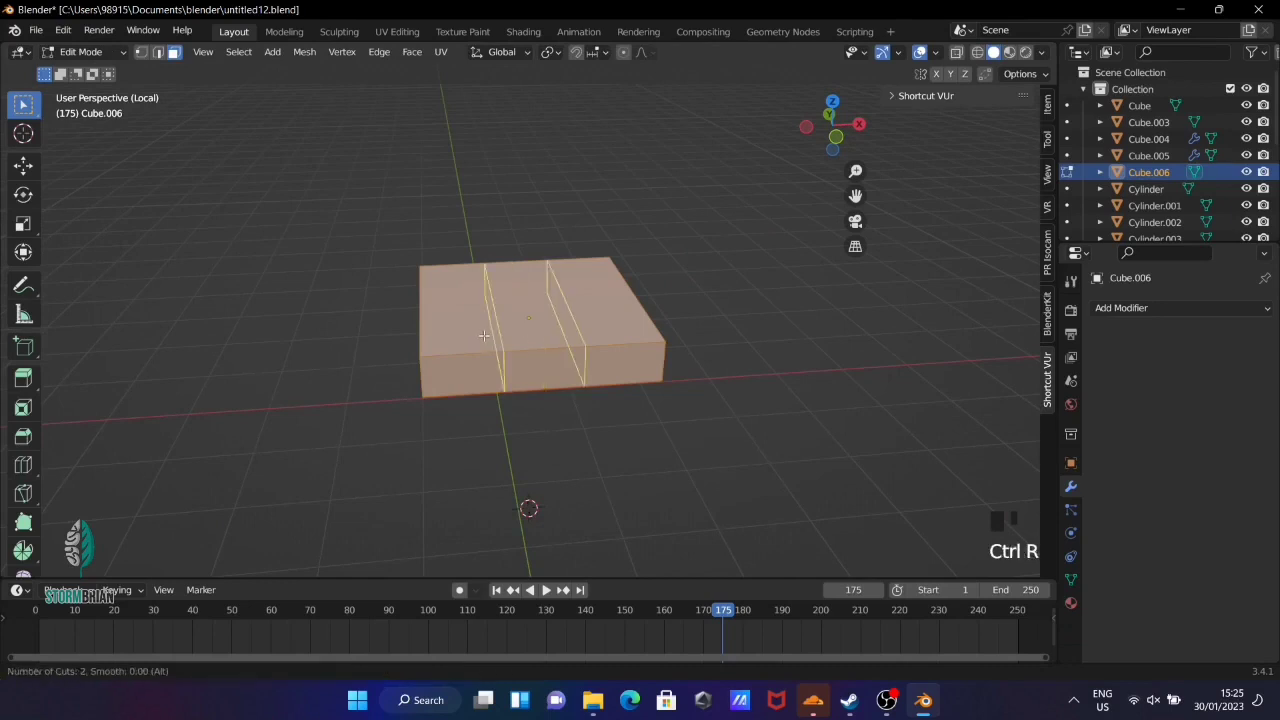
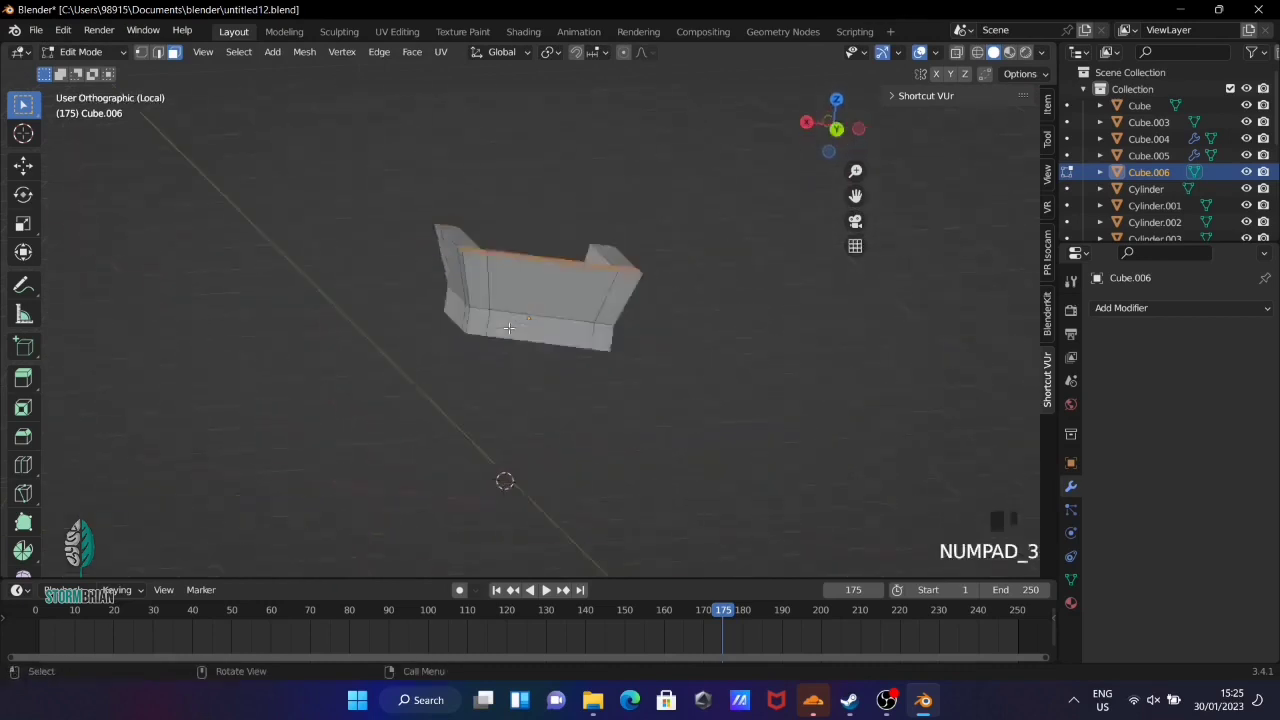
{"action": "key", "text": "e"}
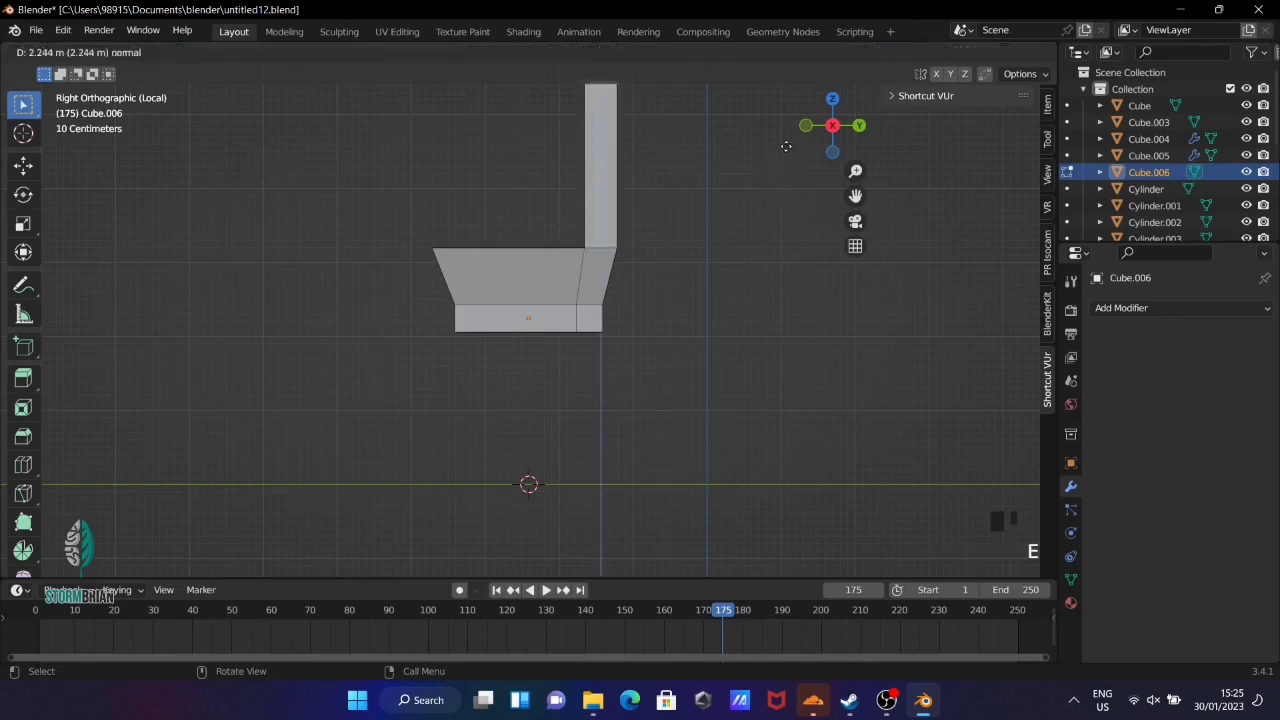
{"action": "scroll", "scroll_direction": "down", "scroll_amount": 3}
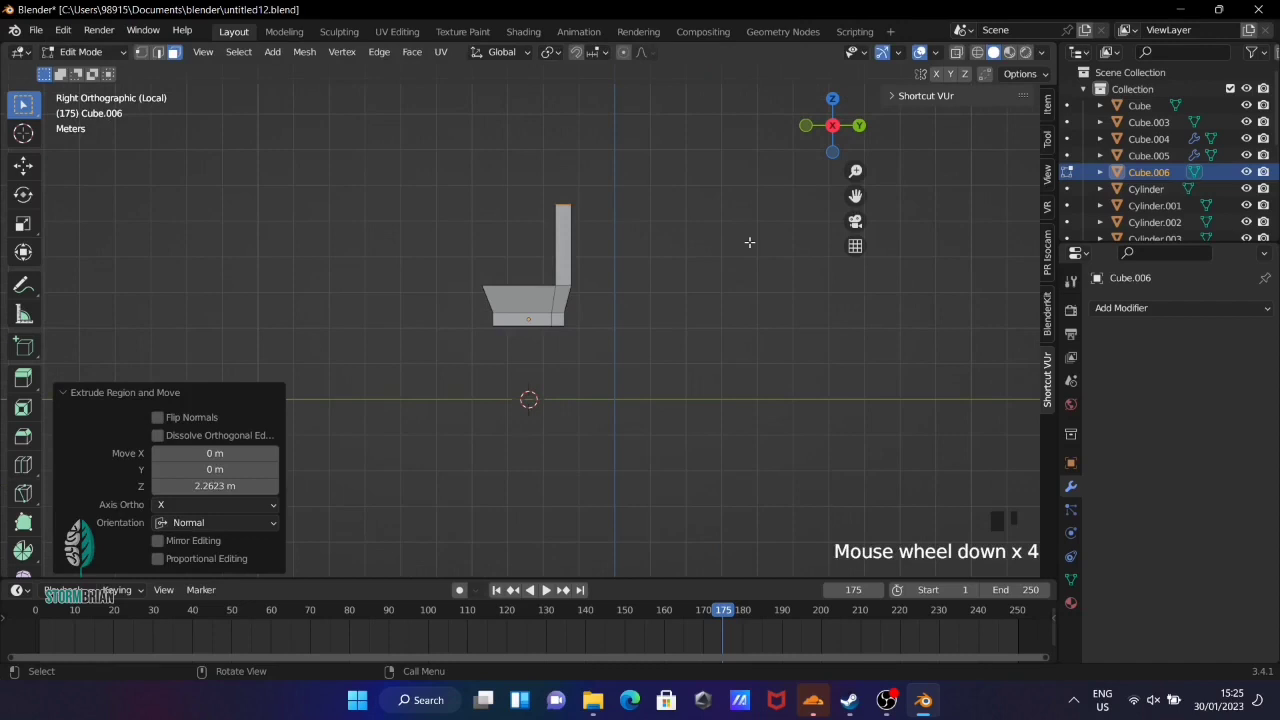
{"action": "key", "text": "g"}
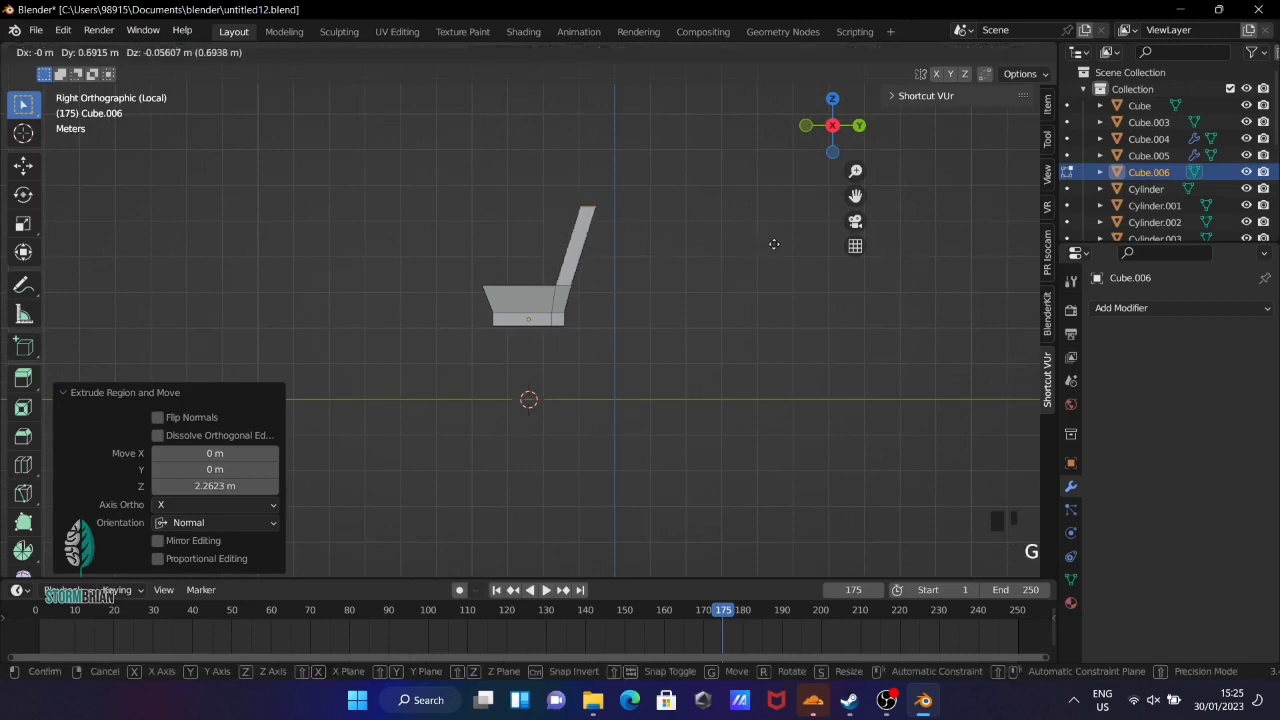
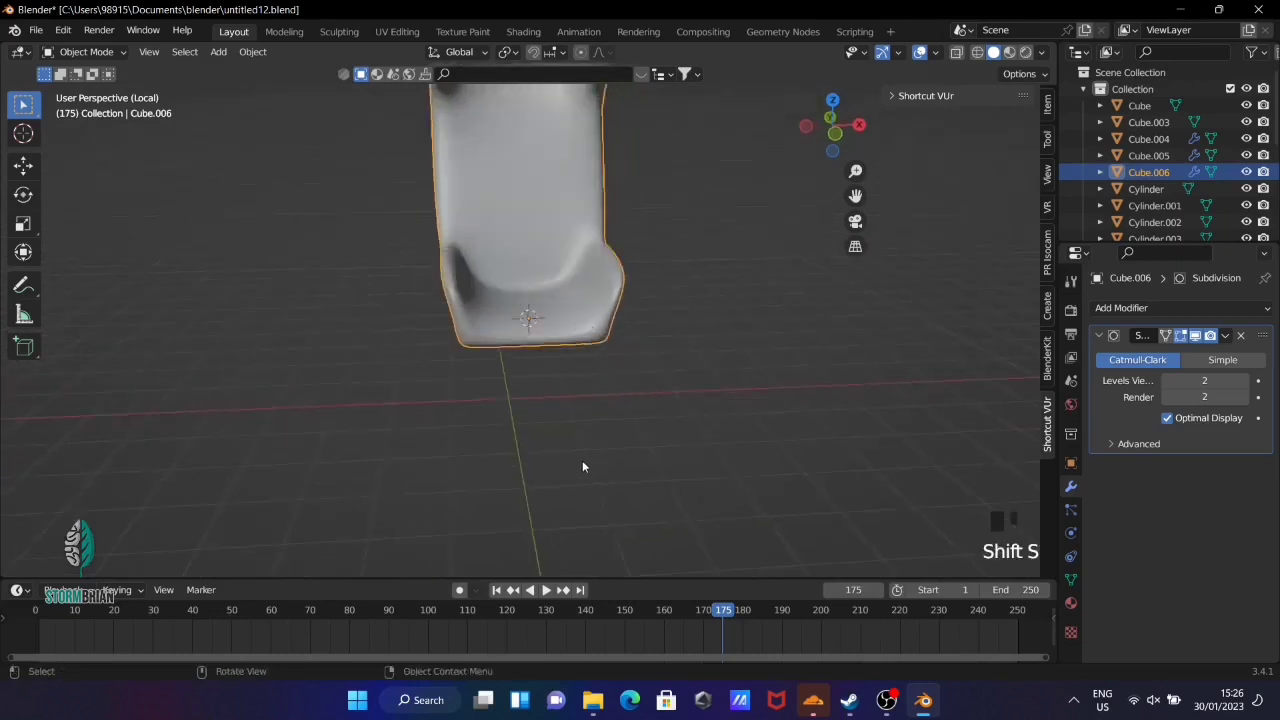
Add a plane, raise it into the armchair's seat and scale it down to fit
{"action": "key", "text": "shift+a"}
{"action": "scroll", "scroll_direction": "up", "scroll_amount": 3}
{"action": "left_click_drag", "start_coordinate": [593, 270], "coordinate": [601, 260]}
{"action": "key", "text": "g"}
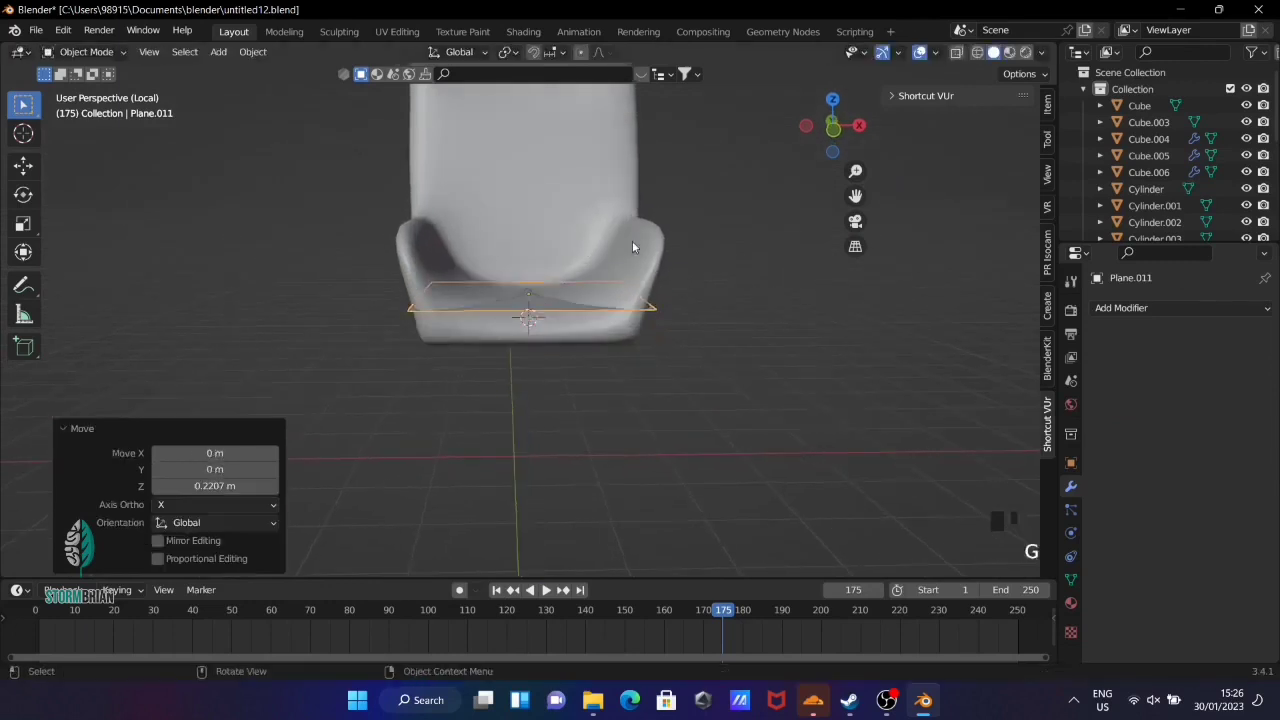
{"action": "key", "text": "s"}
{"action": "scroll", "scroll_direction": "up", "scroll_amount": 3}
{"action": "left_click_drag", "start_coordinate": [600, 242], "coordinate": [550, 312]}
Add loop cuts across the seat plane in Edit Mode and return to Object Mode
{"action": "key", "text": "ctrl+r"}
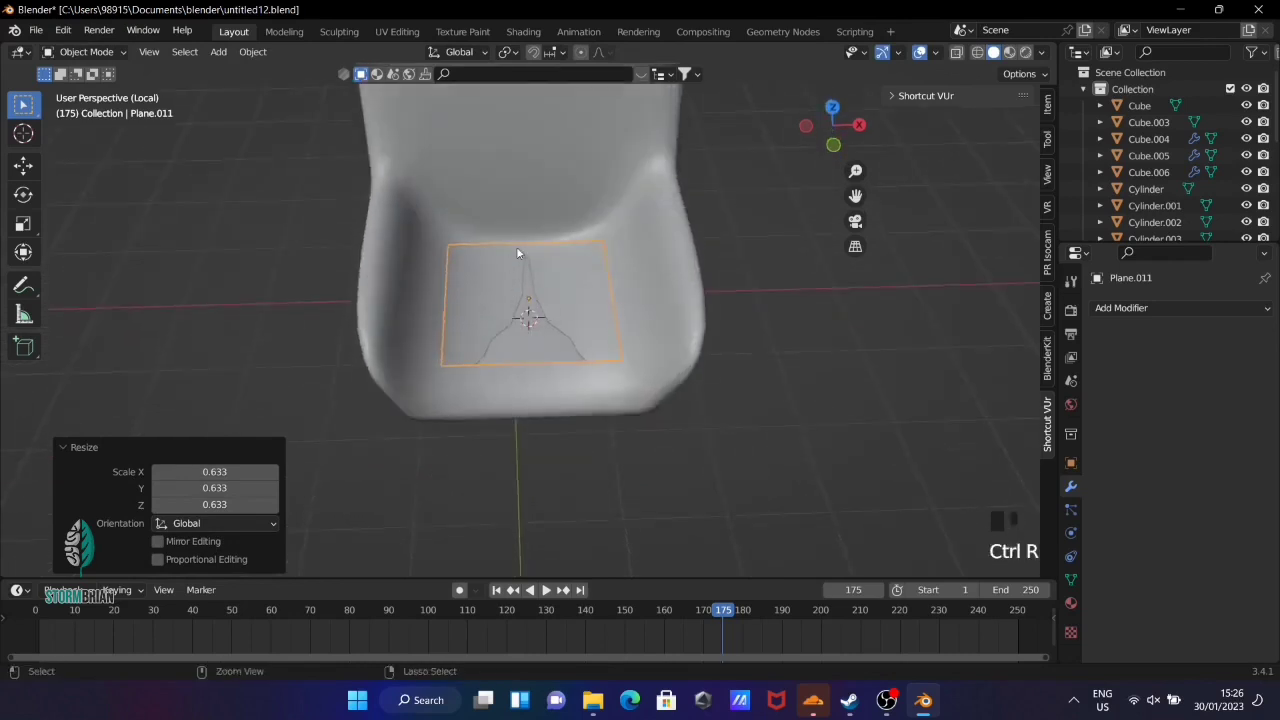
{"action": "key", "text": "ctrl+r"}
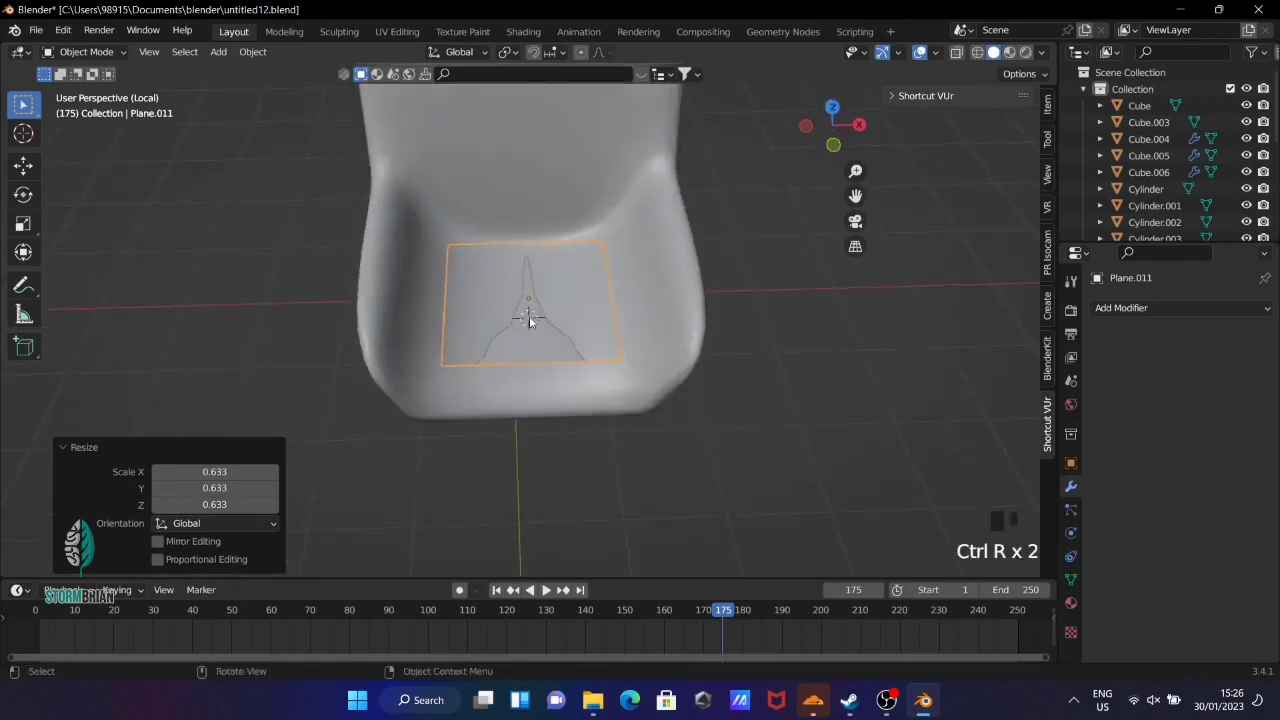
{"action": "key", "text": "Tab"}
{"action": "key", "text": "ctrl+r"}
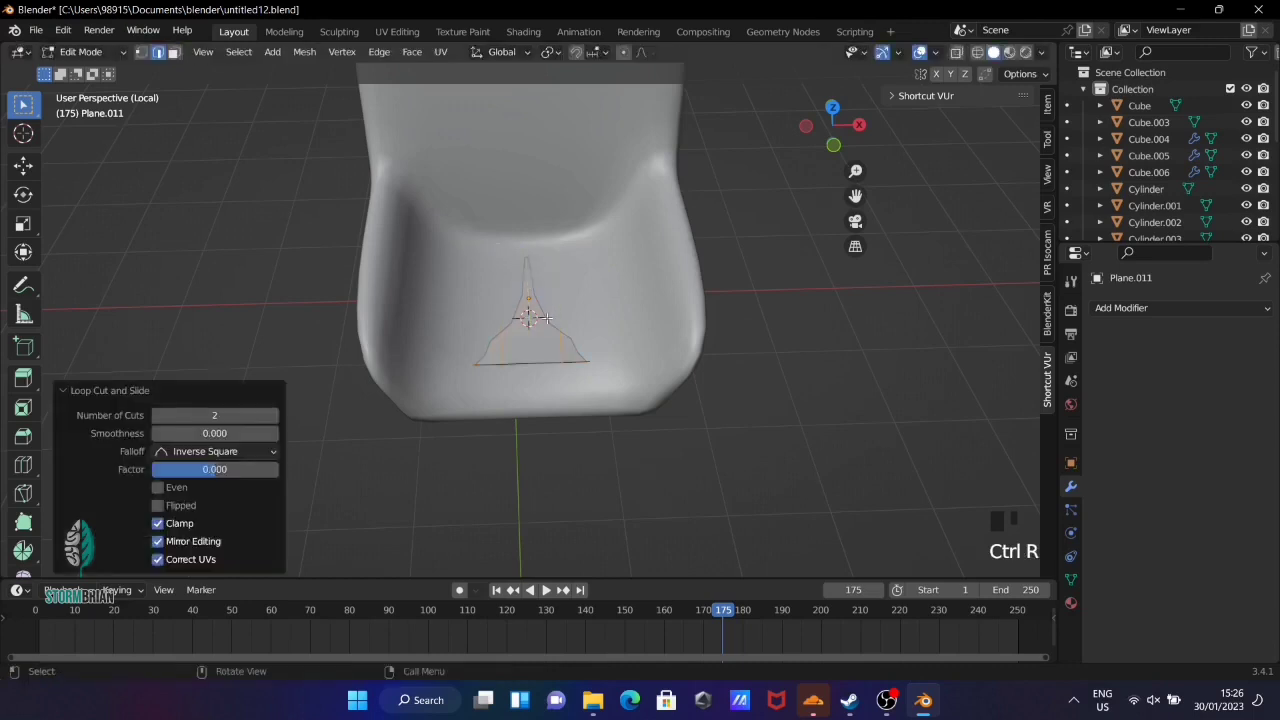
{"action": "key", "text": "Tab"}
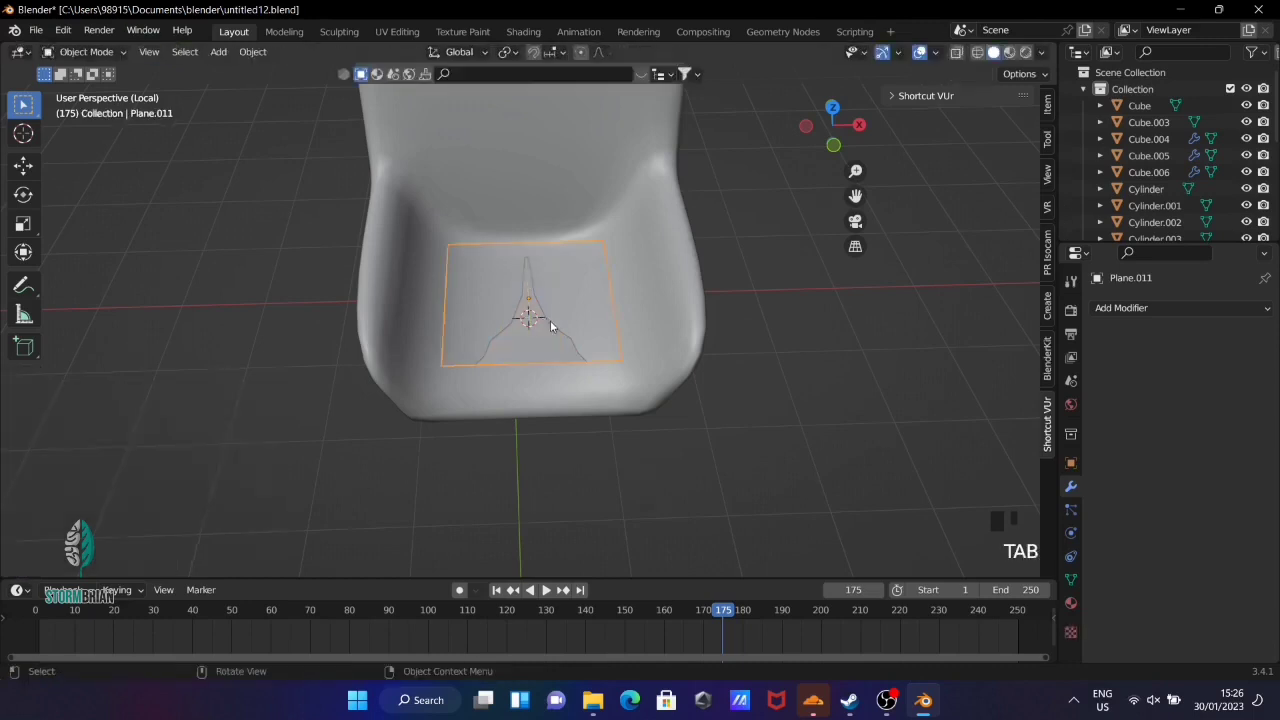
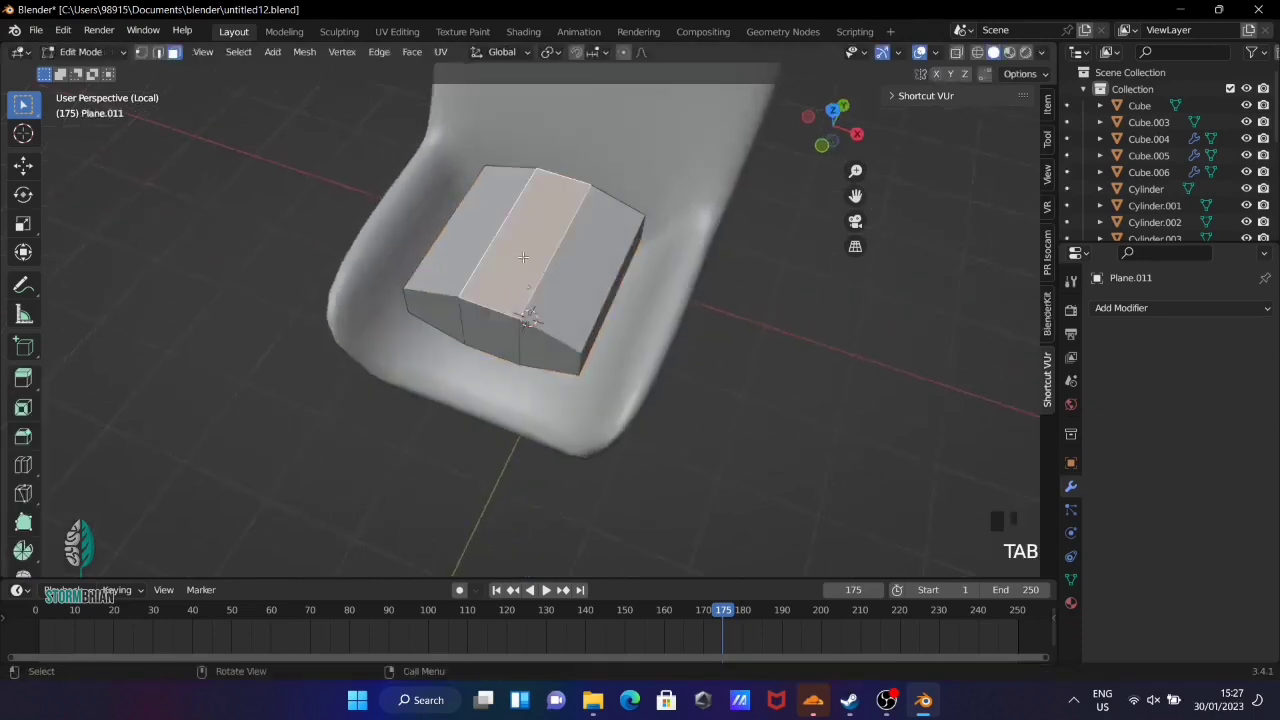
Add several sets of five loop cuts around and across the cushion block in both directions
{"action": "key", "text": "ctrl+r"}
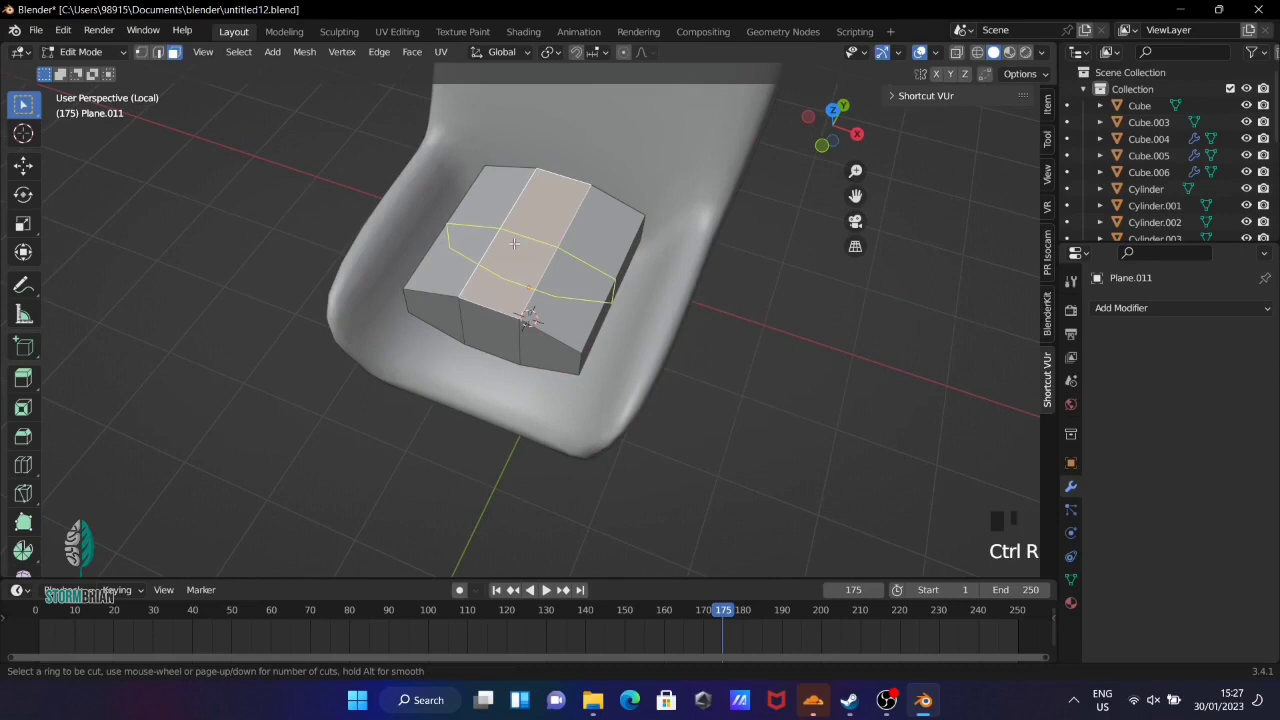
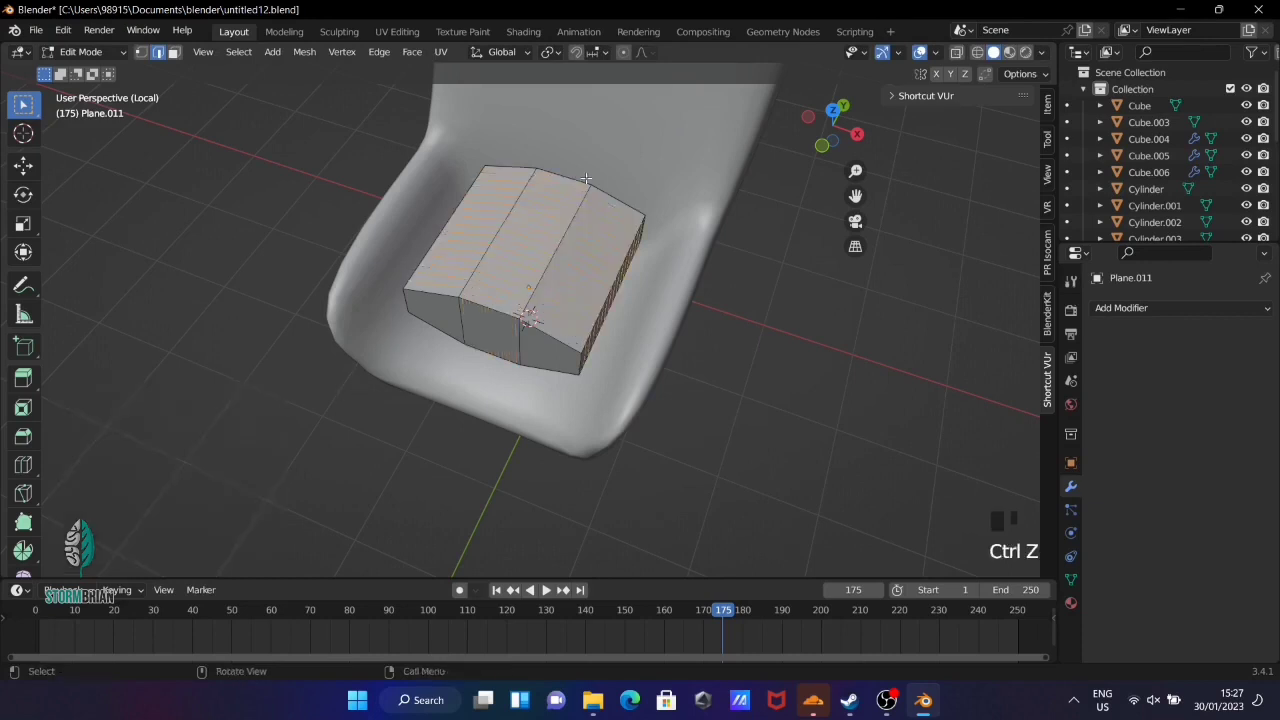
{"action": "key", "text": "ctrl+r"}
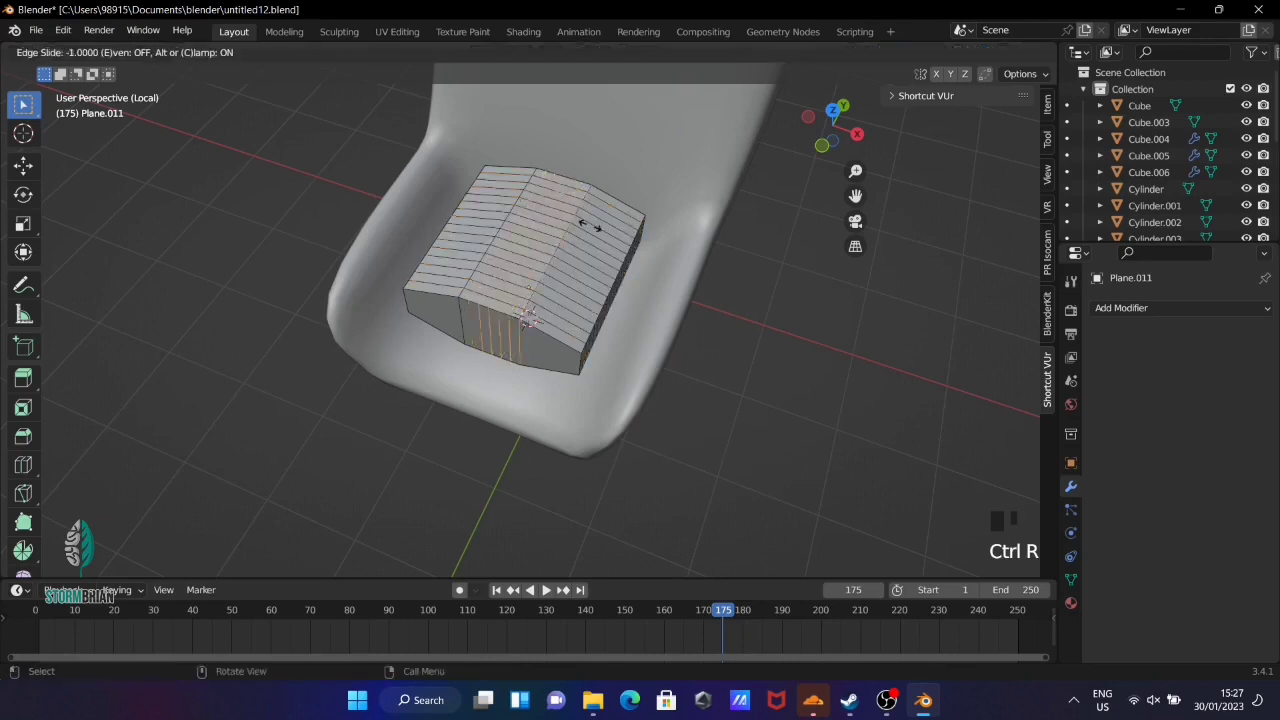
{"action": "key", "text": "ctrl+r"}
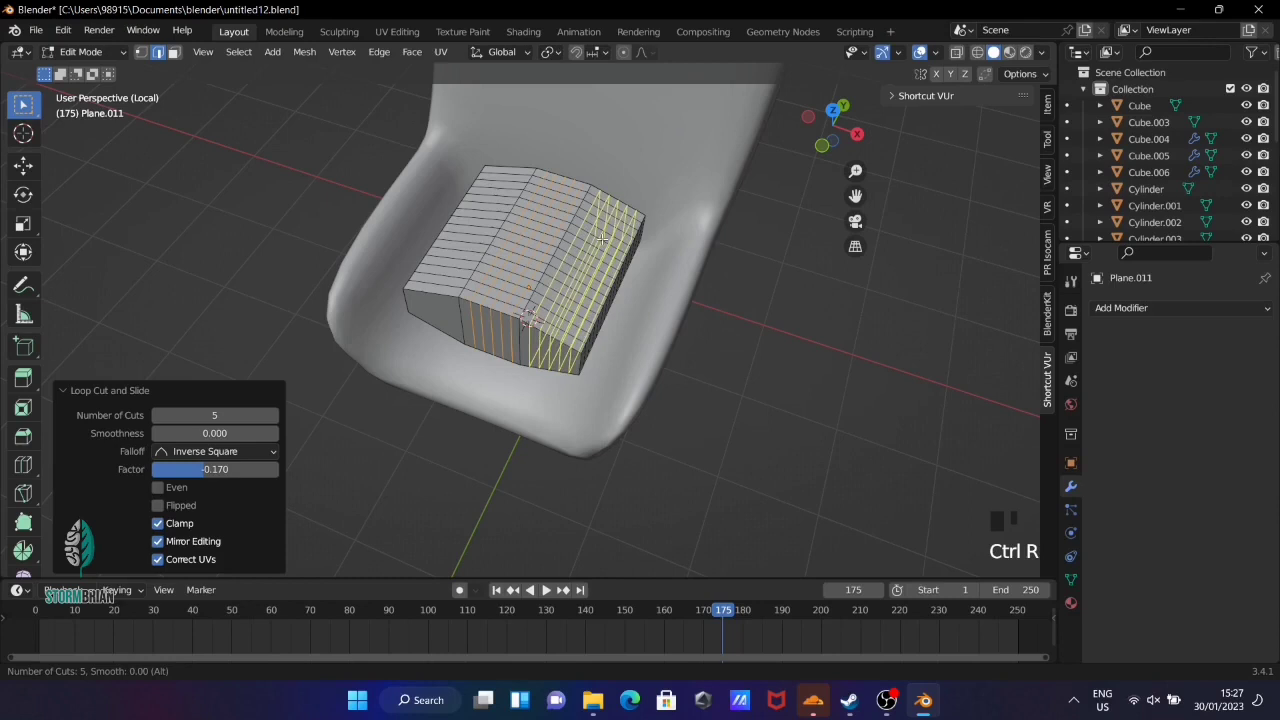
{"action": "key", "text": "ctrl+r"}
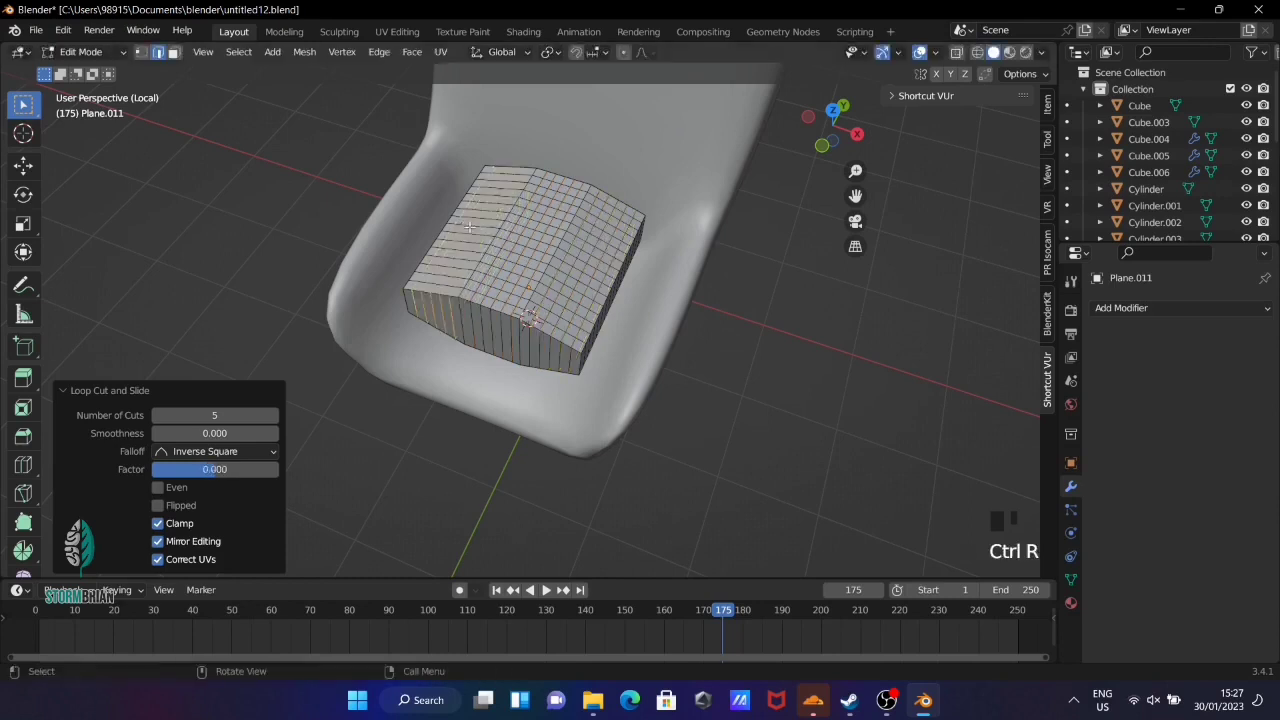
{"action": "key", "text": "Tab"}
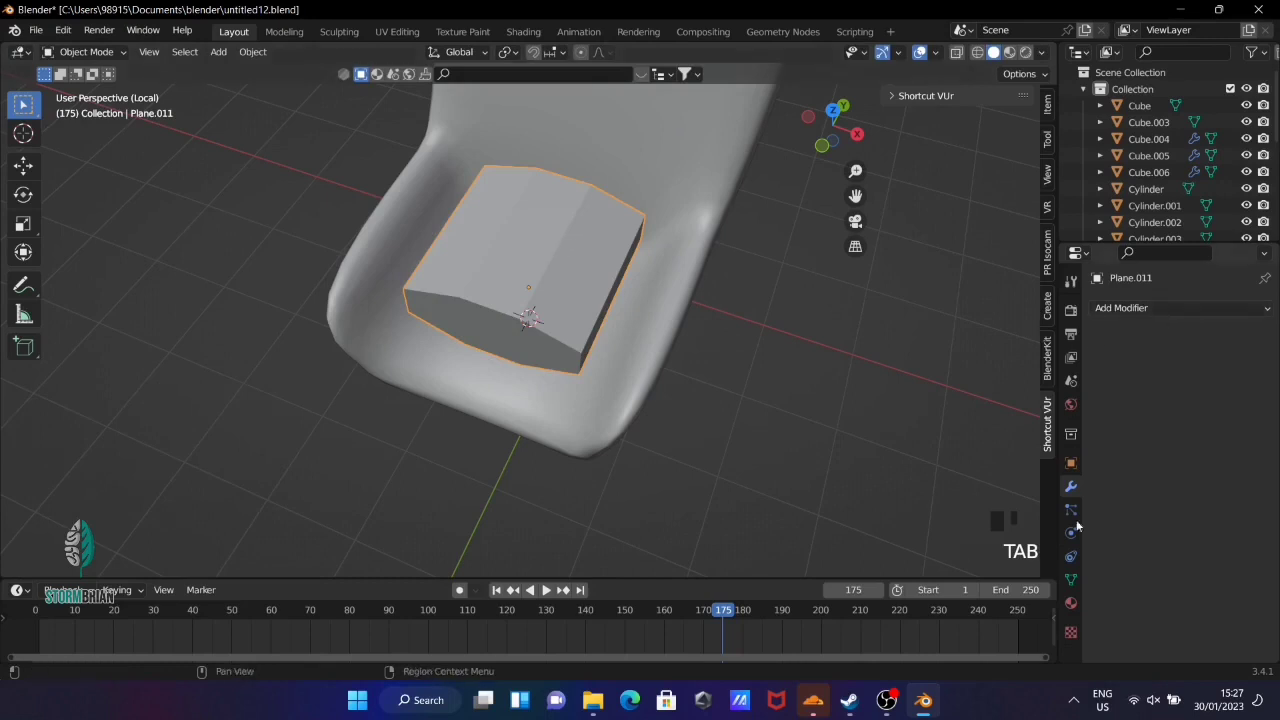
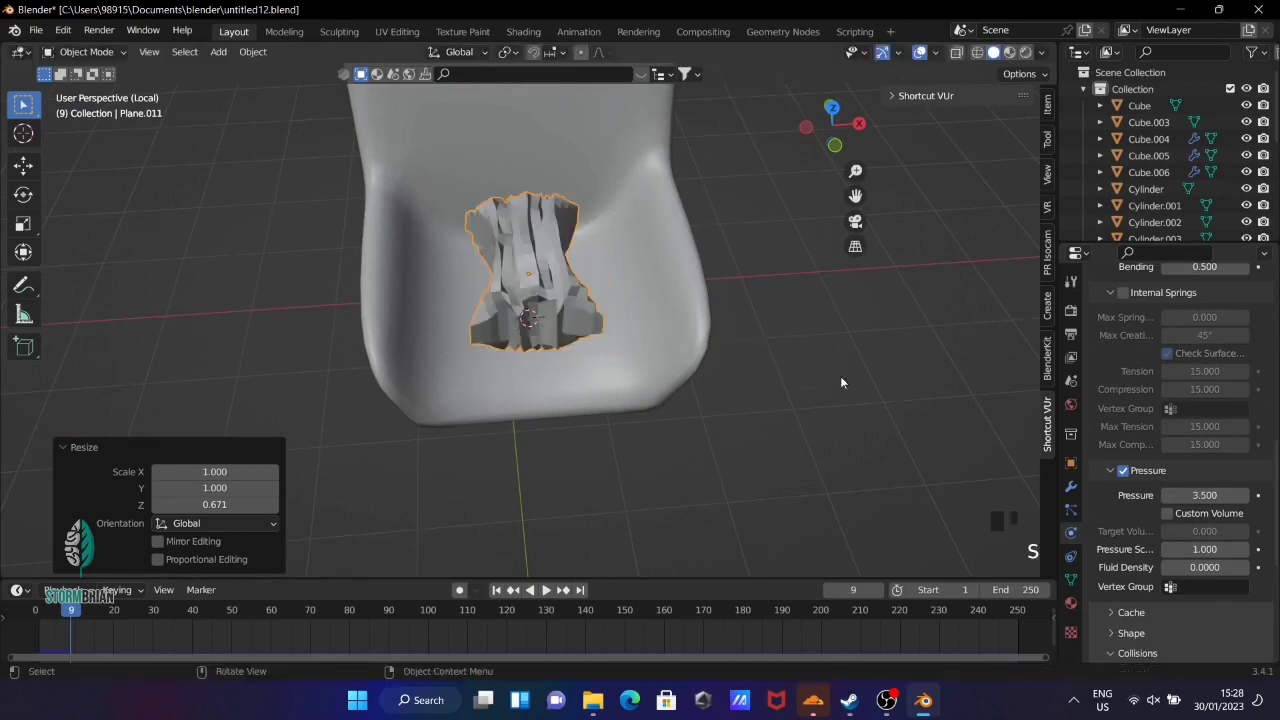
Play the cloth simulation until the cushion crumples, then apply it to keep the shape
{"action": "key", "text": "ctrl+z"}
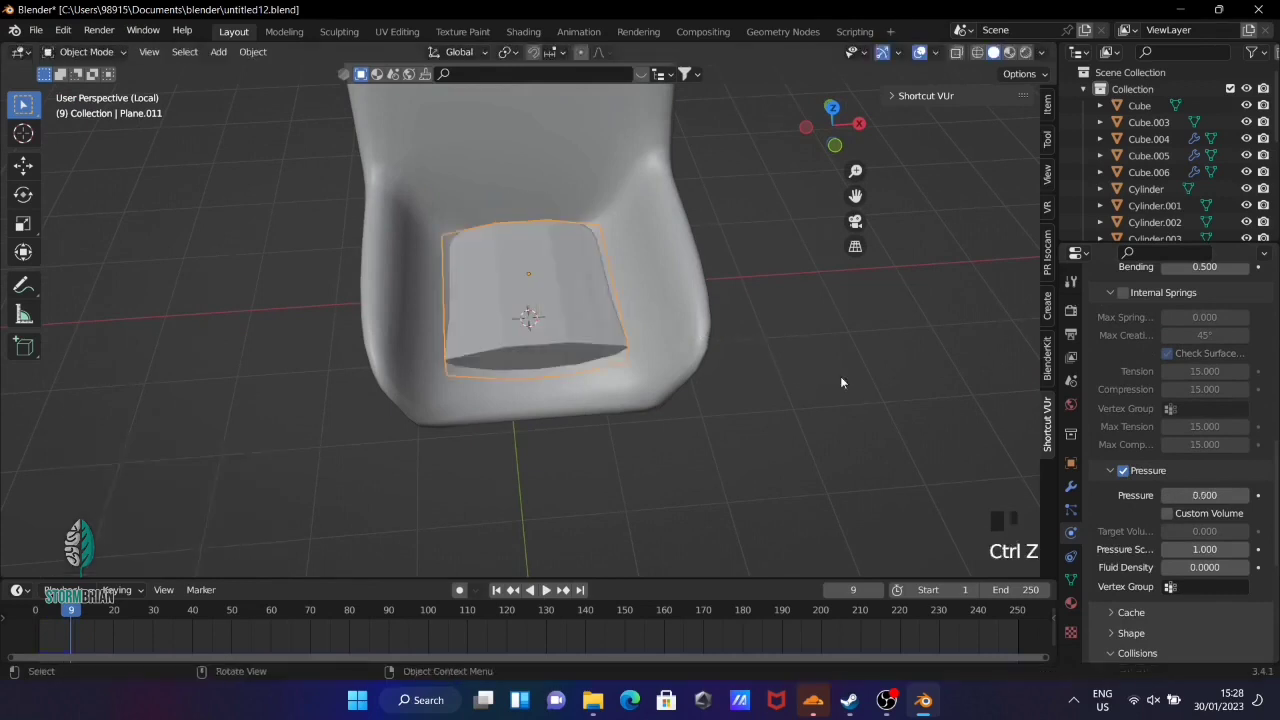
{"action": "left_click_drag", "start_coordinate": [498, 593], "coordinate": [887, 394]}
{"action": "key", "text": "space"}
{"action": "key", "text": "space"}
{"action": "left_click_drag", "start_coordinate": [506, 596], "coordinate": [545, 586]}
{"action": "scroll", "scroll_direction": "up", "scroll_amount": 3}
{"action": "scroll", "scroll_direction": "down", "scroll_amount": 3}
{"action": "left_click", "coordinate": [545, 586]}
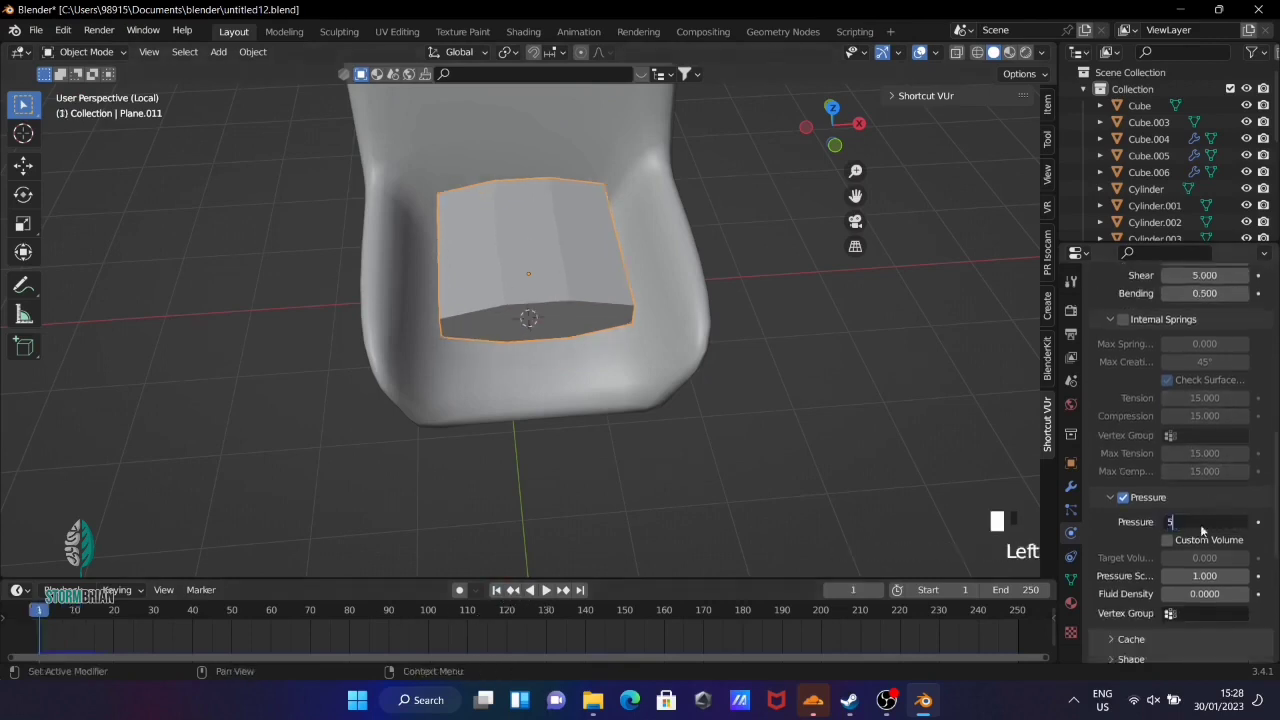
{"action": "key", "text": "space"}
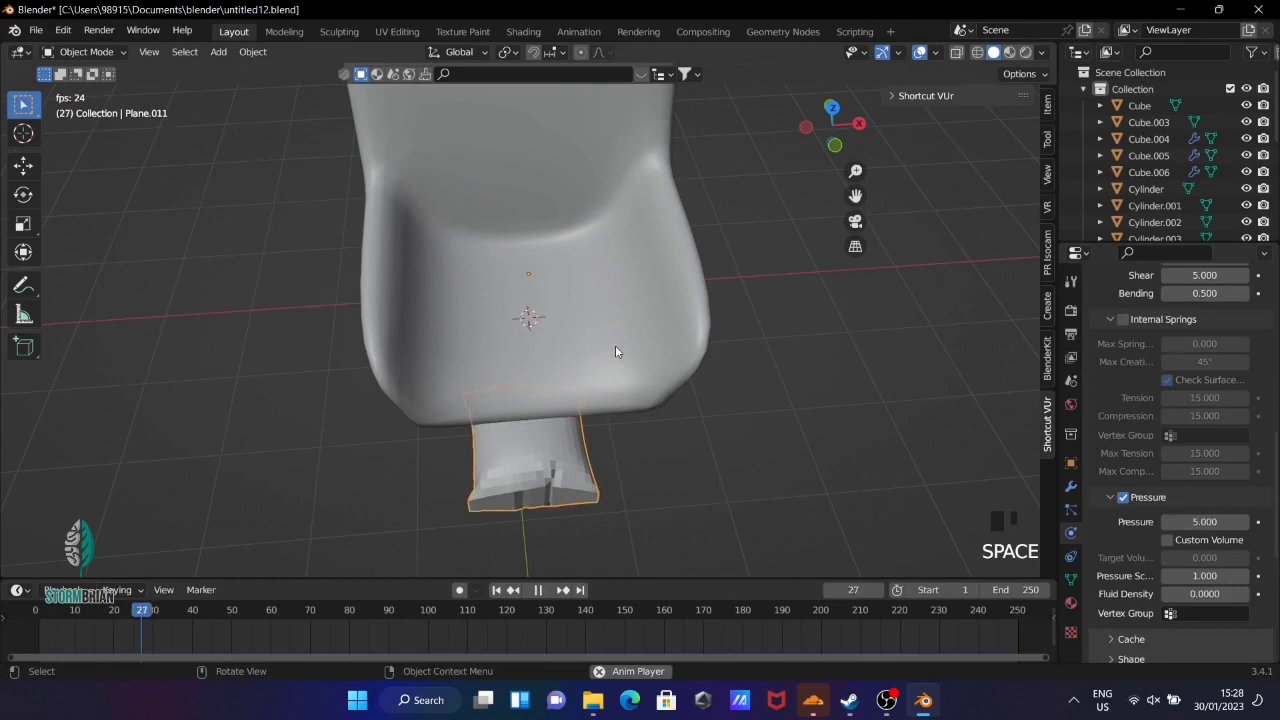
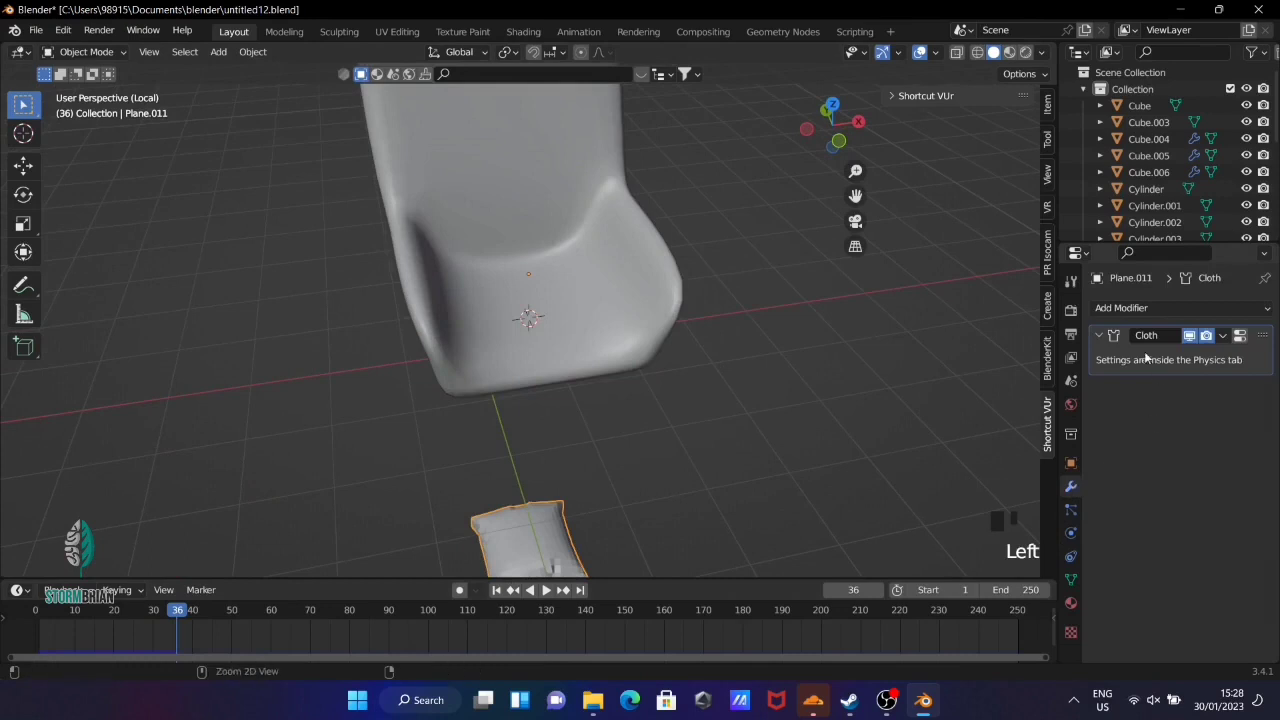
{"action": "key", "text": "ctrl+a"}
Move and scale the soft cushion so it sits inside the armchair seat and fills its width
{"action": "key", "text": "g"}
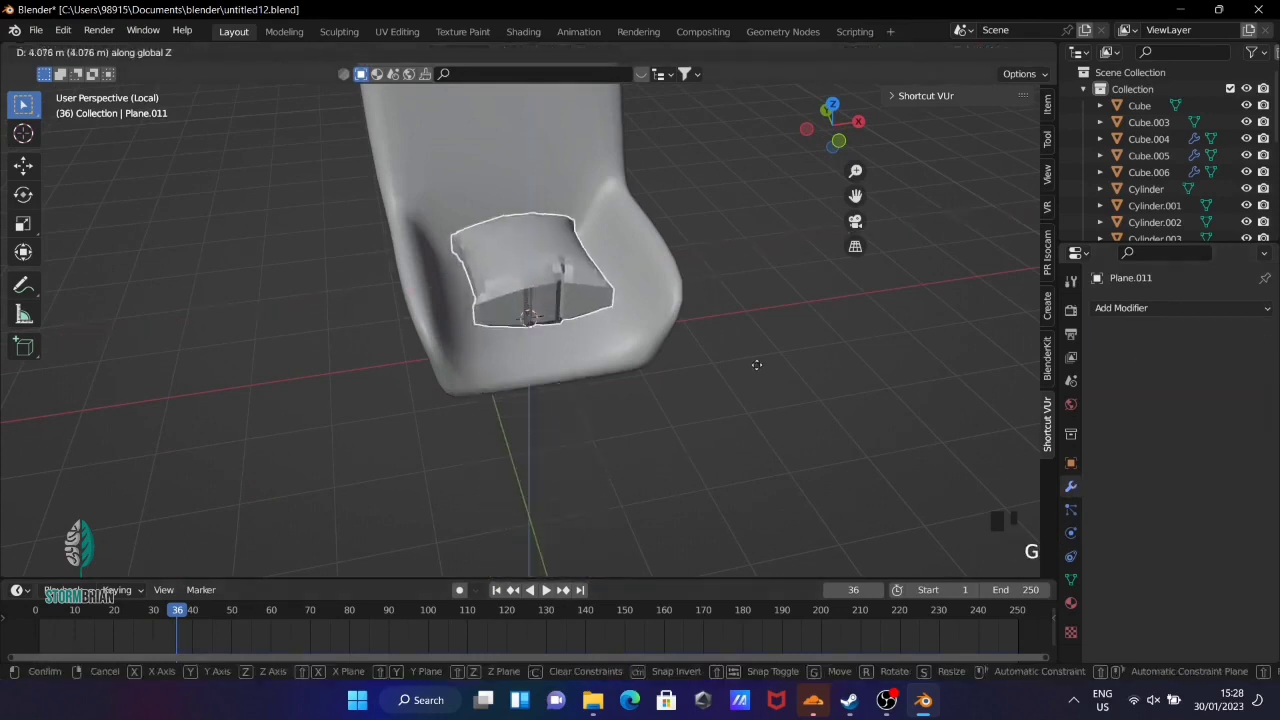
{"action": "key", "text": "s"}
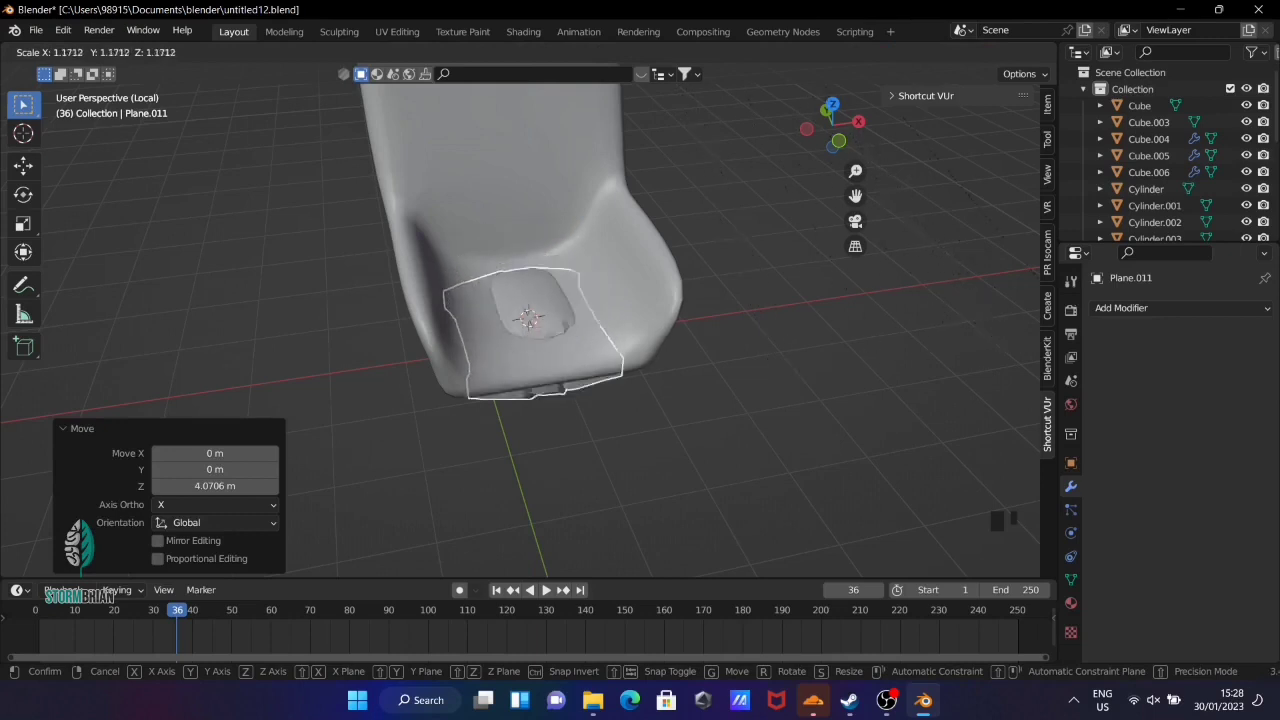
{"action": "key", "text": "g"}
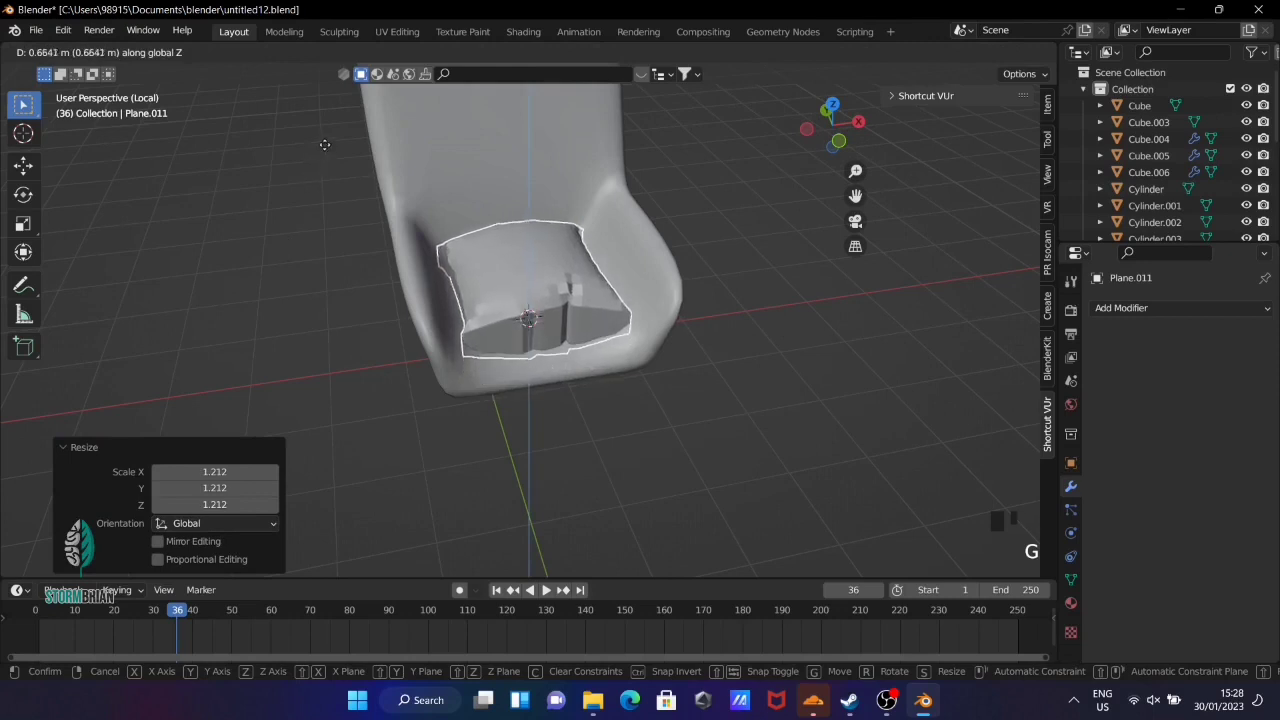
{"action": "key", "text": "s"}
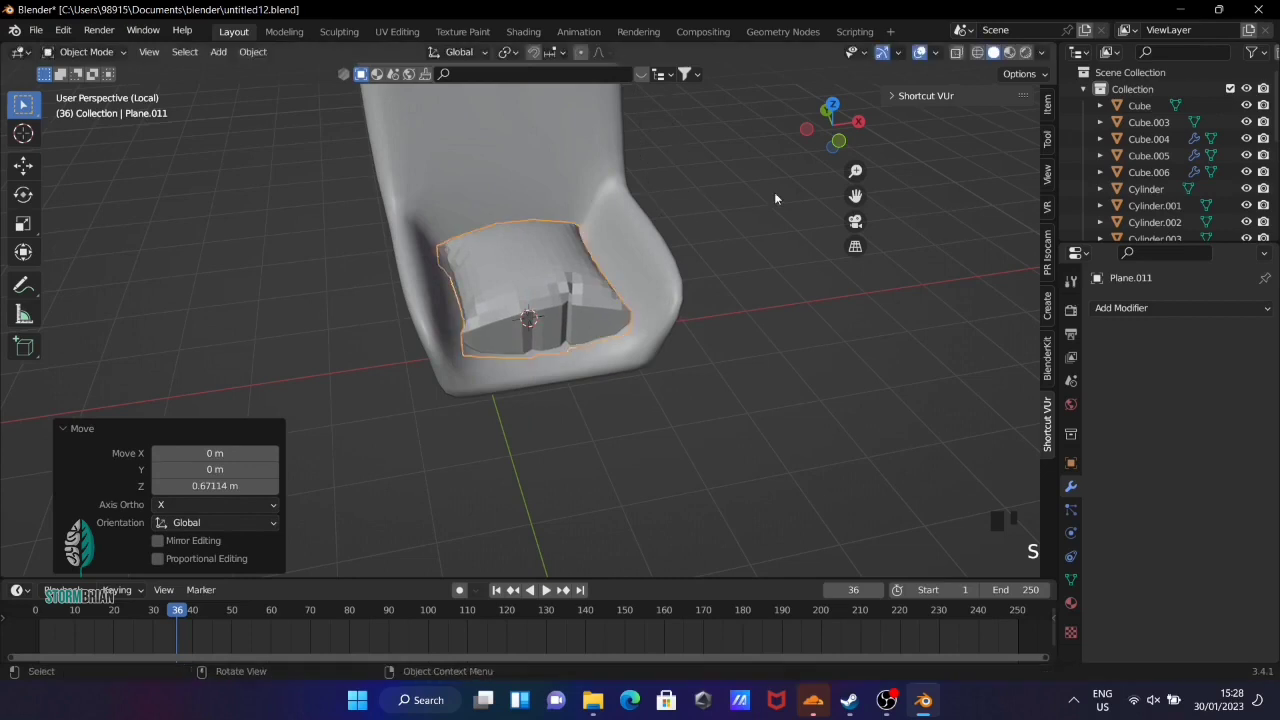
{"action": "key", "text": "s"}
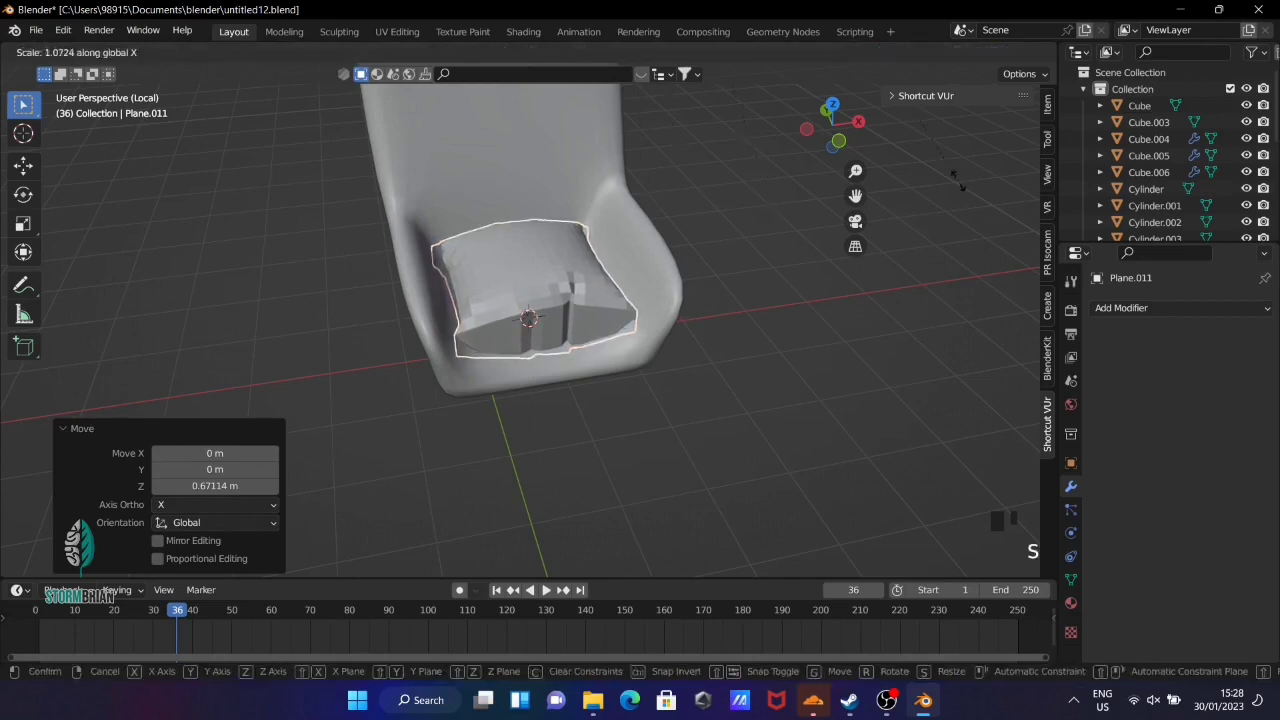
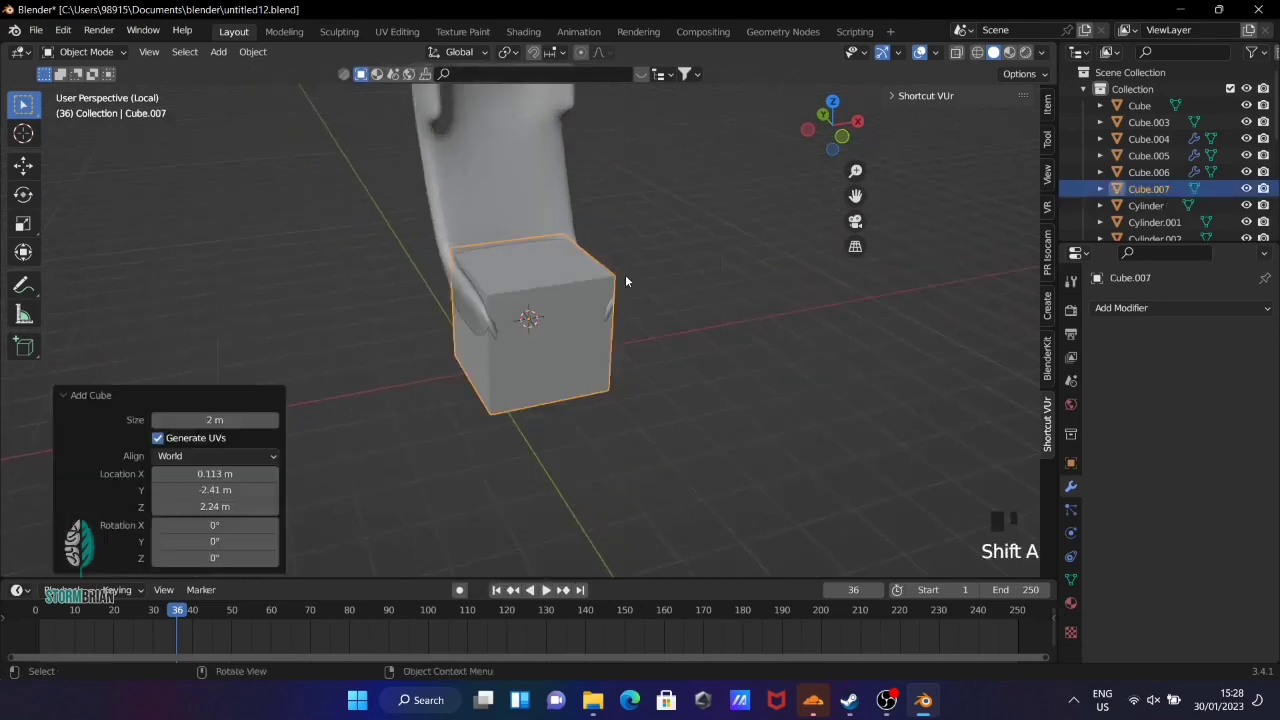
Position the new cube over the seat and add 35 loop cuts in each direction
{"action": "key", "text": "g"}
{"action": "key", "text": "s"}
{"action": "scroll", "scroll_direction": "up", "scroll_amount": 3}
{"action": "scroll", "scroll_direction": "down", "scroll_amount": 3}
{"action": "left_click_drag", "start_coordinate": [532, 160], "coordinate": [545, 305]}
{"action": "key", "text": "Tab"}
{"action": "key", "text": "ctrl+r"}
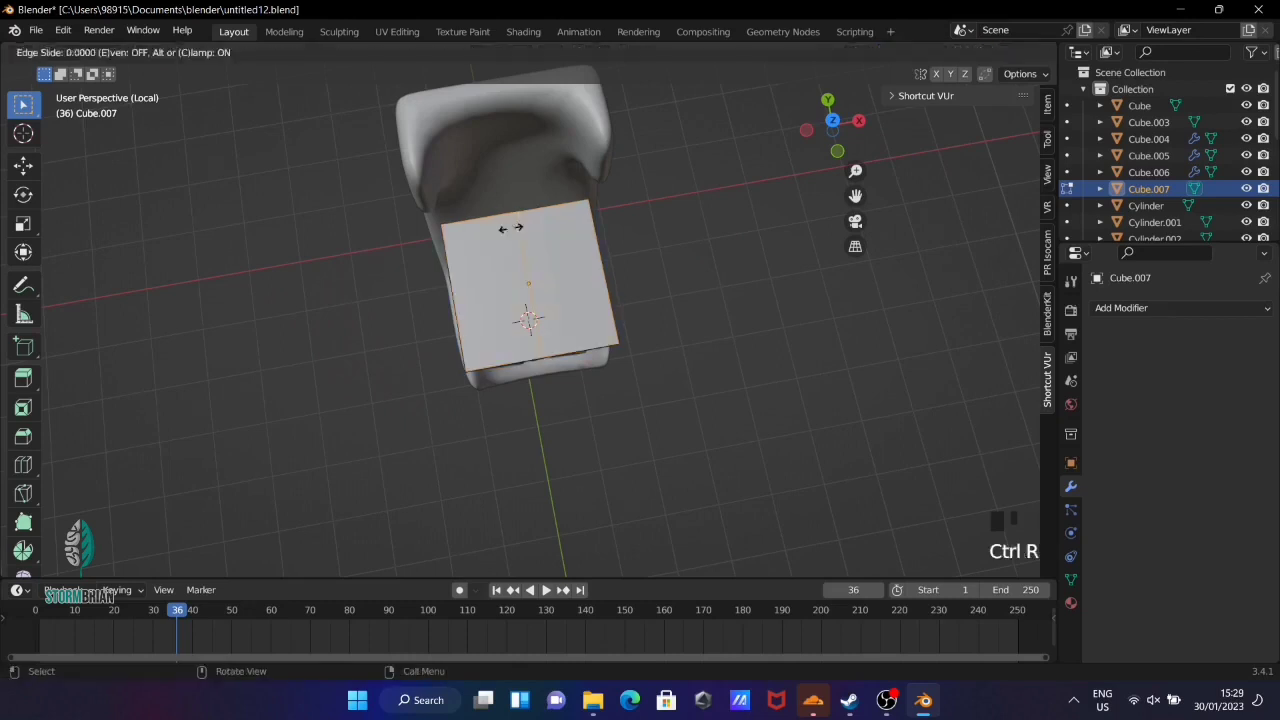
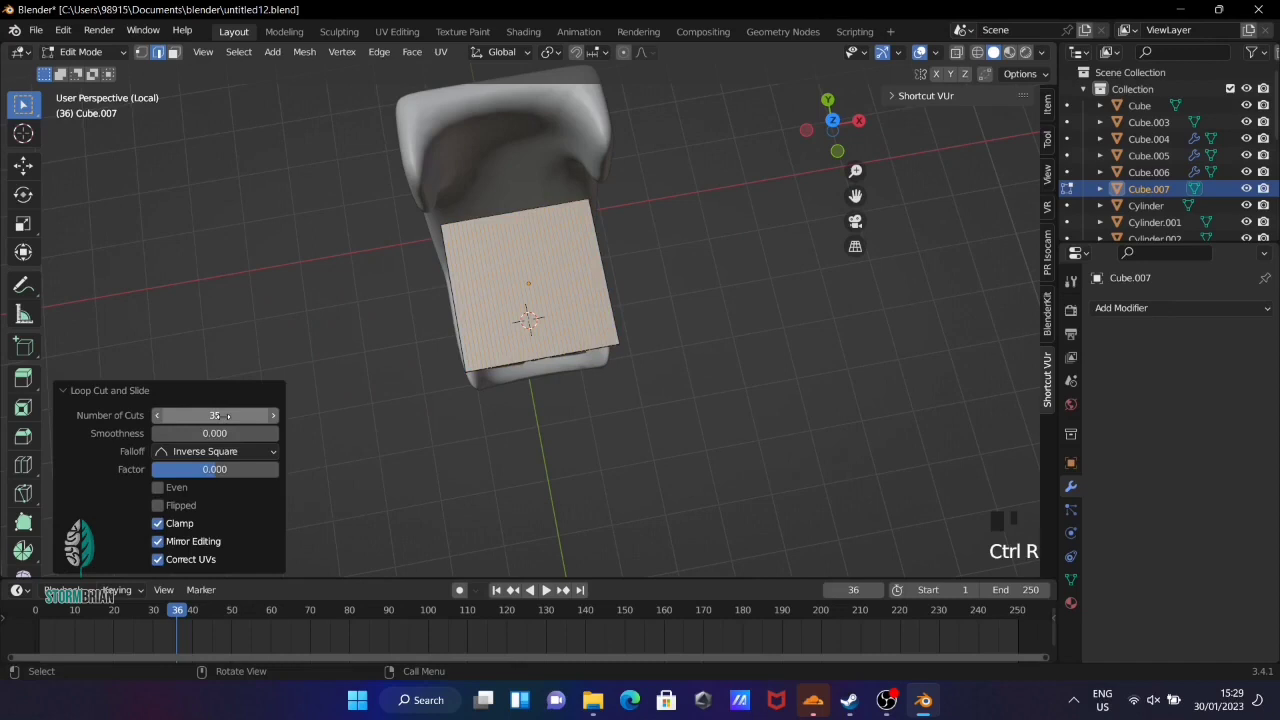
{"action": "key", "text": "ctrl+r"}
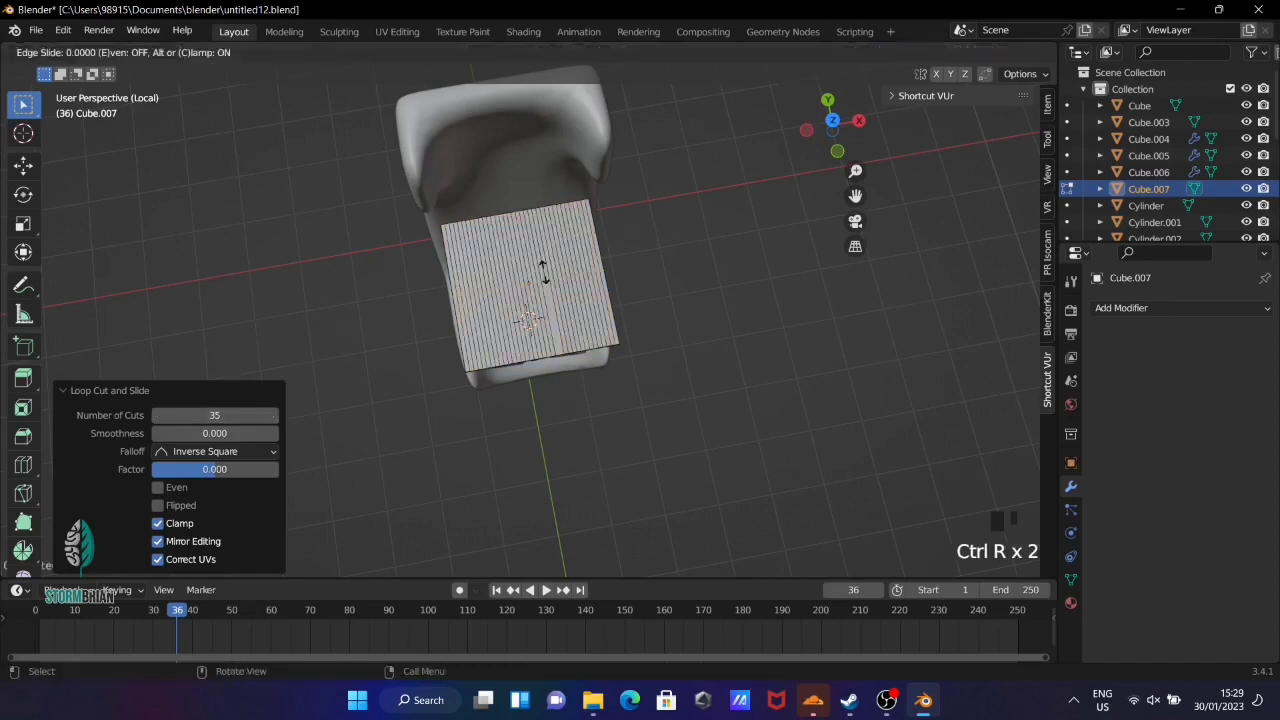
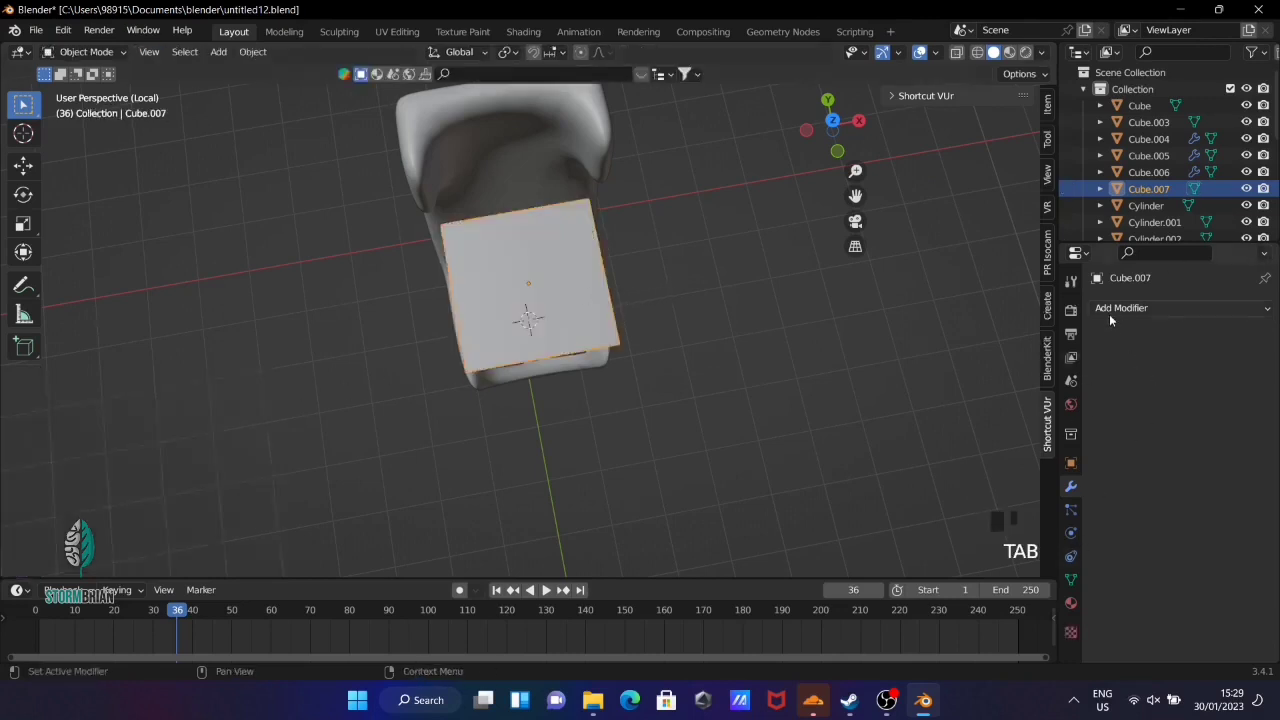
Enable Cloth physics on the subdivided cube and scroll to its stiffness settings
{"action": "left_click", "coordinate": [545, 586]}
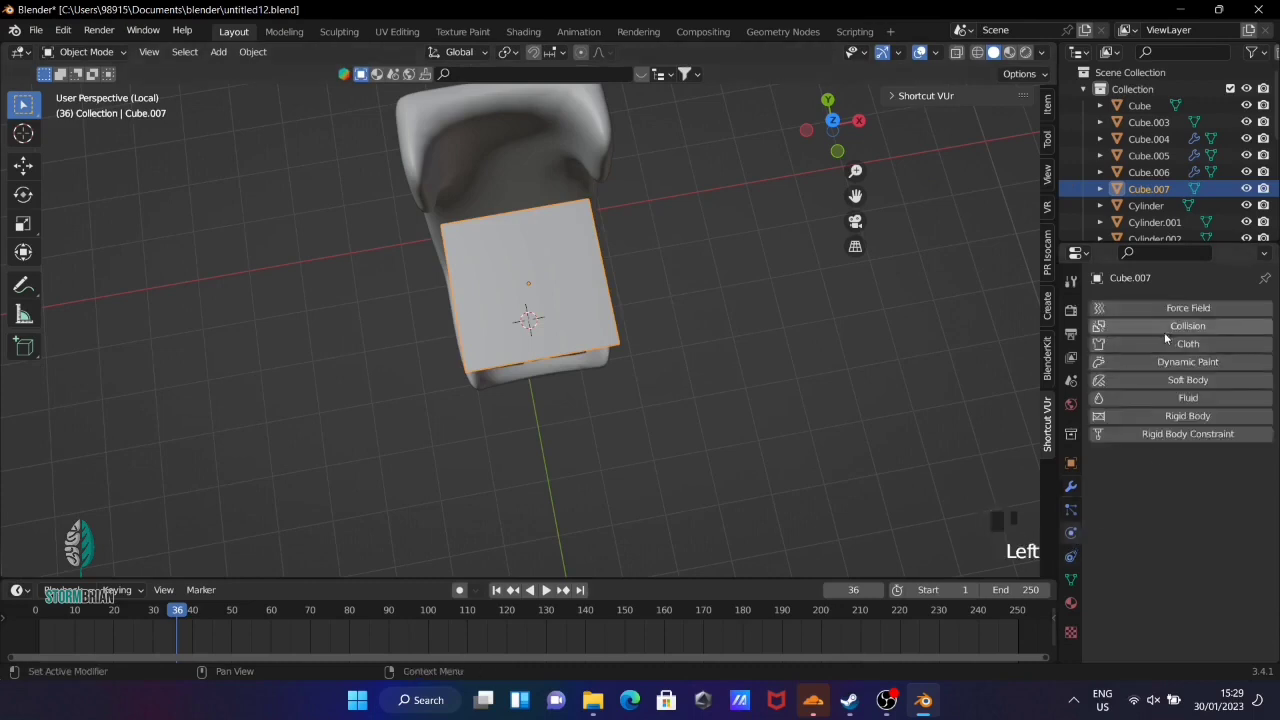
{"action": "left_click_drag", "start_coordinate": [1166, 346], "coordinate": [1205, 414]}
{"action": "scroll", "scroll_direction": "down", "scroll_amount": 3}
{"action": "scroll", "scroll_direction": "down", "scroll_amount": 3}
{"action": "left_click_drag", "start_coordinate": [501, 595], "coordinate": [545, 586]}
{"action": "scroll", "scroll_direction": "down", "scroll_amount": 3}
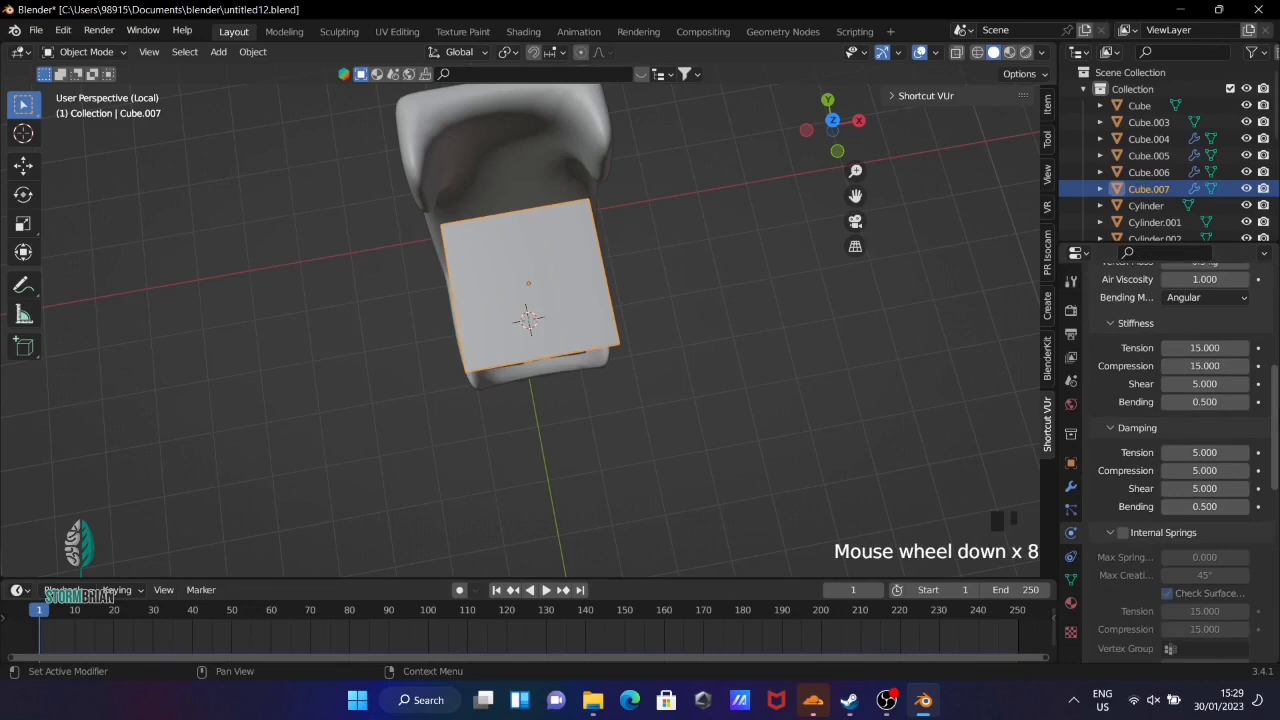
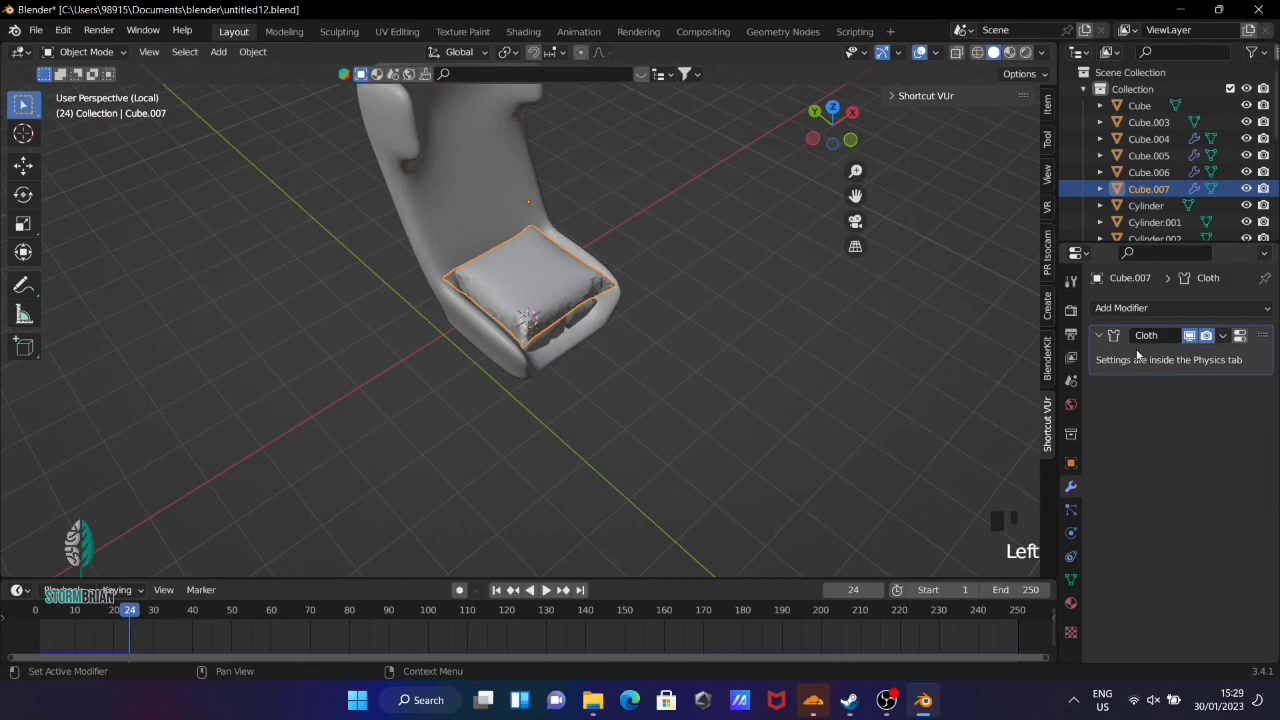
Apply the second cushion's cloth shape, raise it and shrink it into a small pillow
{"action": "key", "text": "shift+a"}
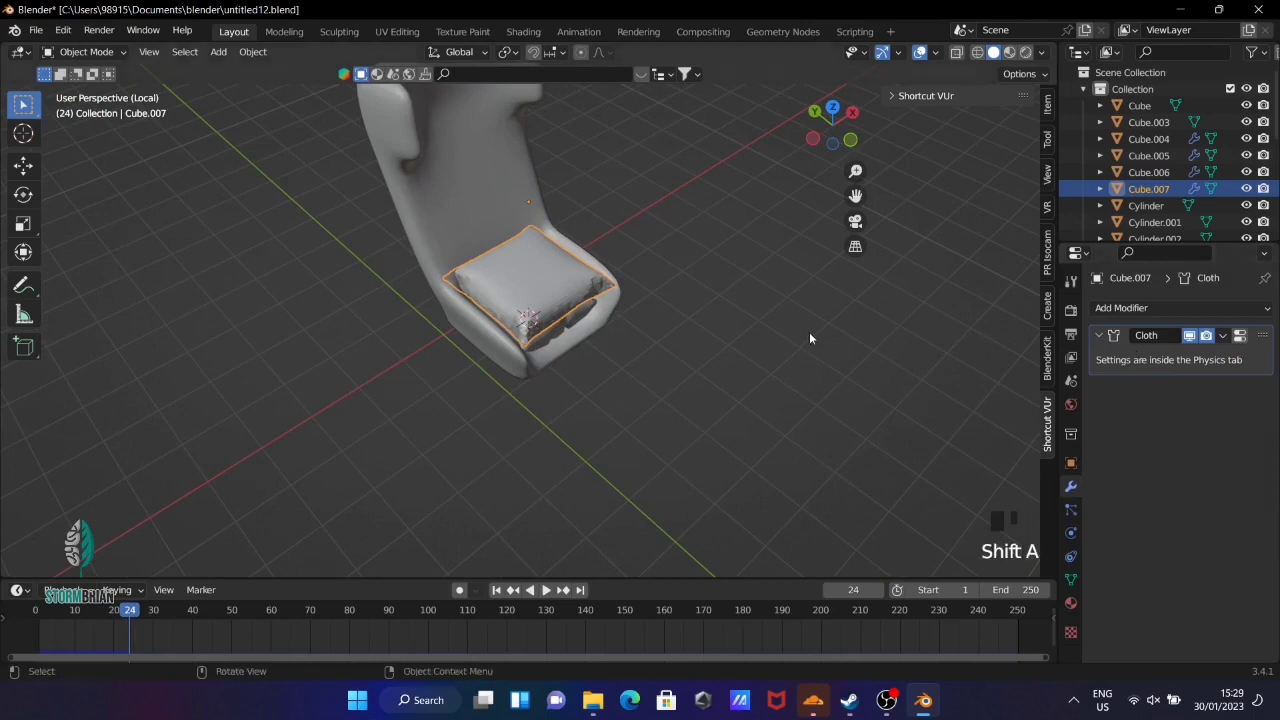
{"action": "key", "text": "ctrl+a"}
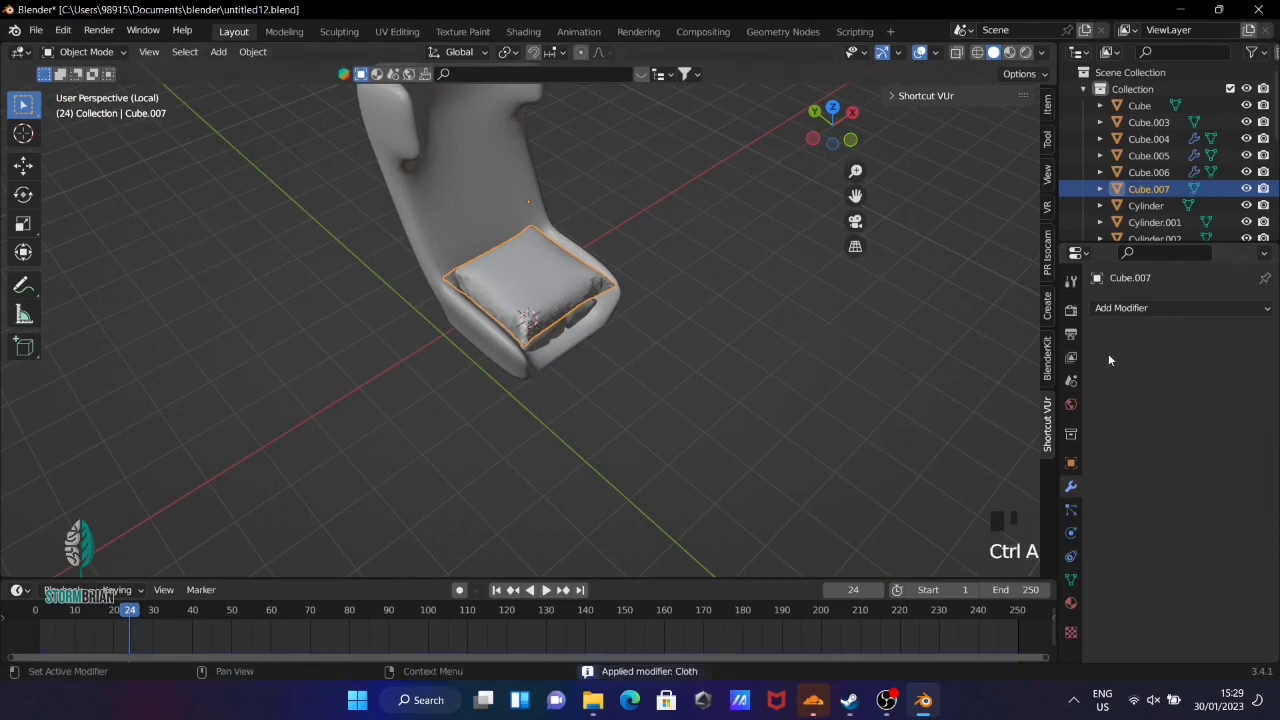
{"action": "key", "text": "g"}
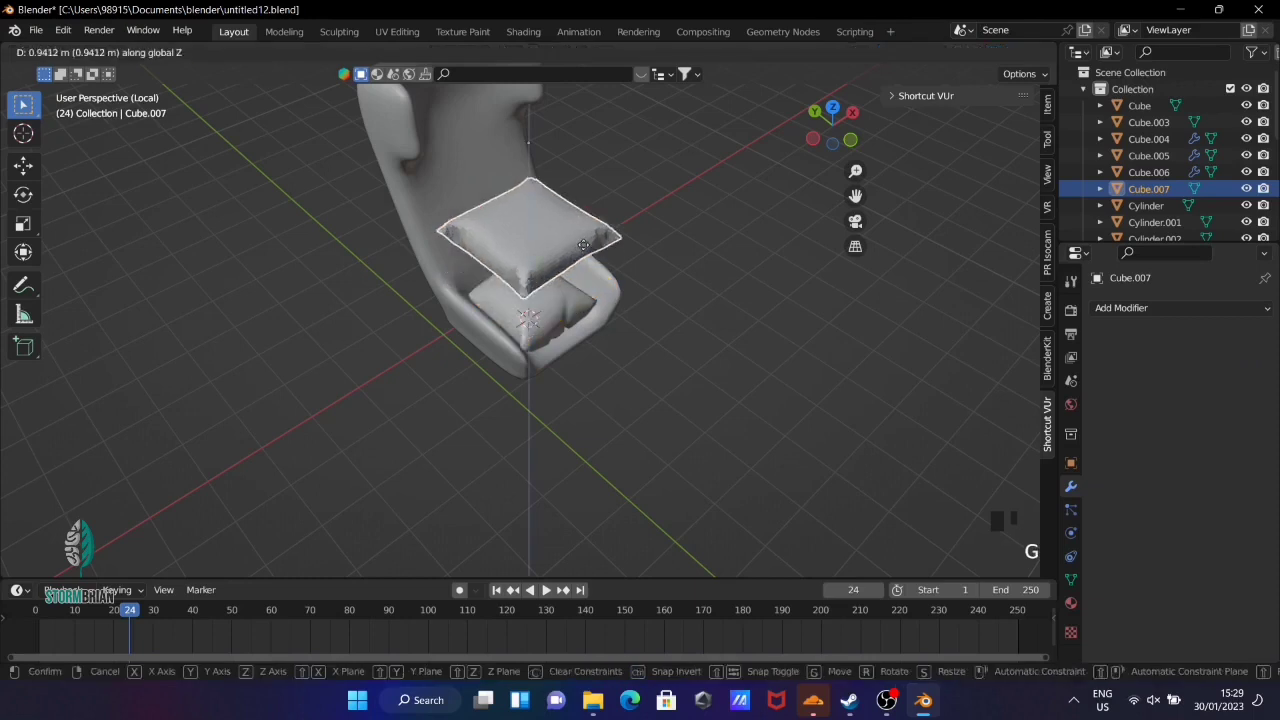
{"action": "key", "text": "KP_7"}
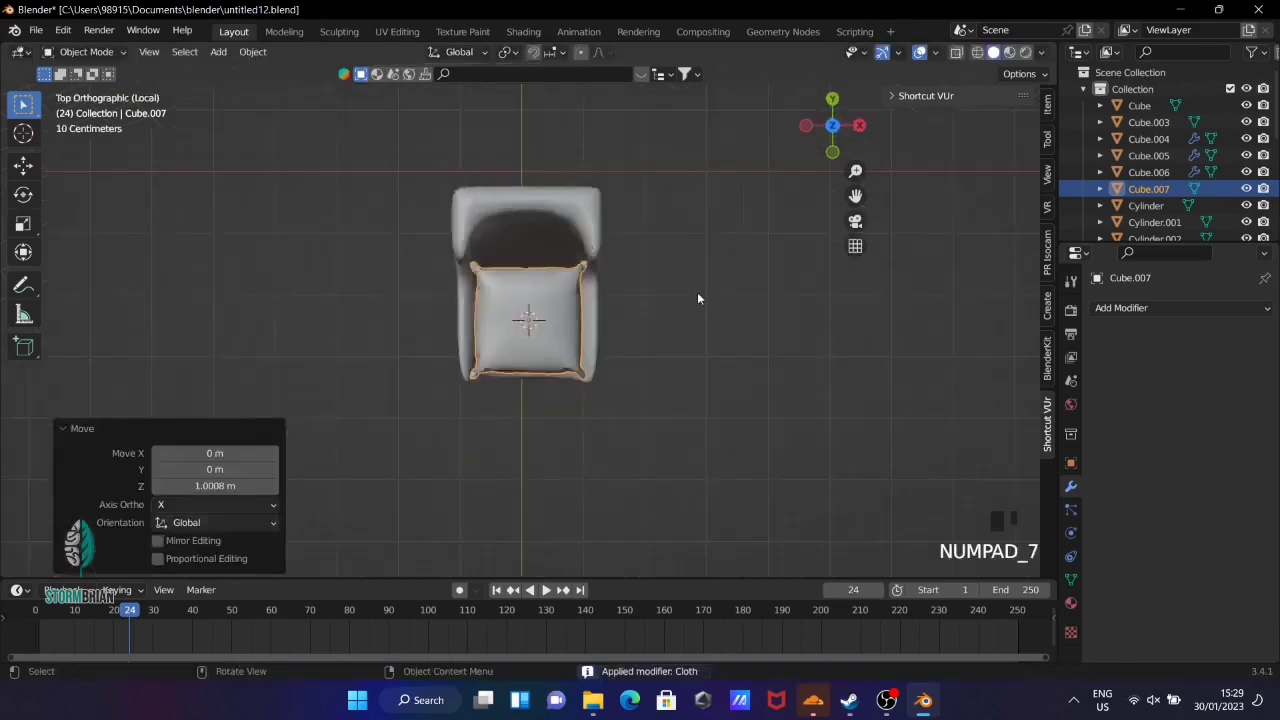
{"action": "key", "text": "s"}
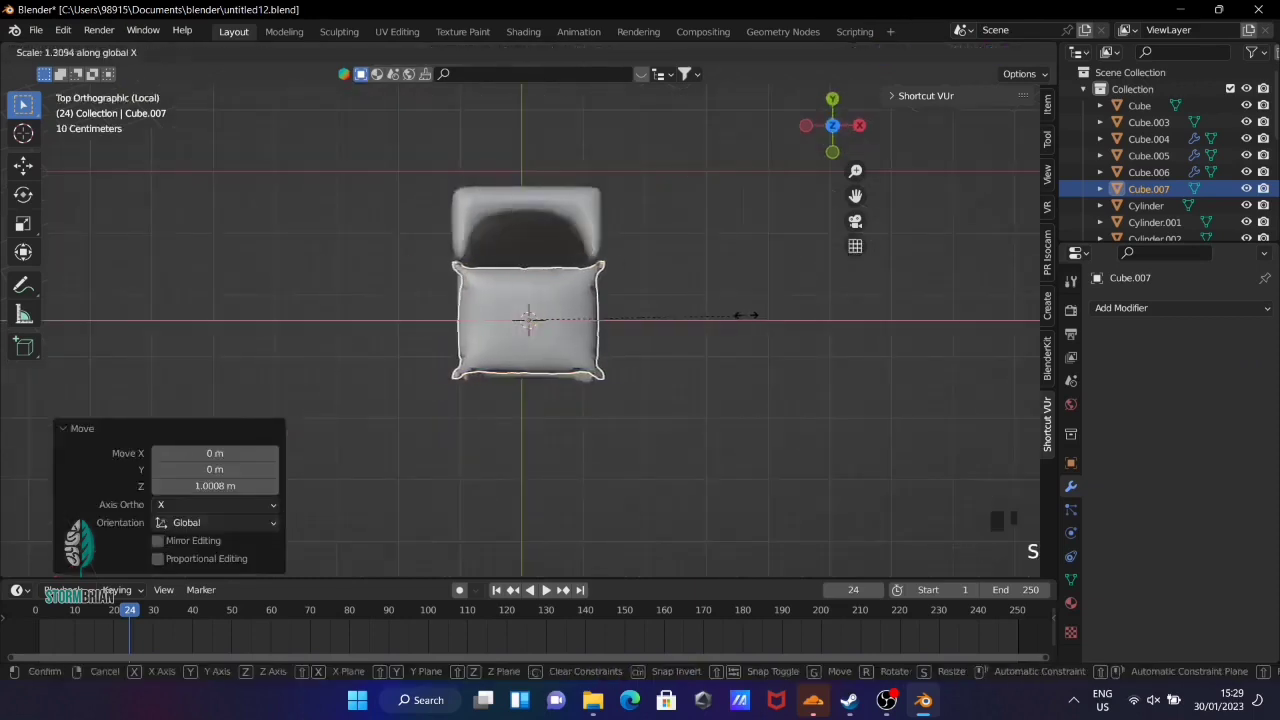
{"action": "key", "text": "s"}
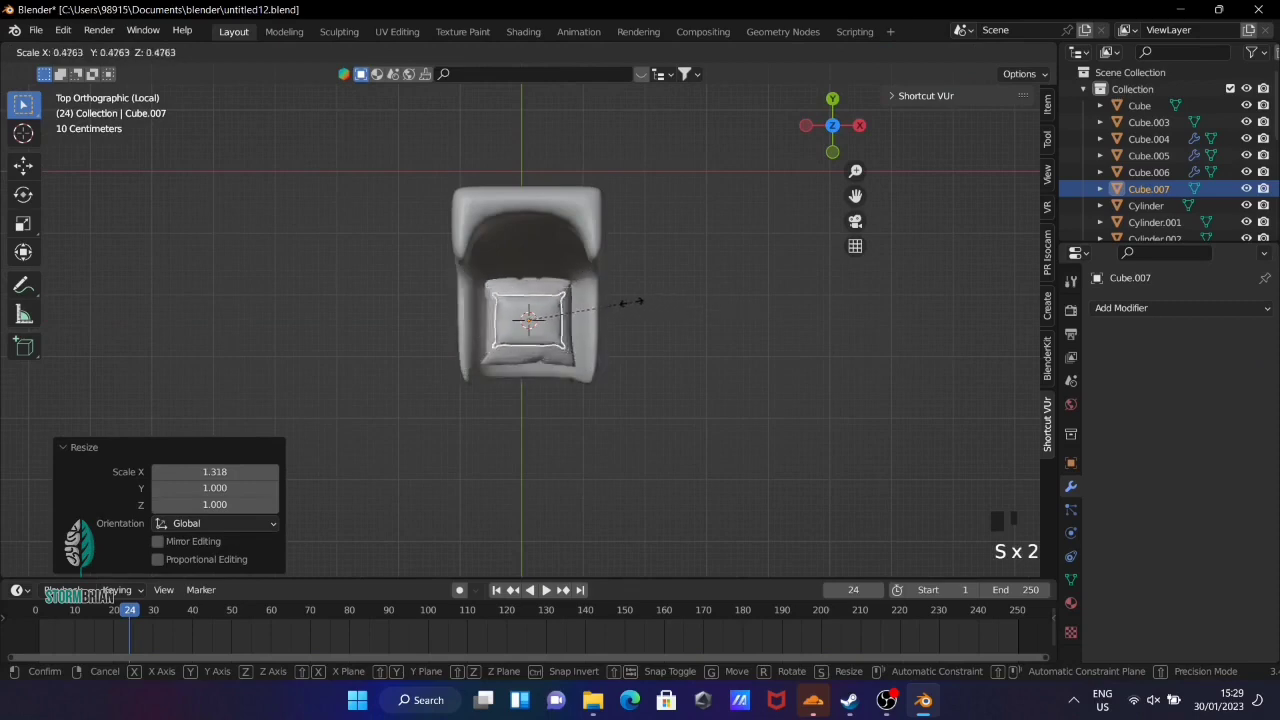
Apply the pillow's subdivision modifier to make its smoothing permanent
{"action": "scroll", "scroll_direction": "up", "scroll_amount": 3}
{"action": "left_click_drag", "start_coordinate": [669, 358], "coordinate": [717, 316]}
{"action": "scroll", "scroll_direction": "down", "scroll_amount": 3}
{"action": "right_click", "coordinate": [523, 227]}
{"action": "scroll", "scroll_direction": "up", "scroll_amount": 3}
{"action": "left_click_drag", "start_coordinate": [938, 612], "coordinate": [1200, 394]}
{"action": "key", "text": "ctrl+a"}
{"action": "left_click_drag", "start_coordinate": [759, 313], "coordinate": [812, 283]}
From the right side view, lower the pillow onto the seat and tilt it against the backrest
{"action": "key", "text": "KP_3"}
{"action": "scroll", "scroll_direction": "down", "scroll_amount": 3}
{"action": "key", "text": "d"}
{"action": "key", "text": "g"}
{"action": "left_click_drag", "start_coordinate": [745, 325], "coordinate": [737, 353]}
{"action": "key", "text": "KP_3"}
{"action": "key", "text": "r"}
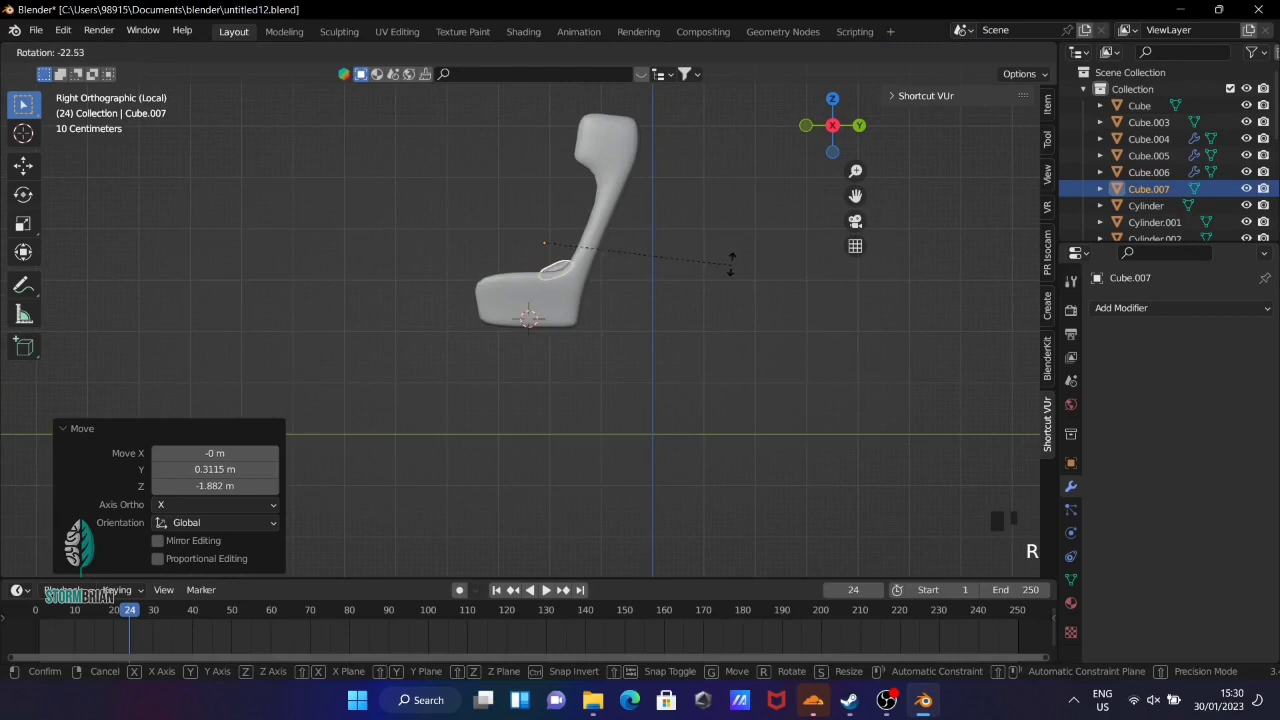
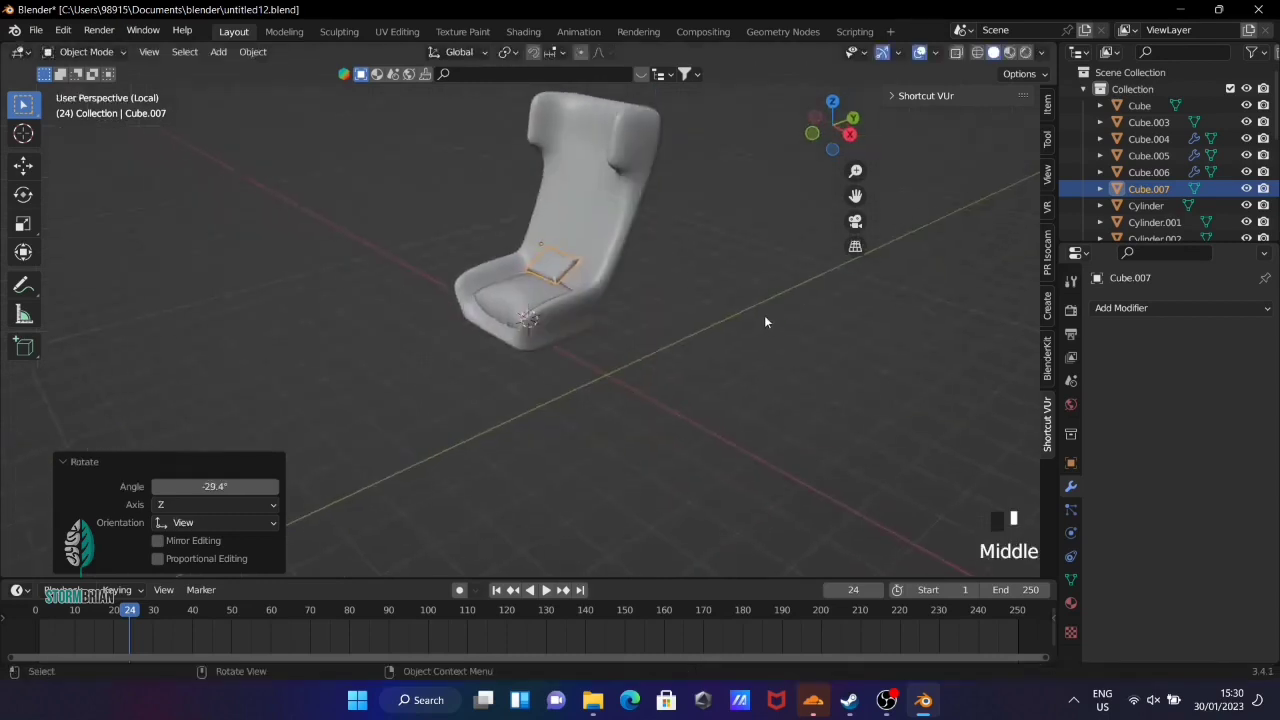
Nudge the small pillow into its final spot against the backrest and check it from around the chair
{"action": "key", "text": "g"}
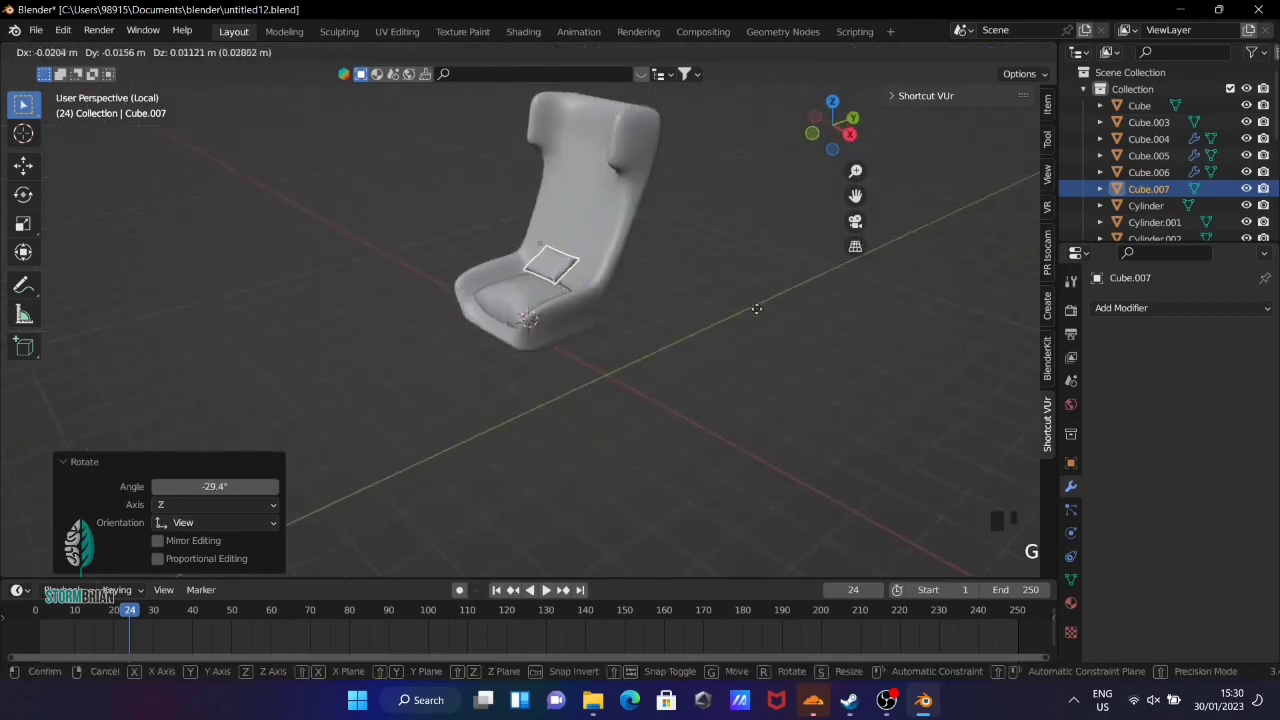
{"action": "left_click", "coordinate": [747, 374]}
{"action": "left_click_drag", "start_coordinate": [646, 375], "coordinate": [600, 210]}
{"action": "left_click", "coordinate": [600, 210]}
{"action": "left_click_drag", "start_coordinate": [773, 319], "coordinate": [695, 386]}
{"action": "left_click", "coordinate": [695, 386]}
{"action": "left_click_drag", "start_coordinate": [661, 411], "coordinate": [557, 426]}
Switch to top wireframe view and bring up the Add menu for a new mesh
{"action": "key", "text": "shift+s"}
{"action": "key", "text": "KP_7"}
{"action": "key", "text": "z"}
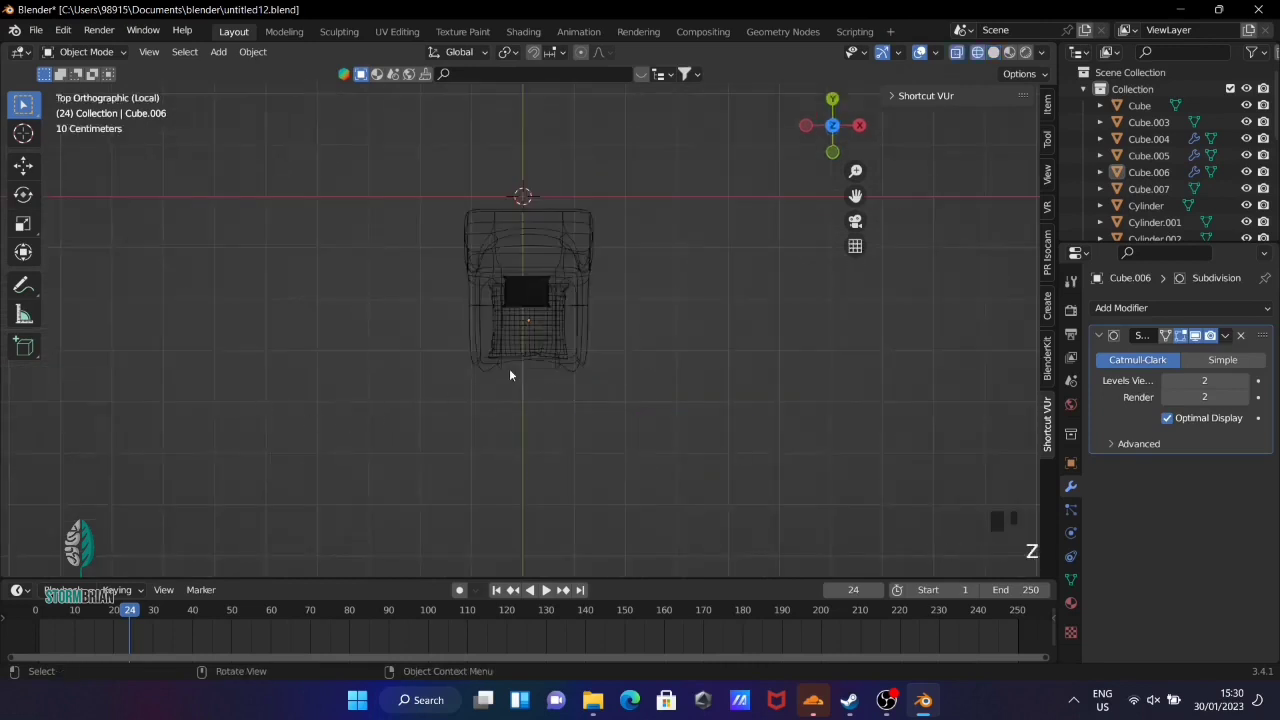
{"action": "key", "text": "shift+a"}
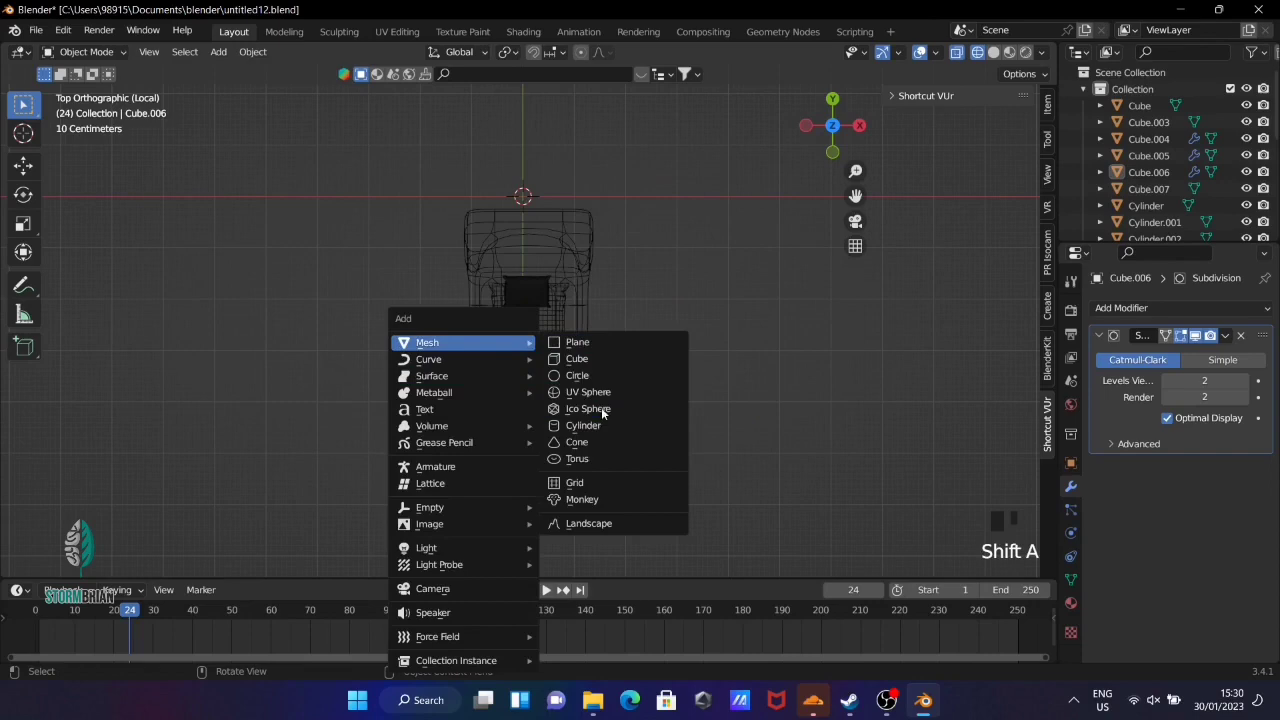
Add a cylinder, shrink it and move it under one corner of the seat in top view
{"action": "left_click_drag", "start_coordinate": [610, 411], "coordinate": [794, 408]}
{"action": "key", "text": "s"}
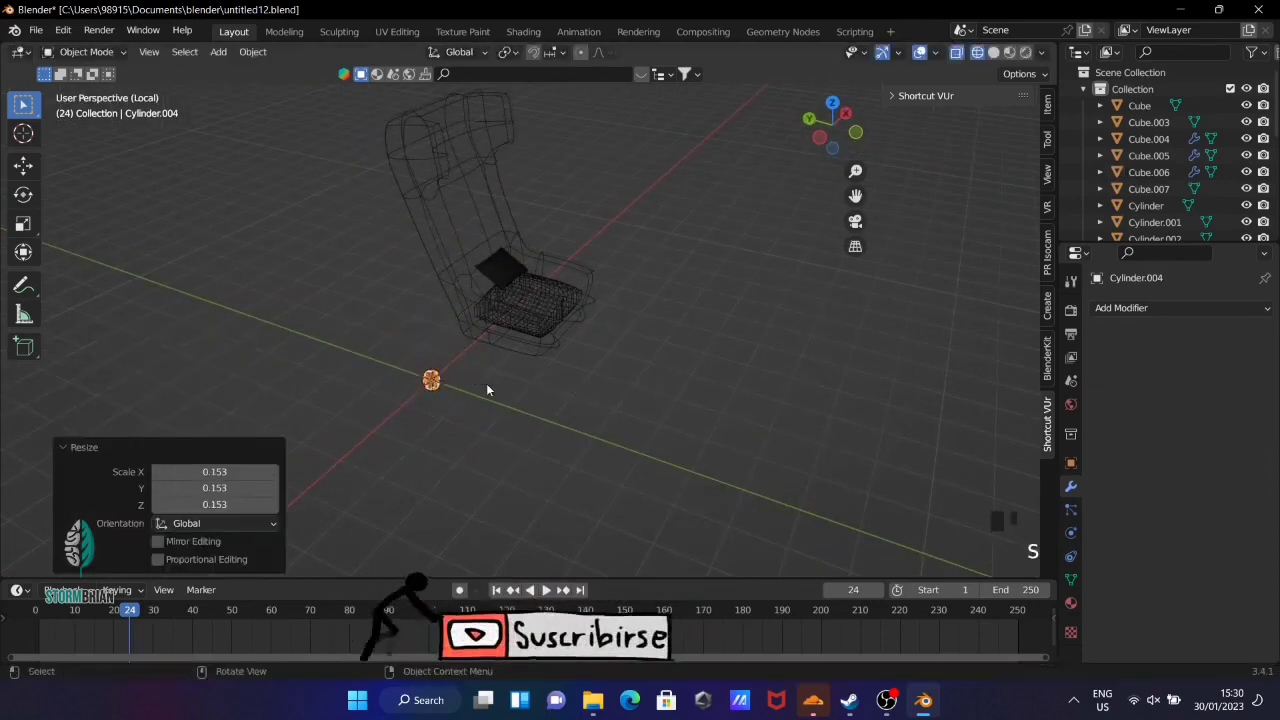
{"action": "left_click_drag", "start_coordinate": [551, 443], "coordinate": [613, 393]}
{"action": "key", "text": "KP_1"}
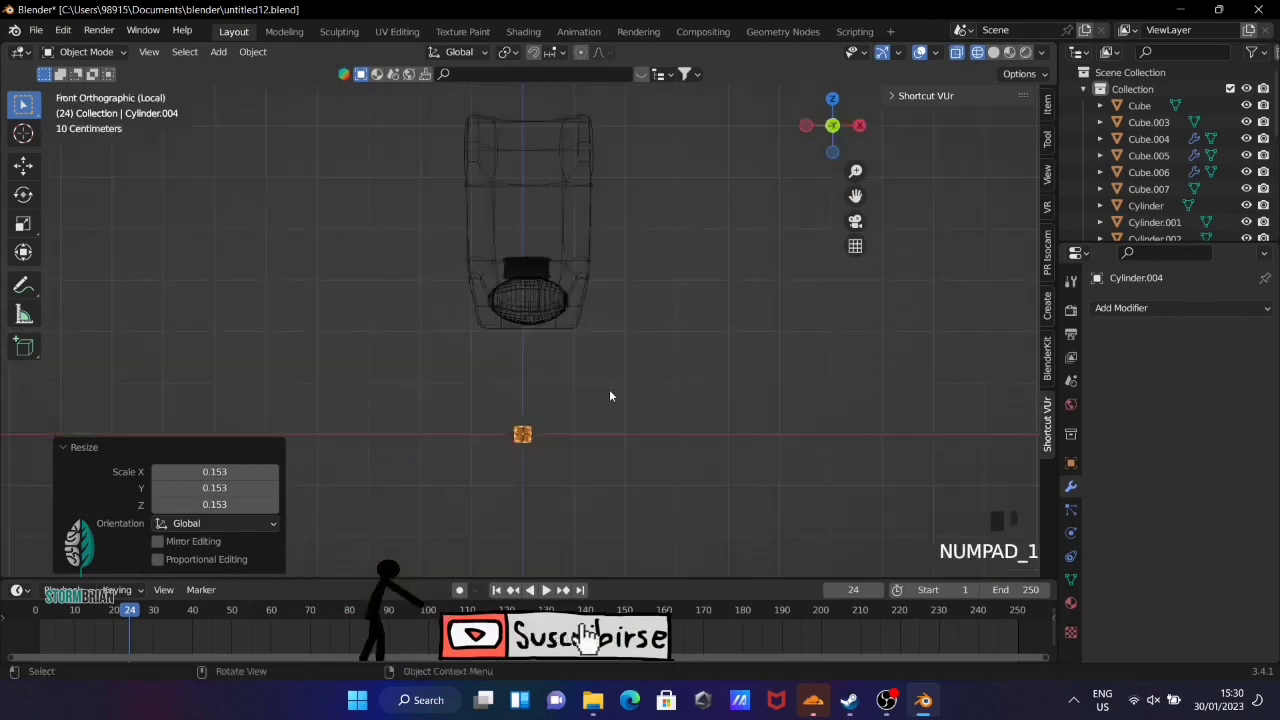
{"action": "key", "text": "KP_3"}
{"action": "key", "text": "g"}
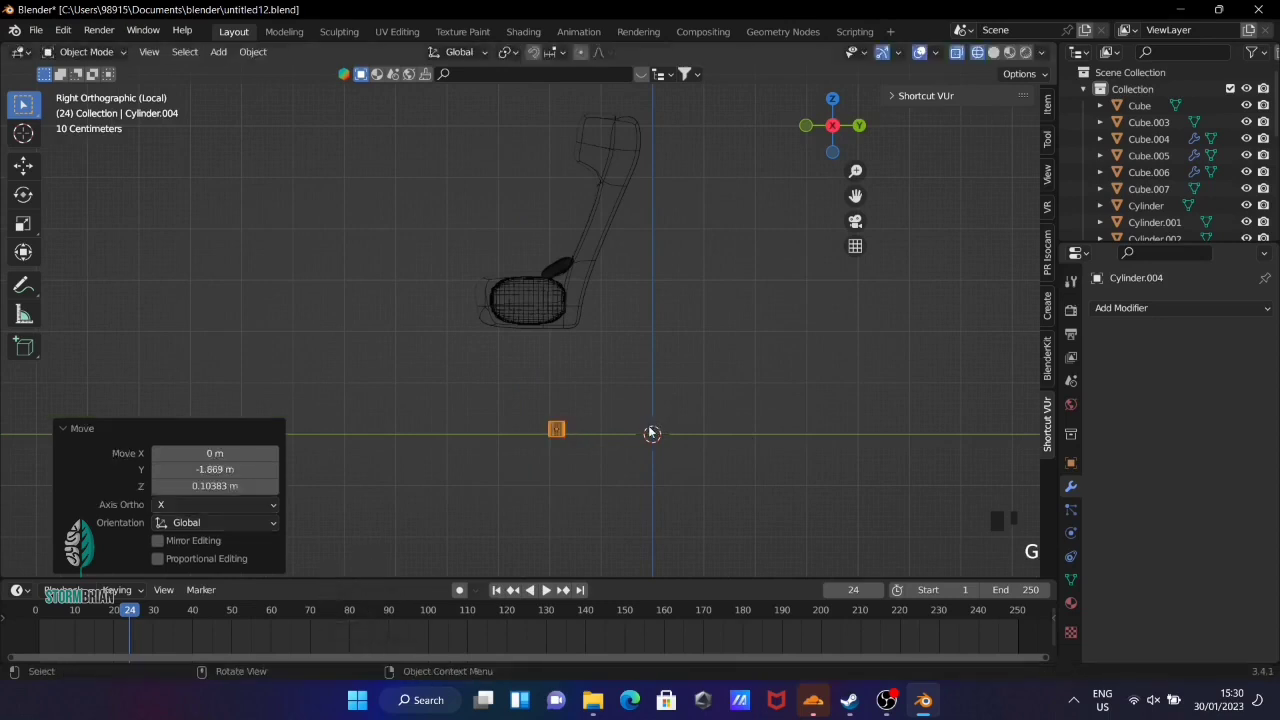
{"action": "key", "text": "KP_7"}
{"action": "key", "text": "g"}
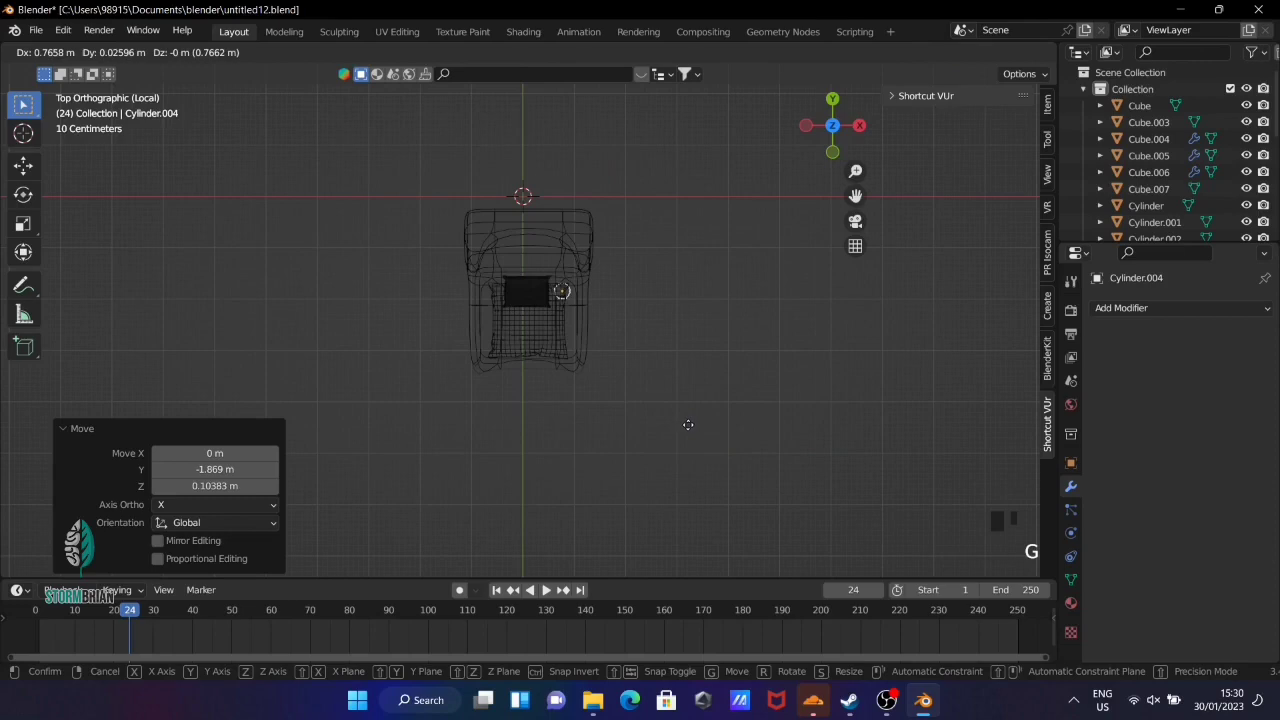
{"action": "left_click_drag", "start_coordinate": [837, 384], "coordinate": [673, 218]}
Stretch the cylinder into a thin leg, fit it just under the seat and splay it outward
{"action": "key", "text": "KP_3"}
{"action": "key", "text": "r"}
{"action": "key", "text": "s"}
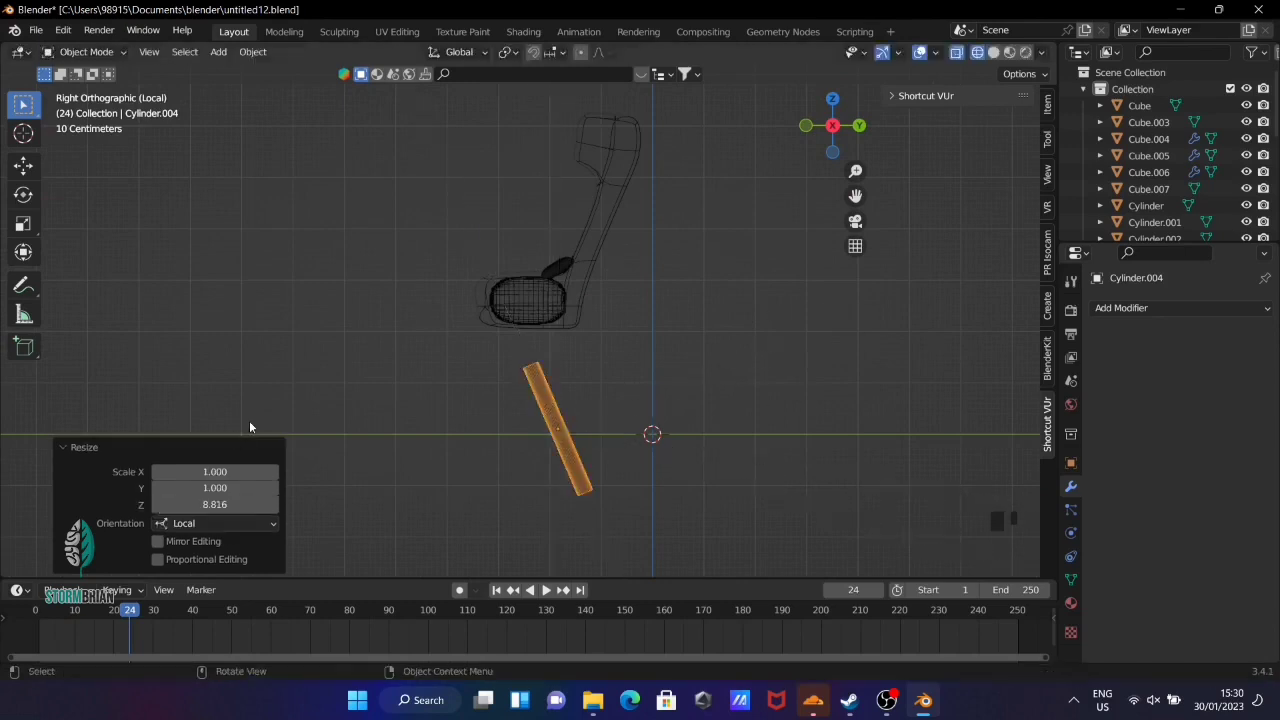
{"action": "key", "text": "s"}
{"action": "key", "text": "g"}
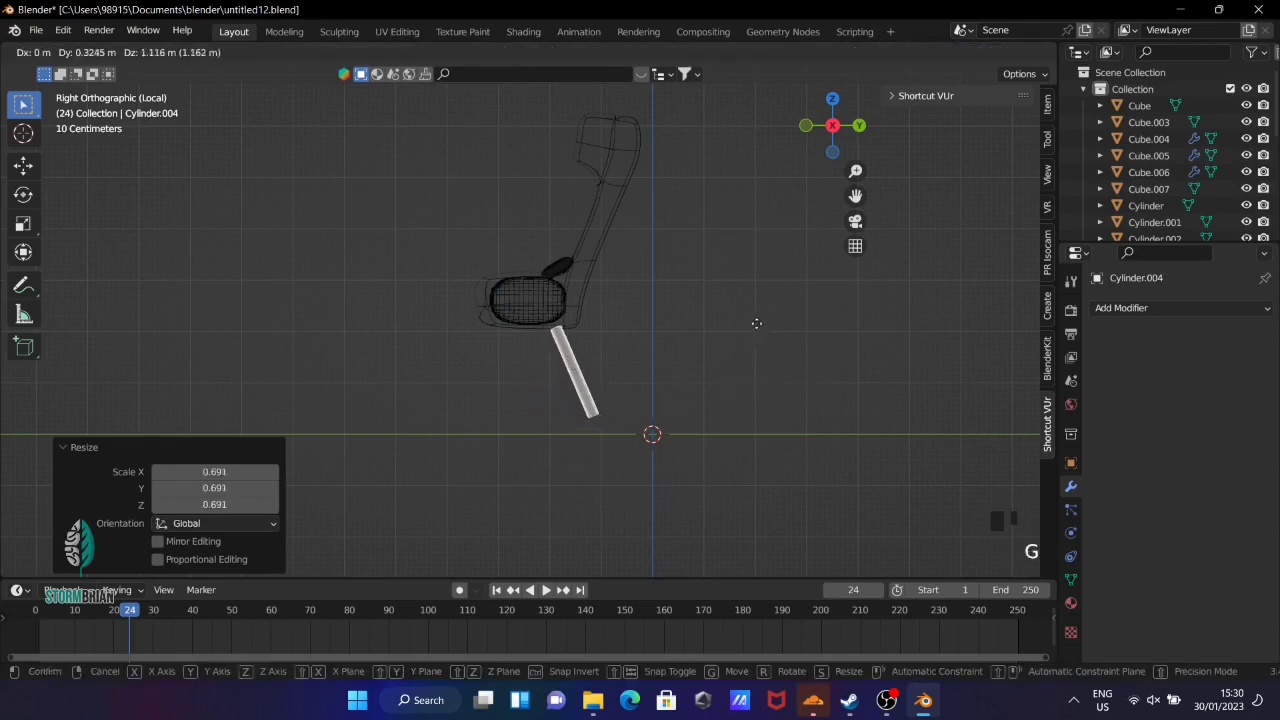
{"action": "key", "text": "r"}
{"action": "left_click_drag", "start_coordinate": [736, 389], "coordinate": [572, 406]}
{"action": "key", "text": "r"}
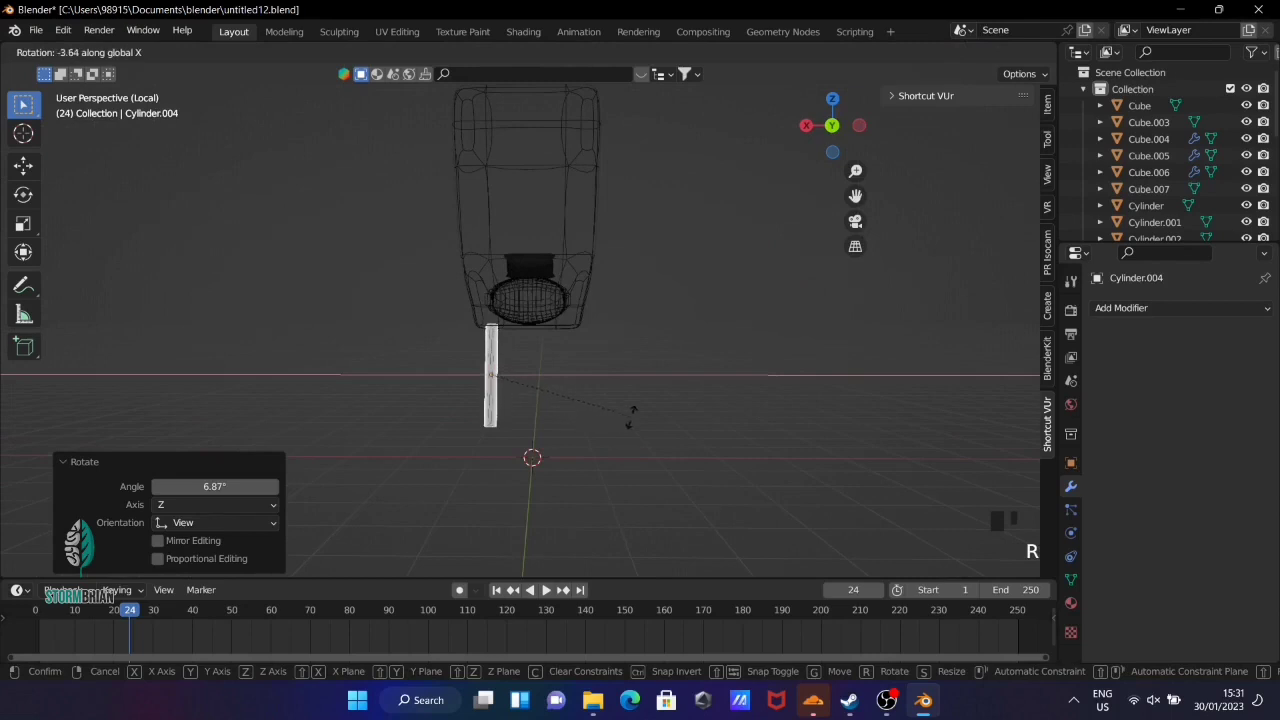
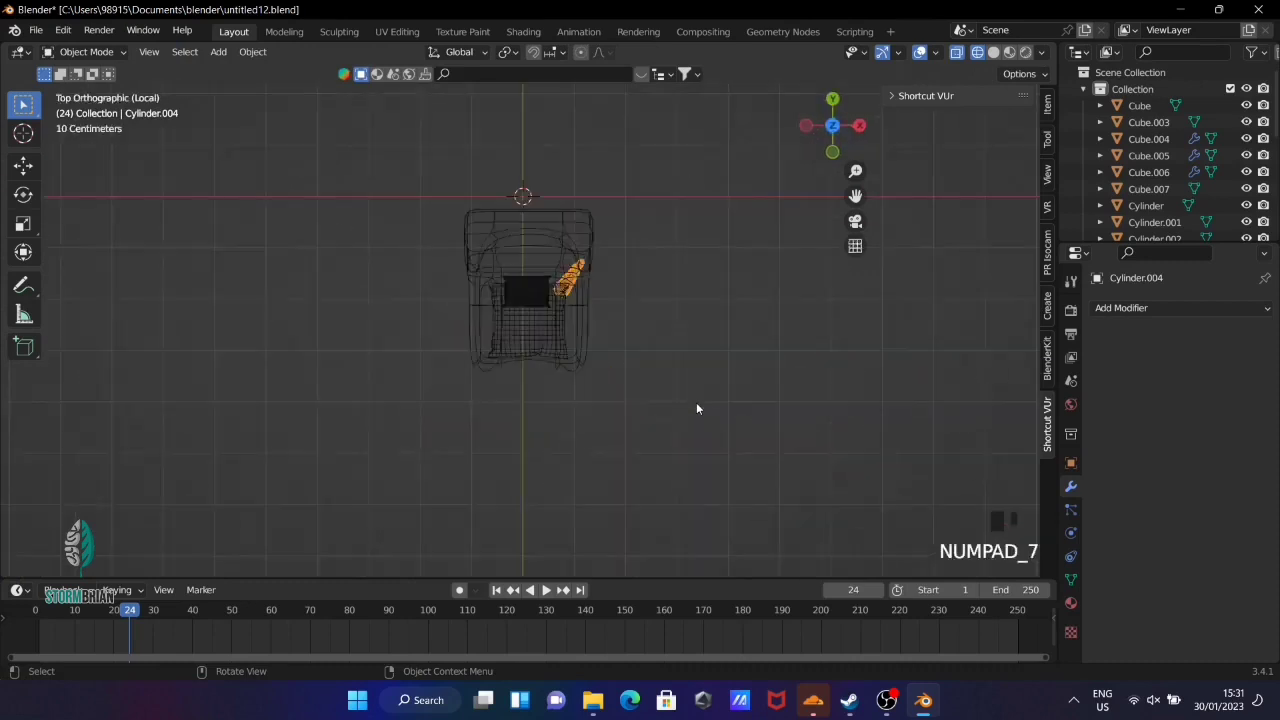
Duplicate the leg to another corner, then duplicate both legs turned 180° to the other side
{"action": "key", "text": "shift+d"}
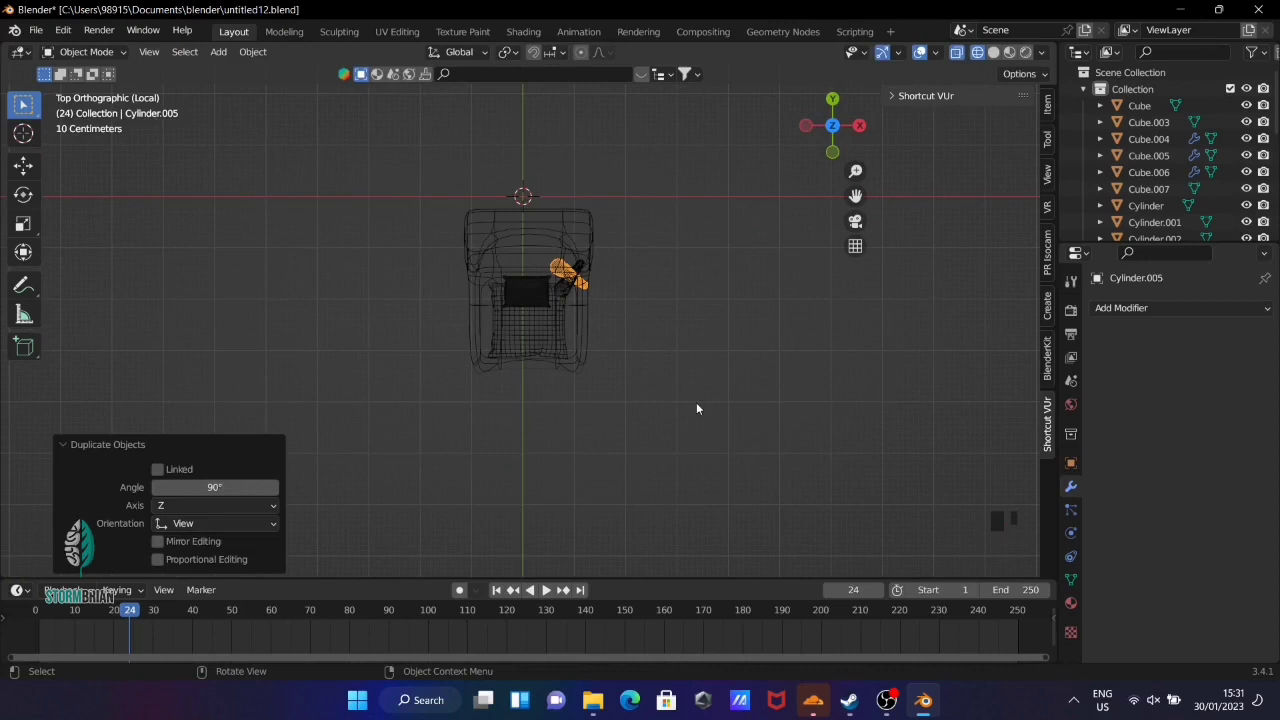
{"action": "key", "text": "g"}
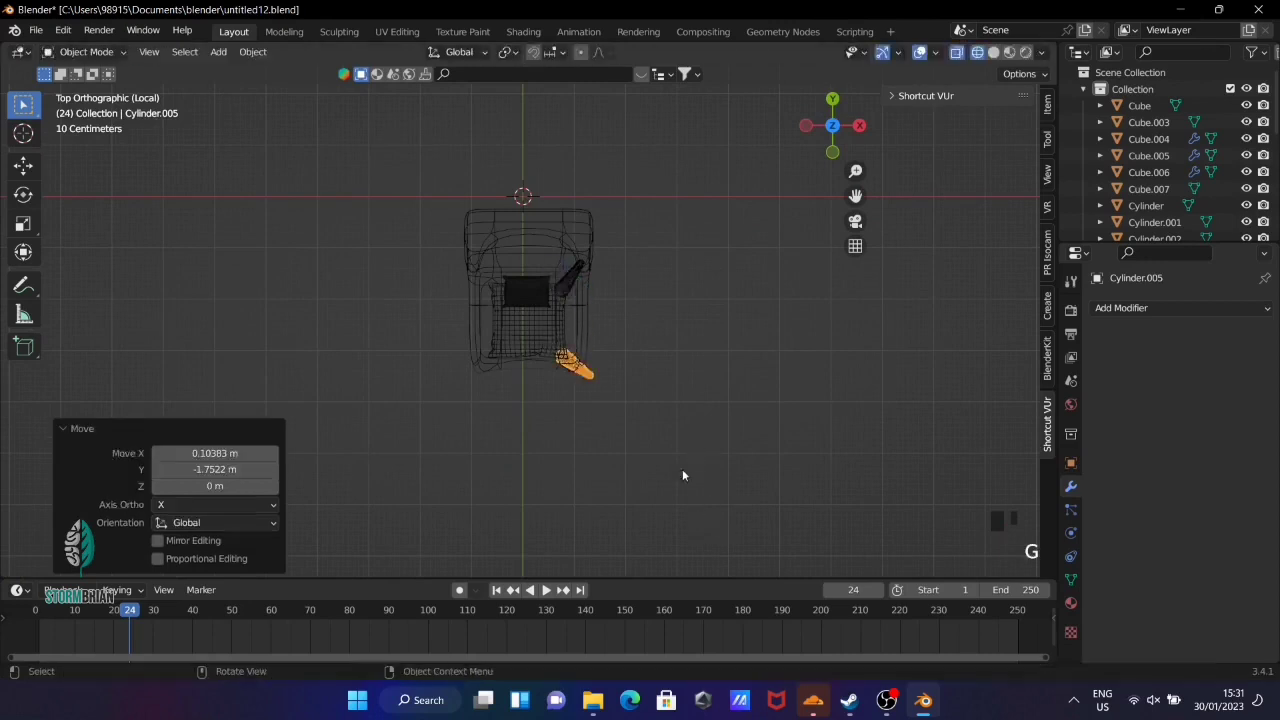
{"action": "left_click_drag", "start_coordinate": [655, 277], "coordinate": [595, 353]}
{"action": "left_click", "coordinate": [595, 353]}
{"action": "key", "text": "KP_7"}
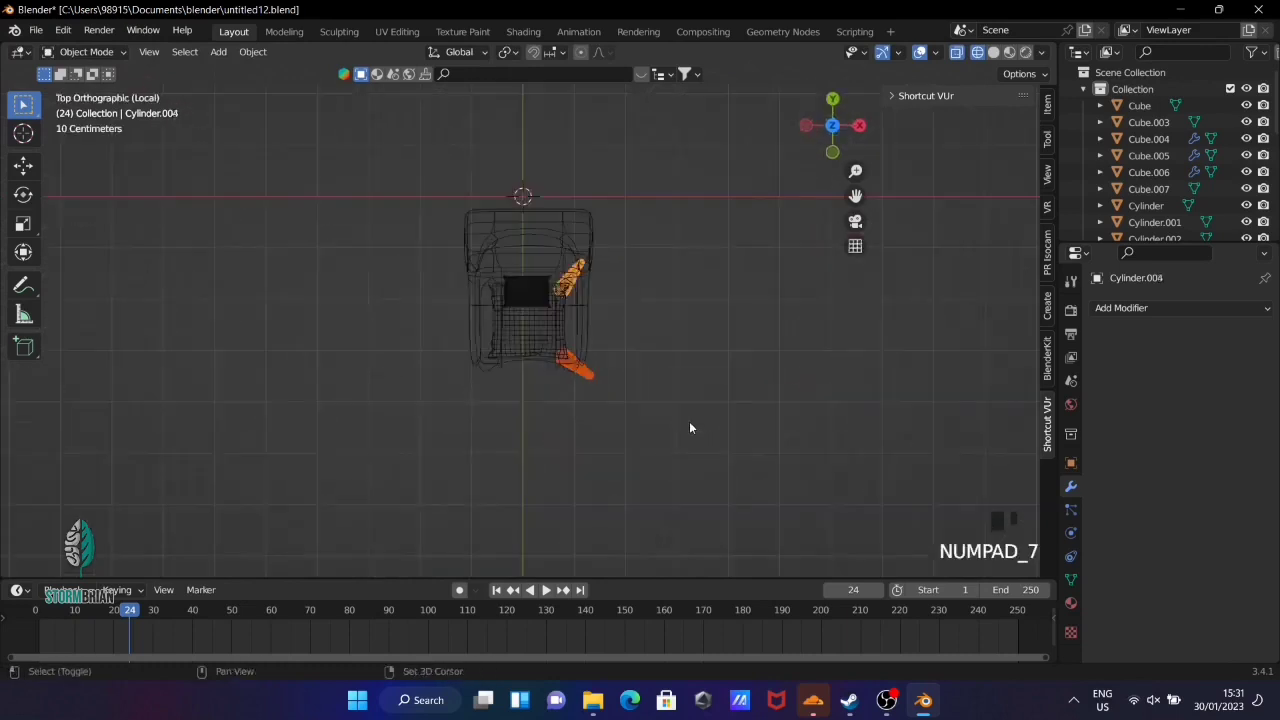
{"action": "key", "text": "shift+d"}
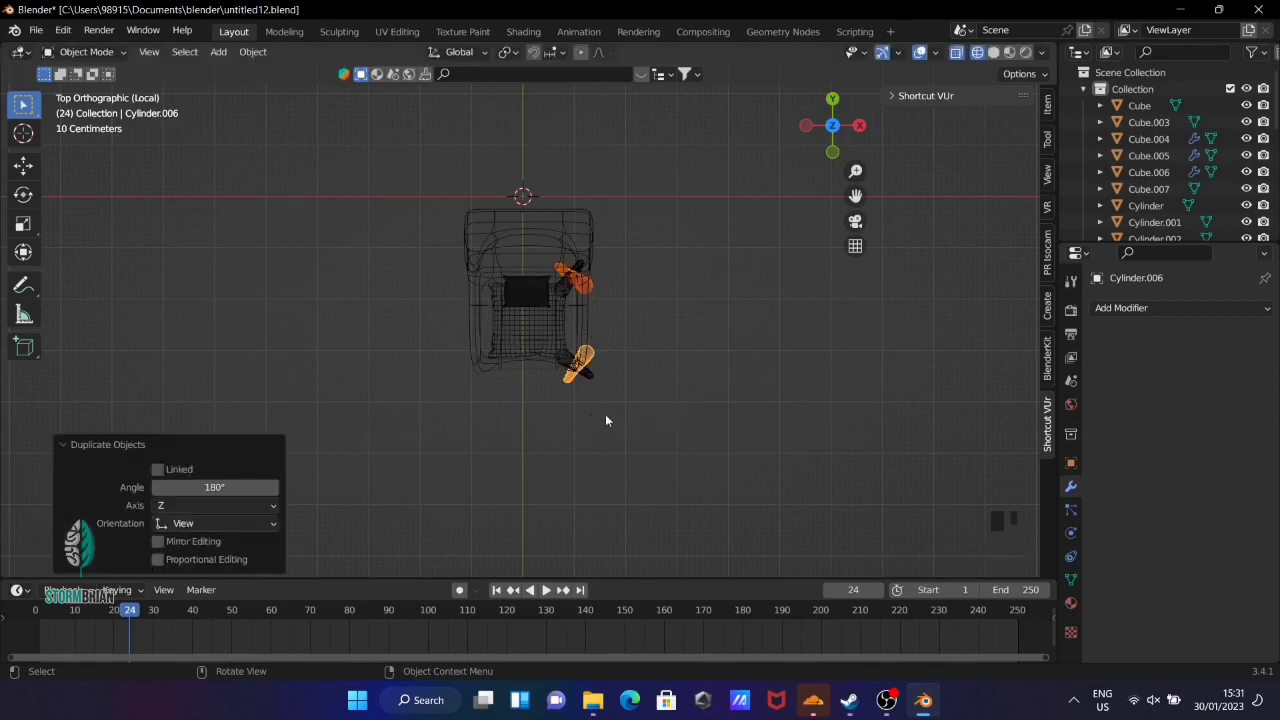
{"action": "key", "text": "g"}
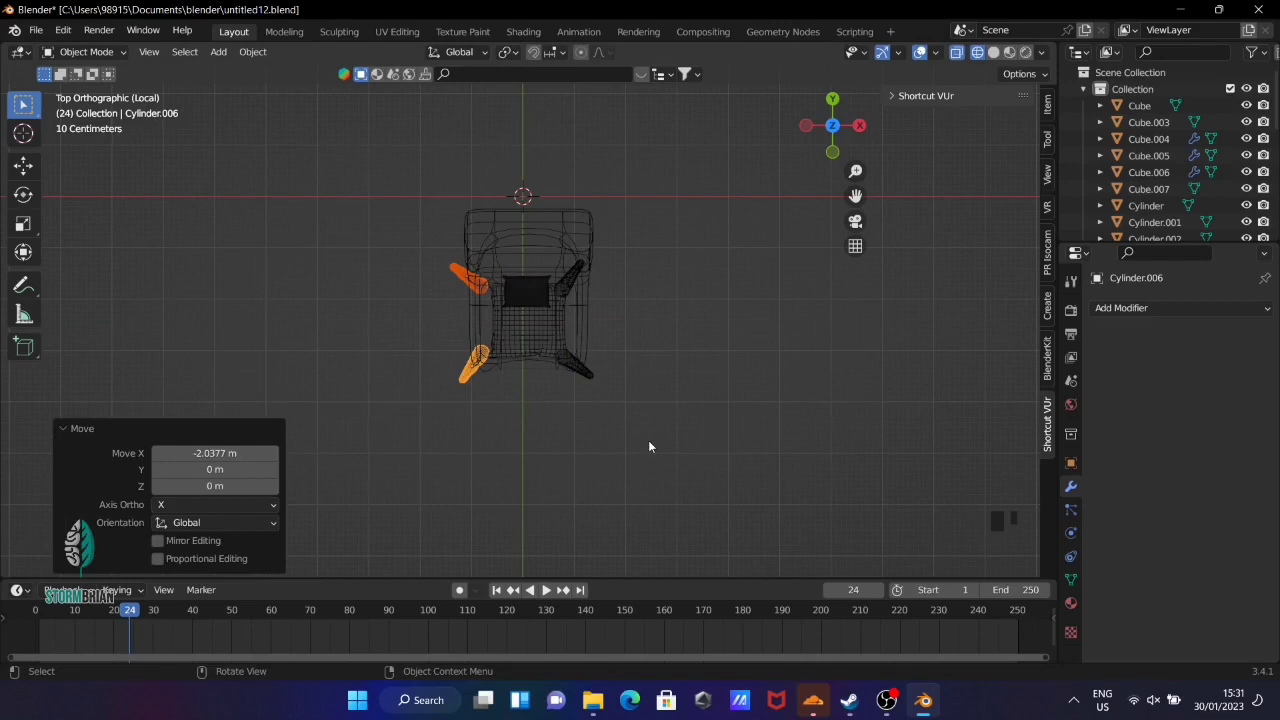
Slide the two right-side legs along X so all four sit evenly under the seat
{"action": "left_click", "coordinate": [706, 384]}
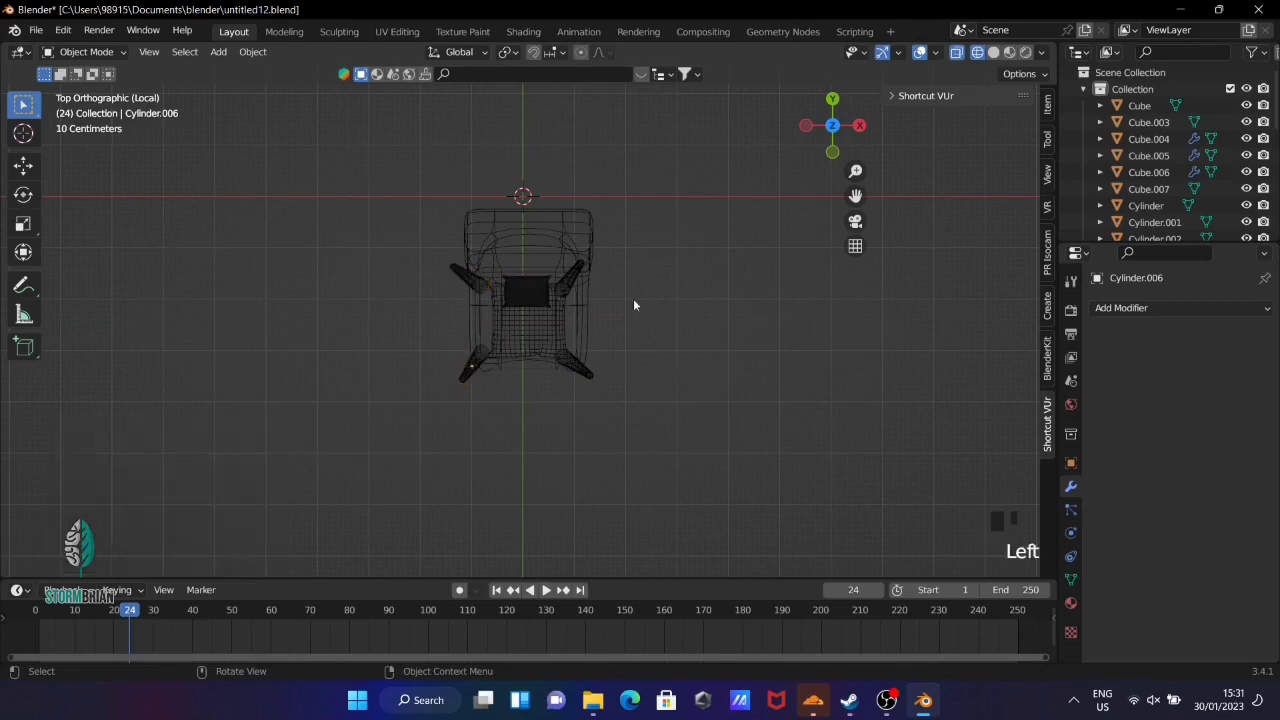
{"action": "left_click_drag", "start_coordinate": [731, 352], "coordinate": [602, 362]}
{"action": "left_click", "coordinate": [602, 362]}
{"action": "left_click", "coordinate": [536, 398]}
{"action": "key", "text": "KP_7"}
{"action": "key", "text": "g"}
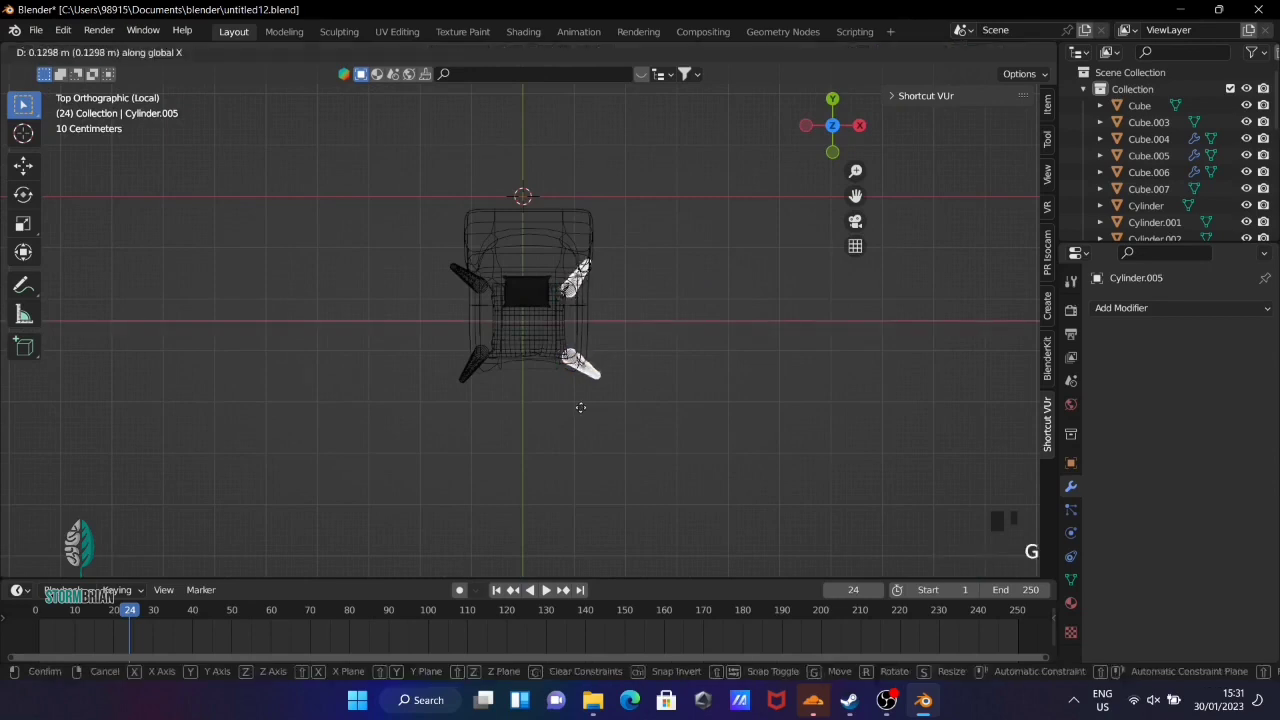
{"action": "left_click", "coordinate": [658, 418]}
In solid shading, scale the legs slightly smaller and lower them beneath the seat
{"action": "left_click_drag", "start_coordinate": [836, 478], "coordinate": [712, 367]}
{"action": "key", "text": "z"}
{"action": "left_click", "coordinate": [690, 406]}
{"action": "left_click_drag", "start_coordinate": [648, 443], "coordinate": [709, 332]}
{"action": "left_click_drag", "start_coordinate": [709, 332], "coordinate": [673, 362]}
{"action": "left_click_drag", "start_coordinate": [775, 379], "coordinate": [717, 433]}
{"action": "left_click_drag", "start_coordinate": [717, 433], "coordinate": [762, 439]}
{"action": "key", "text": "s"}
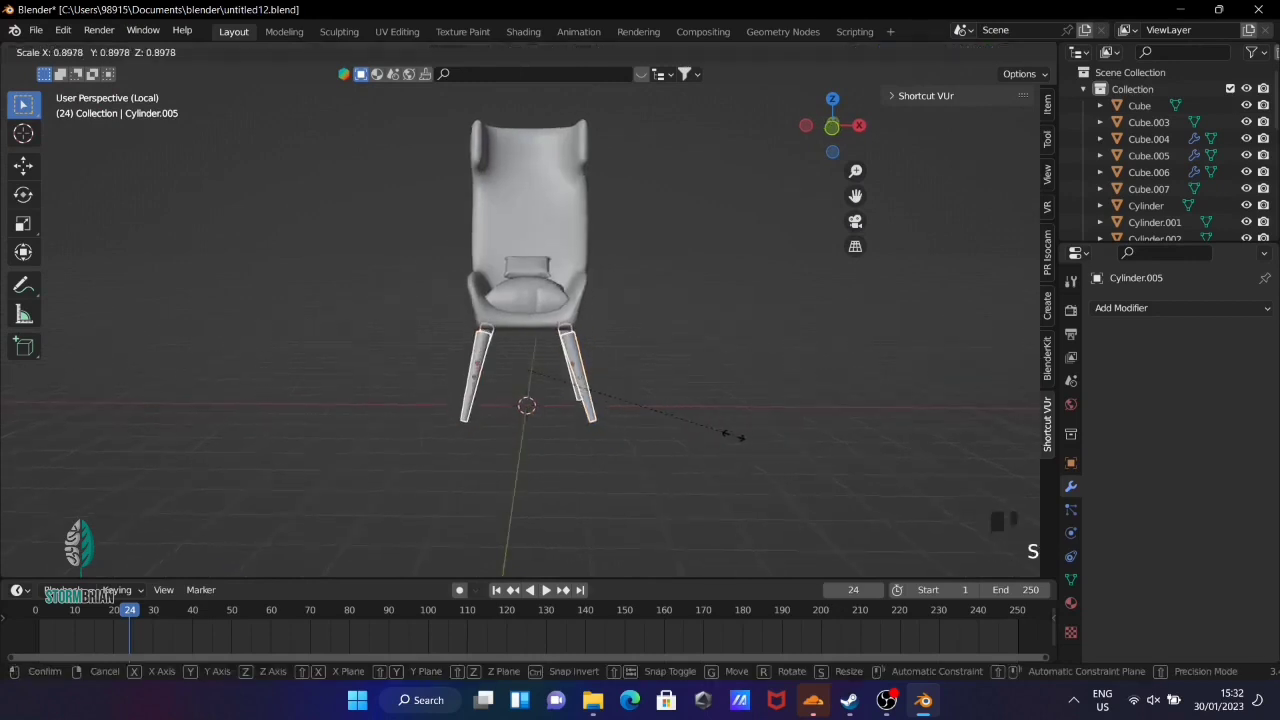
{"action": "key", "text": "g"}
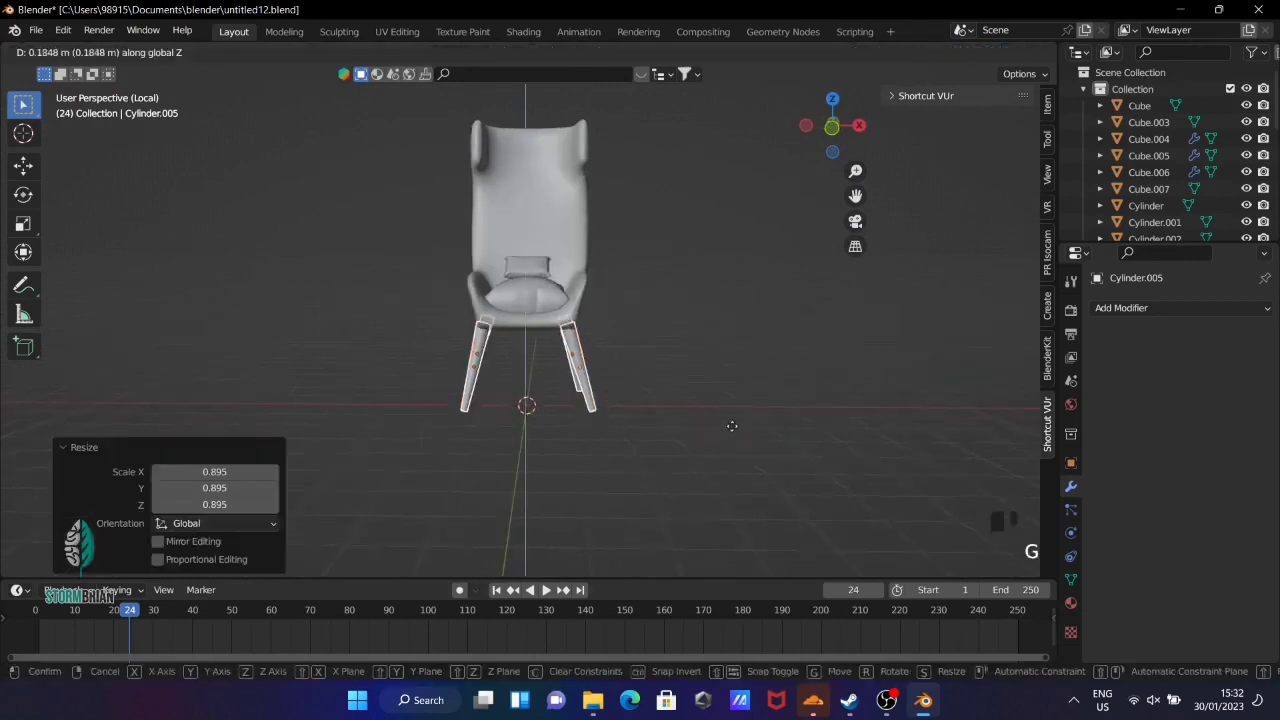
{"action": "left_click", "coordinate": [702, 453]}
Inspect the finished chair and select all of its parts
{"action": "left_click_drag", "start_coordinate": [635, 467], "coordinate": [835, 119]}
{"action": "left_click_drag", "start_coordinate": [835, 119], "coordinate": [729, 349]}
{"action": "left_click_drag", "start_coordinate": [729, 349], "coordinate": [664, 282]}
{"action": "scroll", "scroll_direction": "down", "scroll_amount": 3}
{"action": "left_click_drag", "start_coordinate": [738, 206], "coordinate": [482, 230]}
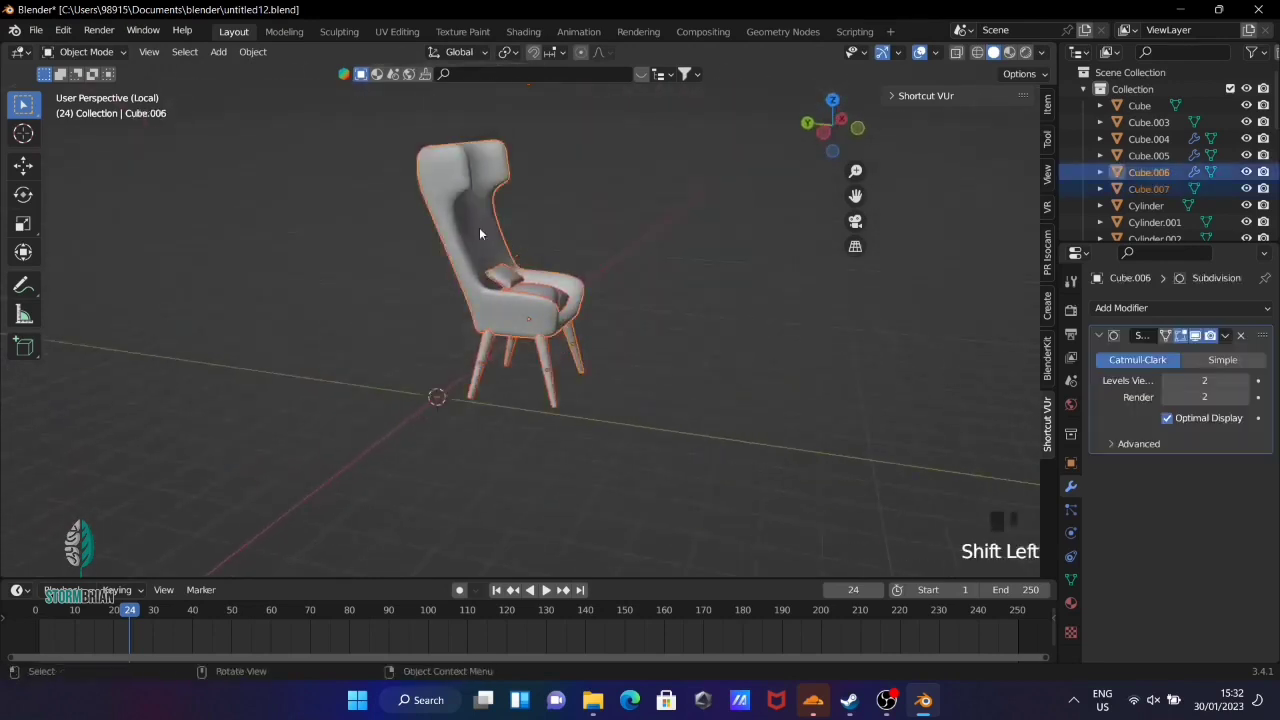
Leave local view and shrink the armchair to room scale
{"action": "key", "text": "ctrl+p"}
{"action": "left_click_drag", "start_coordinate": [674, 270], "coordinate": [620, 267]}
{"action": "scroll", "scroll_direction": "down", "scroll_amount": 3}
{"action": "key", "text": "KP_7"}
{"action": "key", "text": "KP_7"}
{"action": "key", "text": "KP_Divide"}
{"action": "key", "text": "s"}
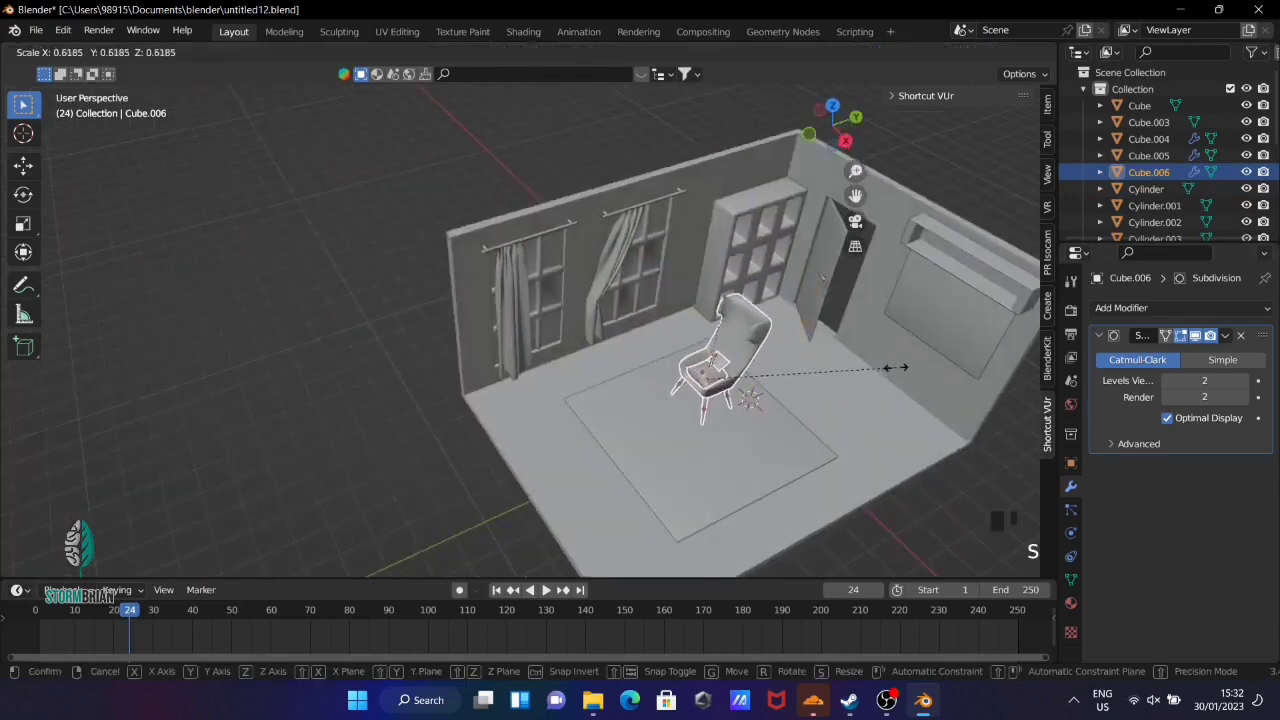
{"action": "key", "text": "KP_7"}
Rotate the chair and set it on the left of the rug, lowered onto the floor
{"action": "key", "text": "t"}
{"action": "key", "text": "r"}
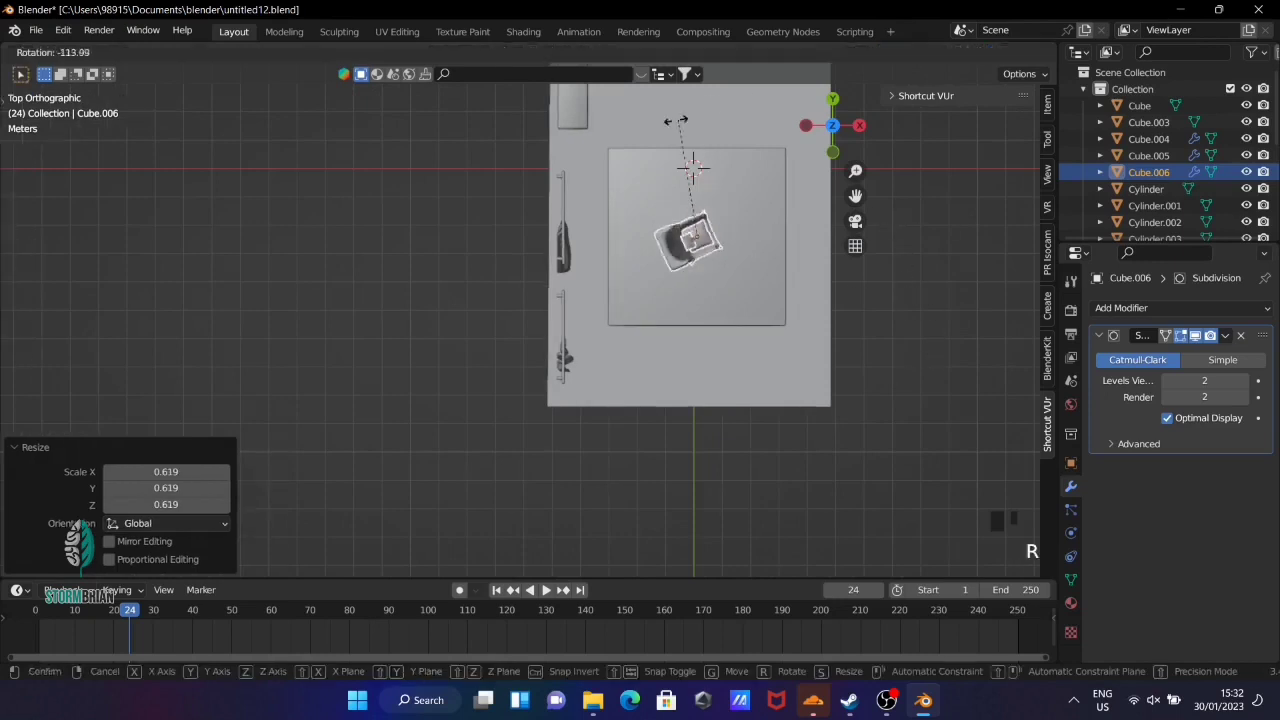
{"action": "key", "text": "g"}
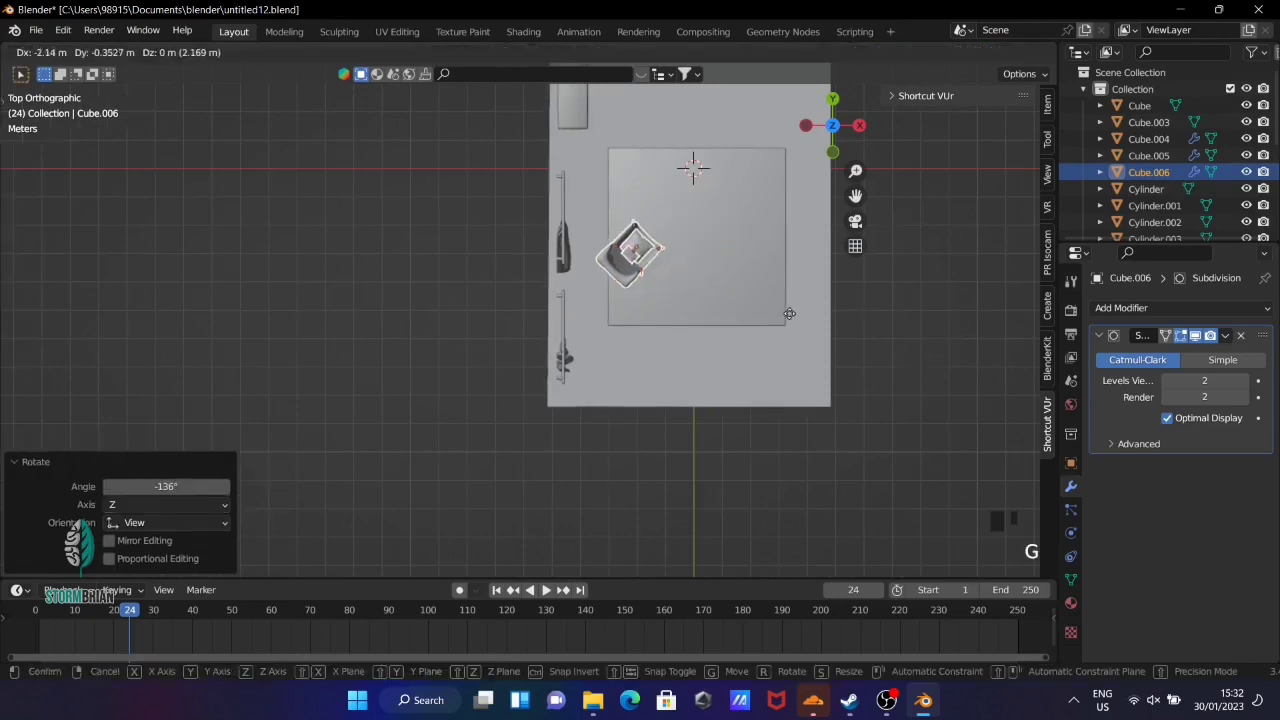
{"action": "left_click_drag", "start_coordinate": [894, 405], "coordinate": [875, 300]}
{"action": "key", "text": "g"}
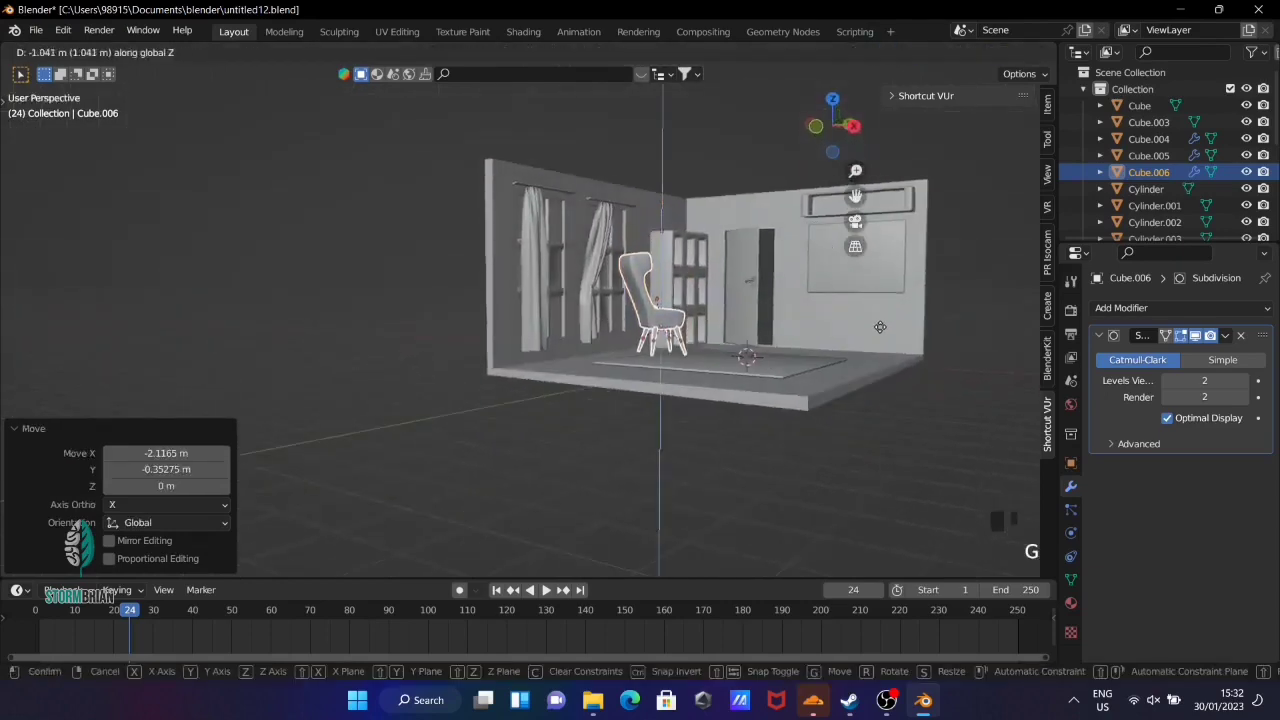
{"action": "left_click_drag", "start_coordinate": [909, 334], "coordinate": [851, 366]}
Duplicate the chair to the right and rotate the copy to face the first
{"action": "key", "text": "KP_7"}
{"action": "key", "text": "shift+d"}
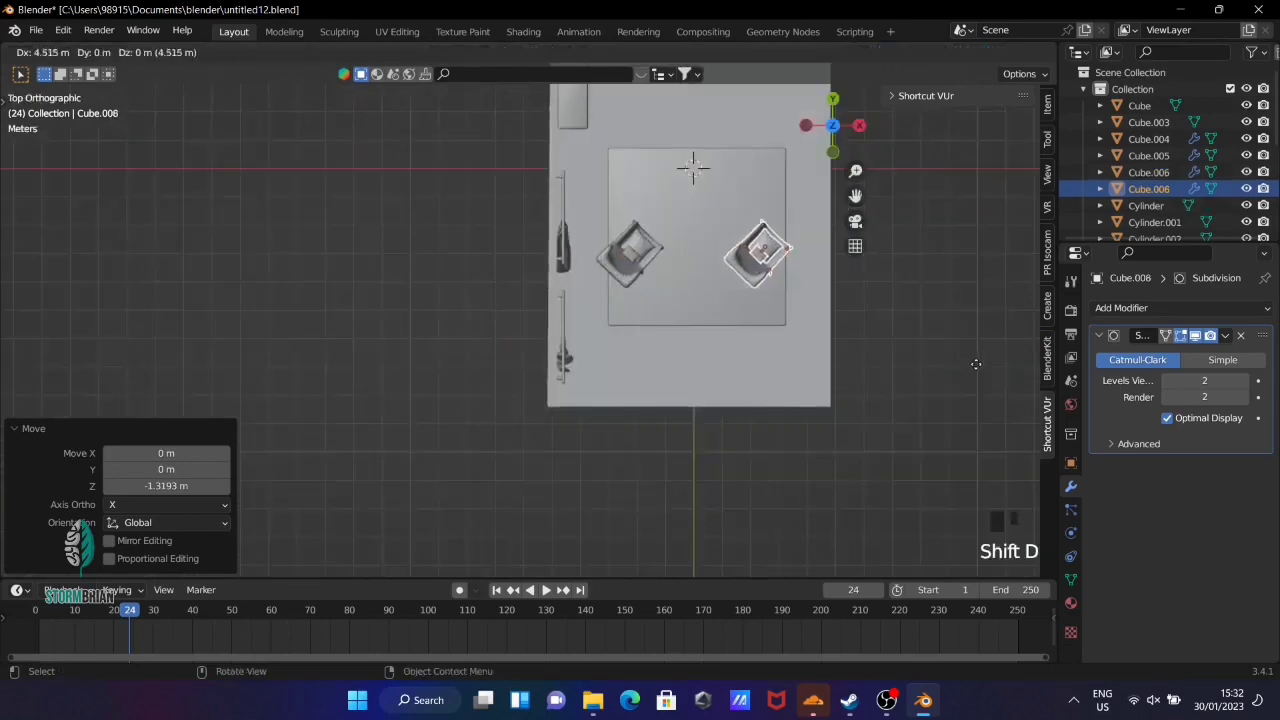
{"action": "key", "text": "r"}
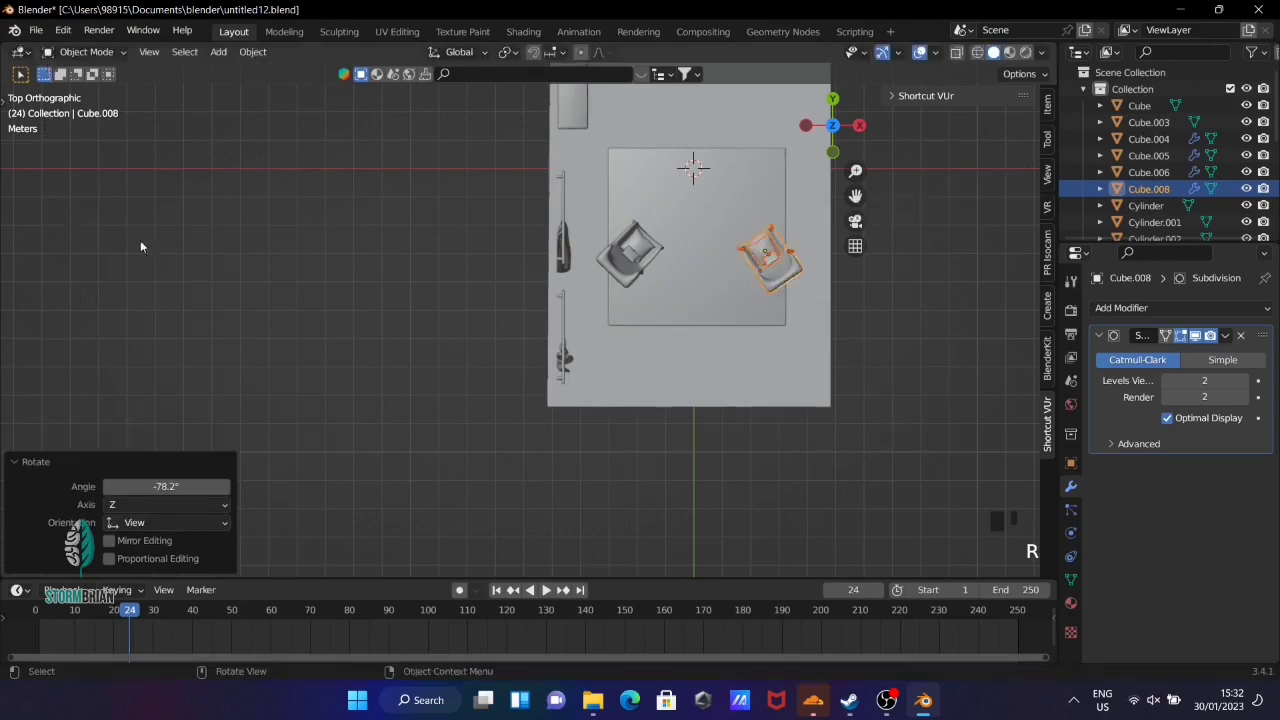
{"action": "key", "text": "g"}
{"action": "left_click", "coordinate": [447, 329]}
Adjust both chairs' positions on the rug so they angle toward each other
{"action": "left_click_drag", "start_coordinate": [861, 401], "coordinate": [729, 328]}
{"action": "scroll", "scroll_direction": "down", "scroll_amount": 3}
{"action": "left_click_drag", "start_coordinate": [721, 377], "coordinate": [623, 320]}
{"action": "left_click", "coordinate": [623, 320]}
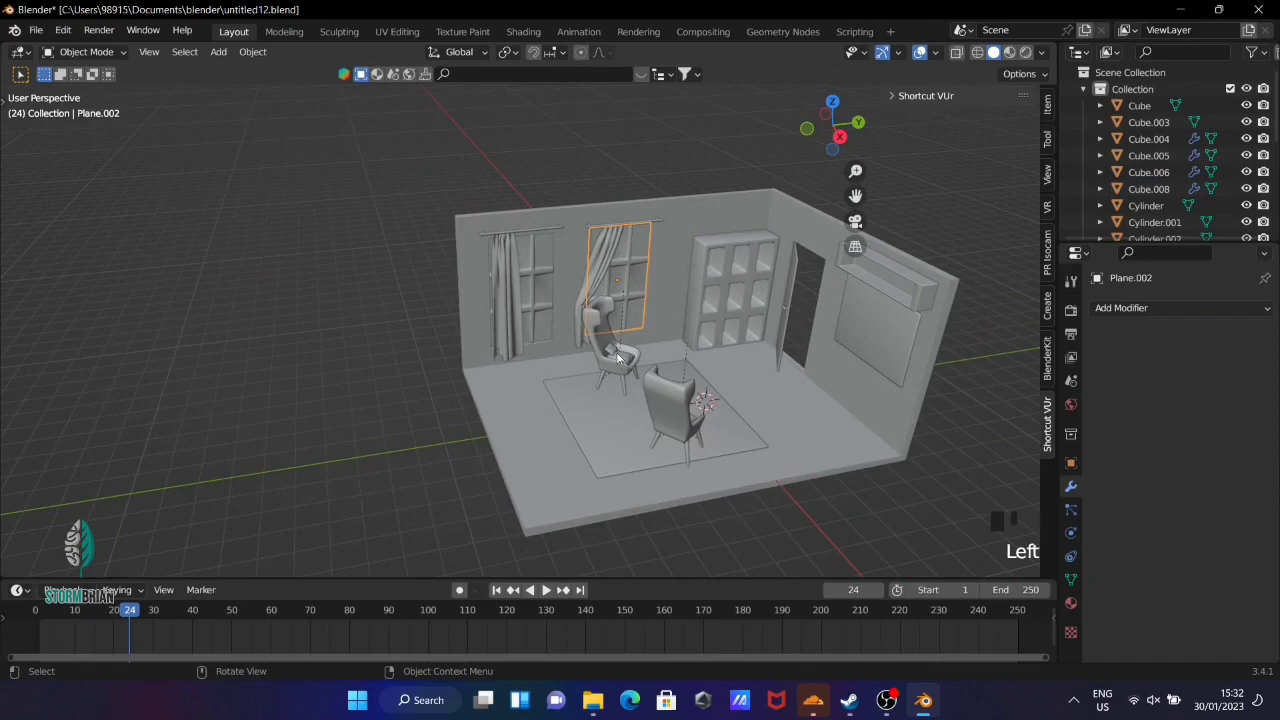
{"action": "left_click", "coordinate": [596, 331]}
{"action": "key", "text": "KP_7"}
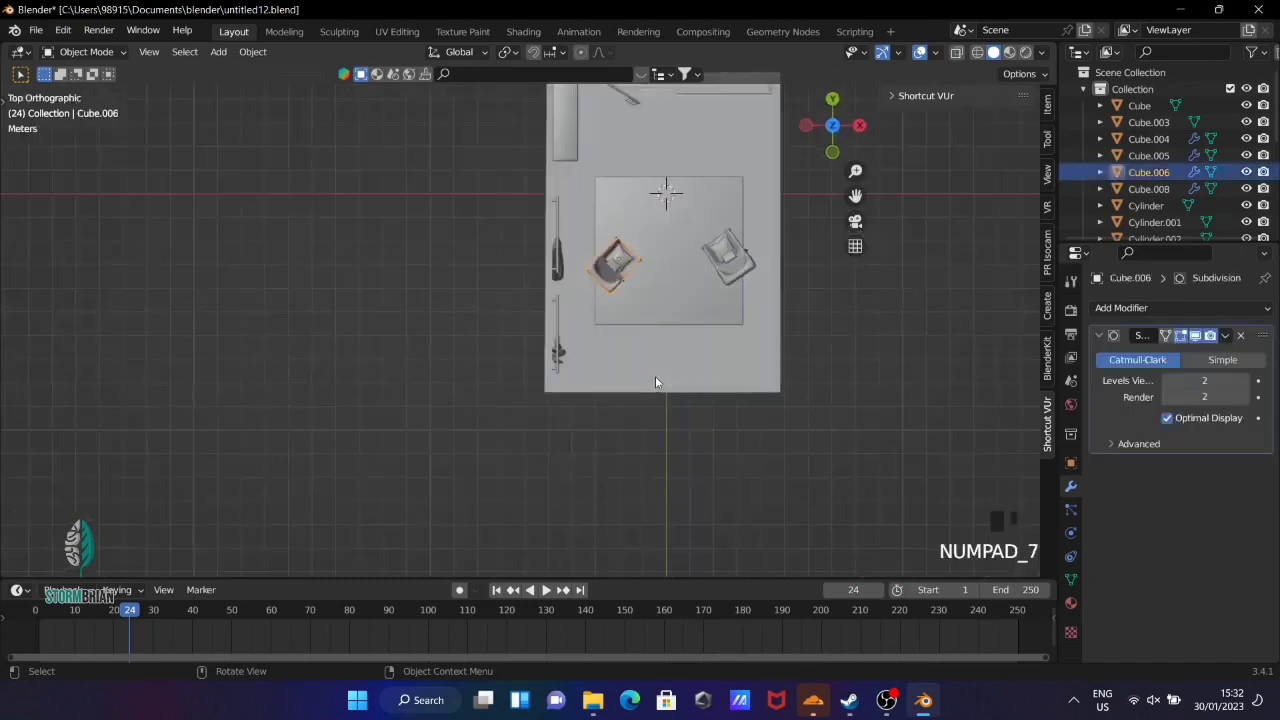
{"action": "key", "text": "g"}
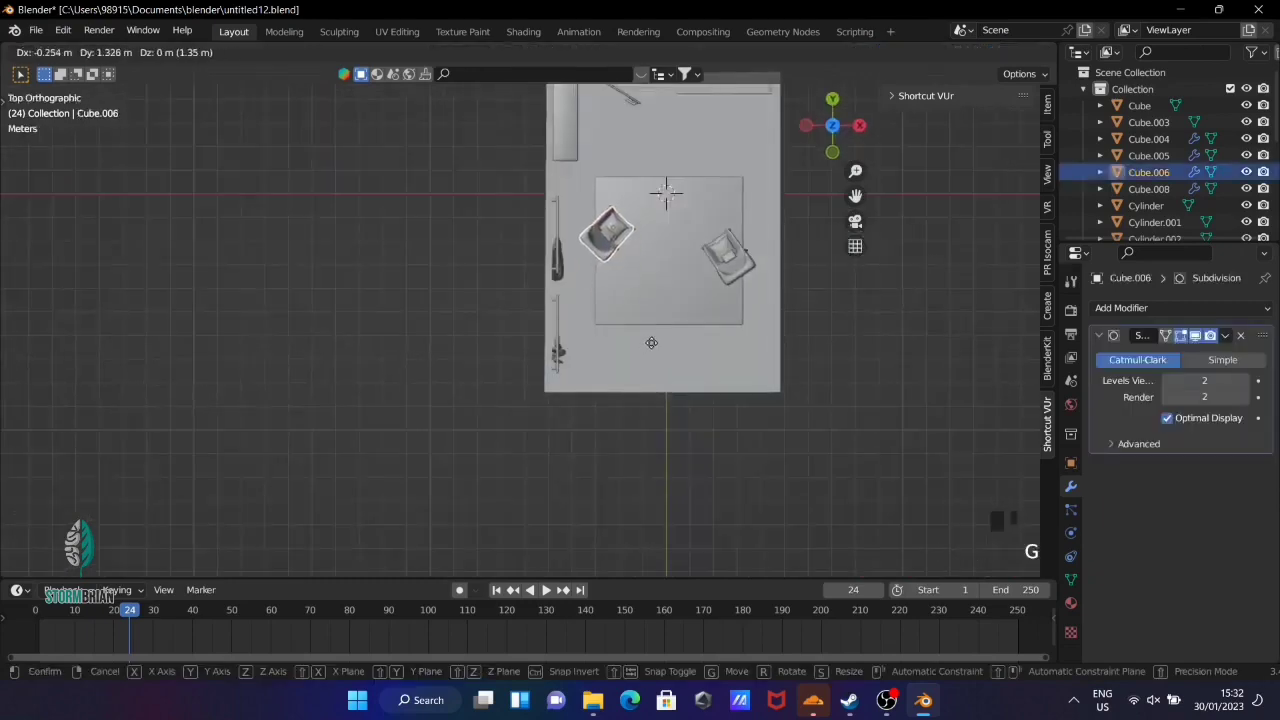
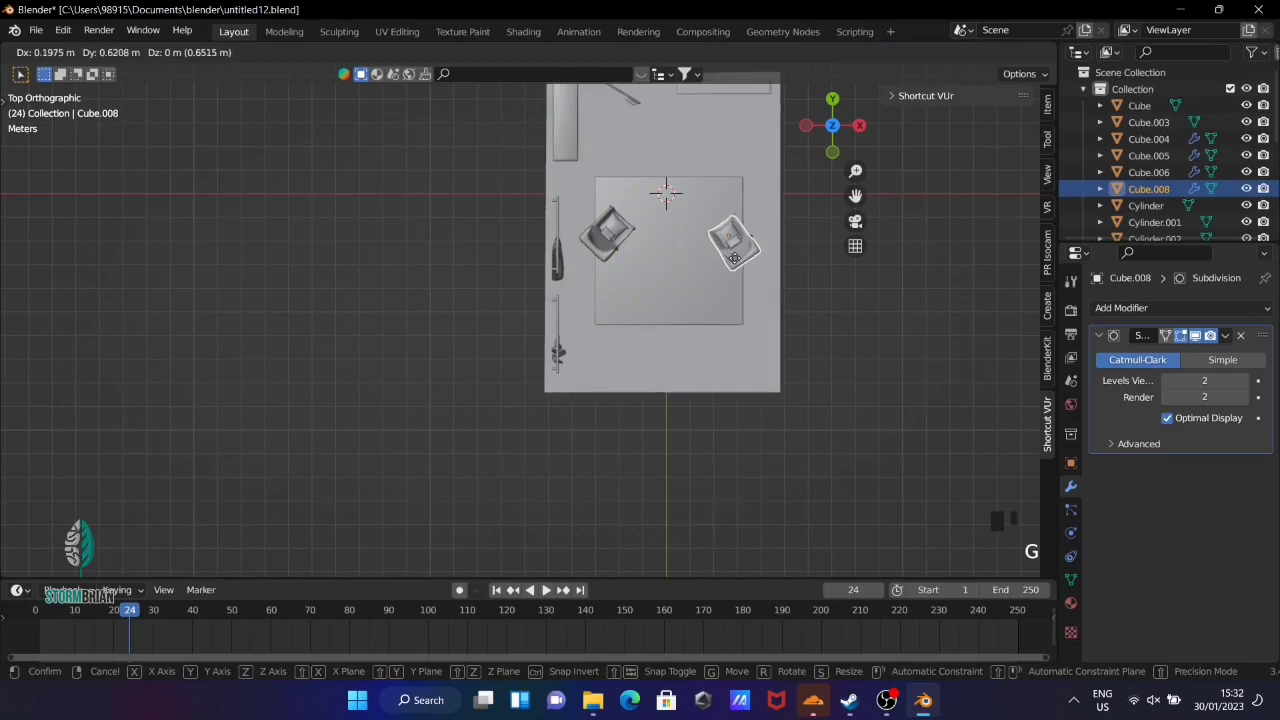
{"action": "left_click", "coordinate": [851, 328]}
{"action": "left_click_drag", "start_coordinate": [900, 428], "coordinate": [823, 298]}
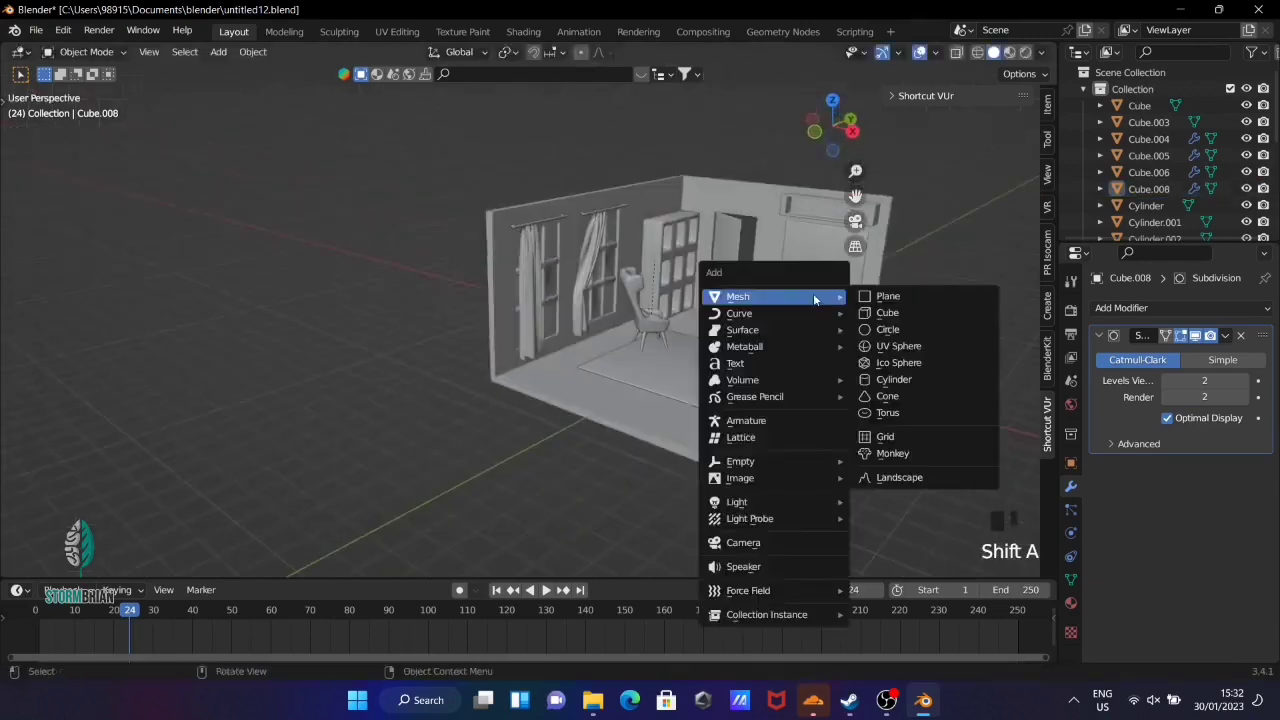